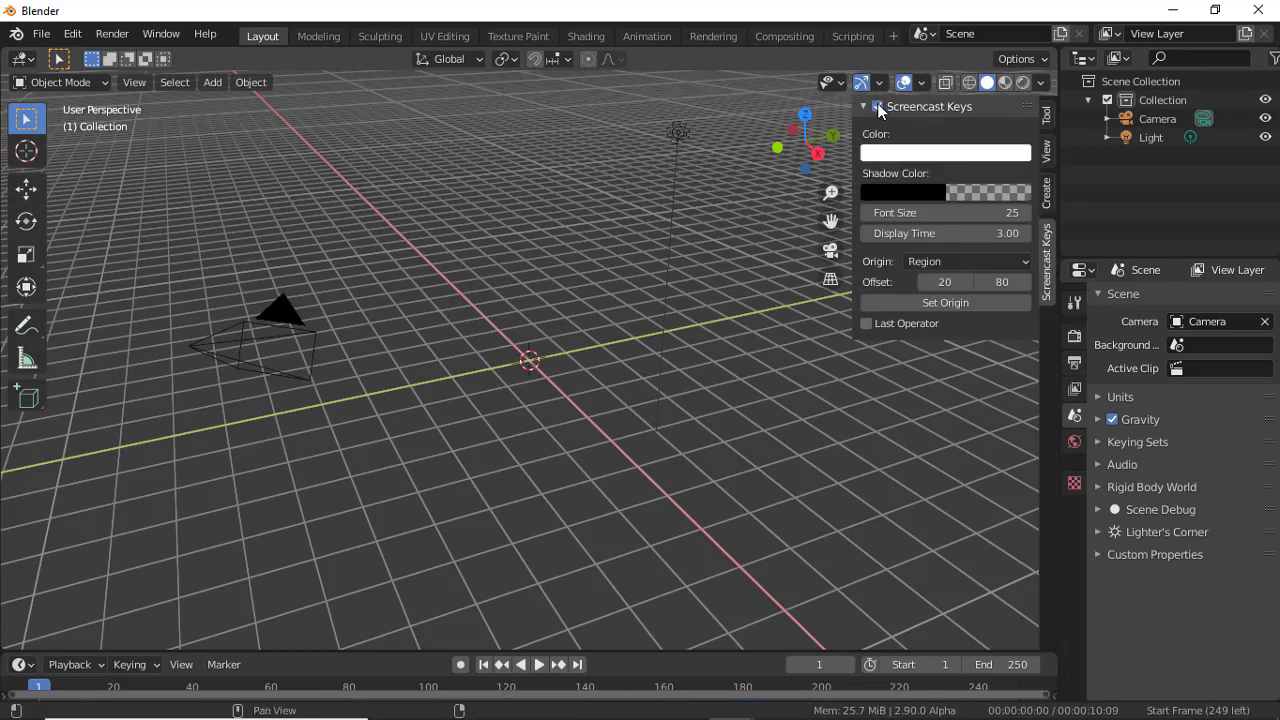
Add a cylinder to the empty scene from the Mesh add menu.
key("n")
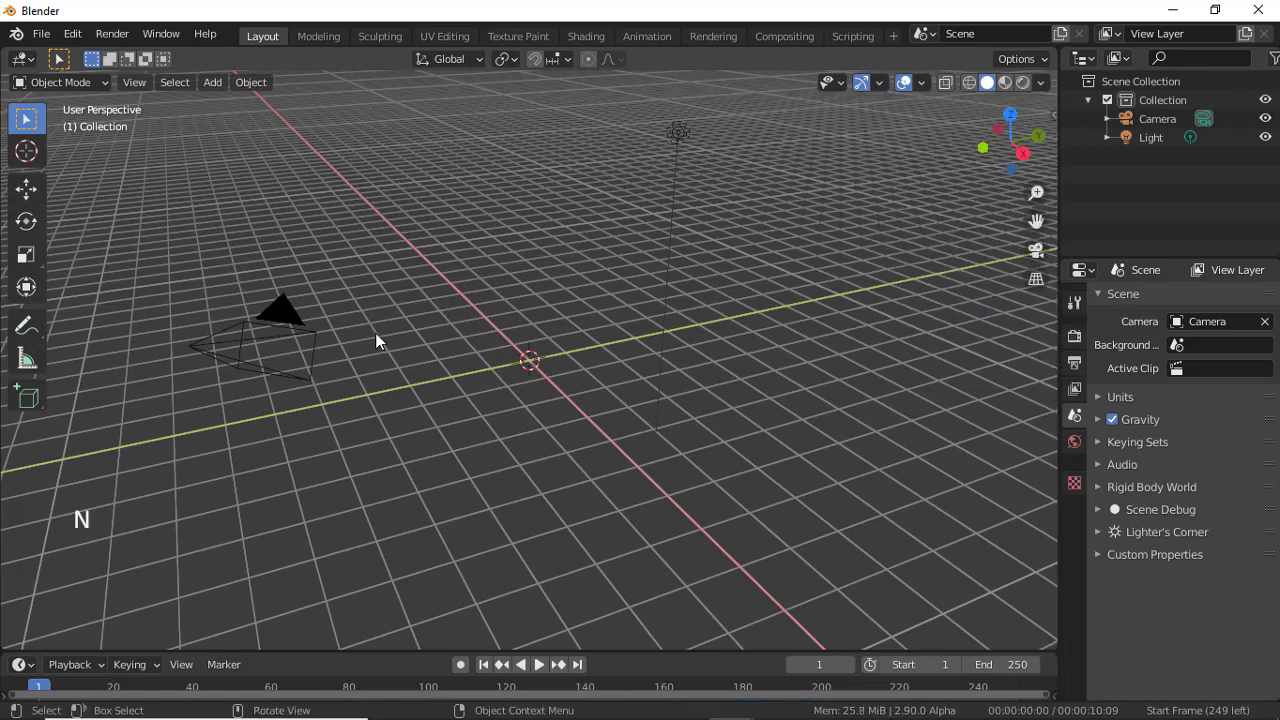
key("shift+a")
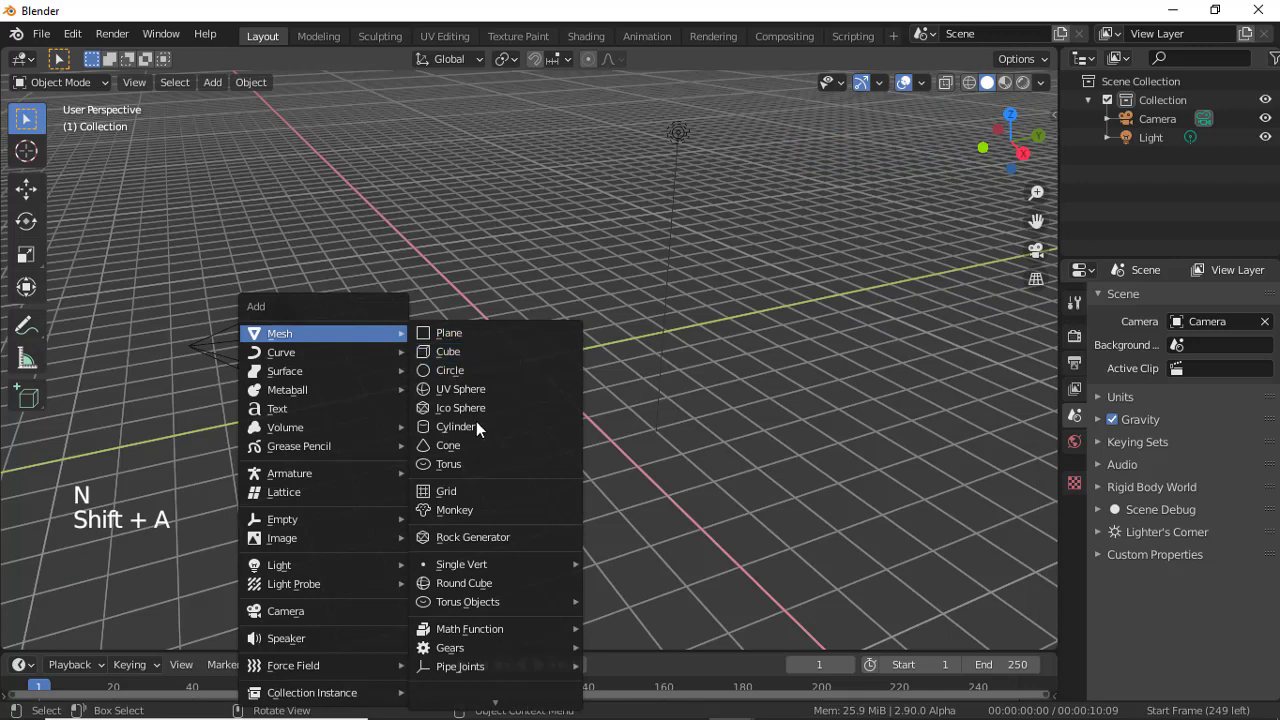
middle_click(525, 439)
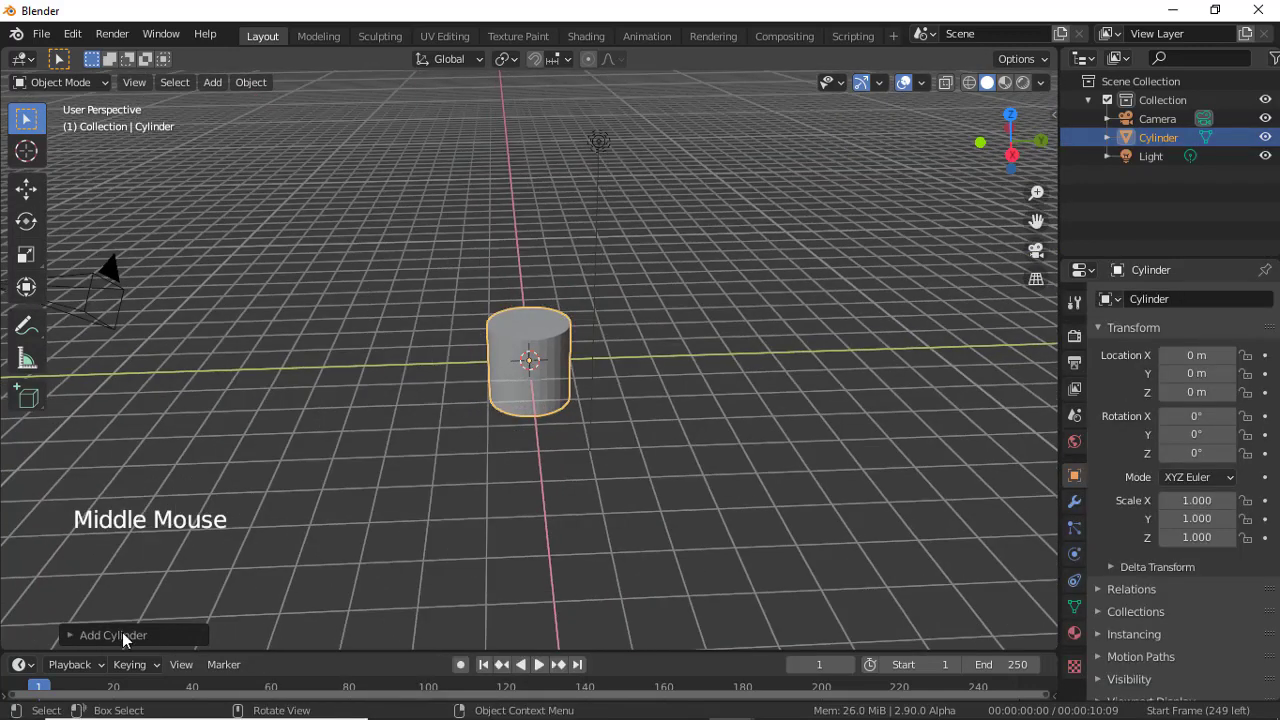
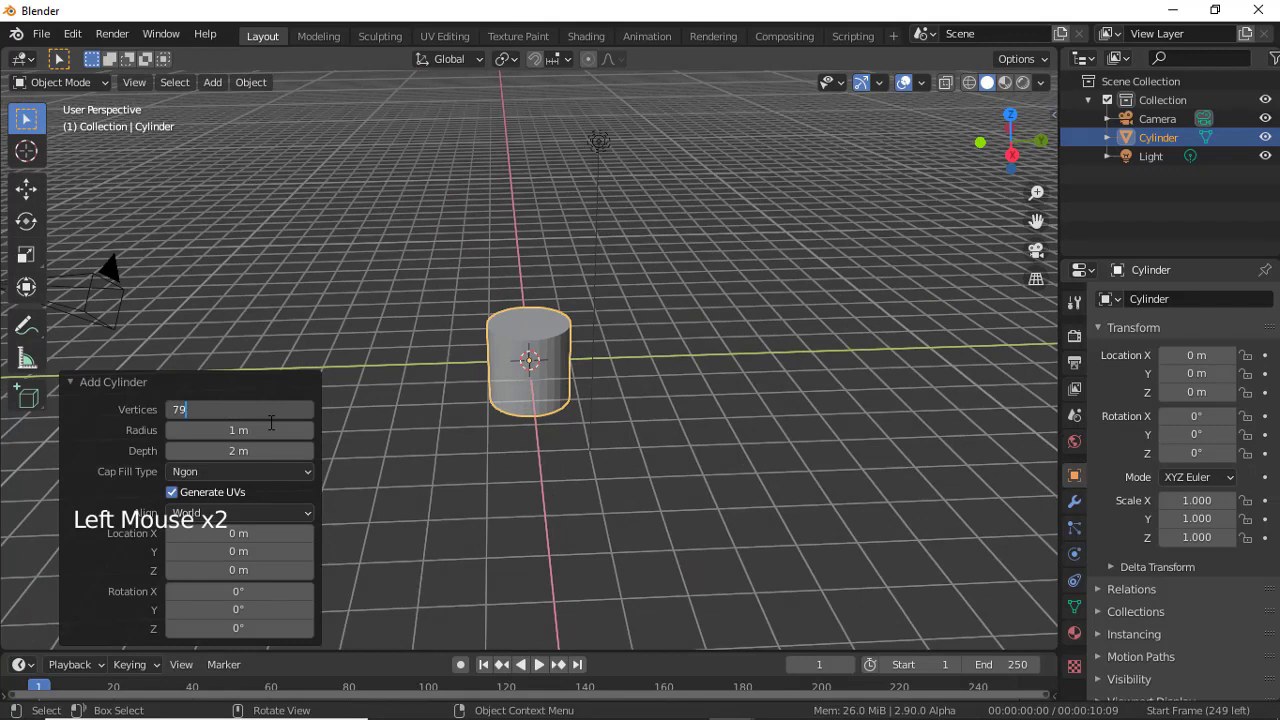
left_click(560, 367)
Rotate the cylinder 90° around X onto its side and stretch it lengthwise to about Z scale 2.155.
key("r")
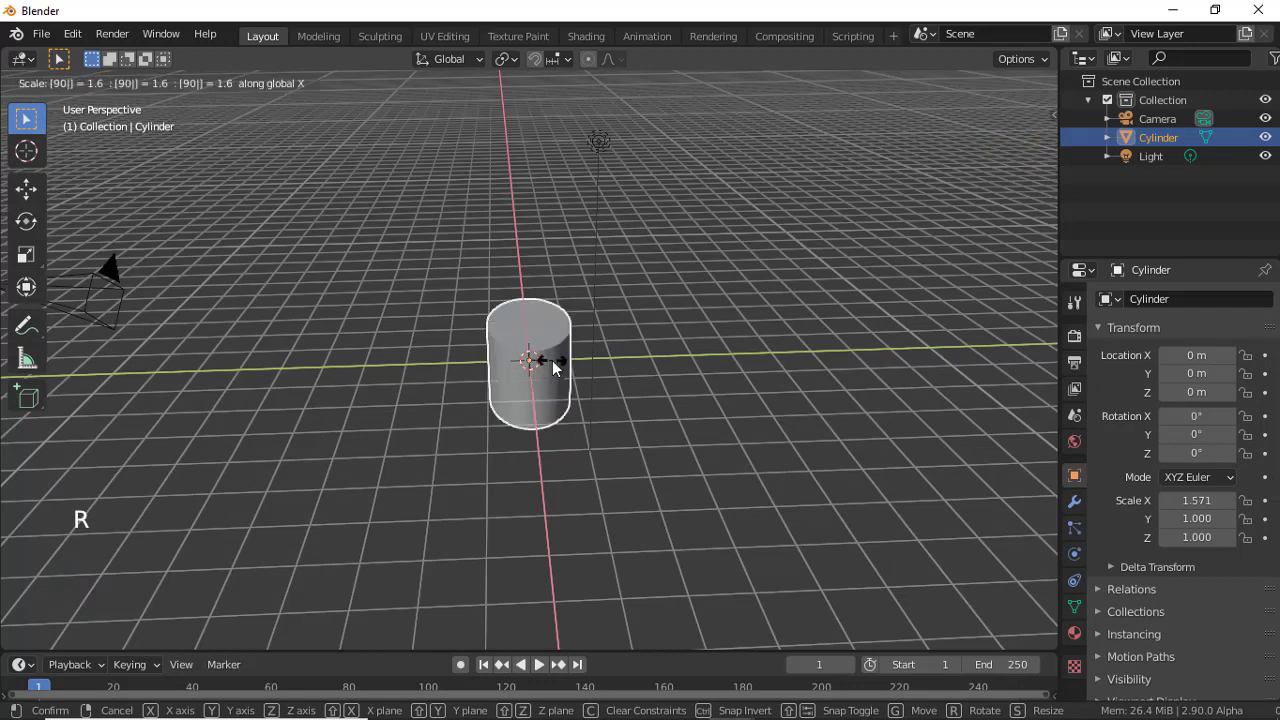
key("ctrl+z")
key("r")
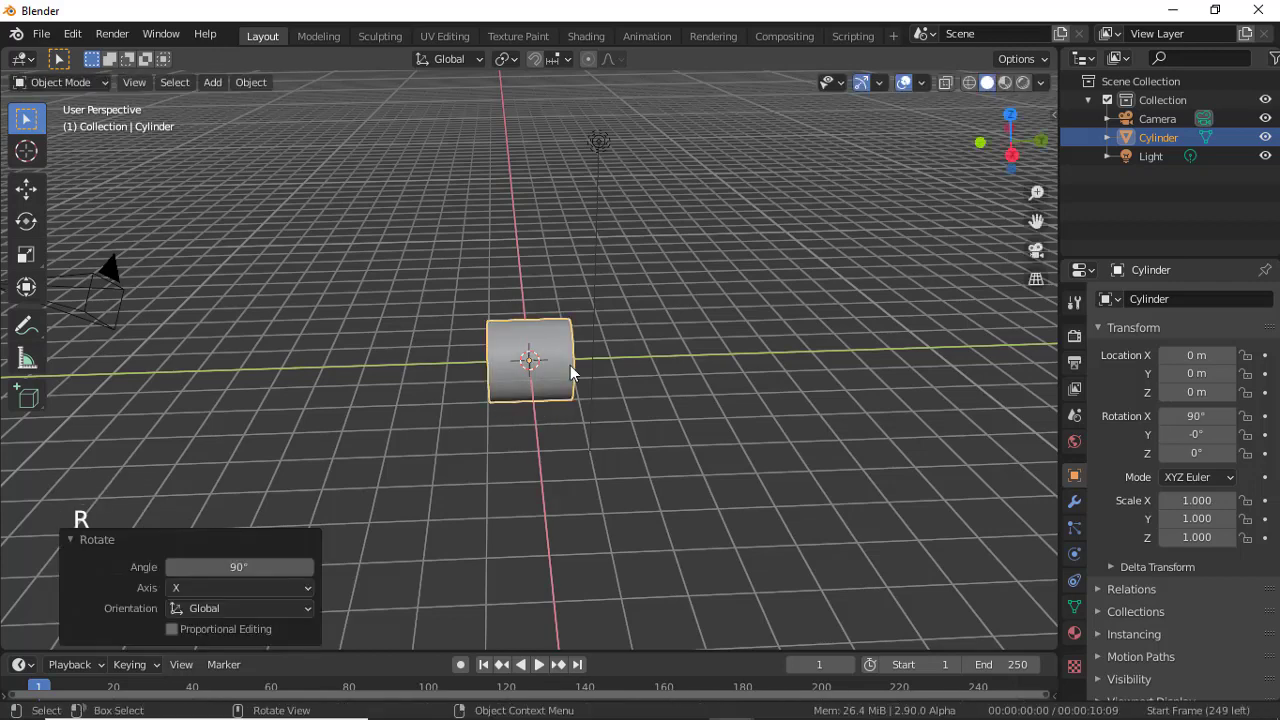
key("s")
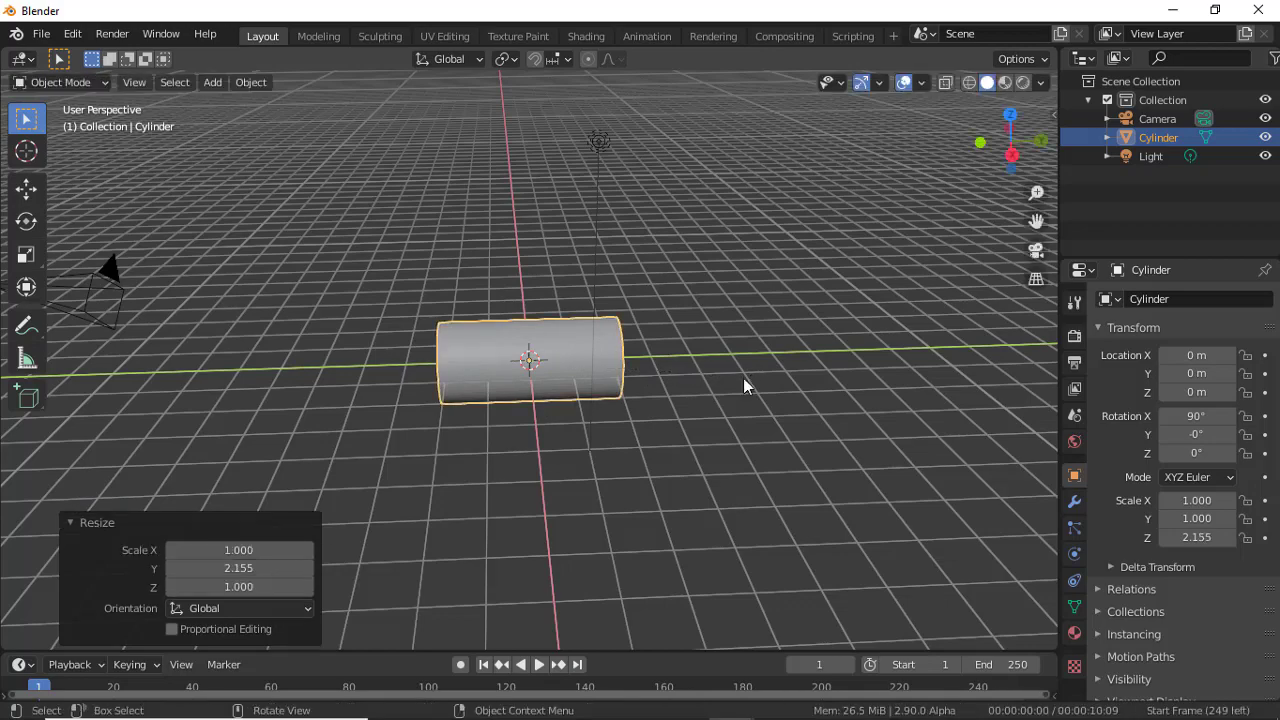
In Edit Mode, extrude and shrink the end face in three sections to form a tapering tail.
left_click(59, 83)
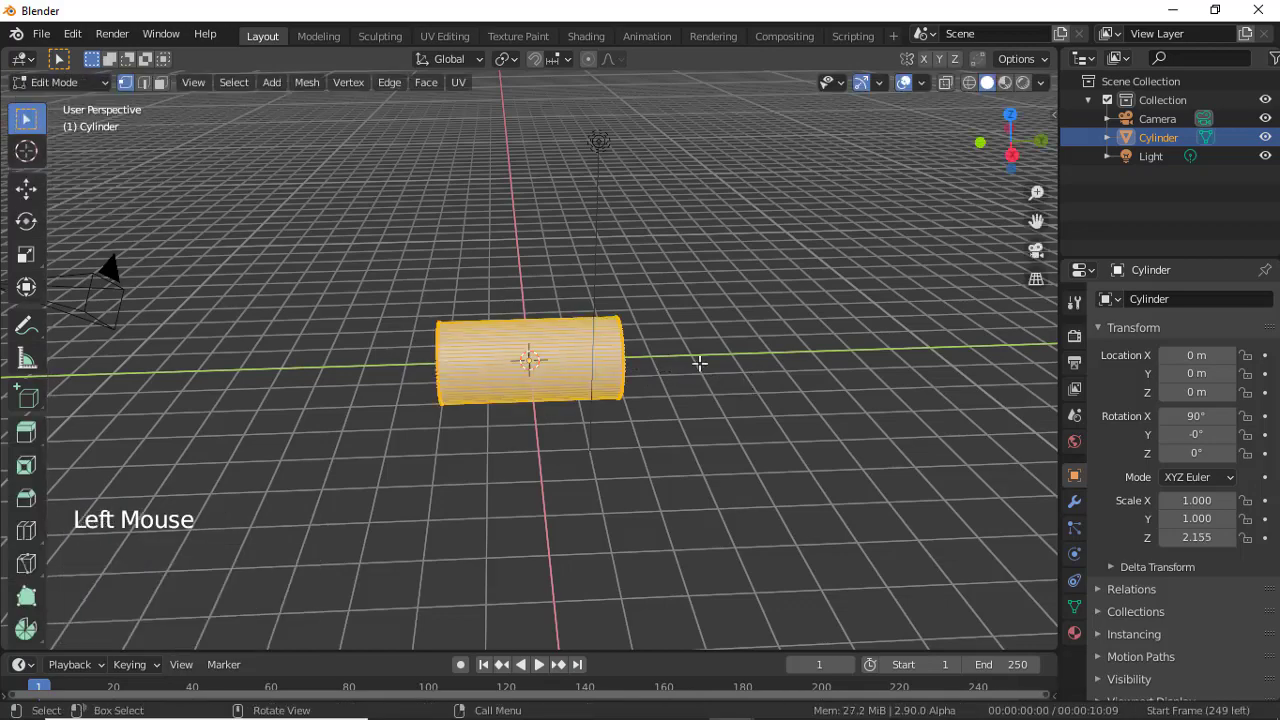
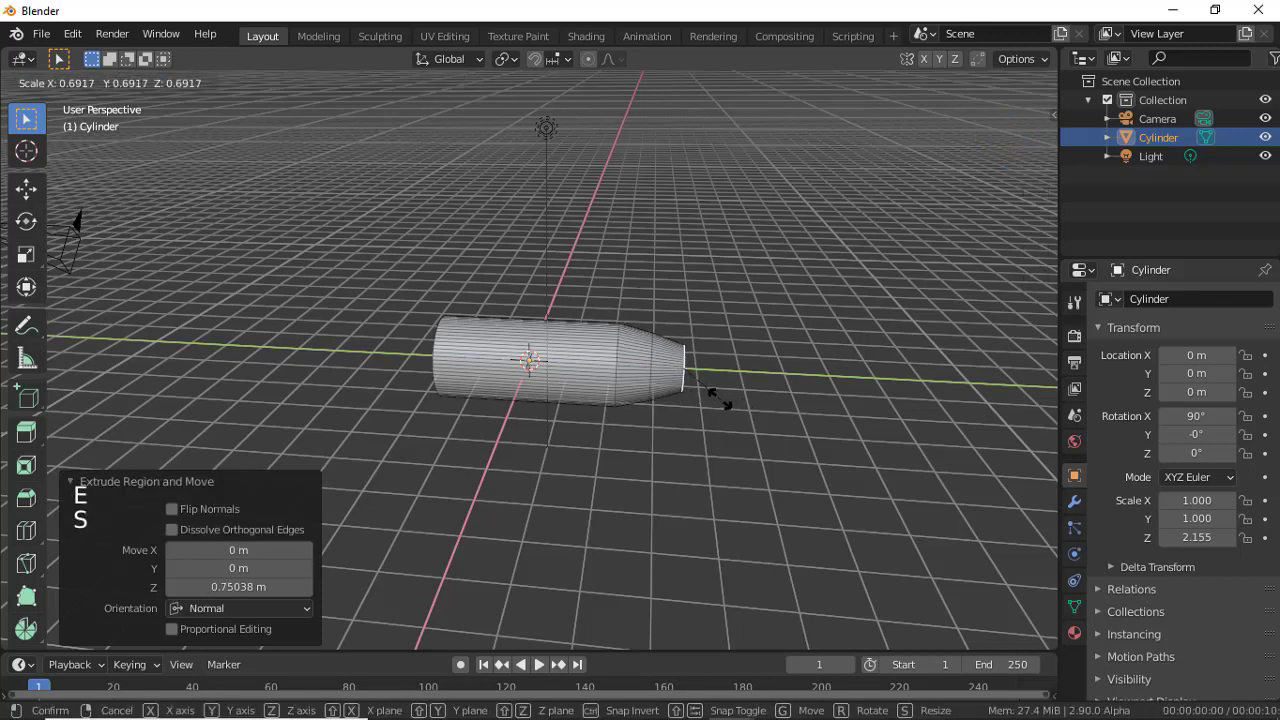
key("e")
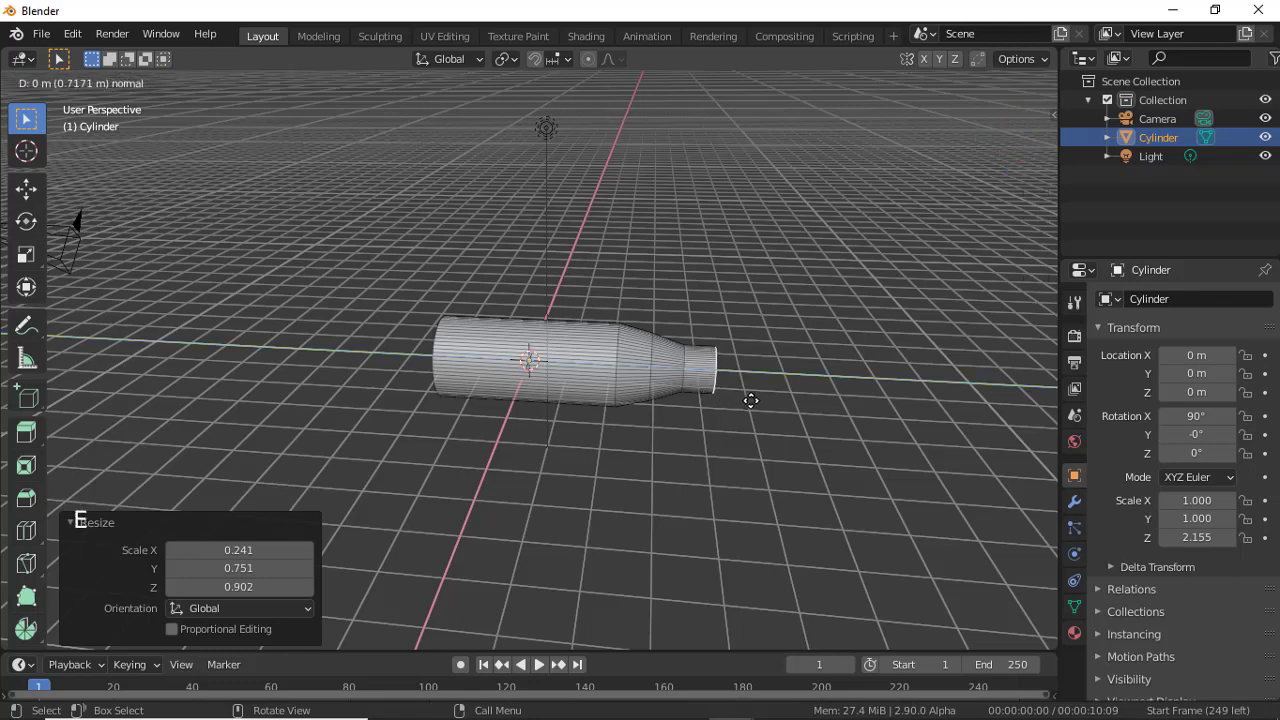
key("s")
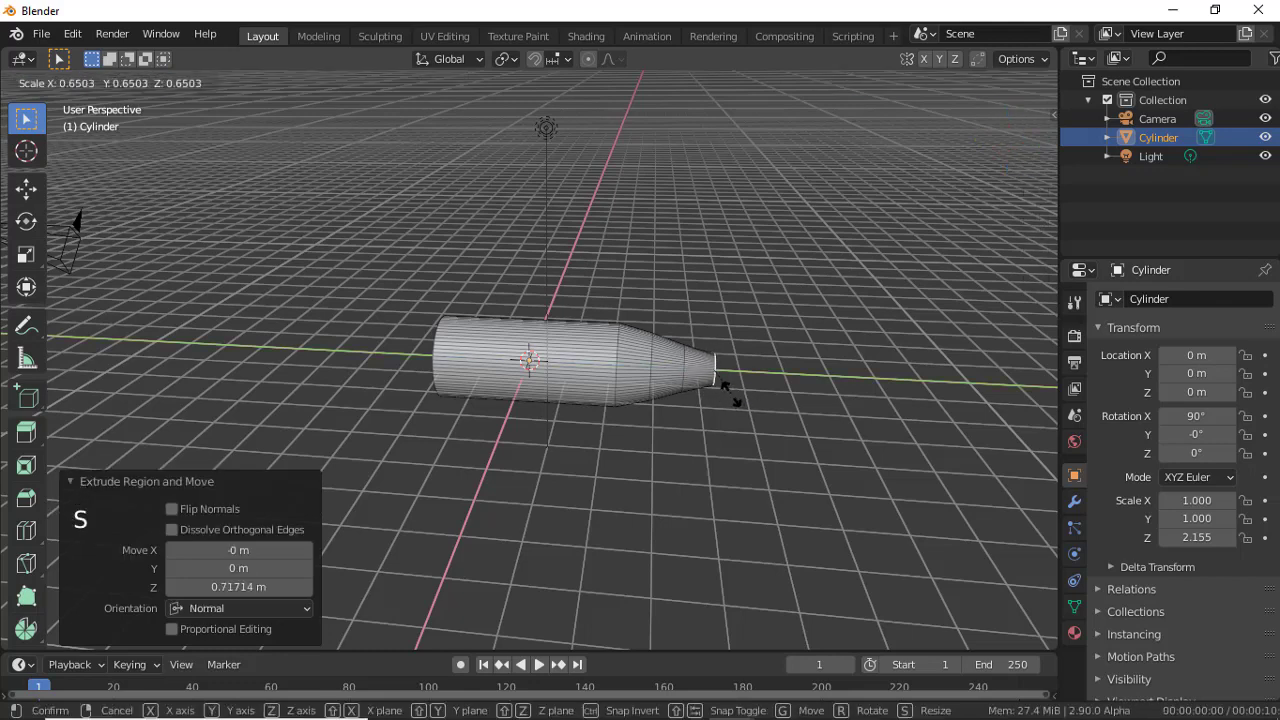
key("e")
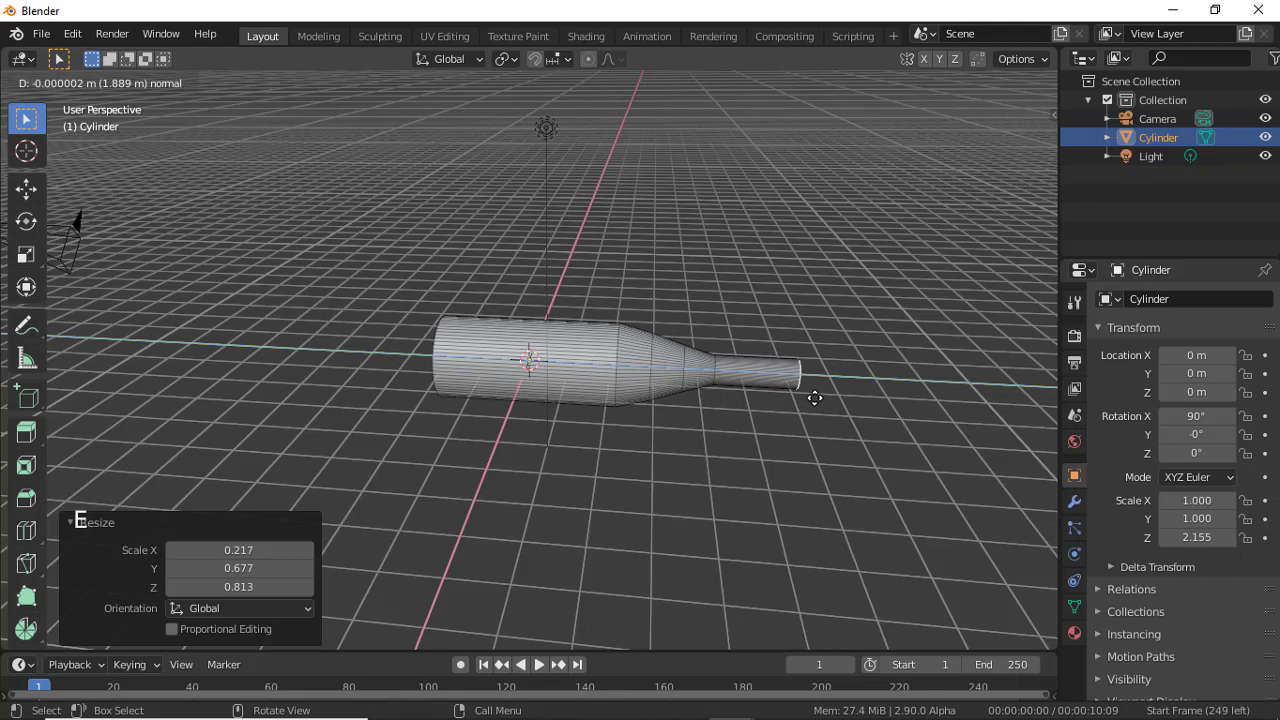
key("s")
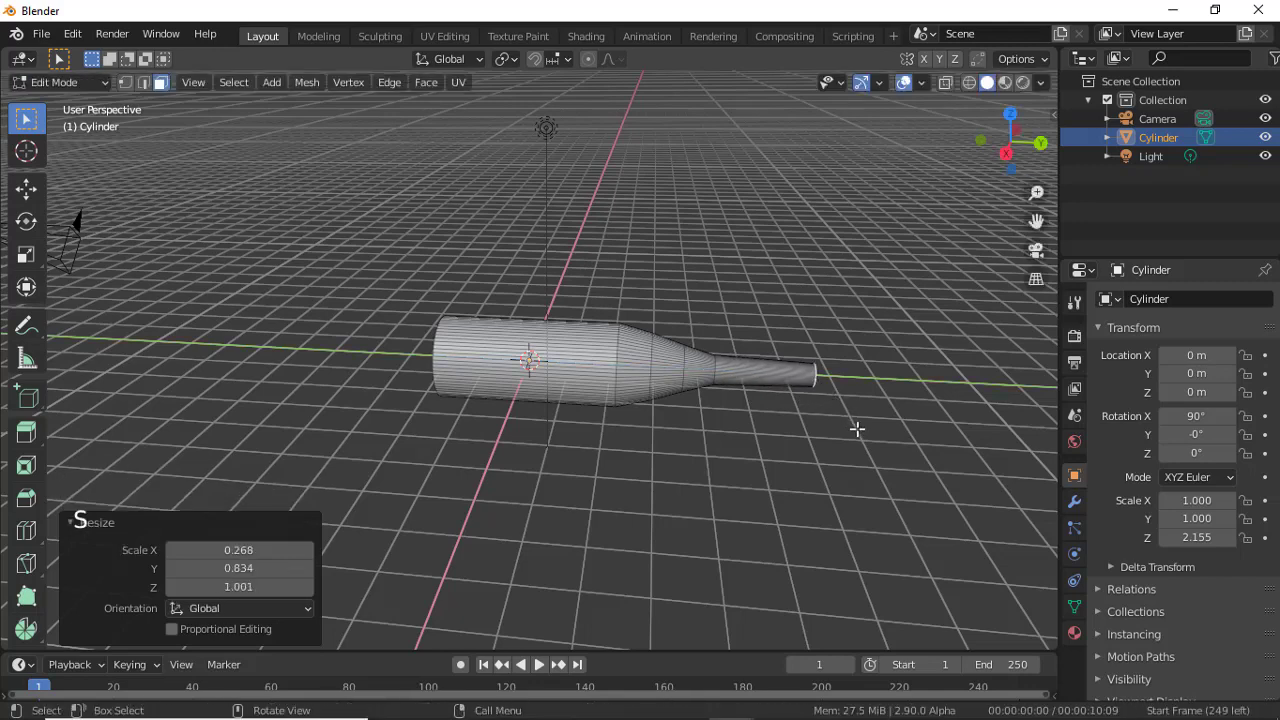
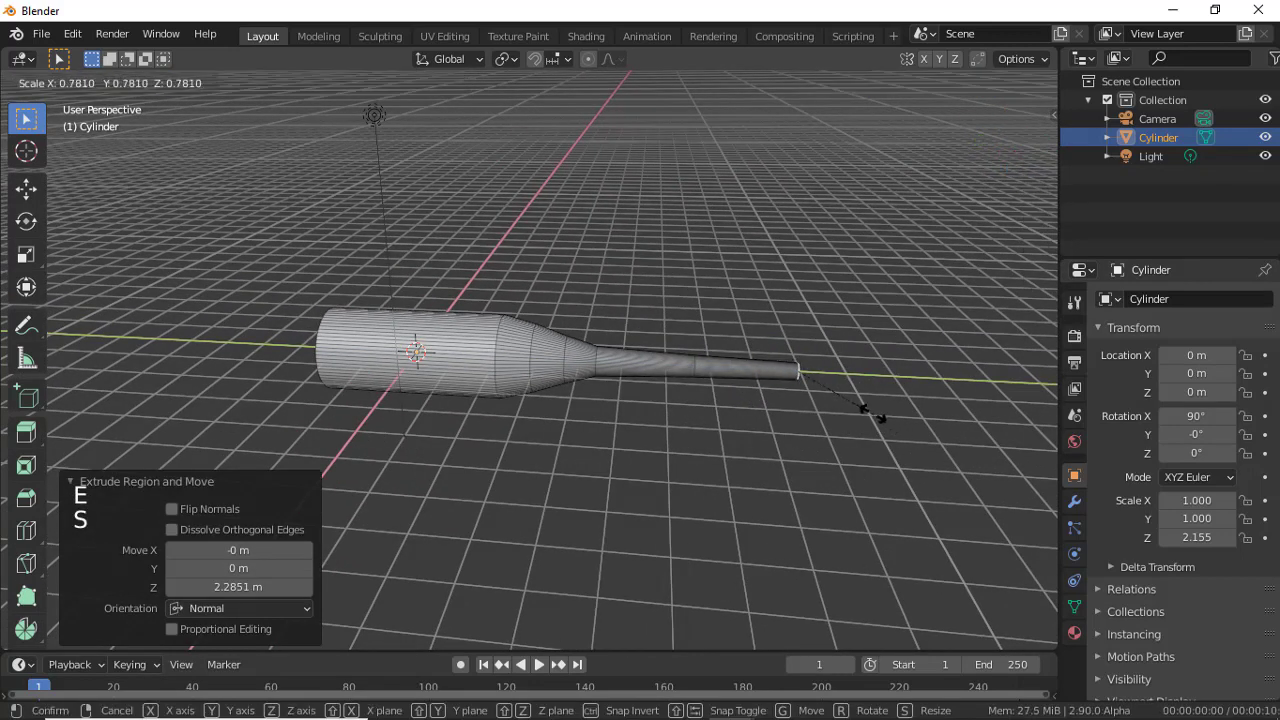
key("e")
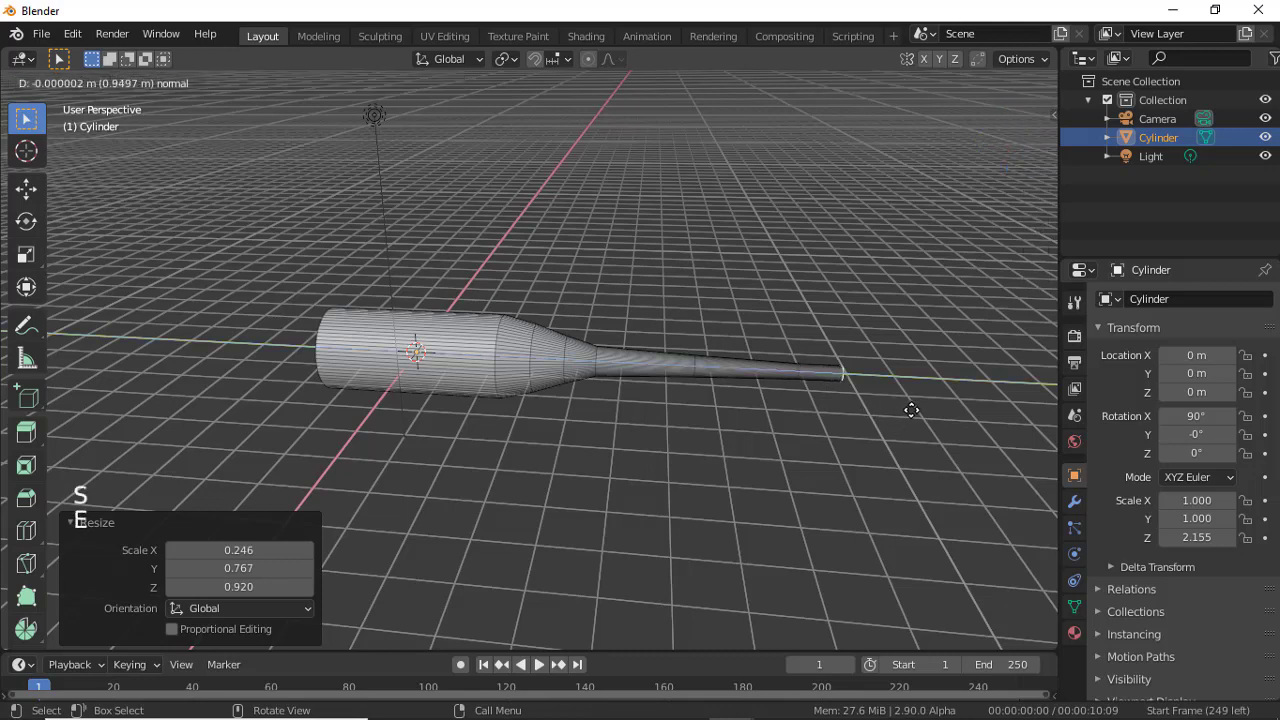
key("s")
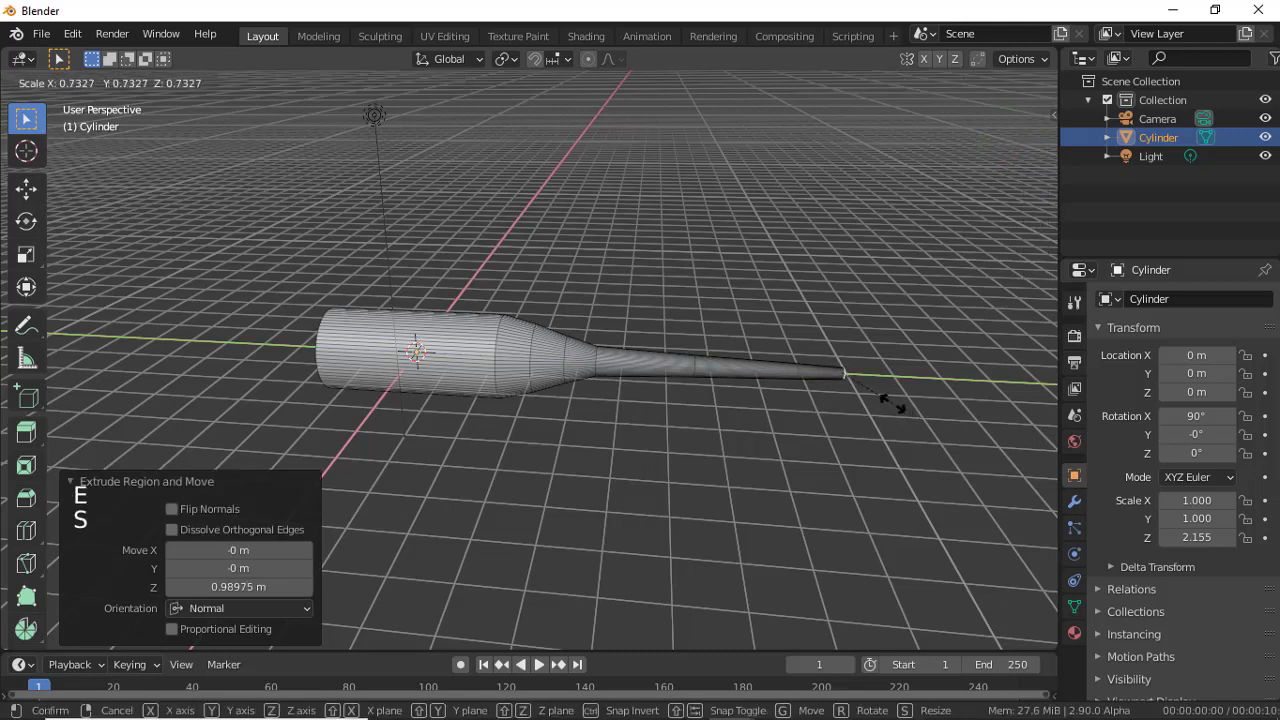
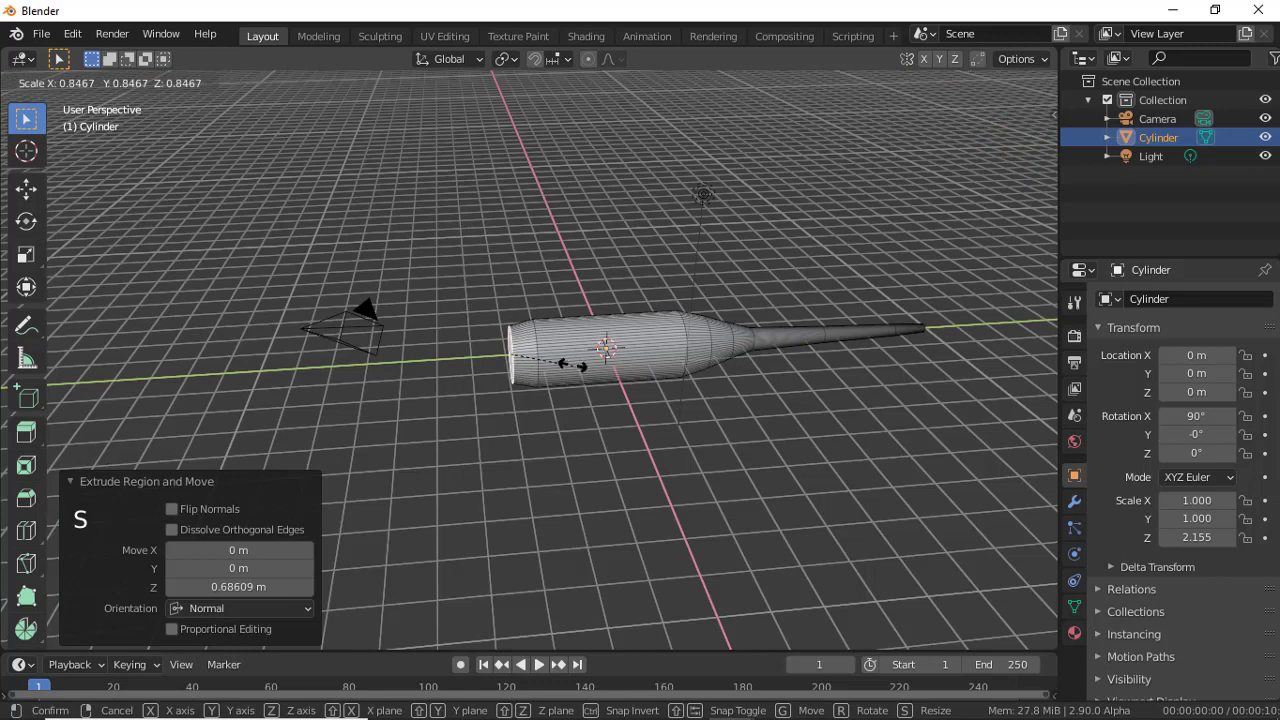
Extrude the front end in several sections, widening it into a thicker torso front.
key("e")
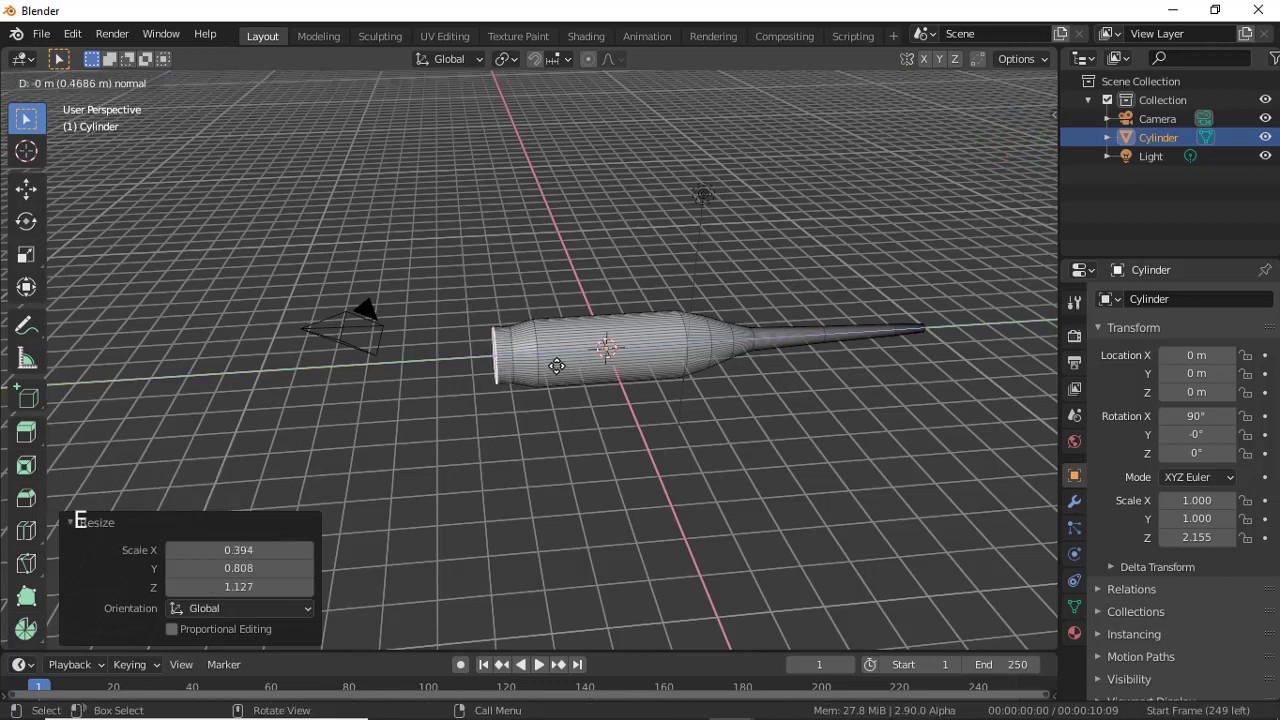
key("s")
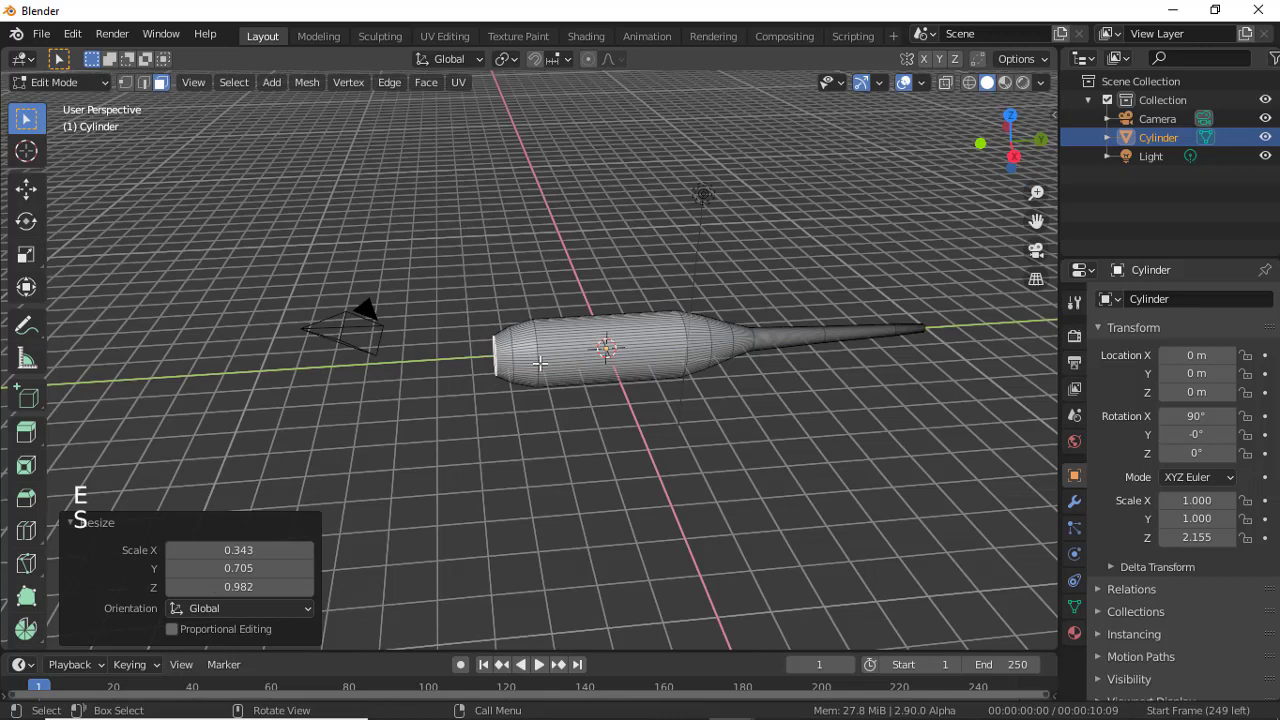
key("e")
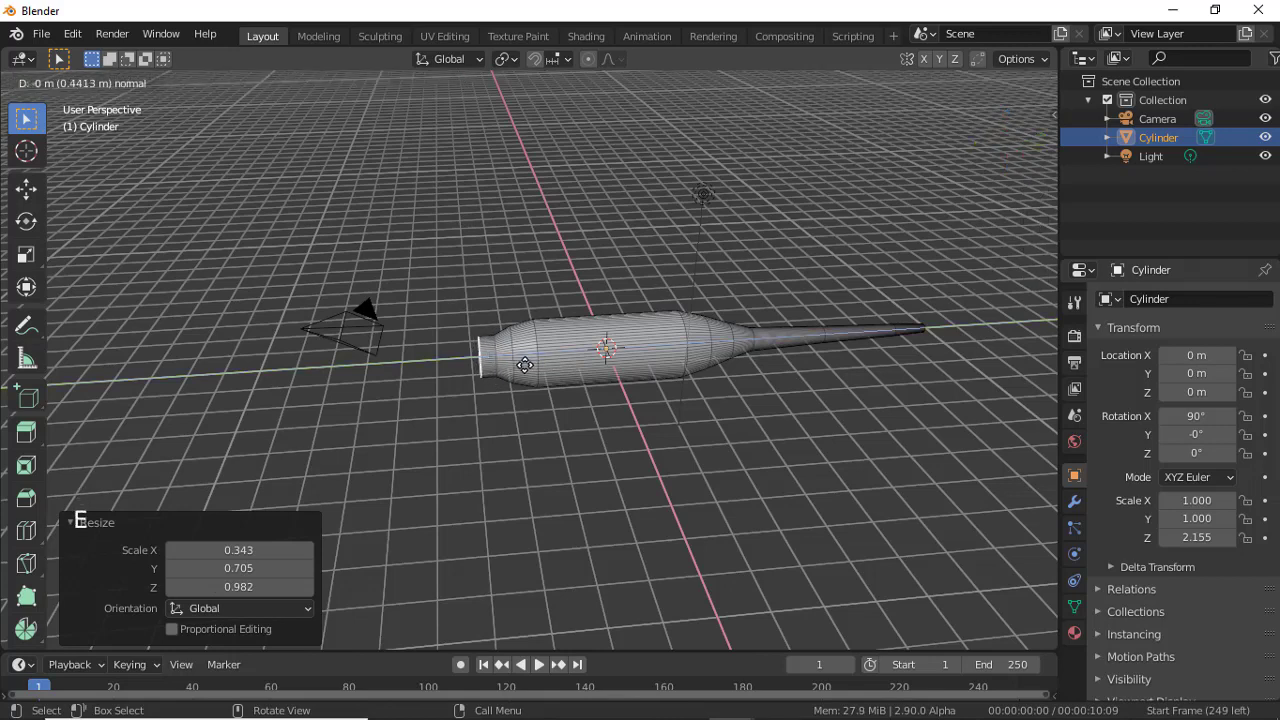
key("s")
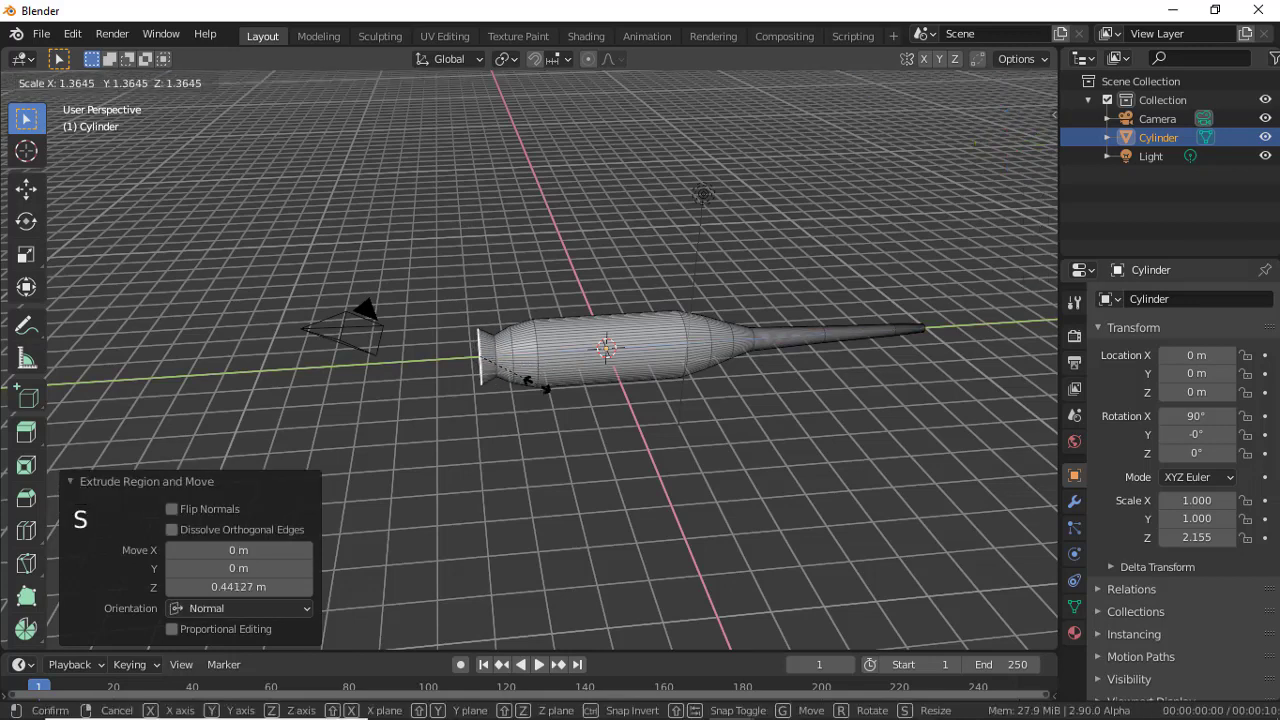
key("e")
key("s")
key("e")
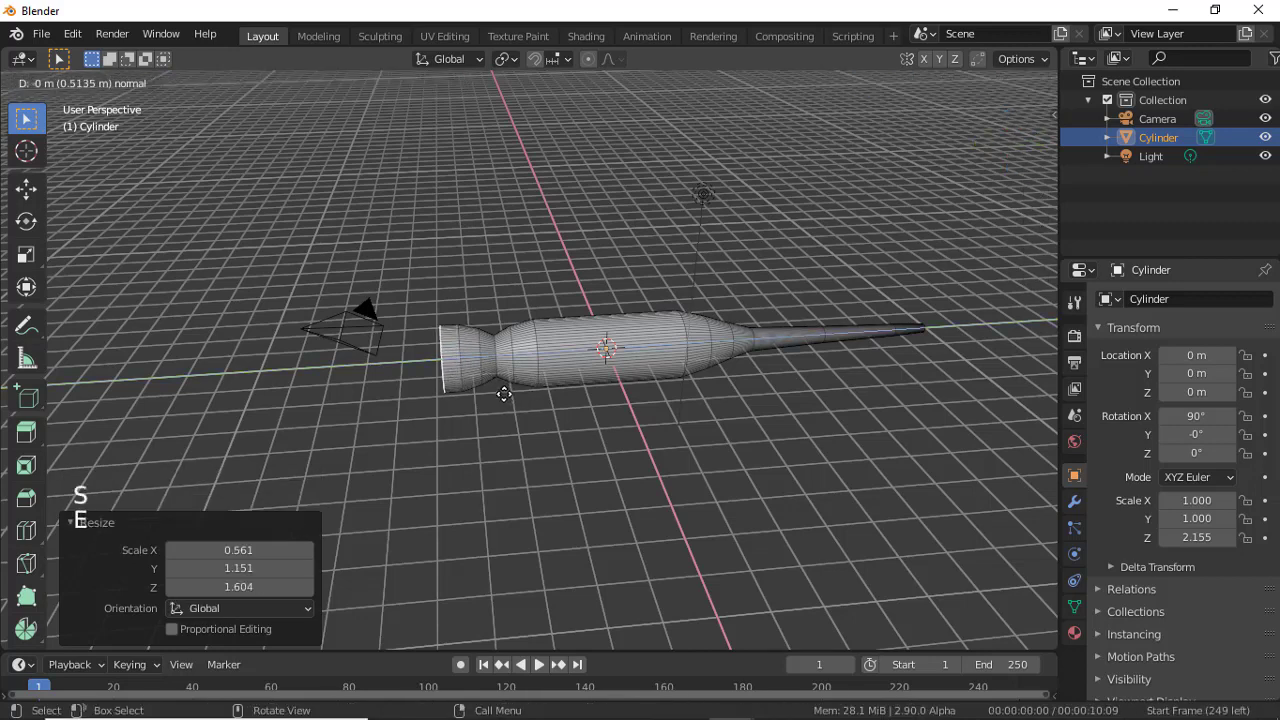
key("s")
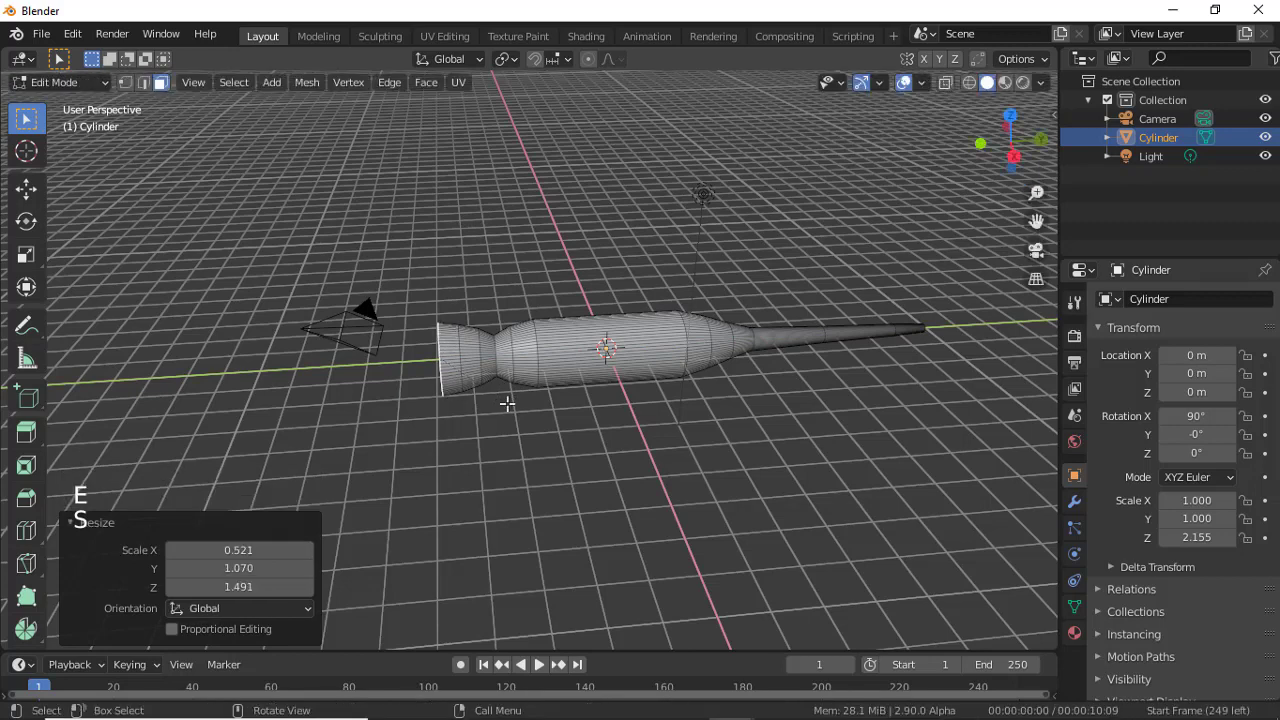
key("e")
Pinch the front into a narrow neck and shrink the head tip to round it off.
key("s")
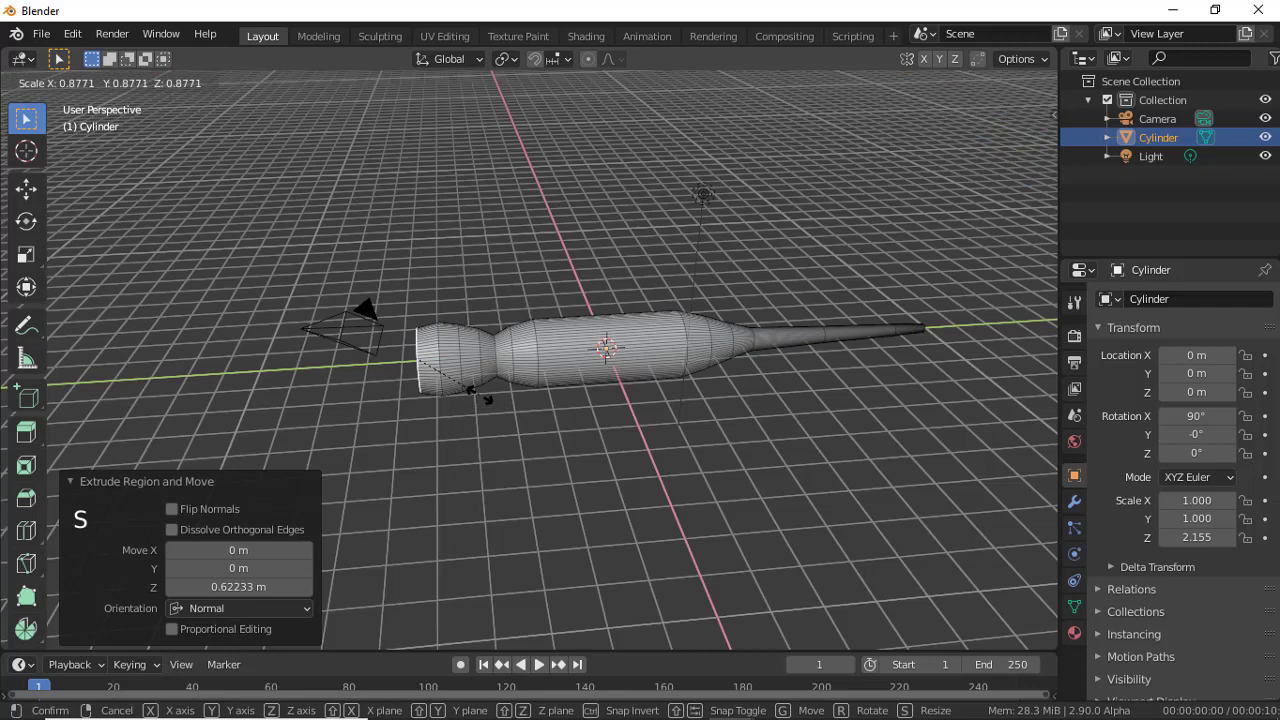
key("e")
key("s")
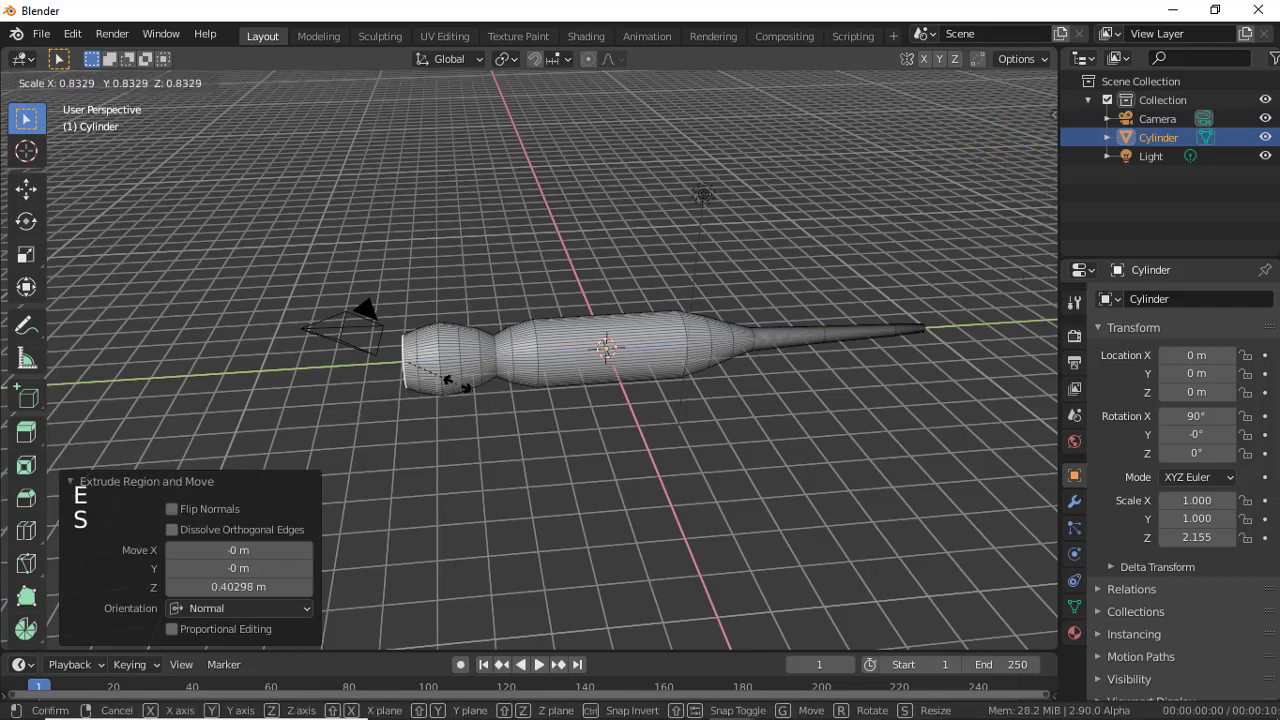
key("e")
key("s")
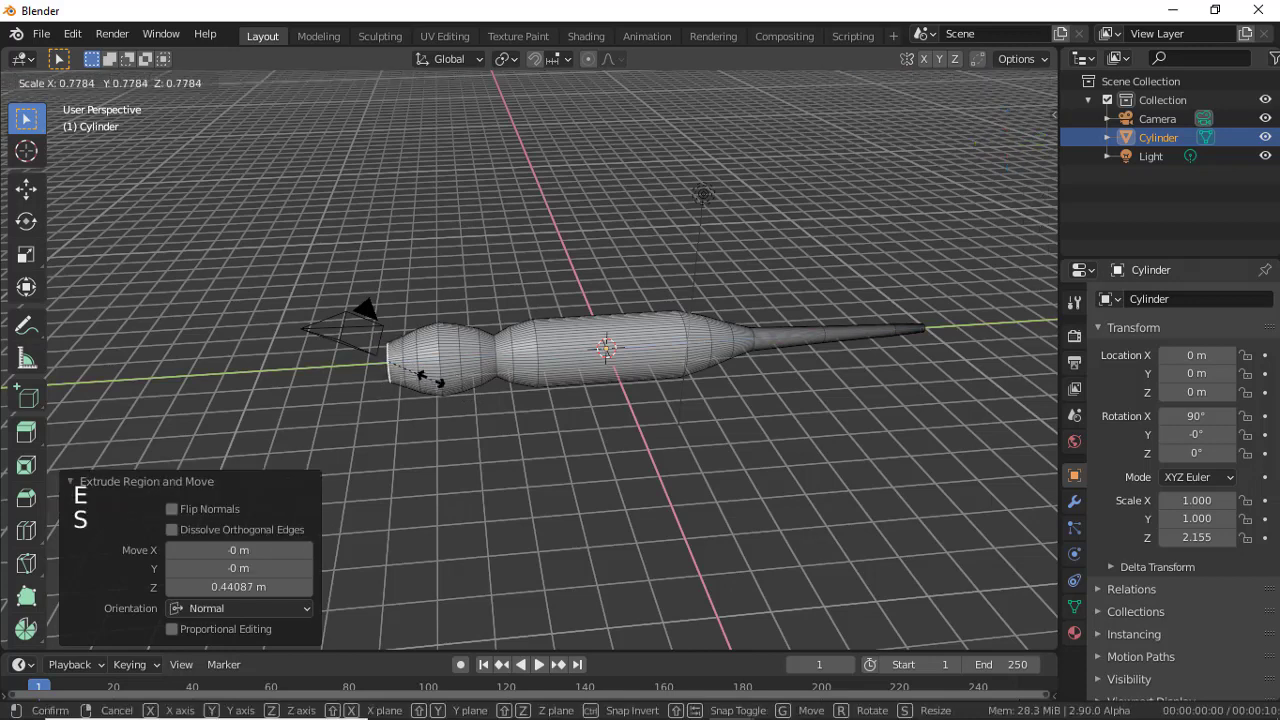
key("e")
key("s")
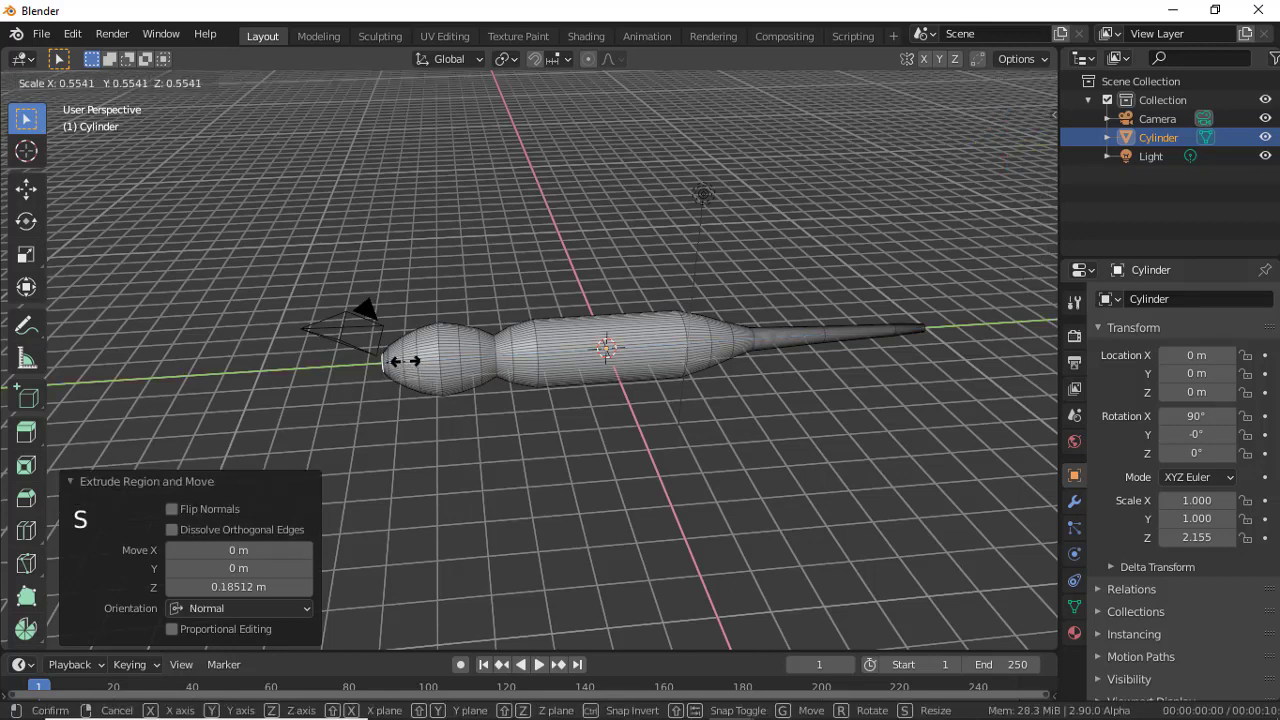
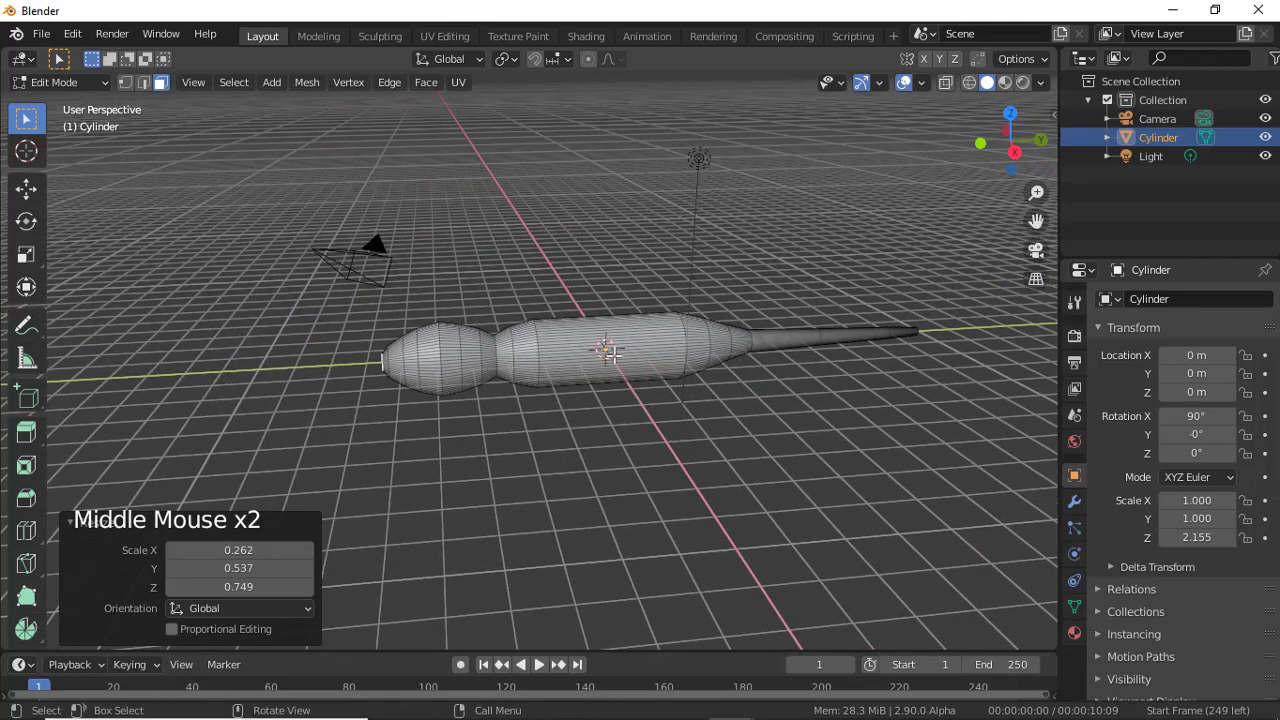
Select the whole body mesh and squash it along its vertical axis.
key("l")
key("z")
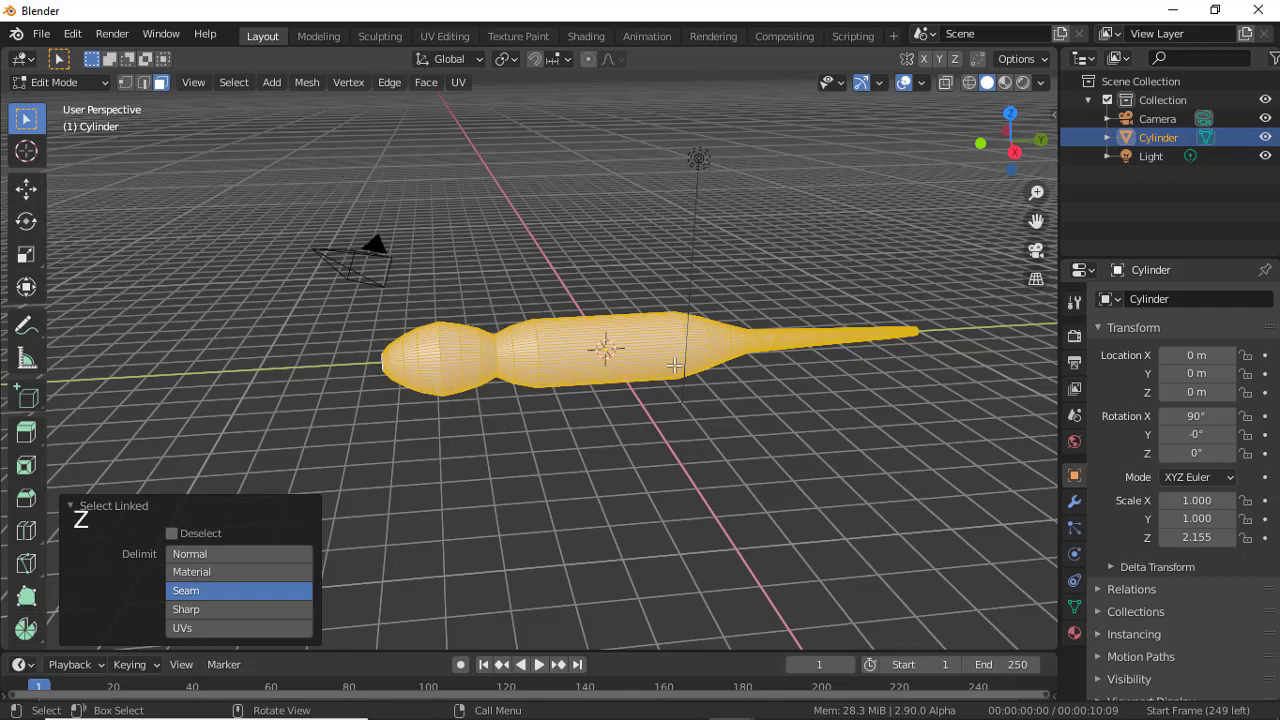
key("s")
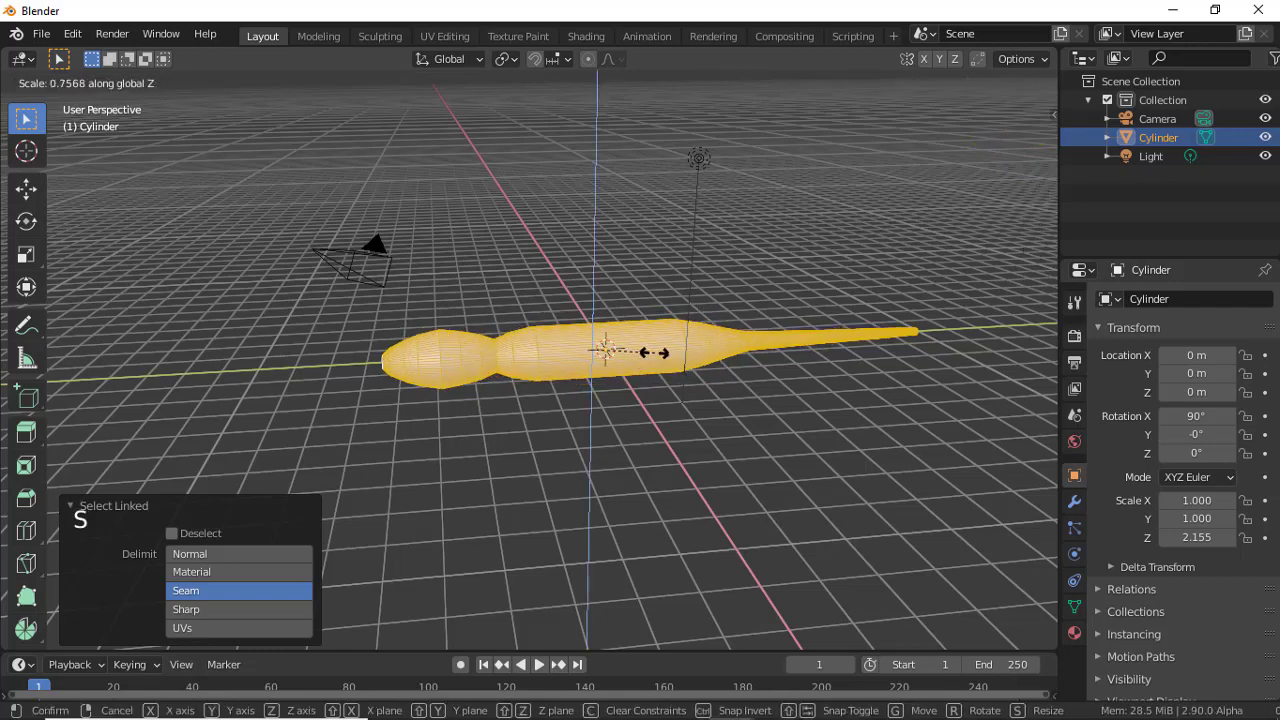
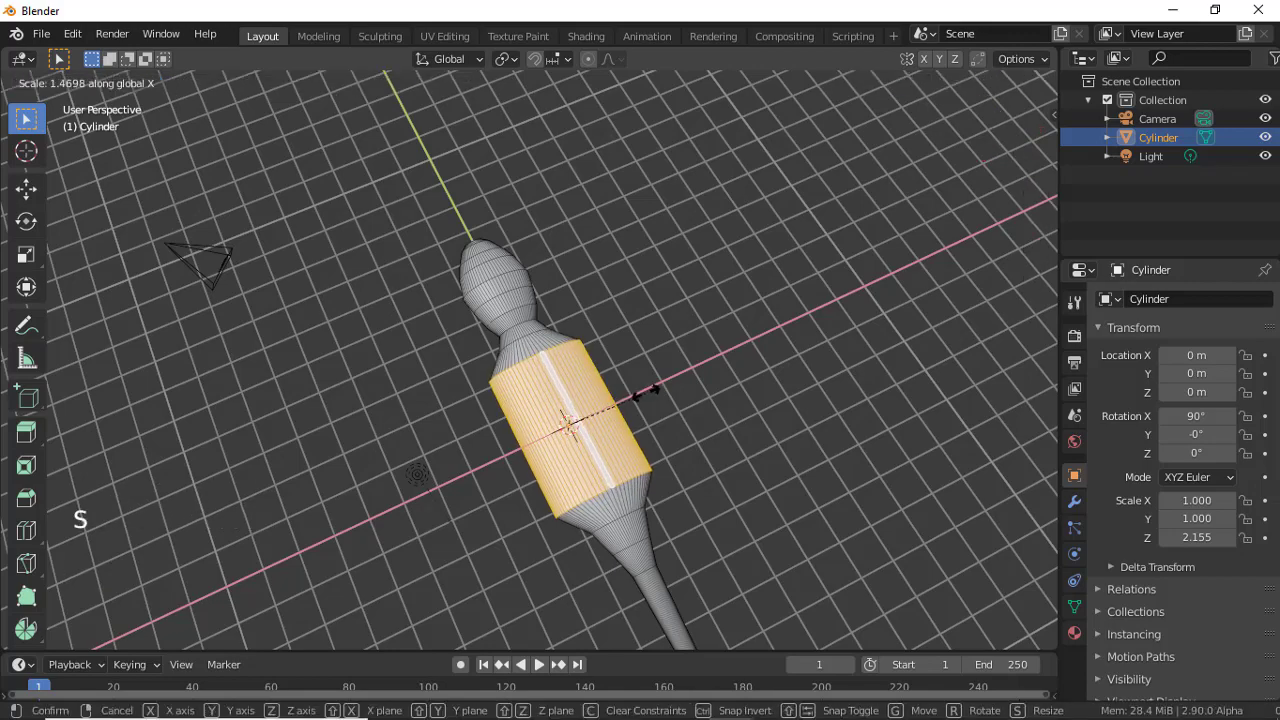
middle_click(698, 325)
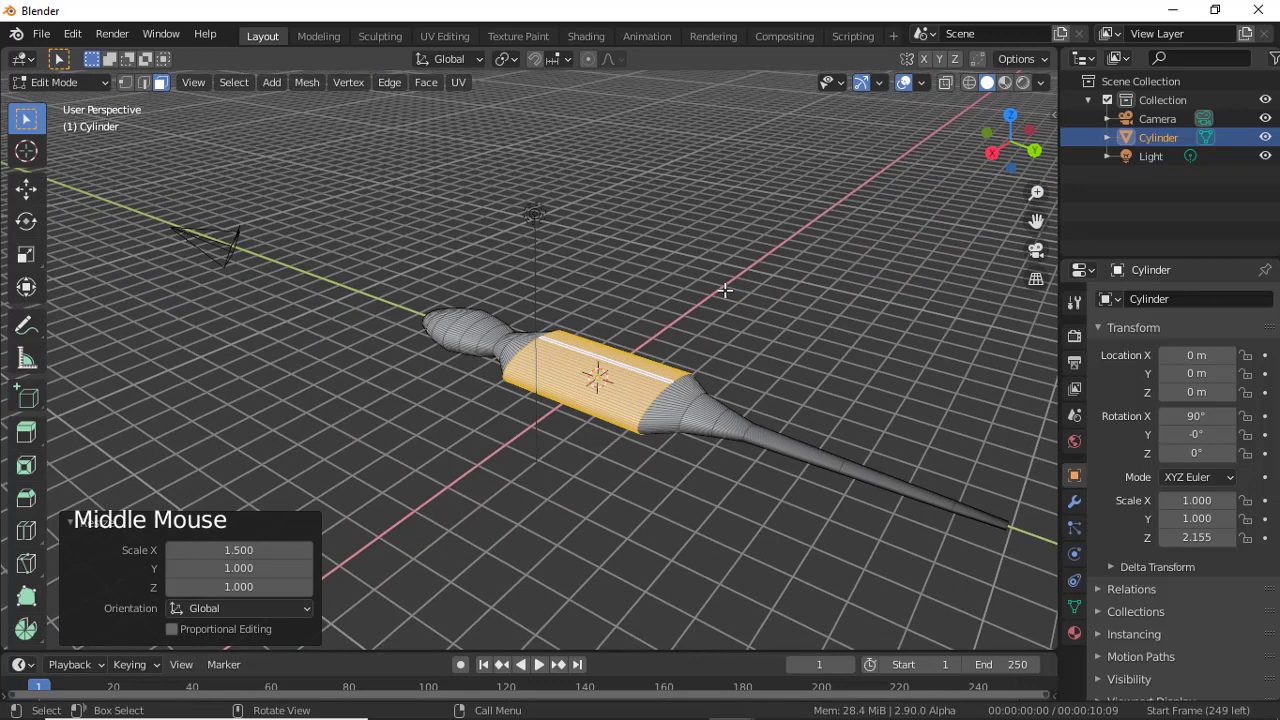
Scale selected torso rings to widen the central body and stretch it lengthwise between the tapering necks.
key("s")
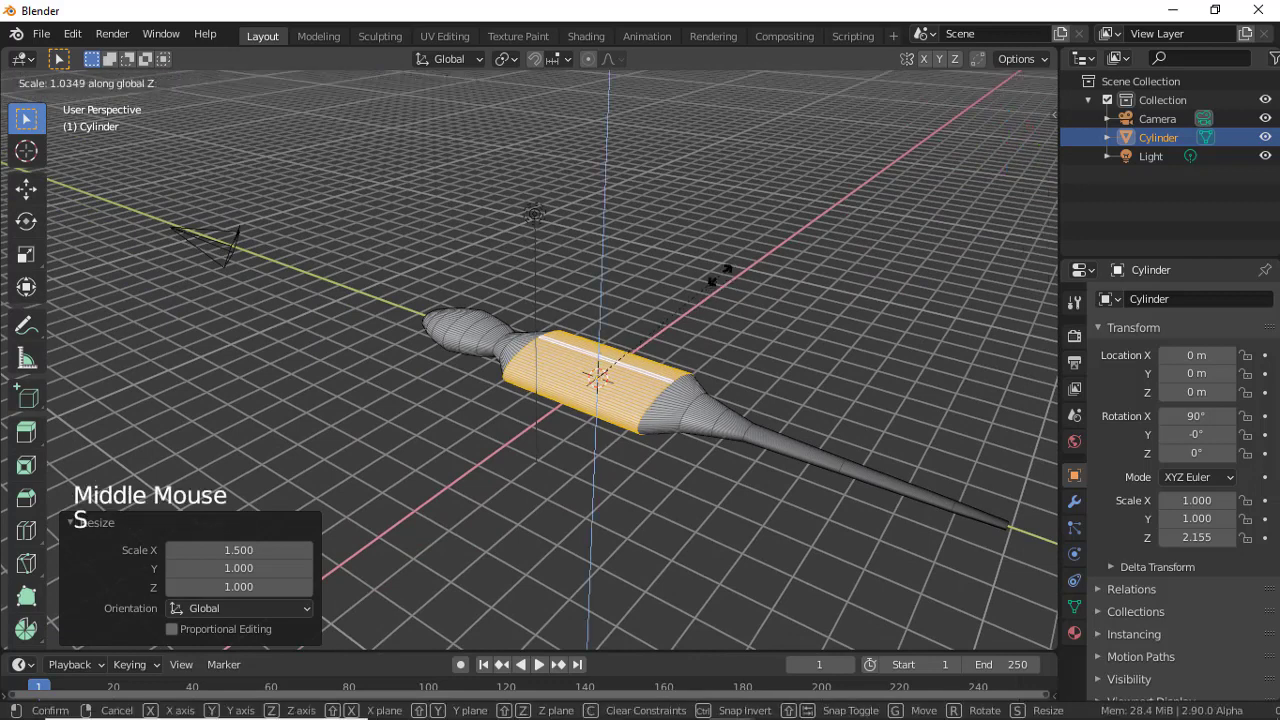
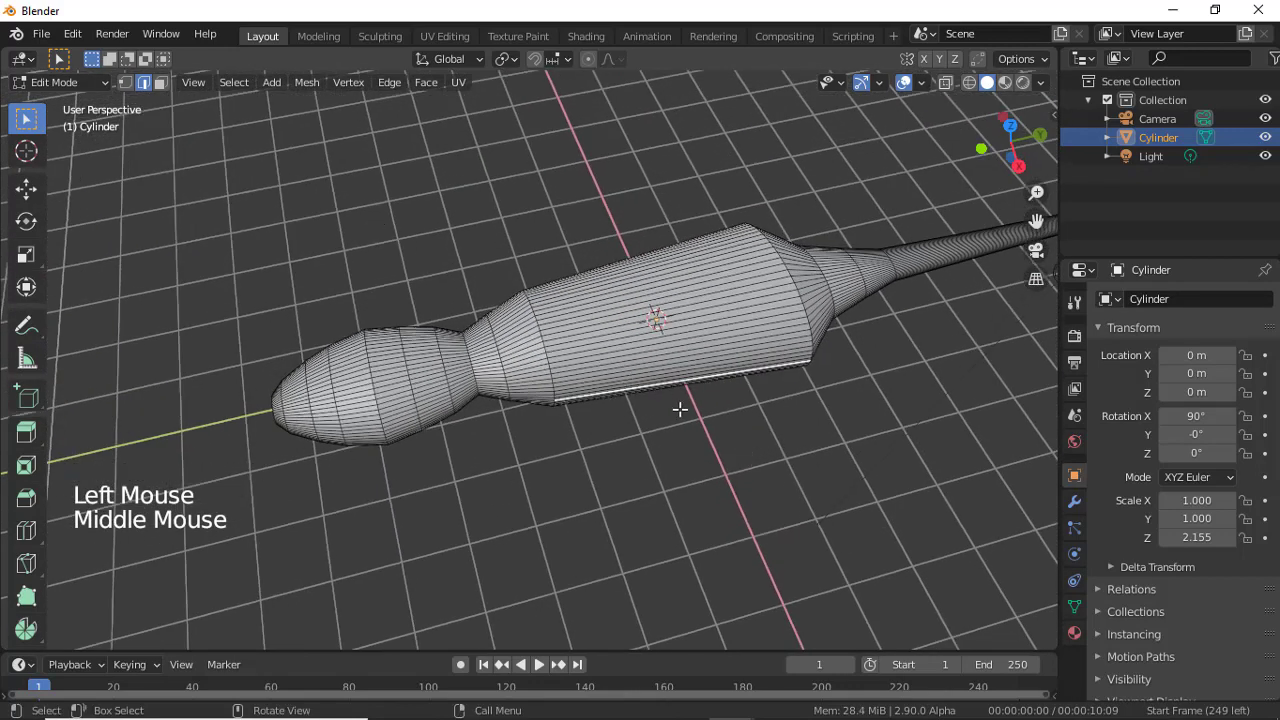
key("ctrl+z")
key("s")
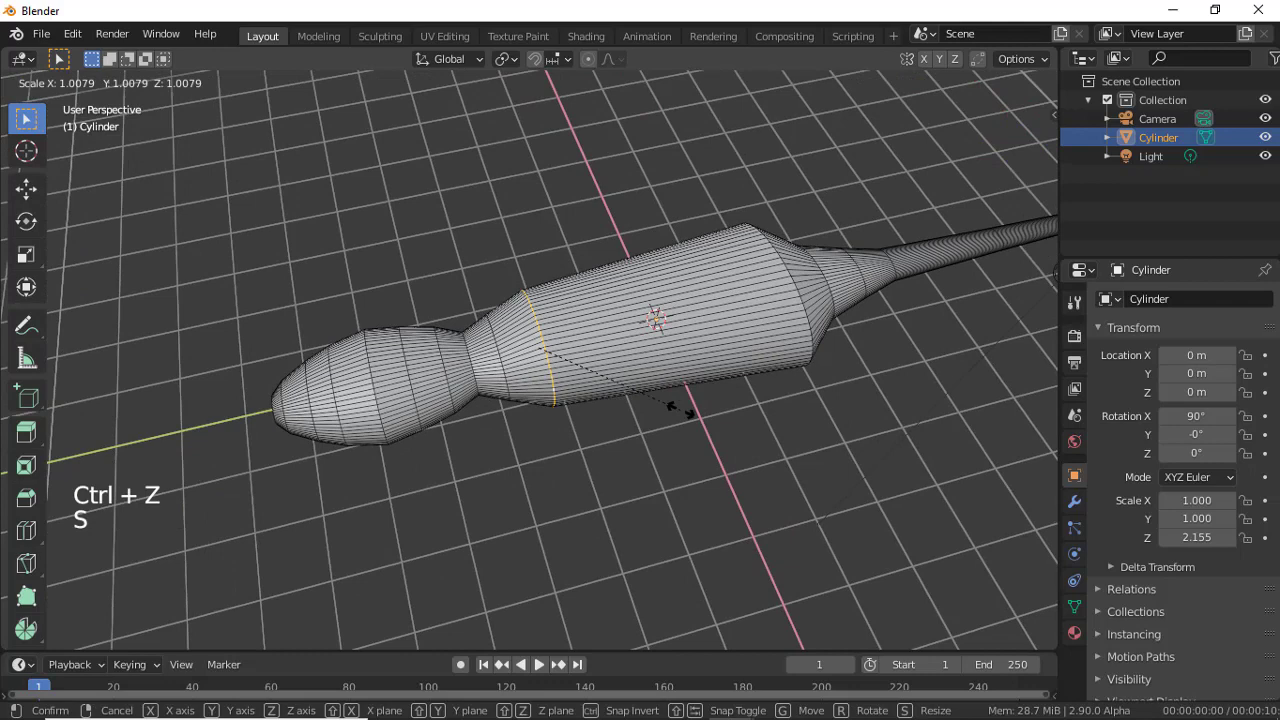
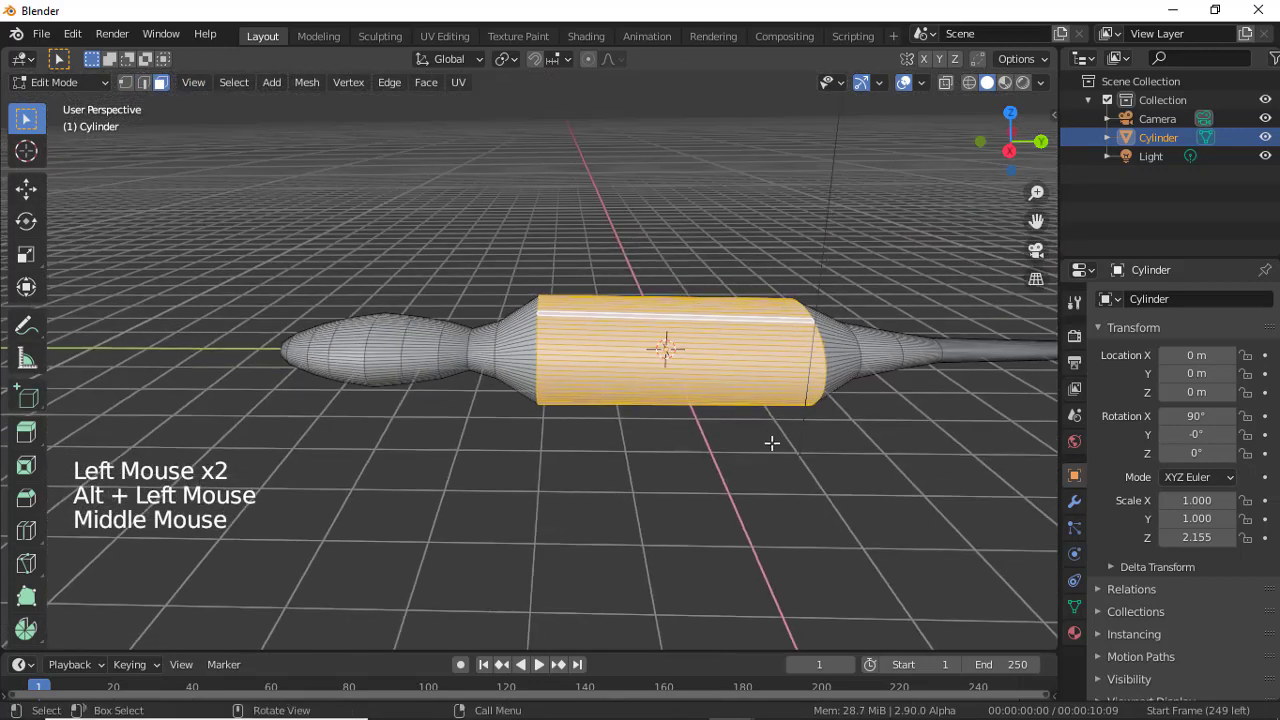
key("s")
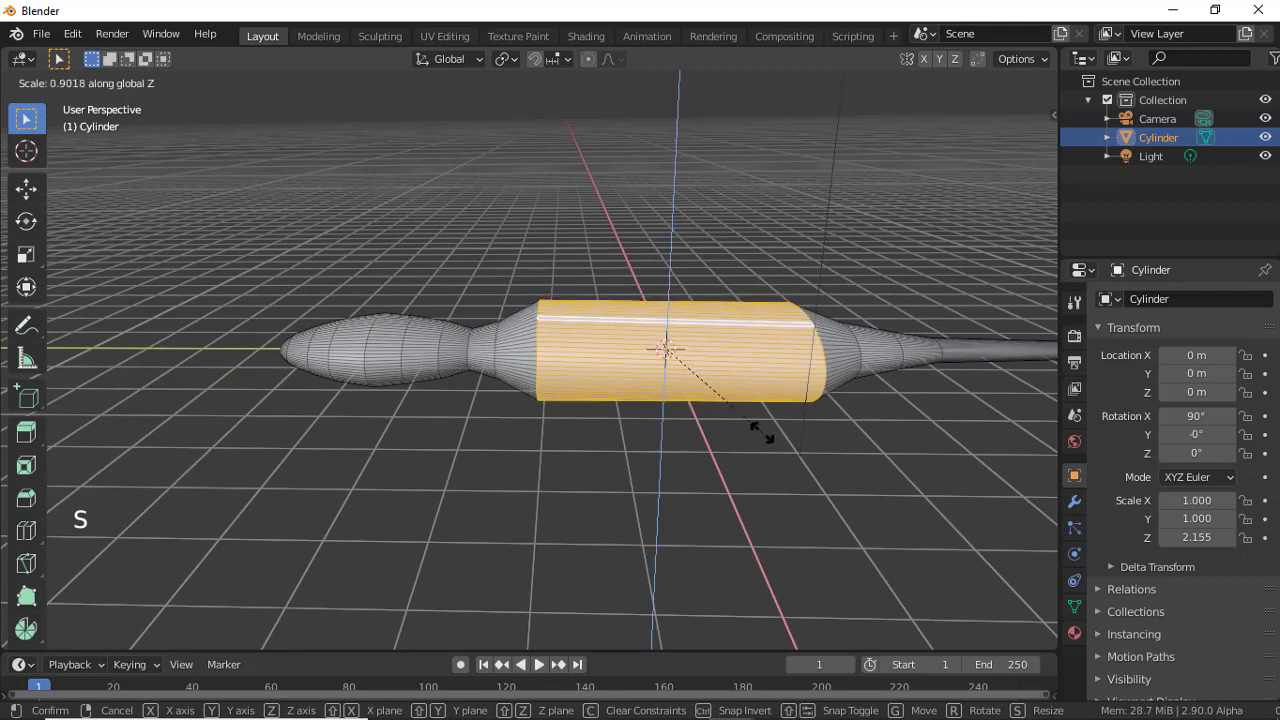
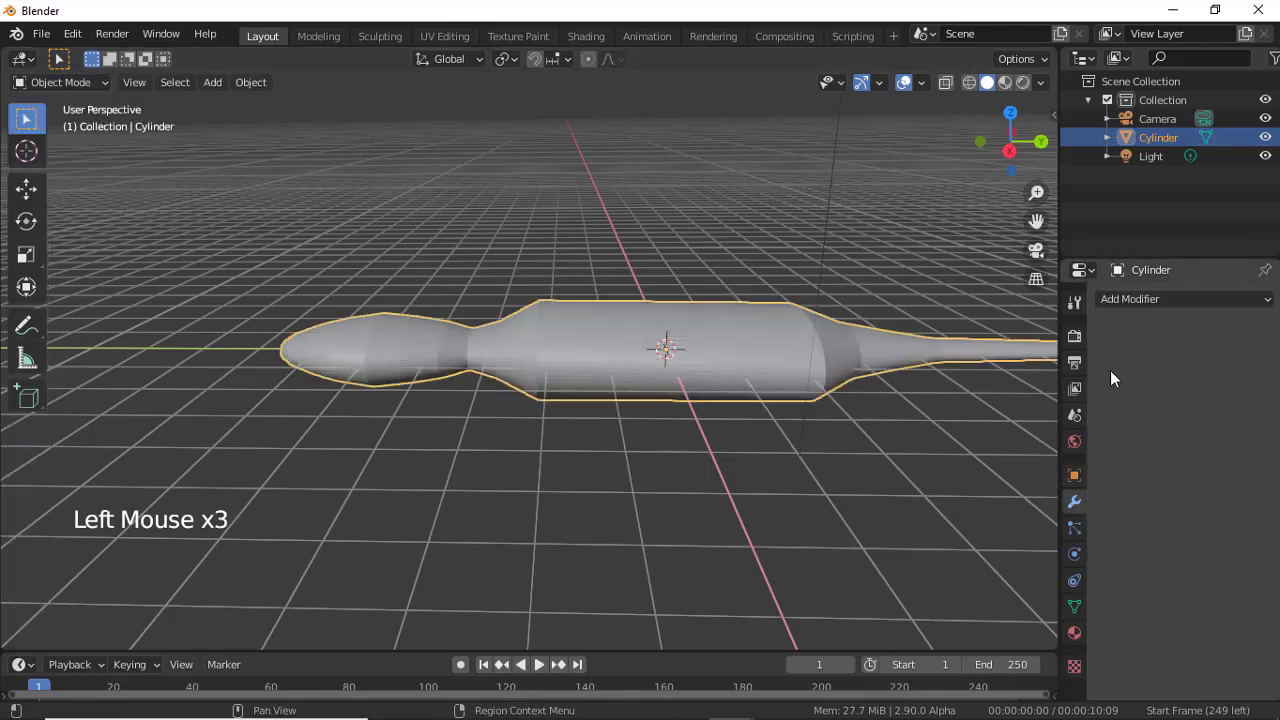
Add a Catmull-Clark Subdivision Surface modifier to the body, inspect it, and apply it.
left_click(1128, 306)
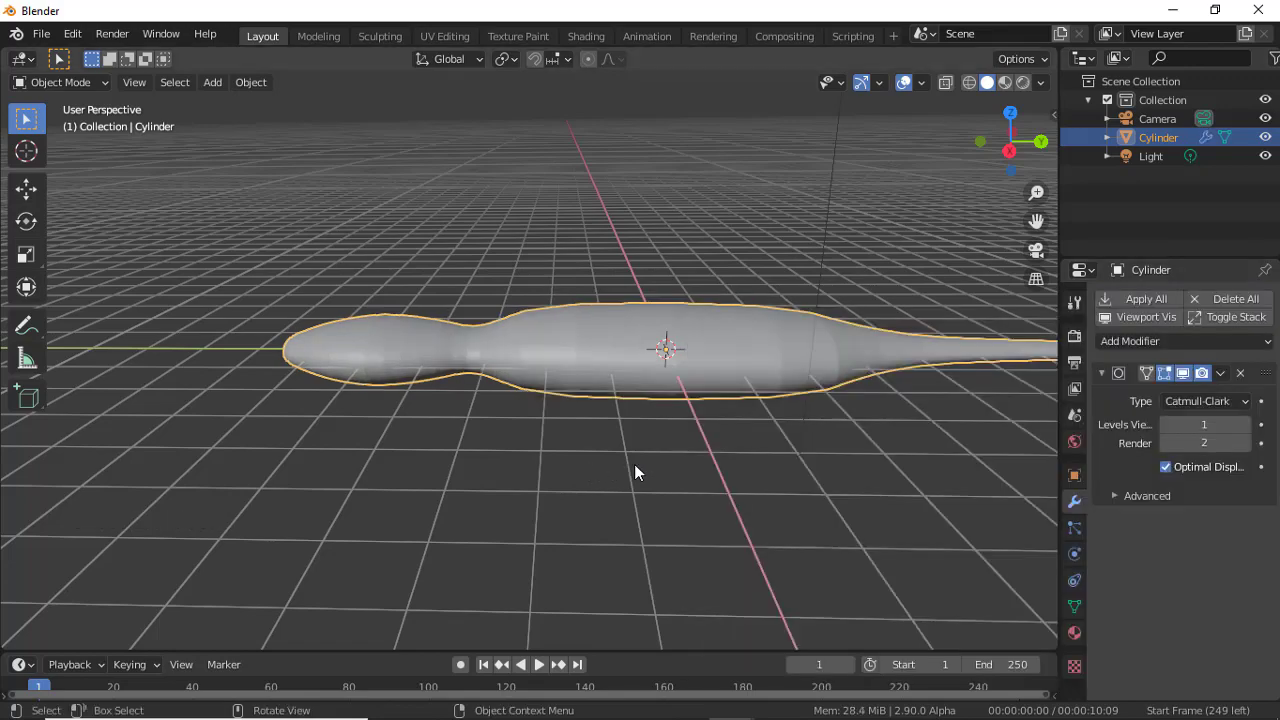
middle_click(783, 466)
middle_click(752, 527)
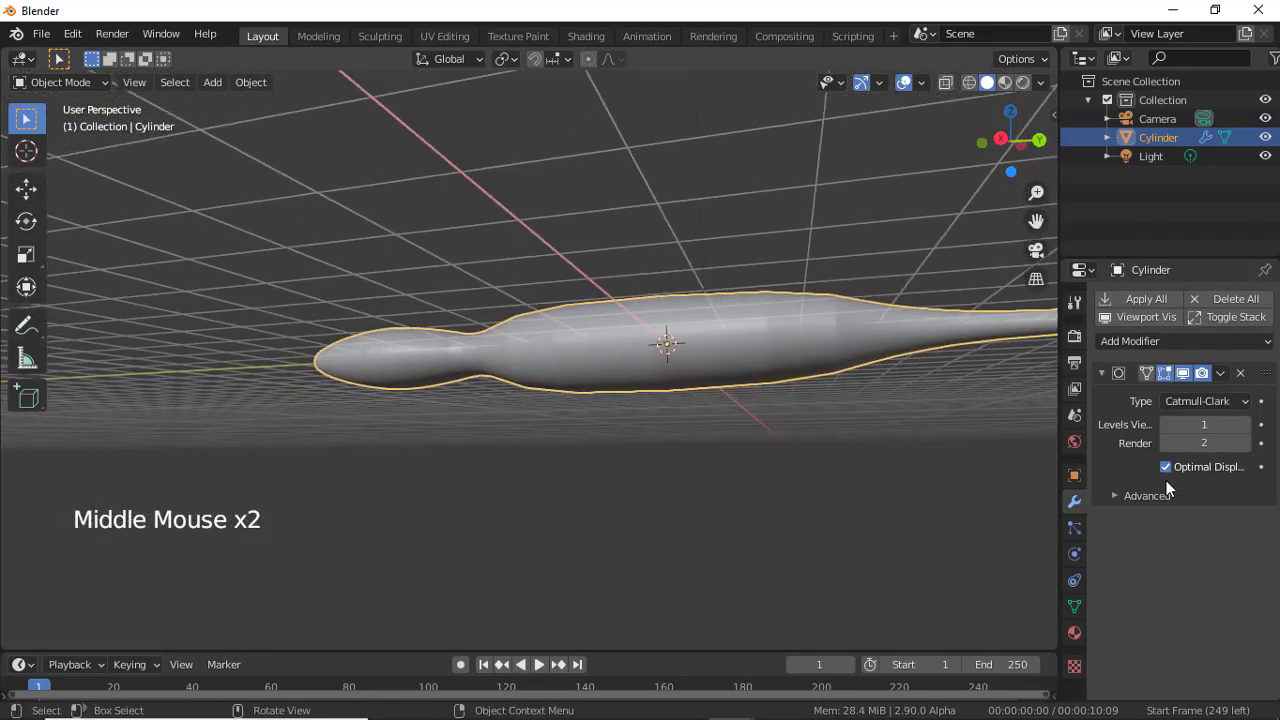
middle_click(719, 456)
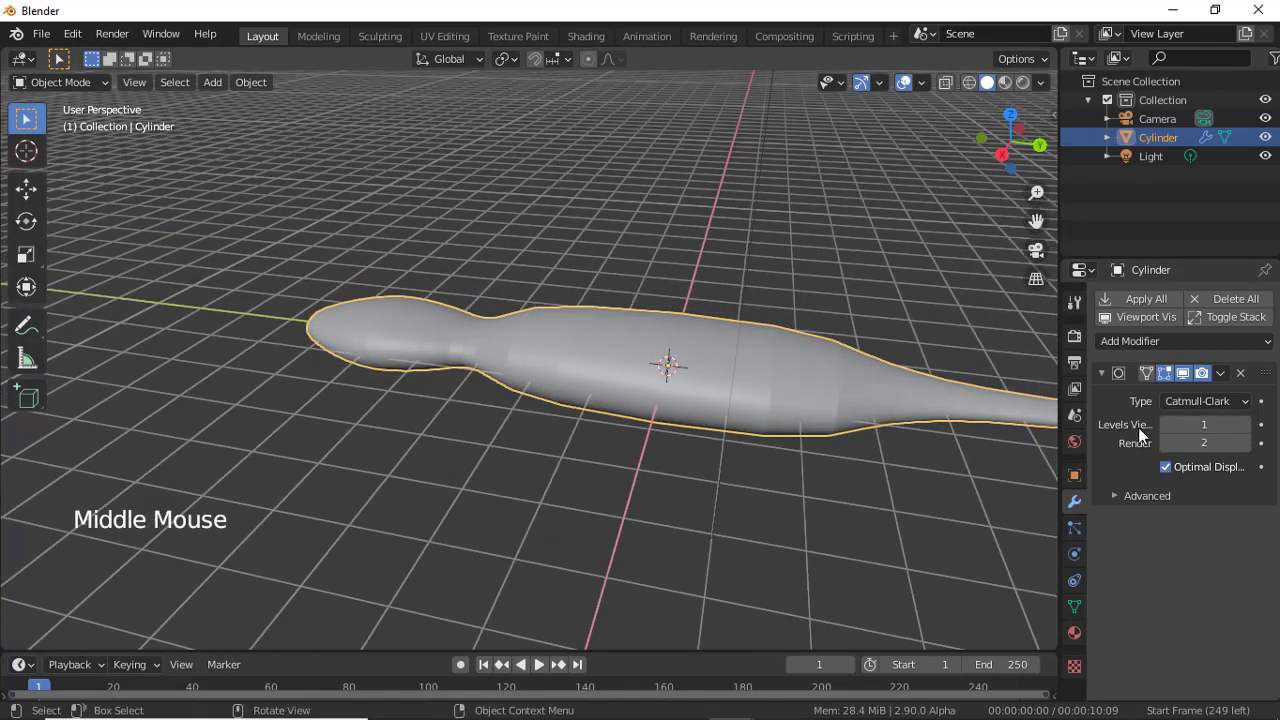
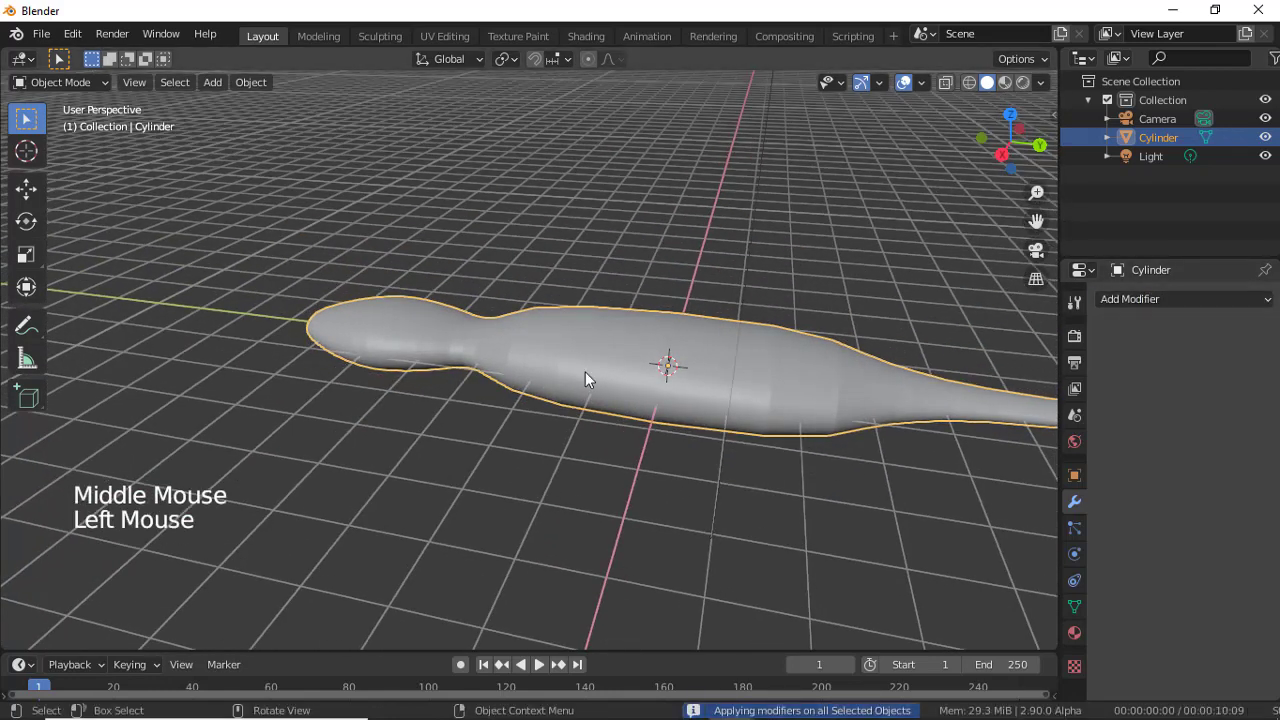
right_click(591, 378)
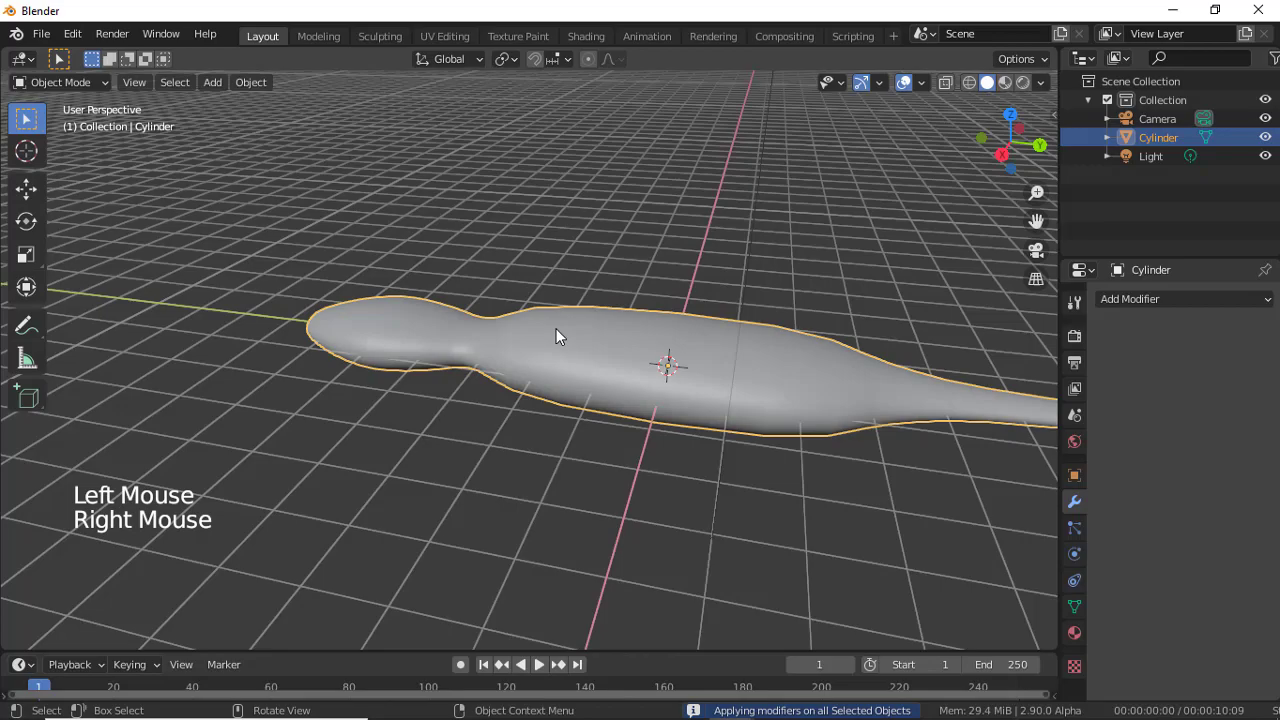
Orbit and zoom around the smoothed body to inspect it from all sides.
middle_click(609, 371)
scroll("up", 3)
middle_click(619, 437)
scroll("down", 3)
middle_click(544, 318)
middle_click(663, 274)
scroll("down", 3)
middle_click(628, 391)
middle_click(698, 339)
scroll("up", 3)
middle_click(637, 414)
scroll("down", 3)
middle_click(557, 527)
middle_click(531, 644)
Scale the selected body up along Z to about 1.146 to make it slightly taller.
left_click(649, 346)
key("s")
key("ctrl+z")
middle_click(690, 352)
key("s")
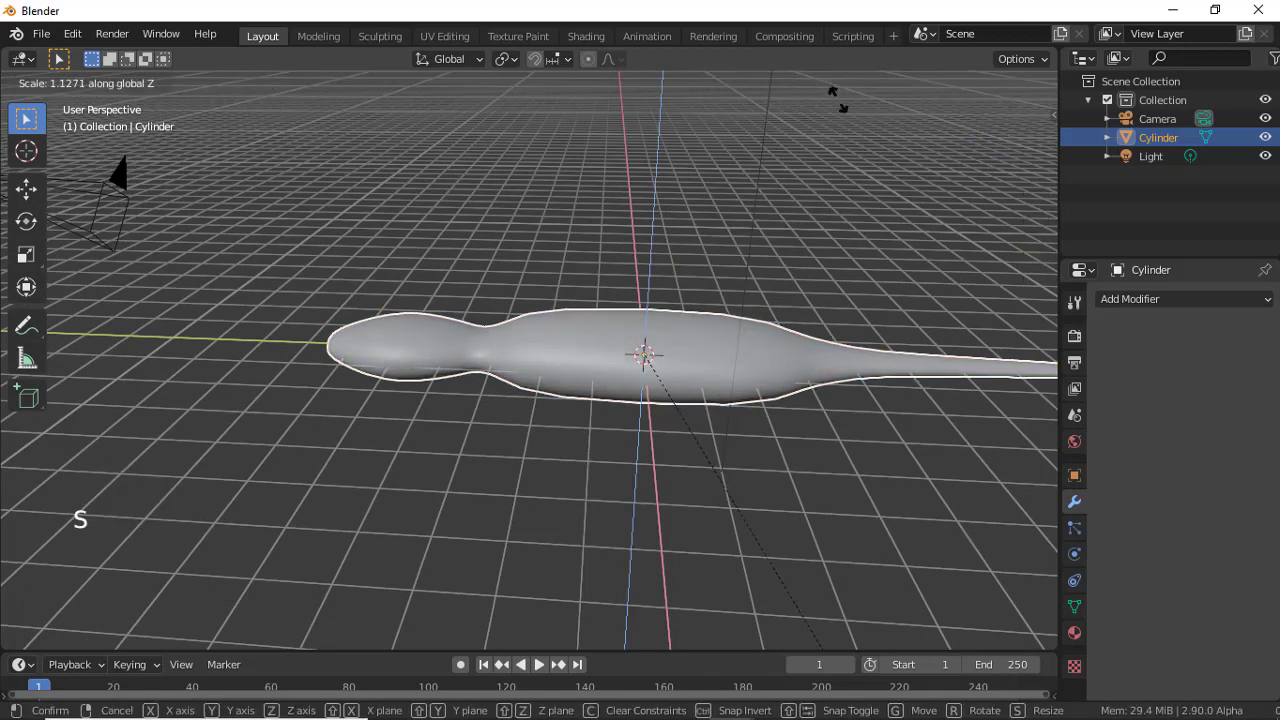
middle_click(793, 126)
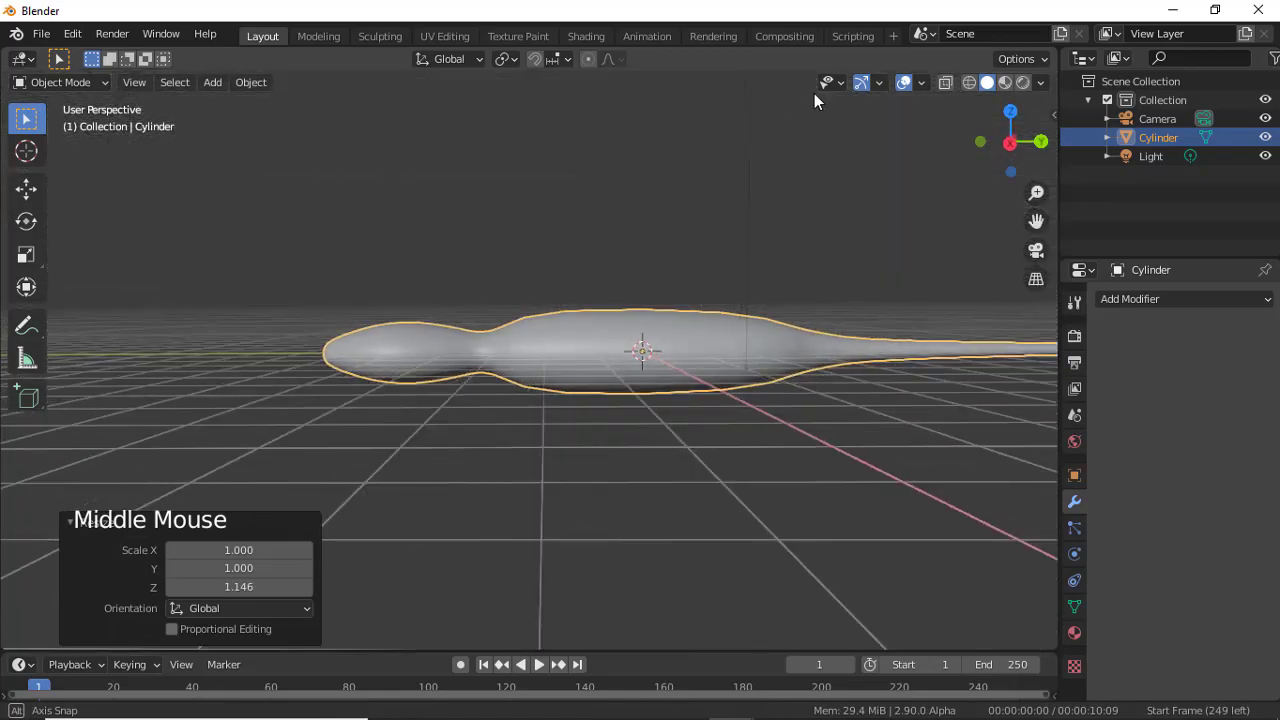
scroll("down", 3)
Switch to Top Orthographic view and place the 3D cursor beside the pinched neck.
middle_click(738, 210)
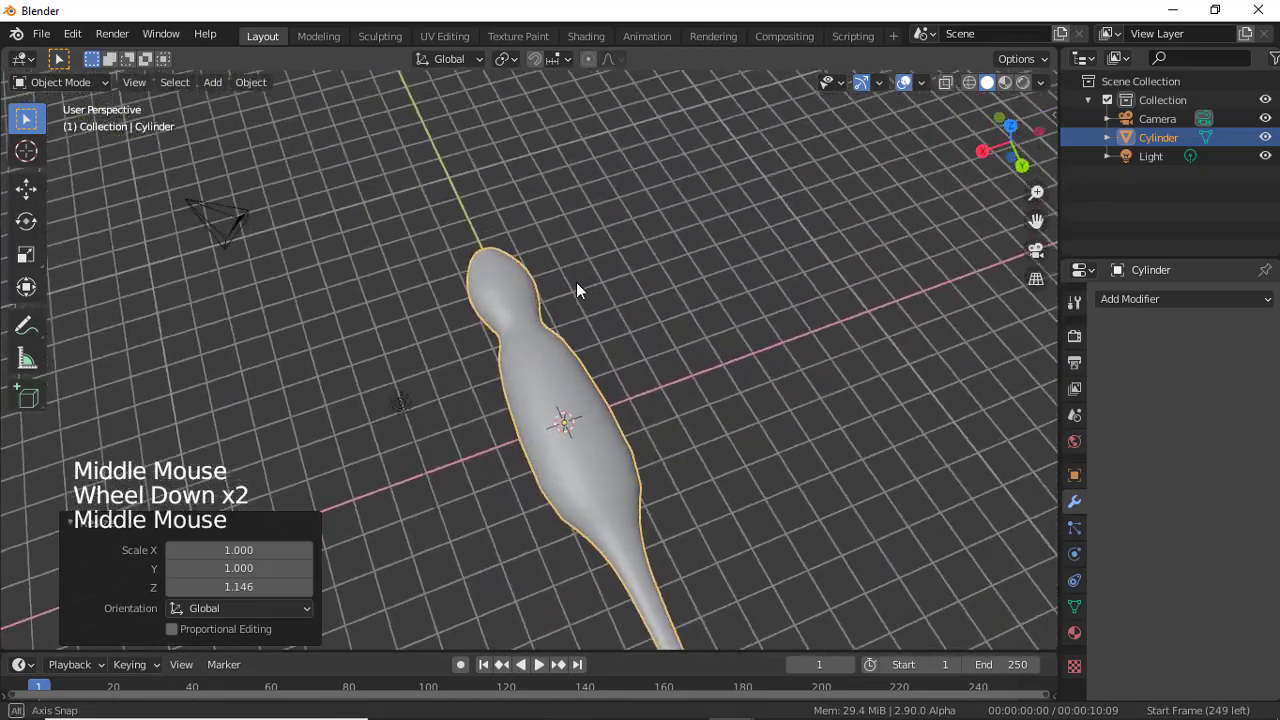
scroll("down", 3)
middle_click(624, 303)
scroll("up", 3)
middle_click(696, 234)
middle_click(604, 387)
key("KP_7")
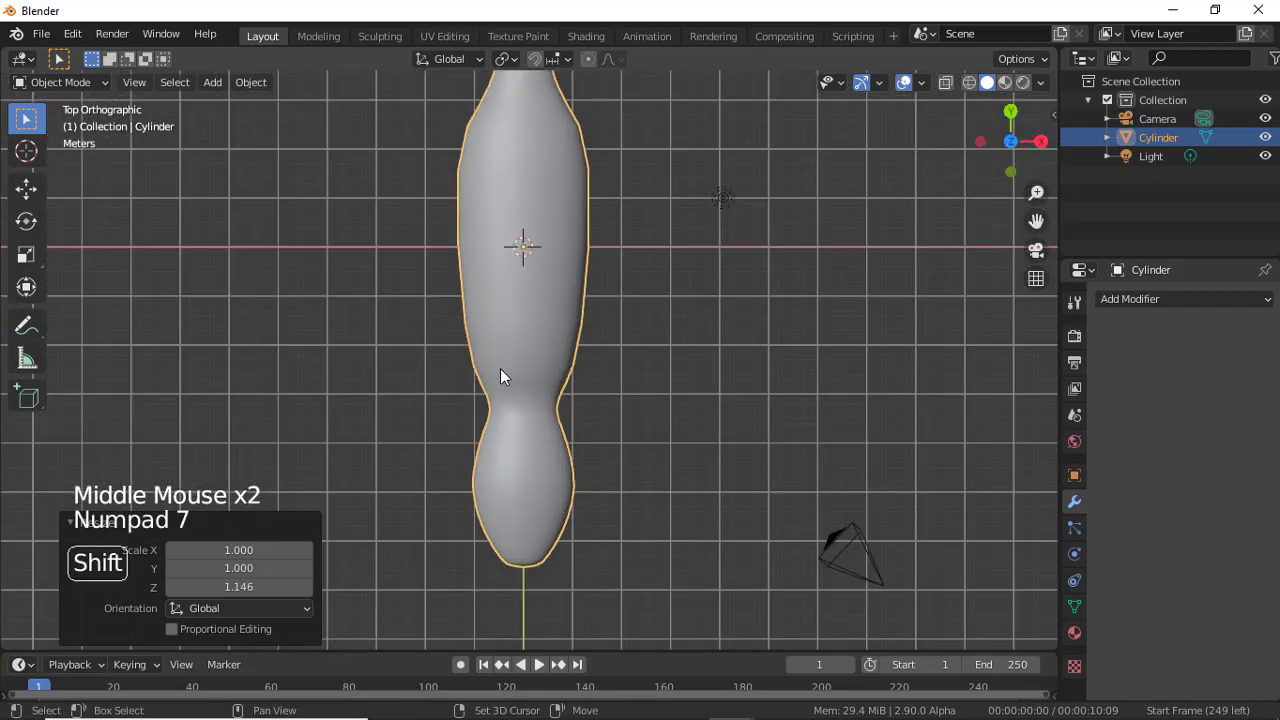
right_click(481, 372)
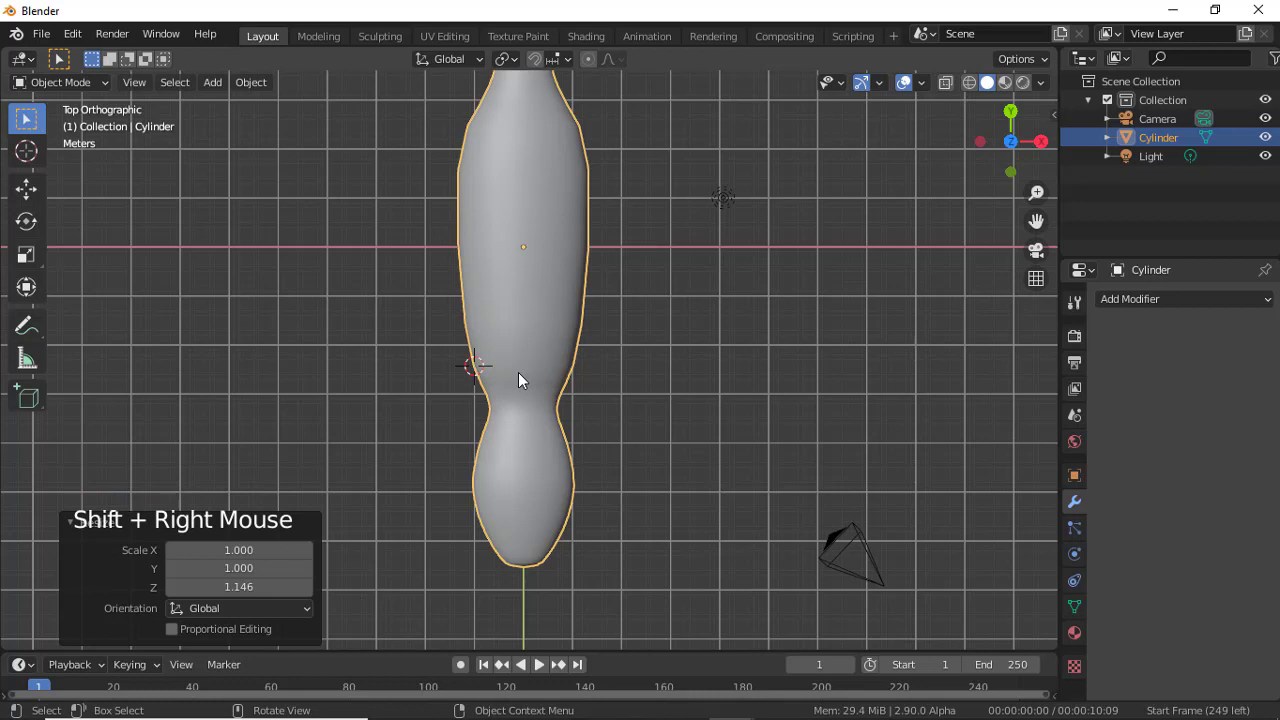
Add a second cylinder at the cursor and move it toward the body's side near the neck.
key("shift+a")
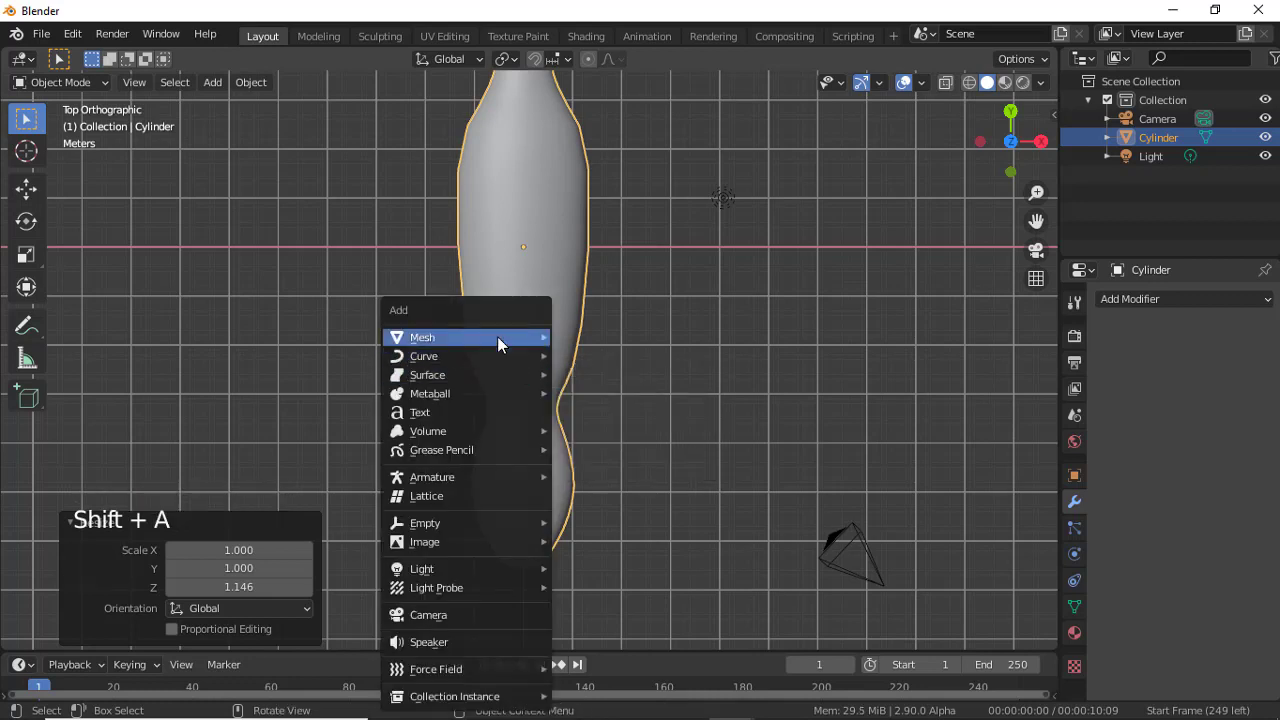
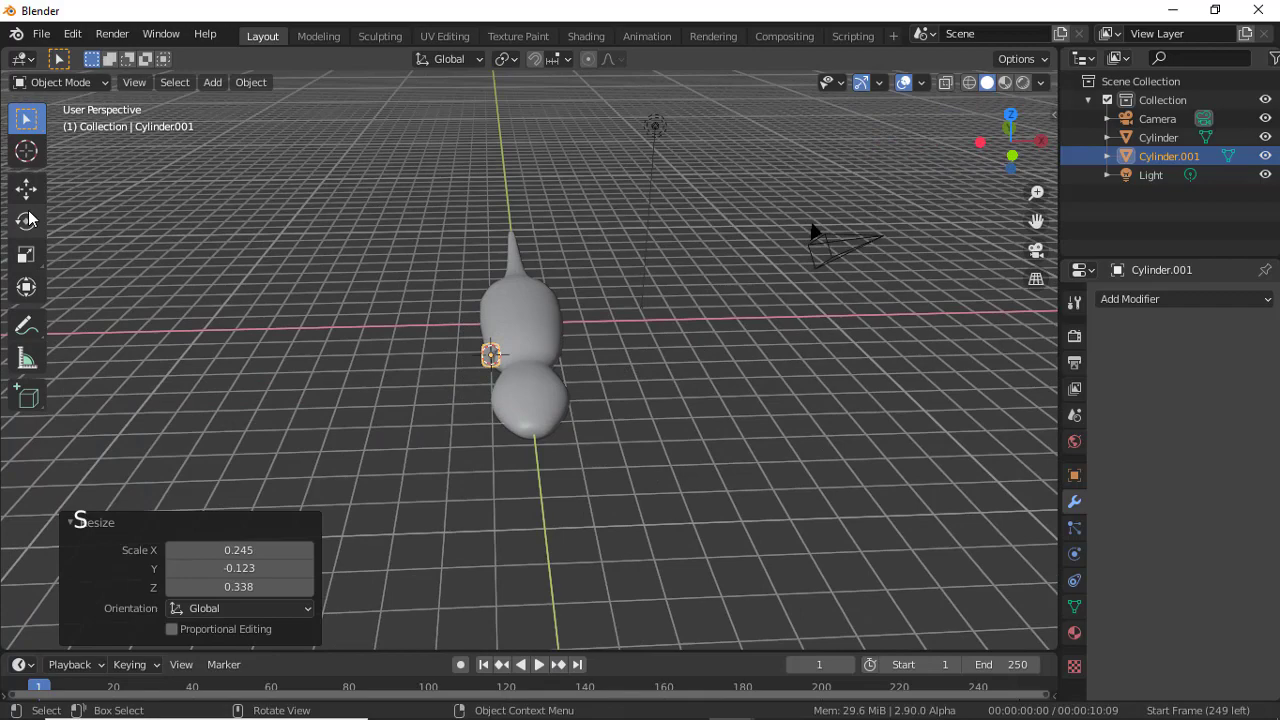
left_click(36, 186)
left_click(563, 354)
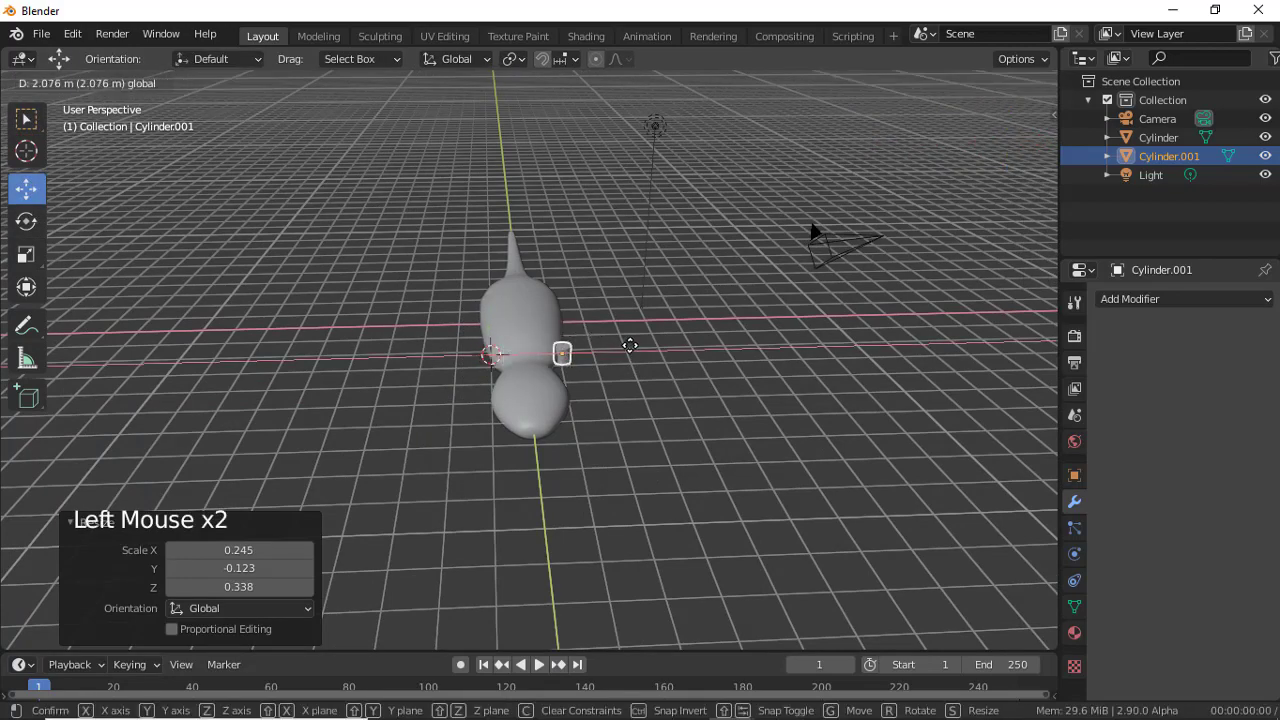
middle_click(598, 464)
middle_click(591, 421)
Rotate the small cylinder to lie sideways and set it against the body as the start of a leg.
key("r")
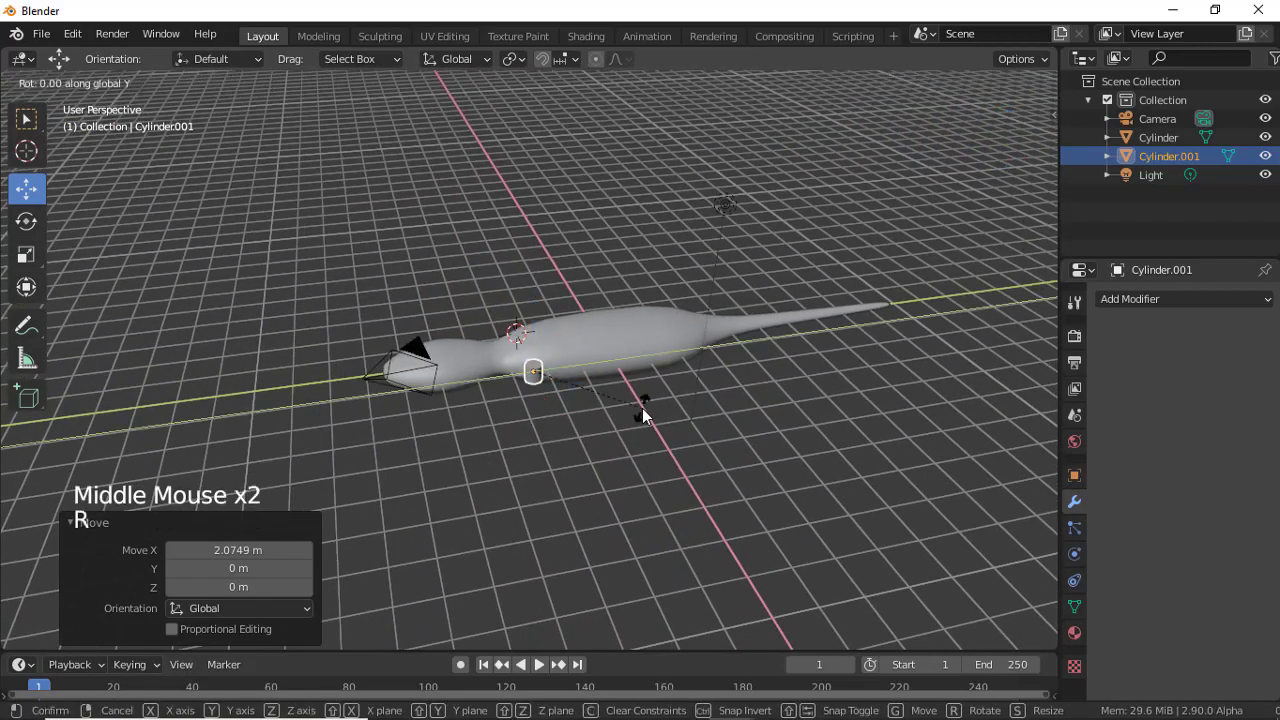
middle_click(696, 419)
scroll("up", 3)
key("s")
left_click(590, 337)
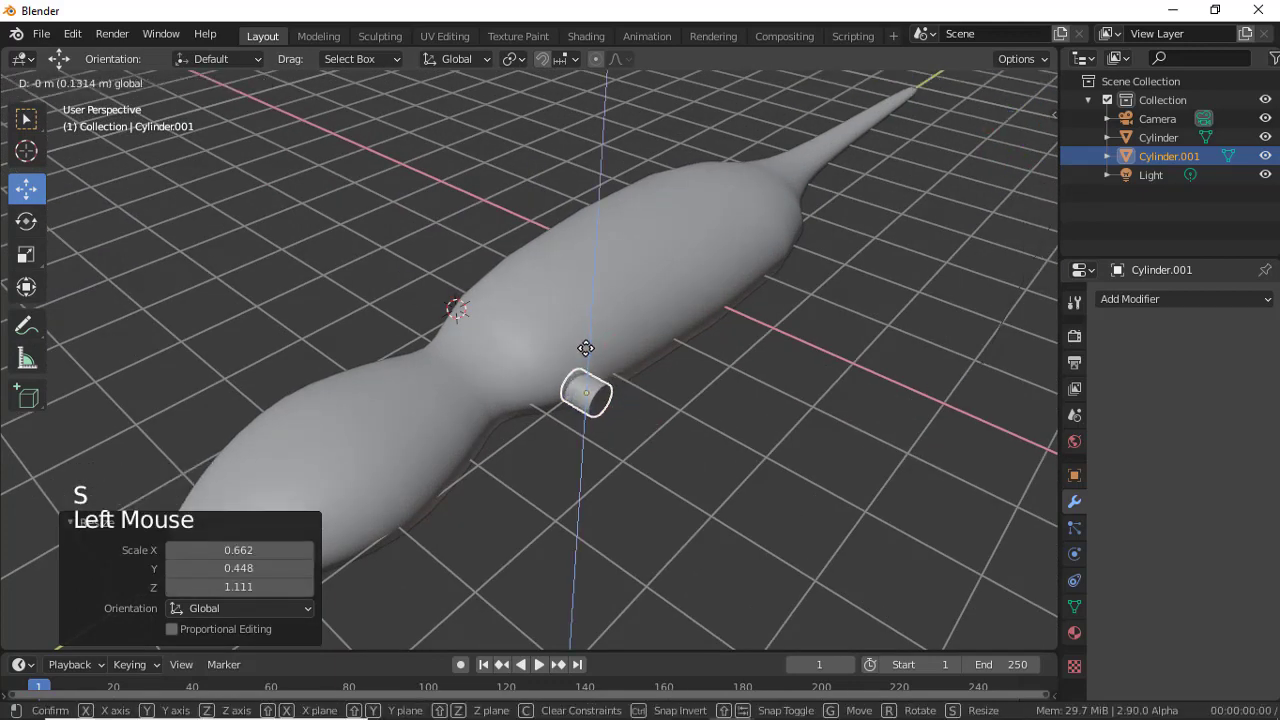
left_click(70, 89)
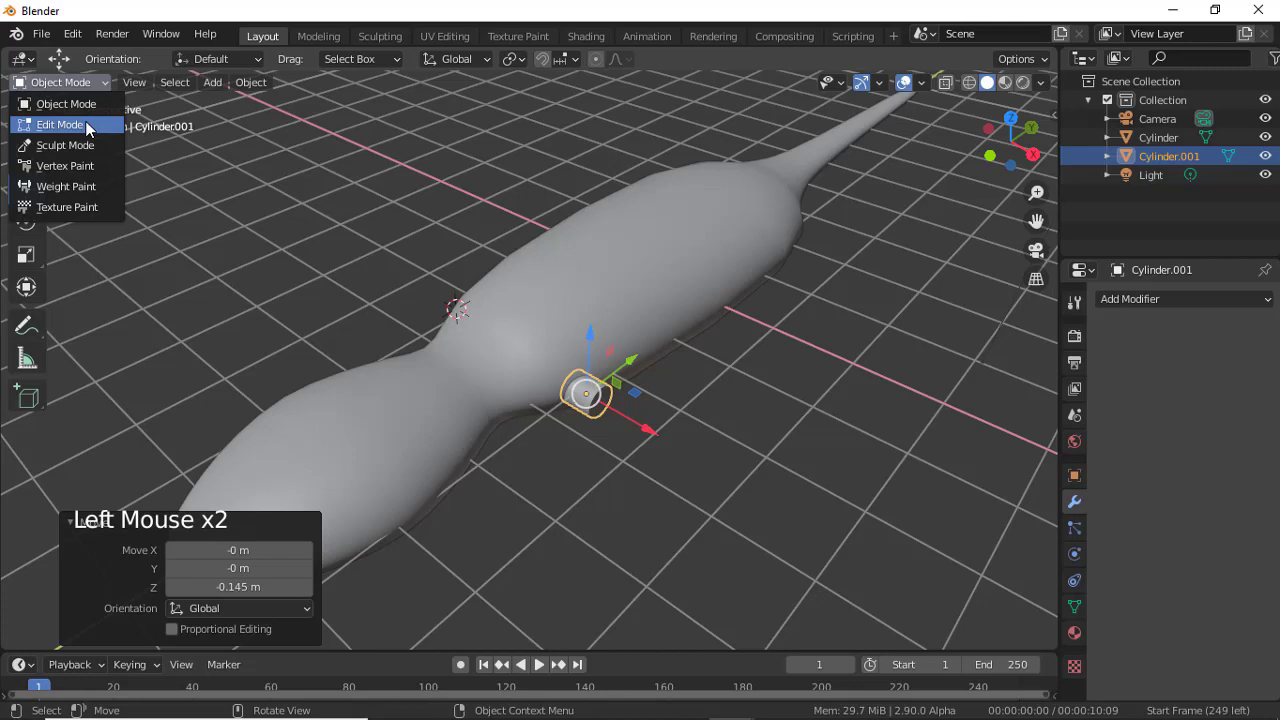
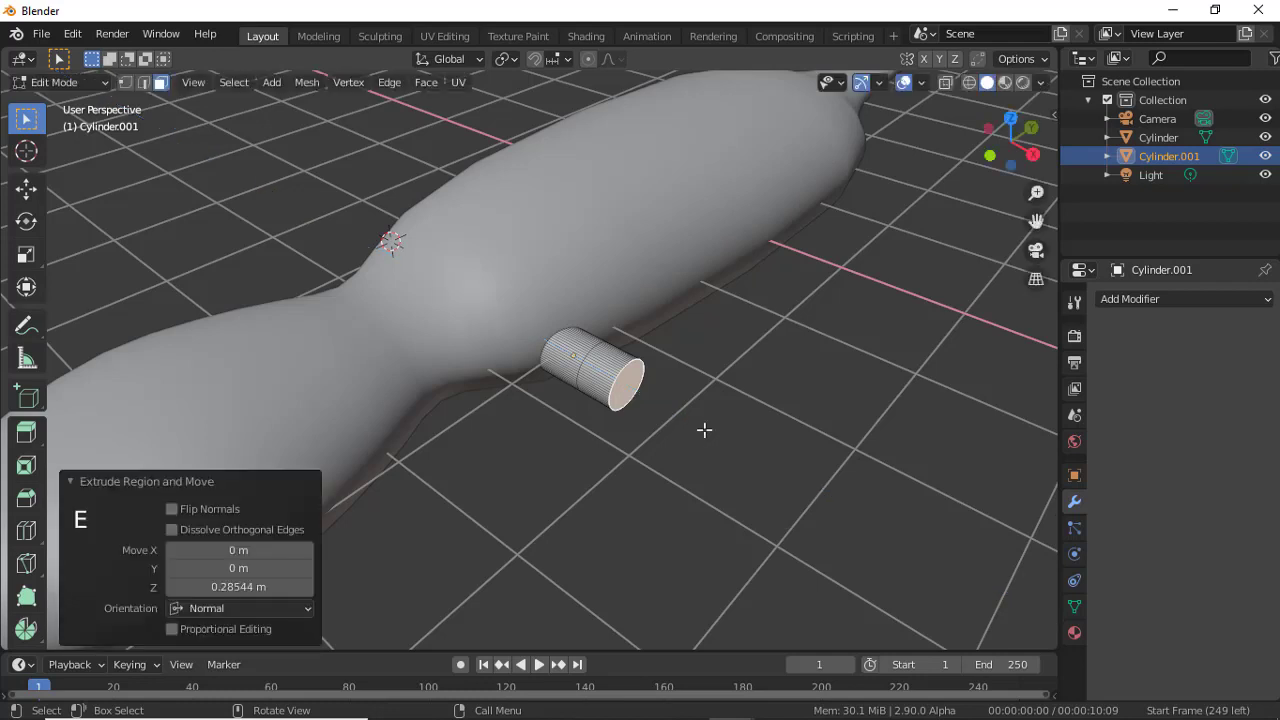
Extrude the leg's end face outward twice, rotating each section to bend the leg downward.
key("e")
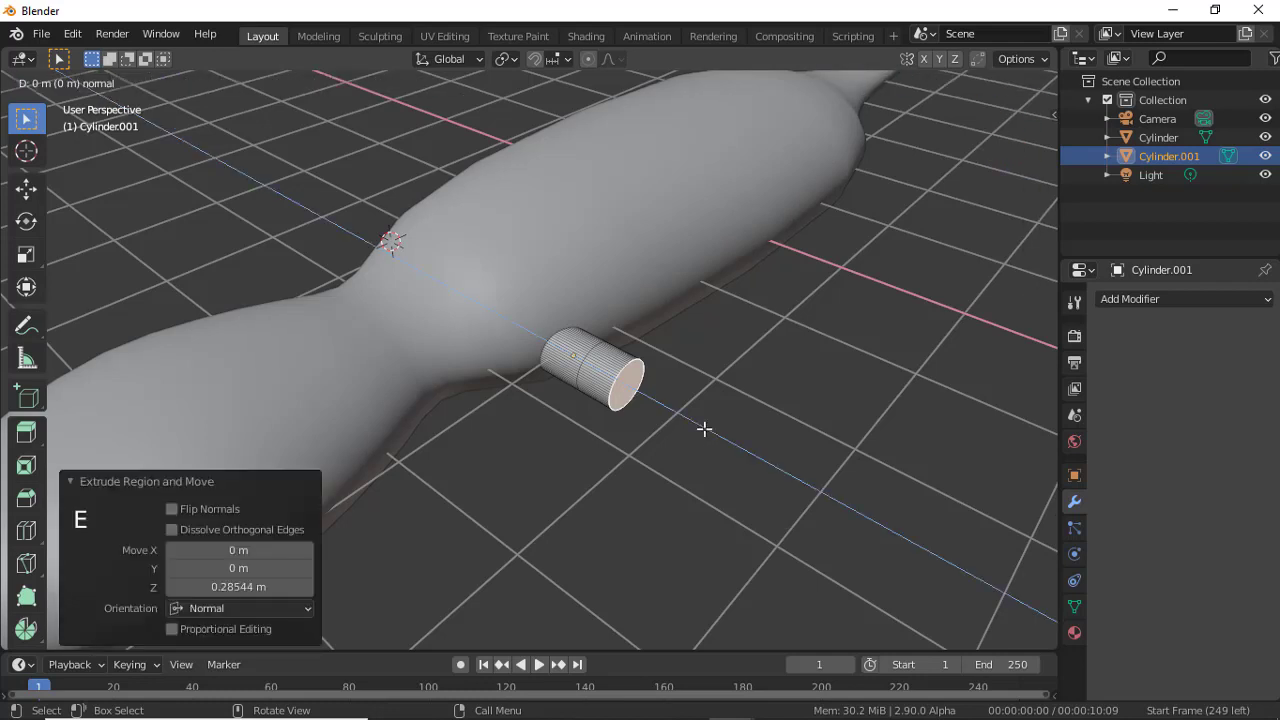
key("r")
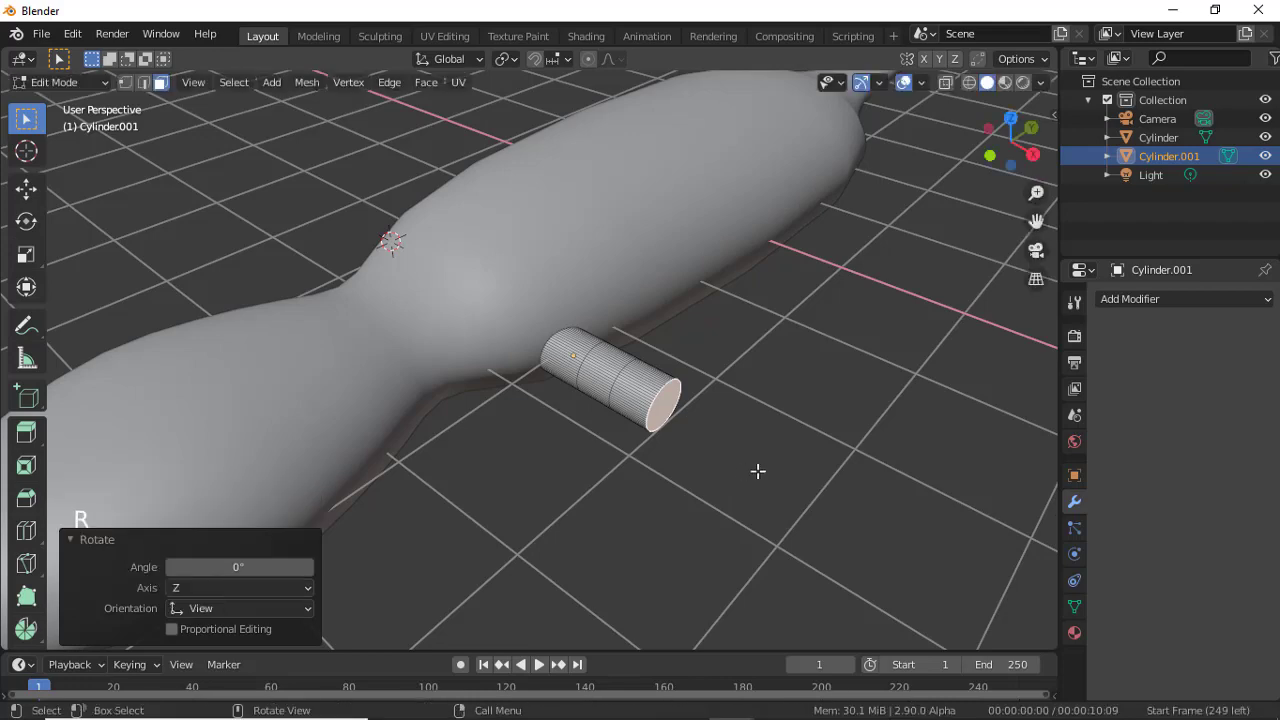
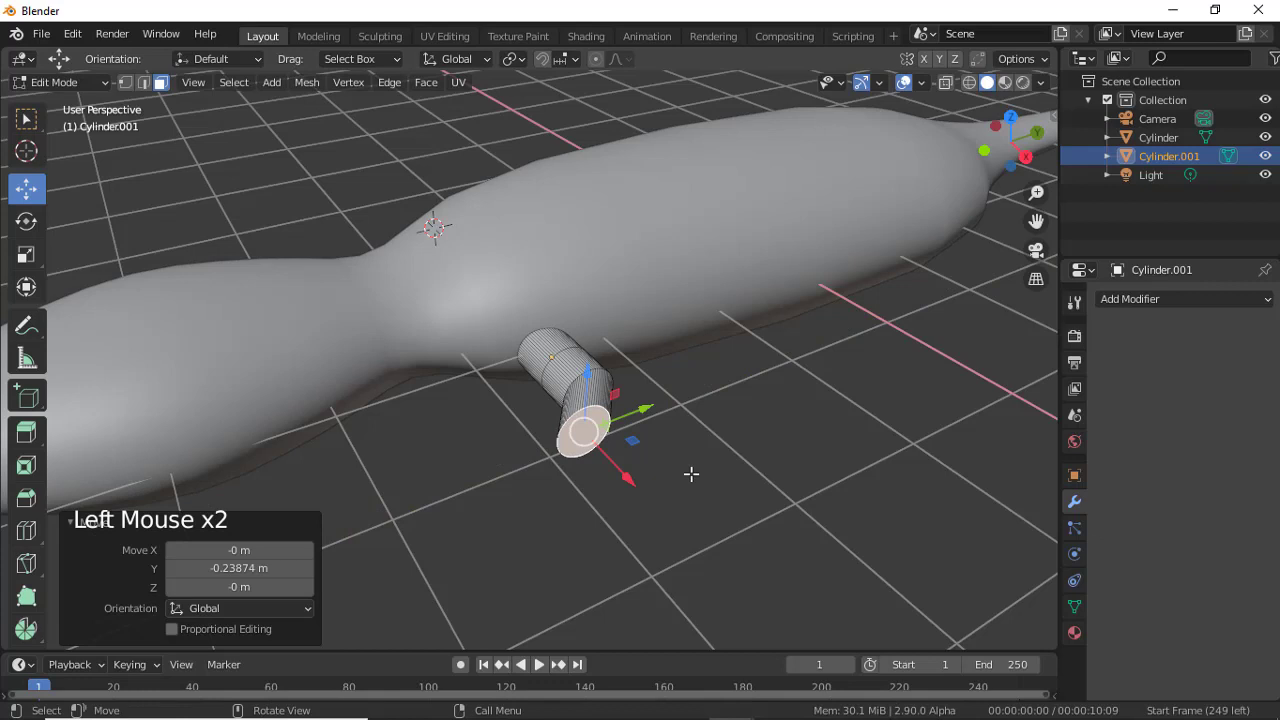
key("e")
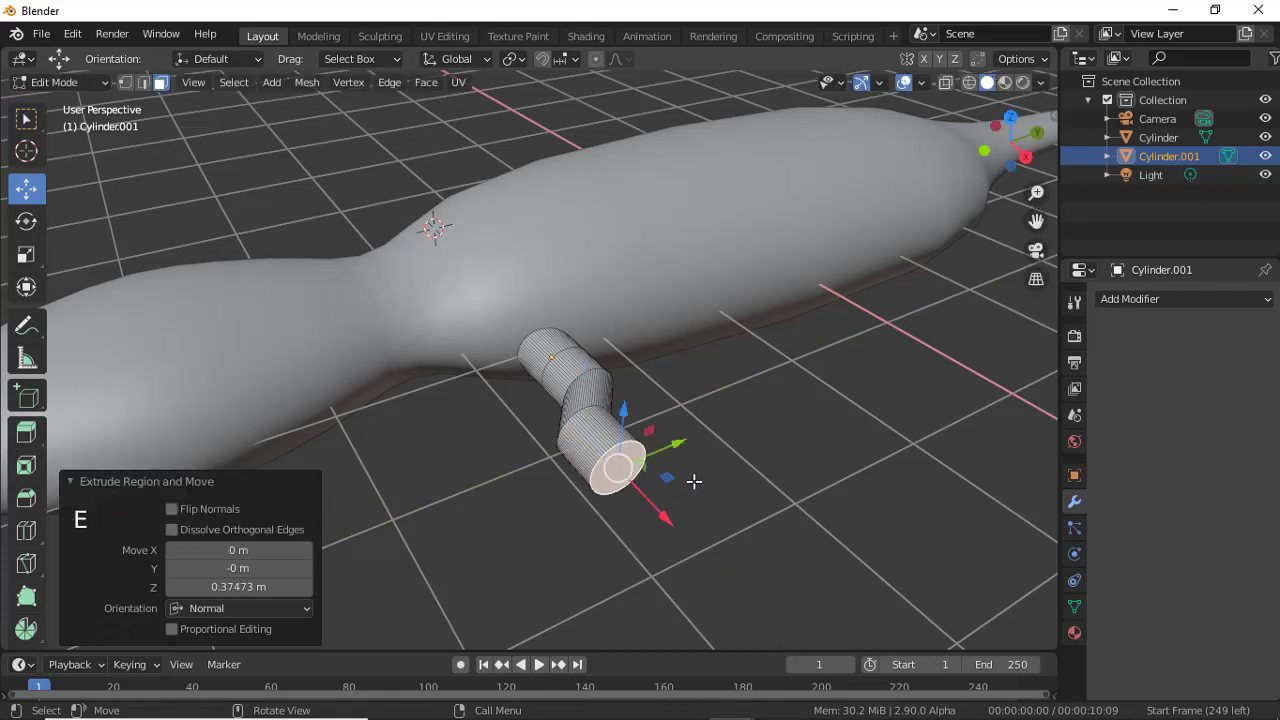
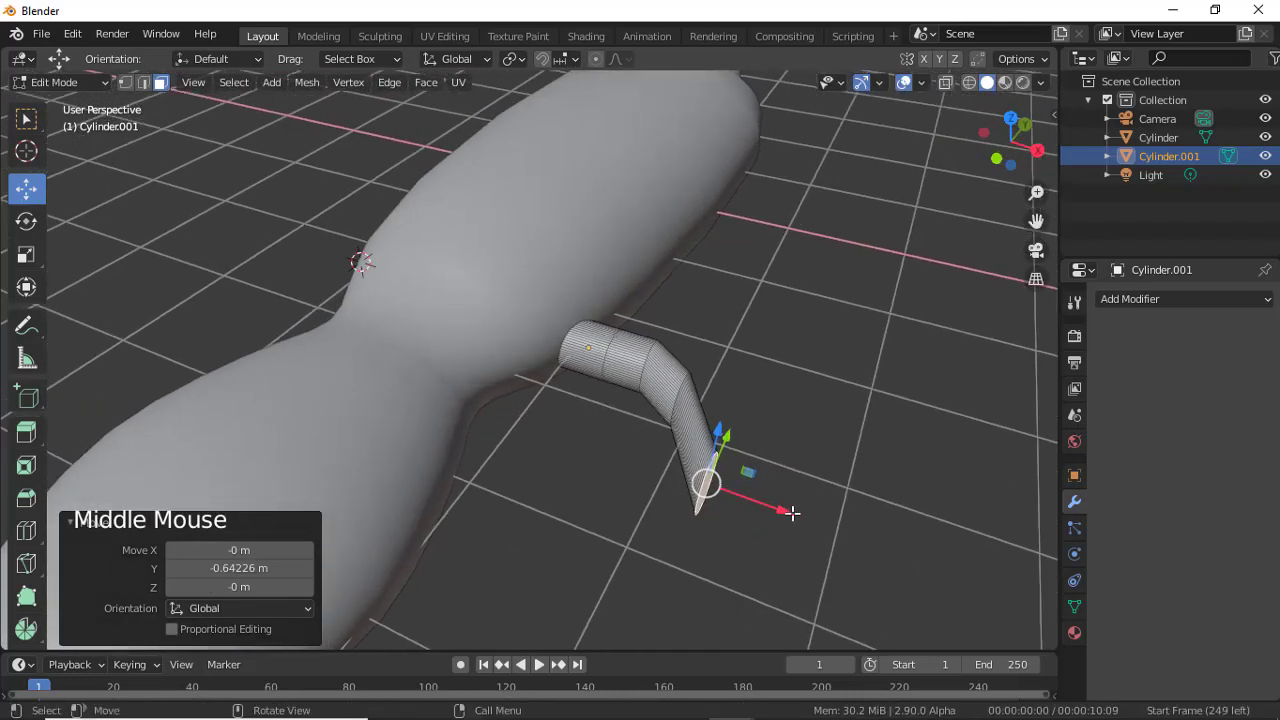
key("r")
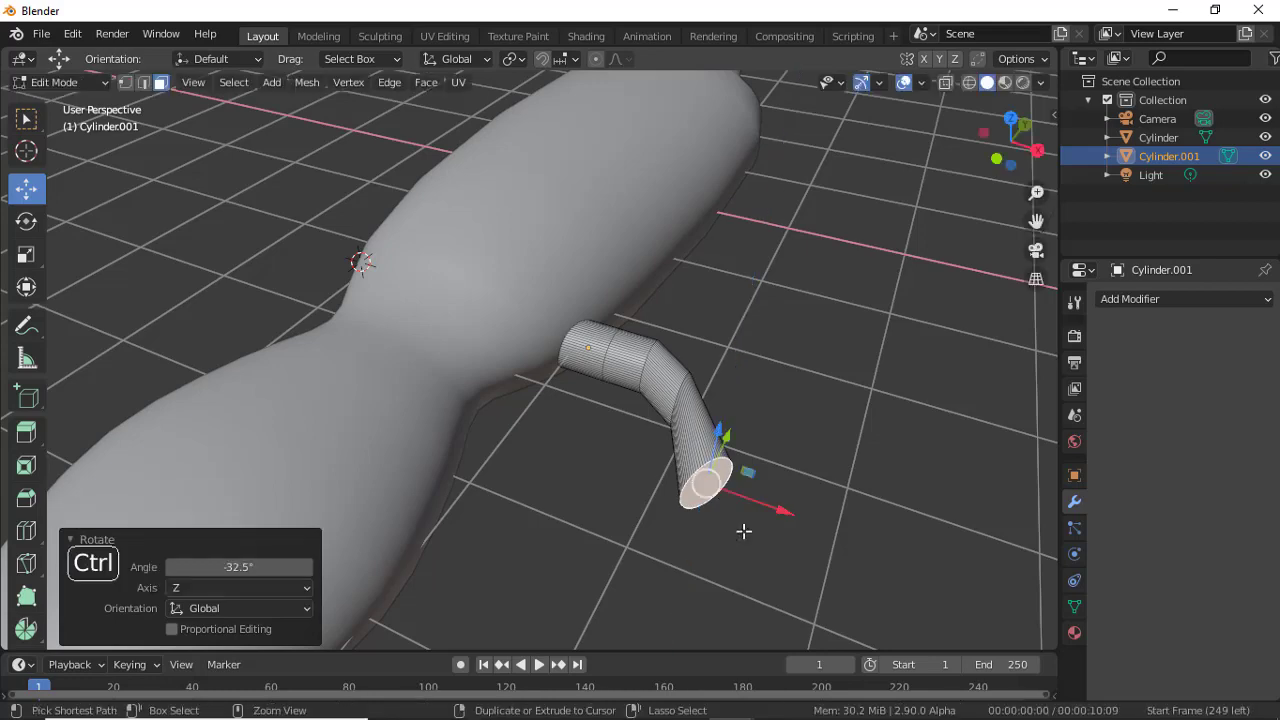
Extrude a further leg section outward to complete the jointed limb.
key("ctrl+z")
key("e")
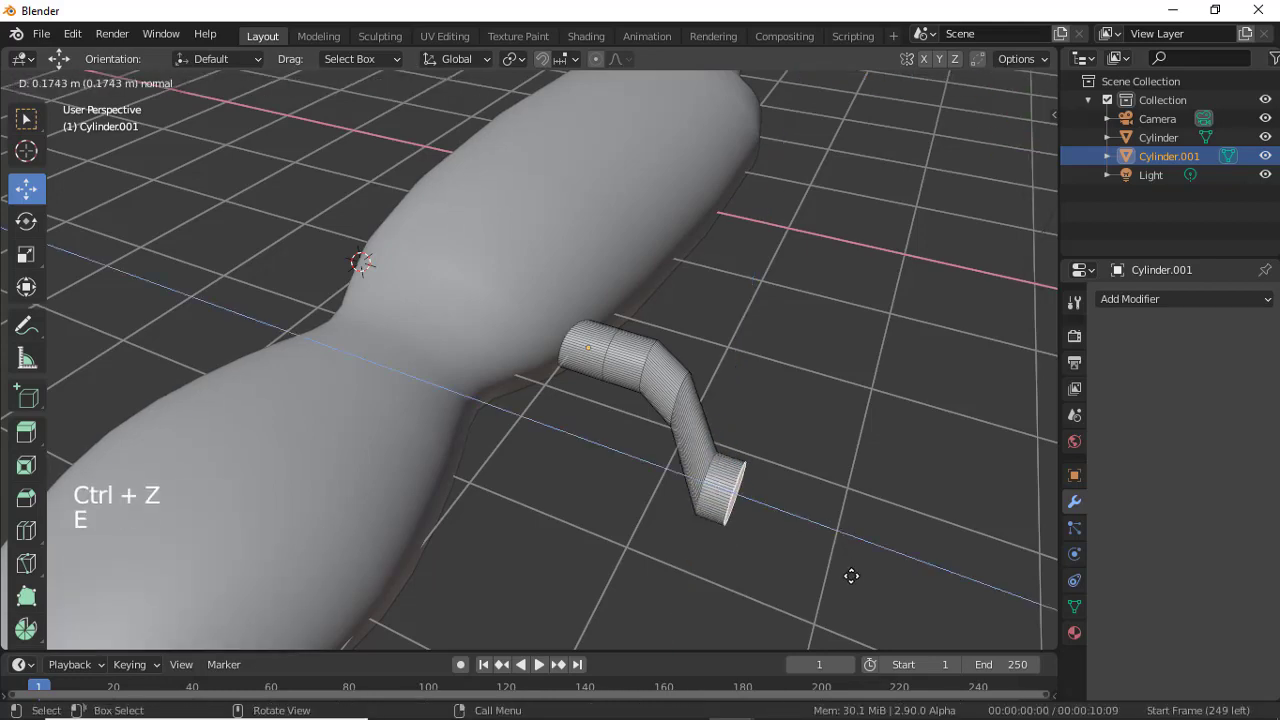
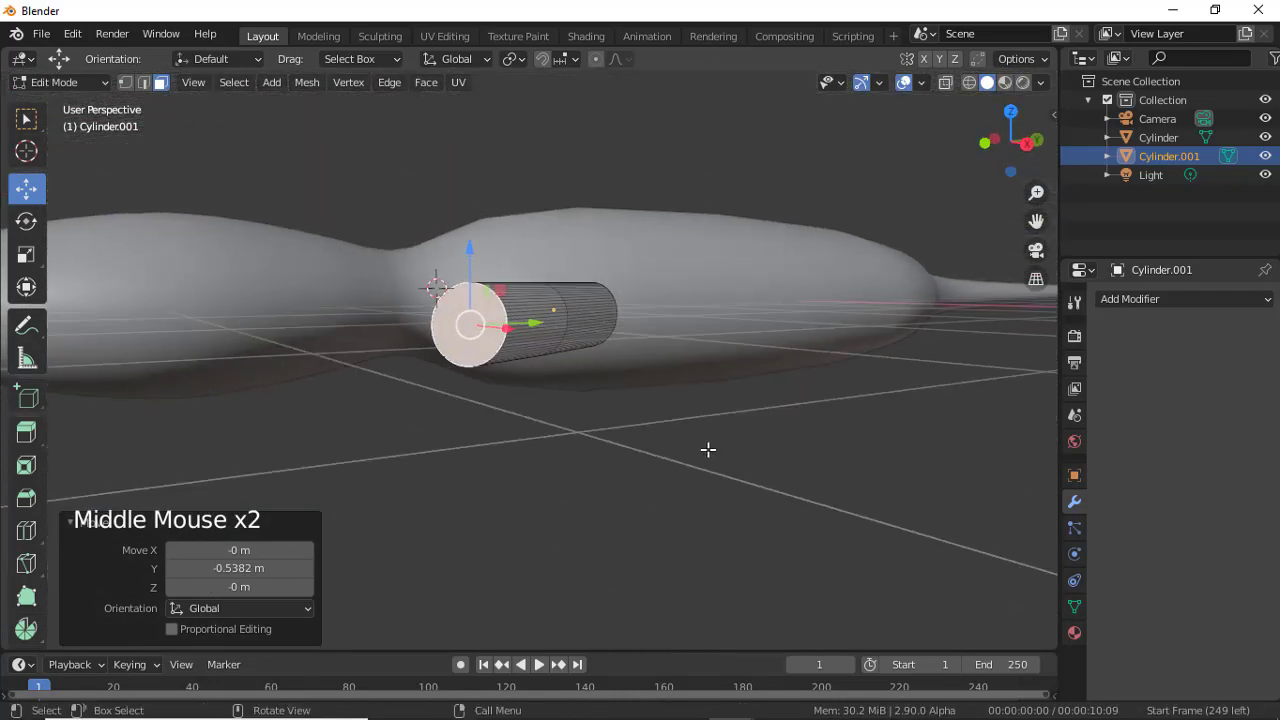
scroll("down", 3)
middle_click(532, 482)
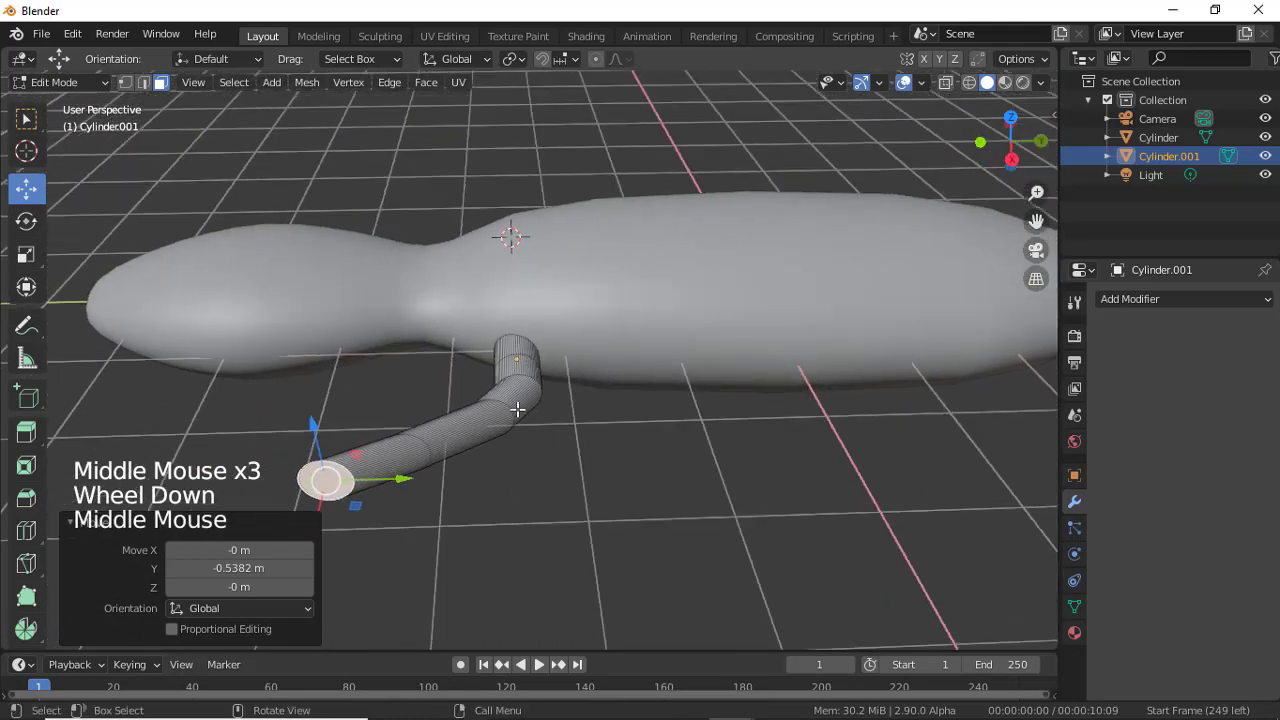
Select the entire leg mesh and squash it along Z to about 0.71.
key("l")
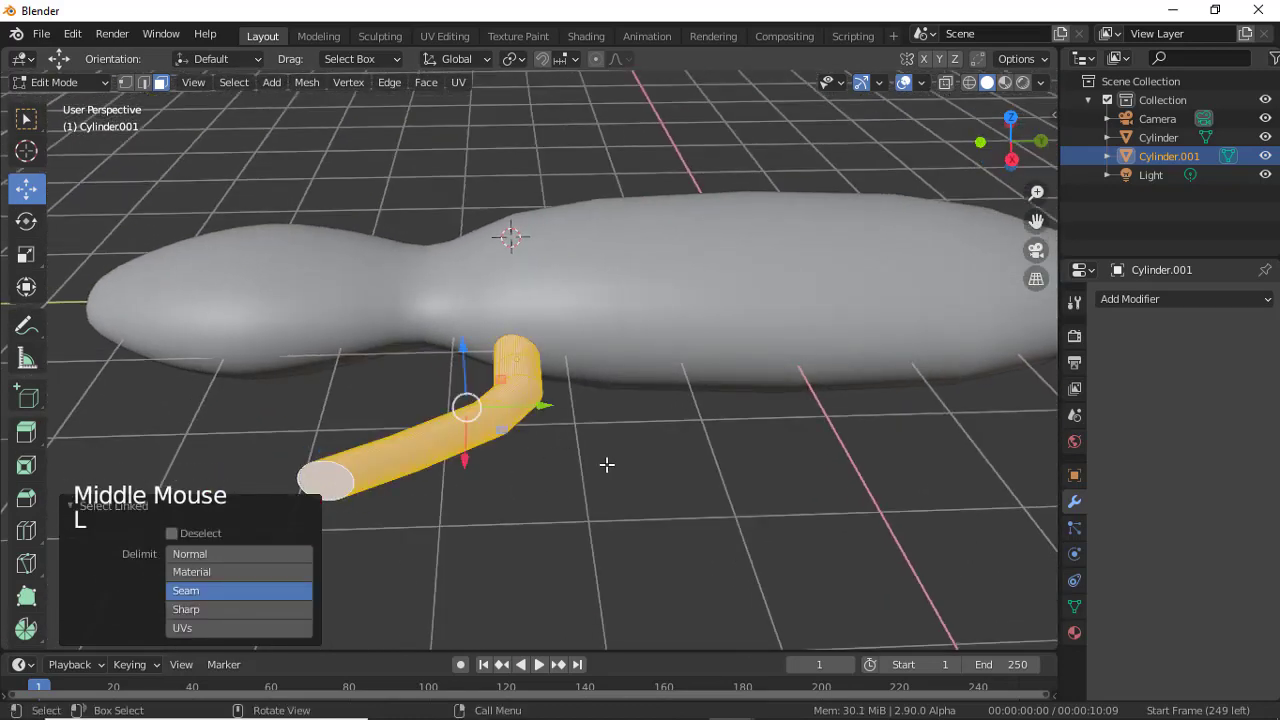
key("s")
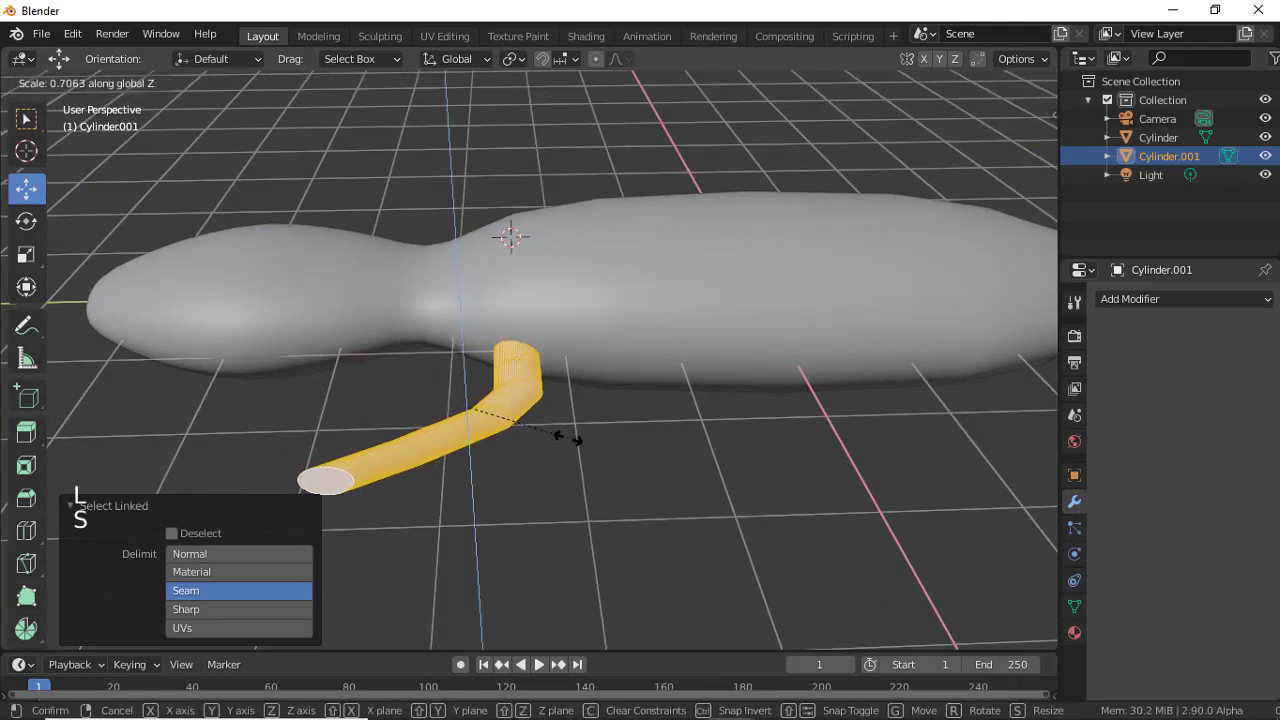
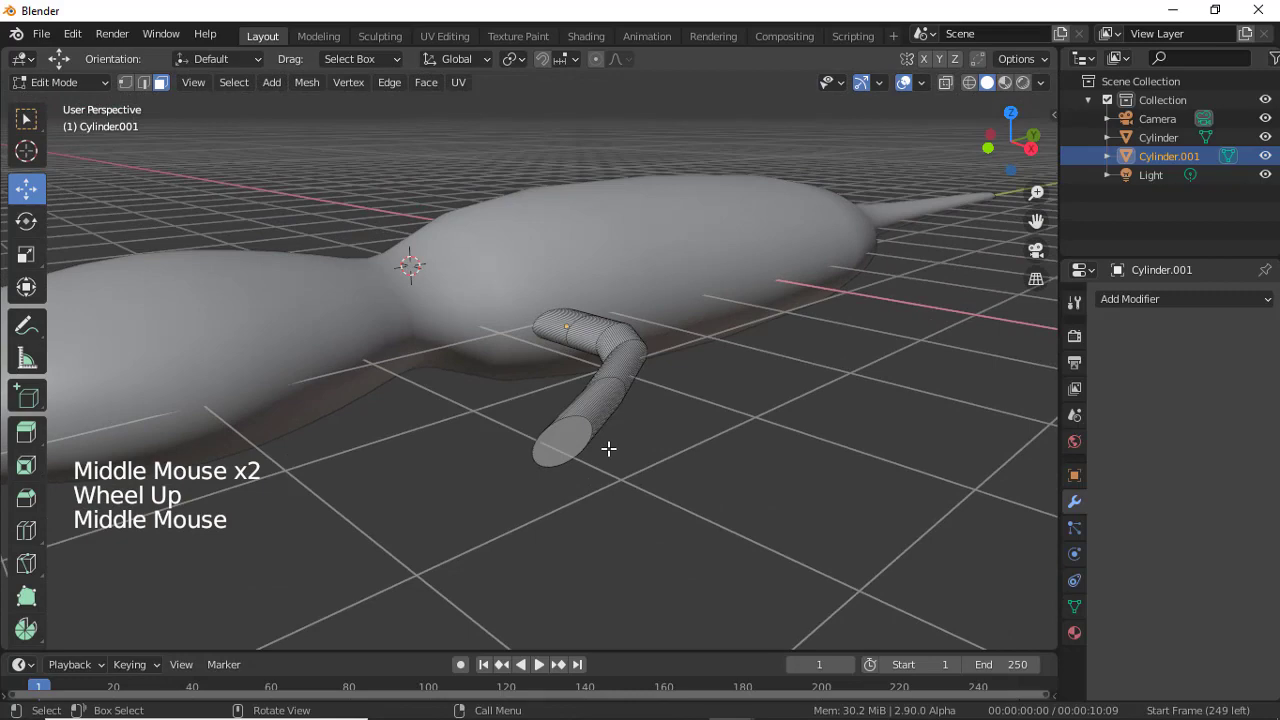
Undo the earlier leg edits back to the short plain cylinder.
key("ctrl+z")
key("ctrl+z")
key("ctrl+z")
key("ctrl+z")
key("ctrl+z")
key("ctrl+z")
key("ctrl+z")
key("ctrl+z")
key("ctrl+z")
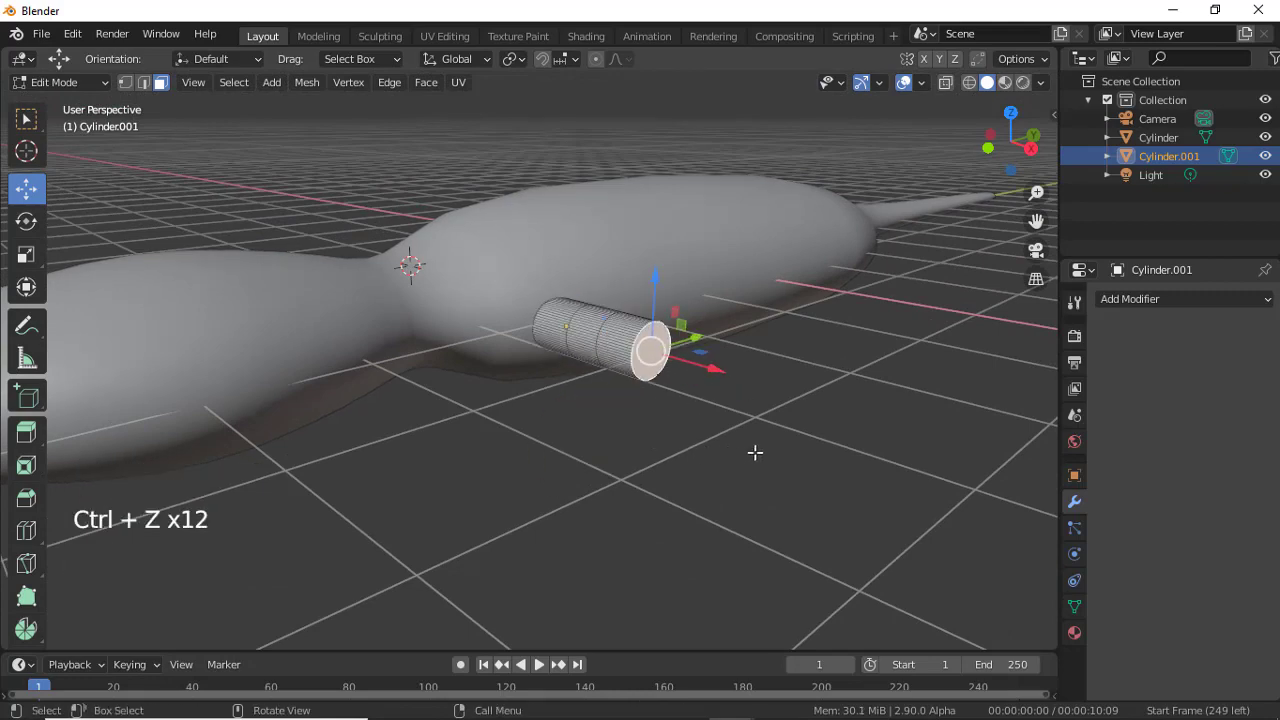
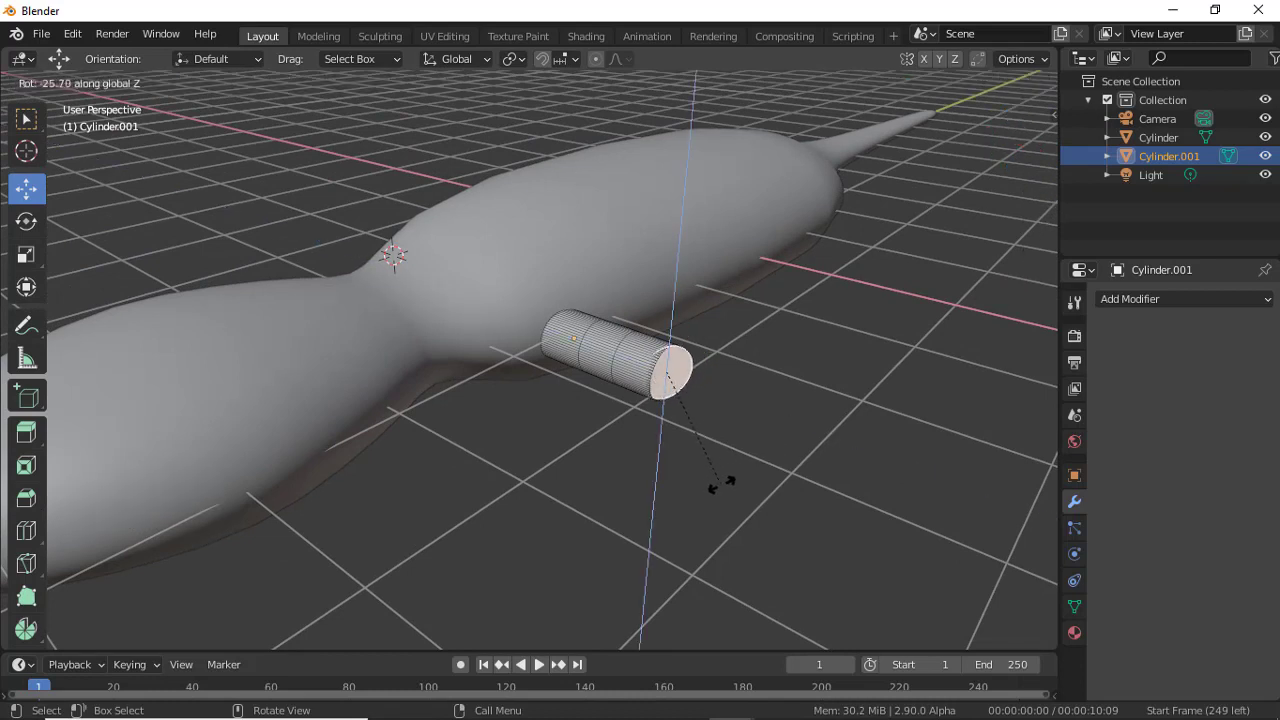
Extrude several sections with rotated end faces so the leg bends outward, shrinking the tip to about 0.90.
key("e")
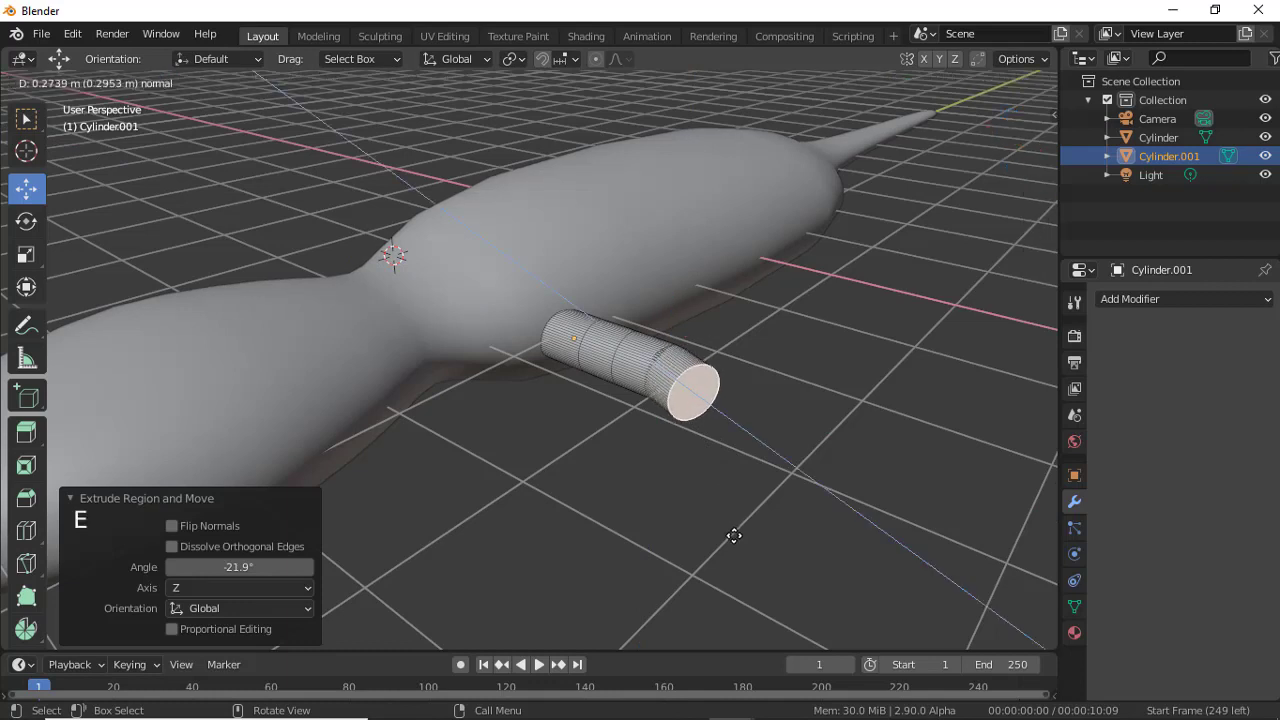
key("ctrl+z")
key("ctrl+z")
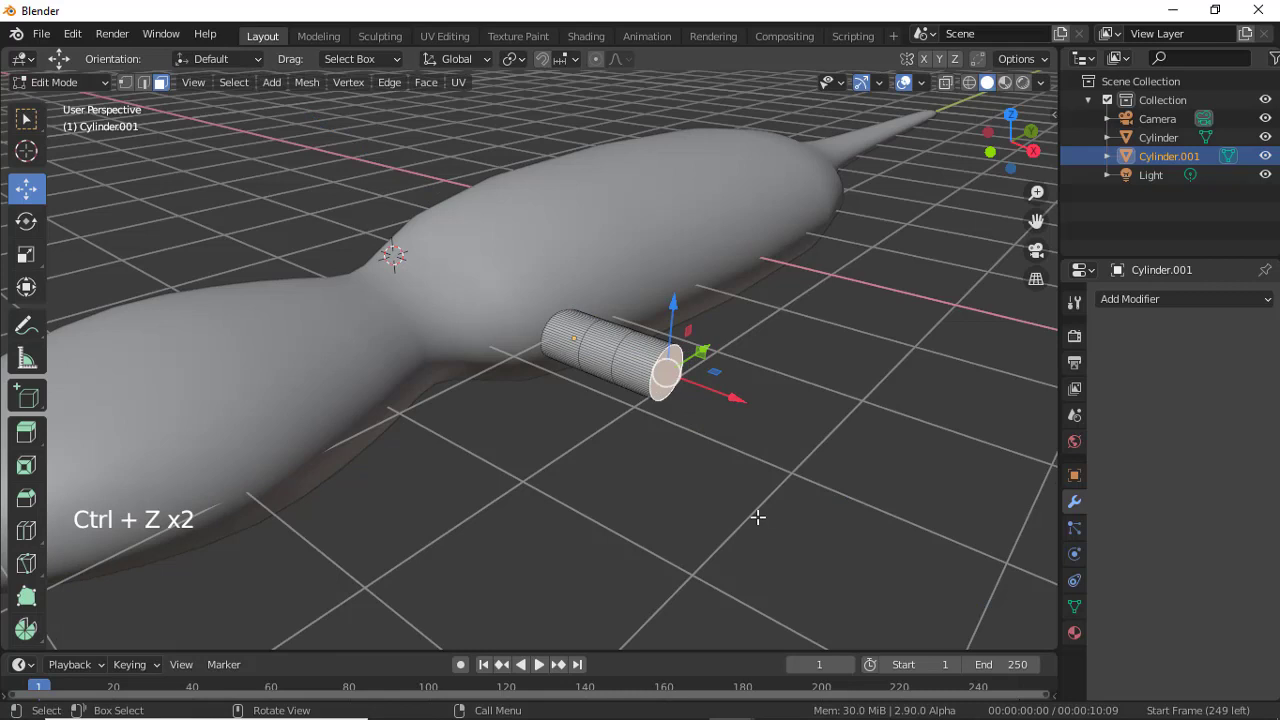
key("ctrl+z")
key("e")
key("r")
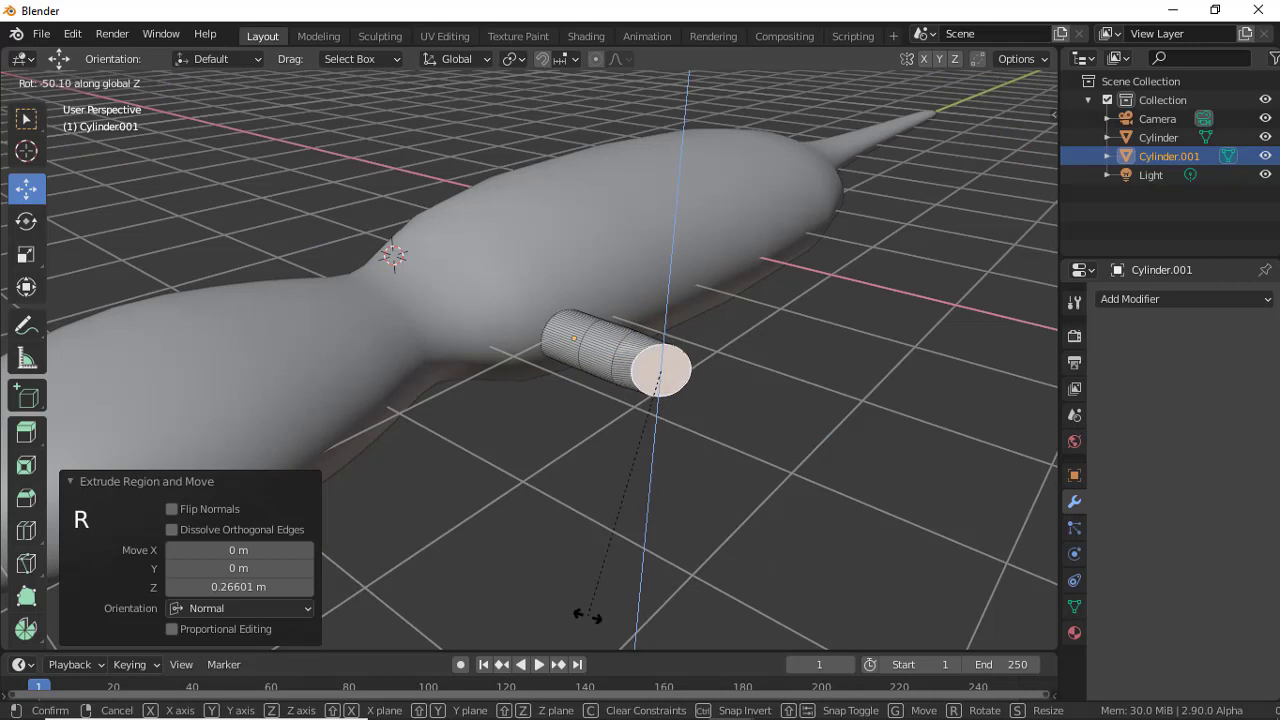
key("e")
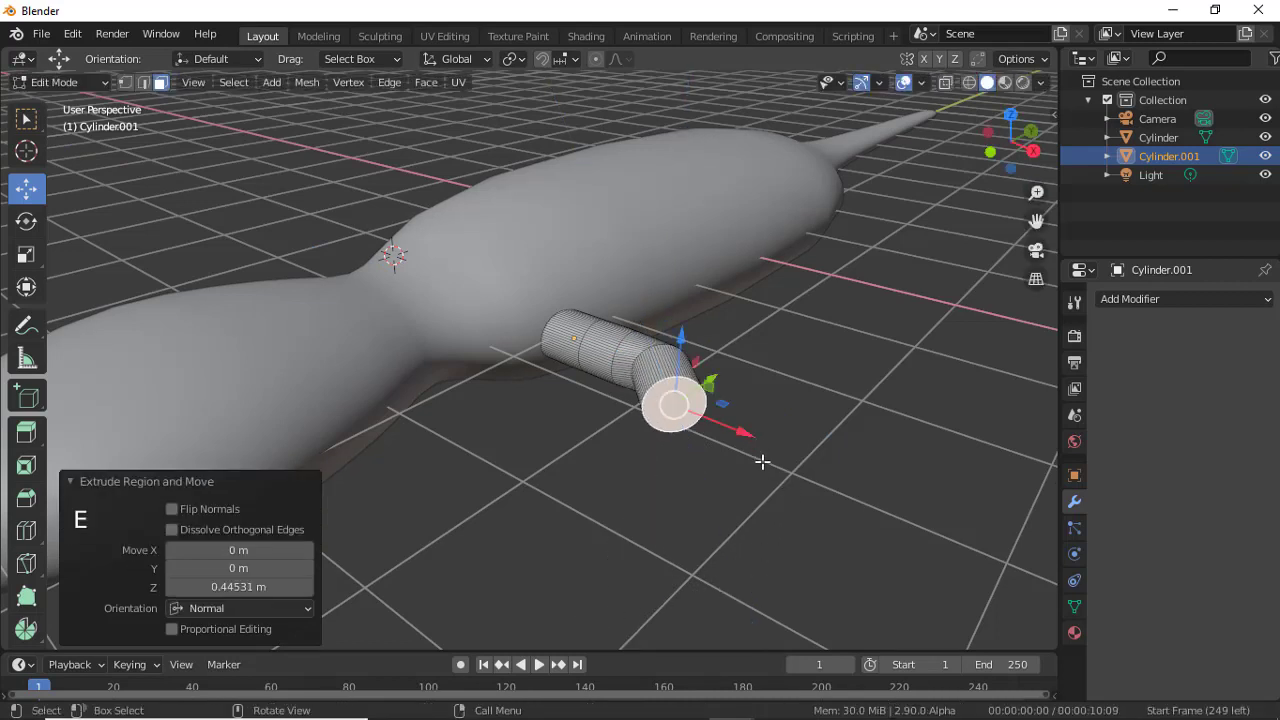
key("r")
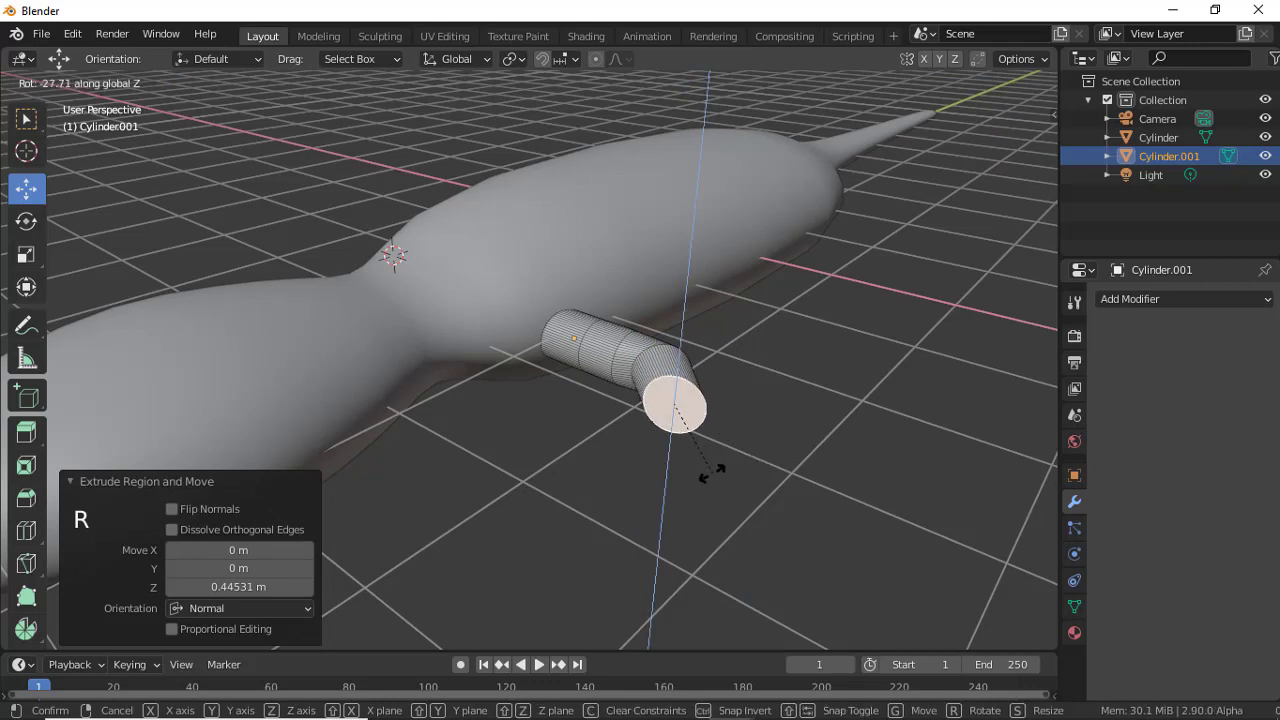
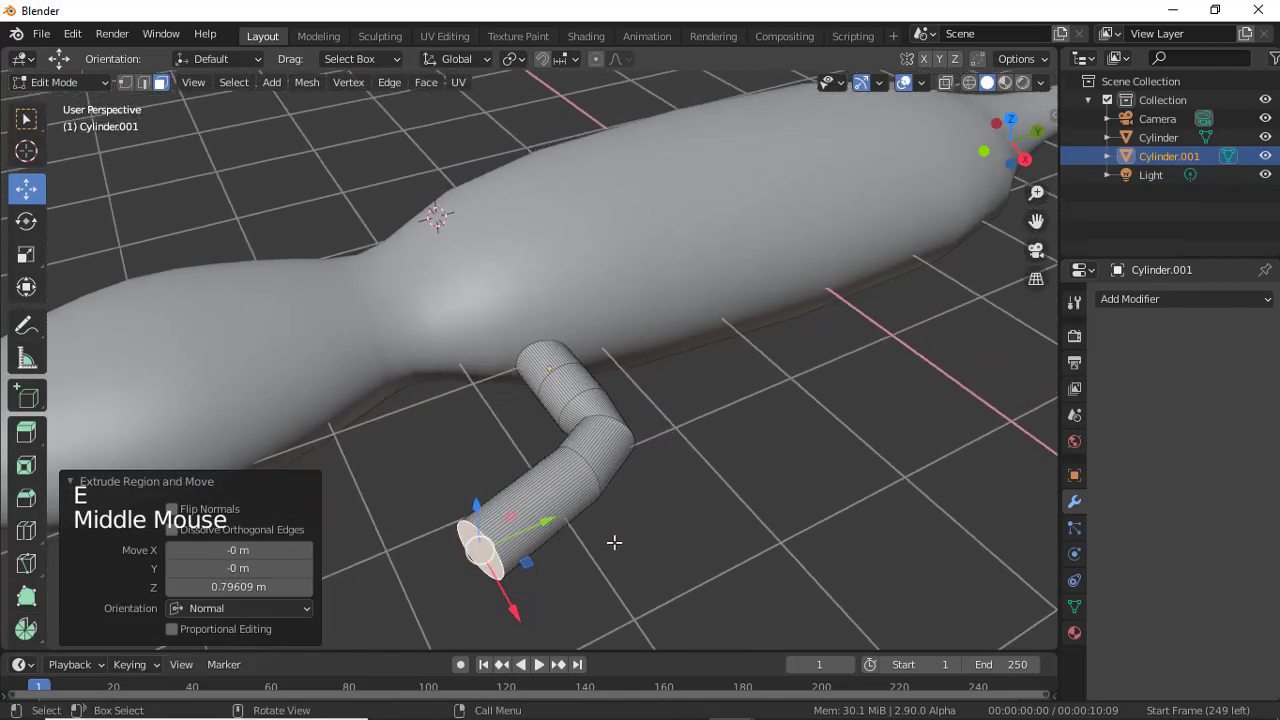
key("s")
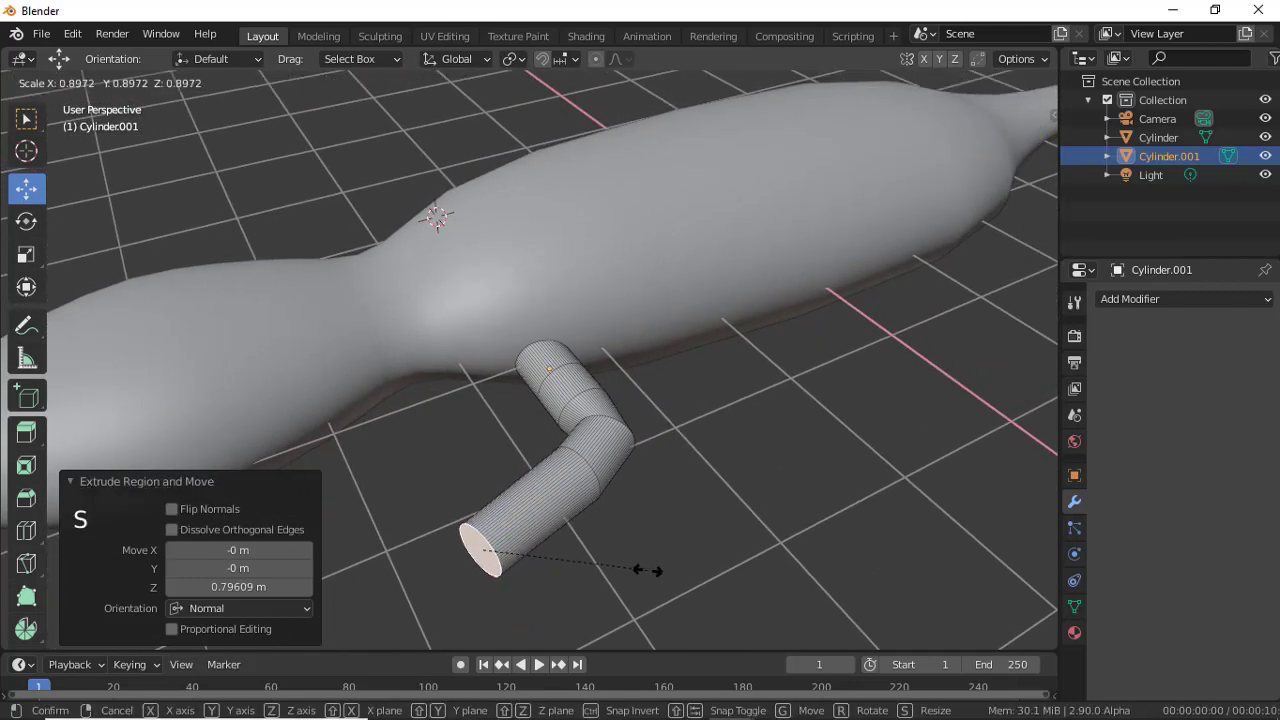
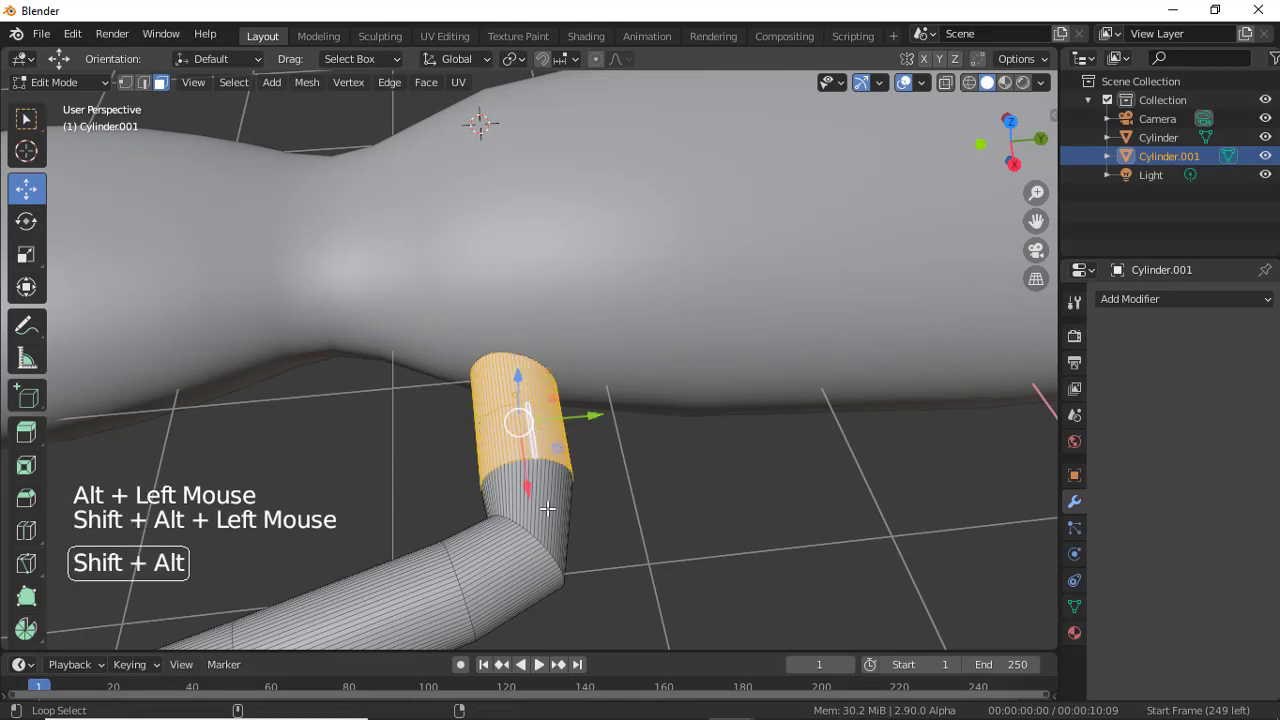
Scale down the upper leg loop and then the lower one to about 0.86 to taper the limb.
key("s")
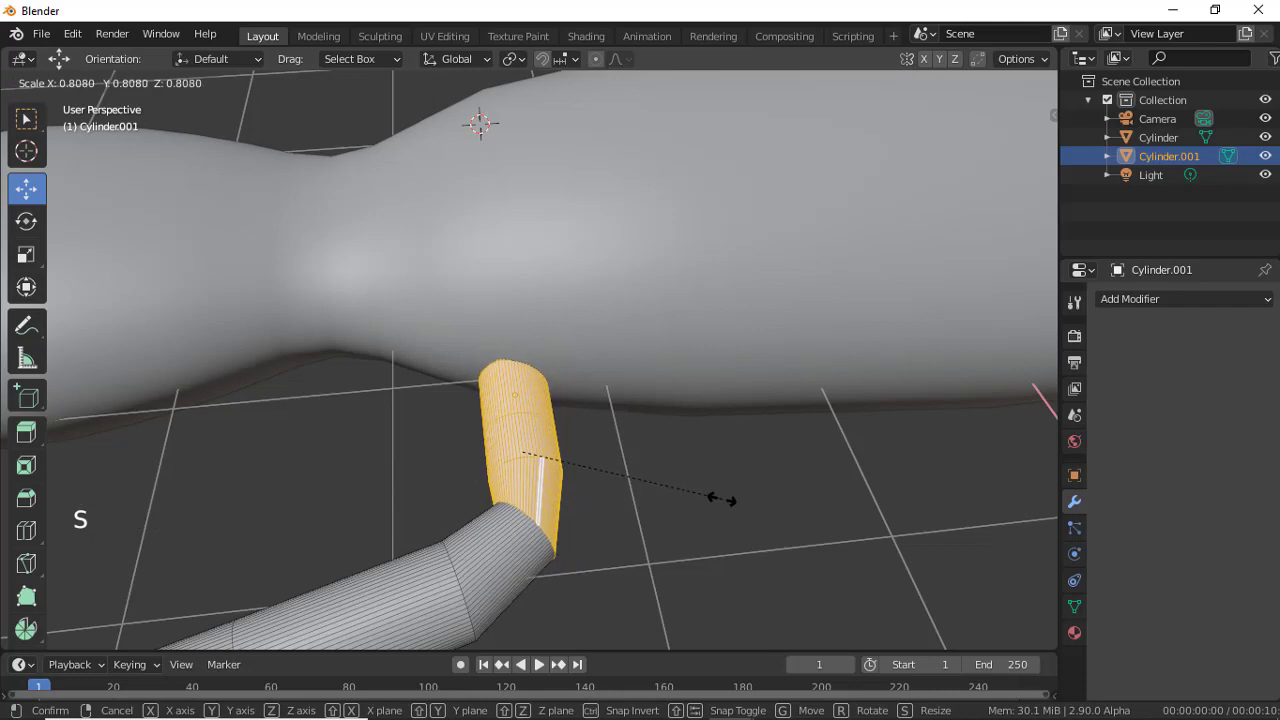
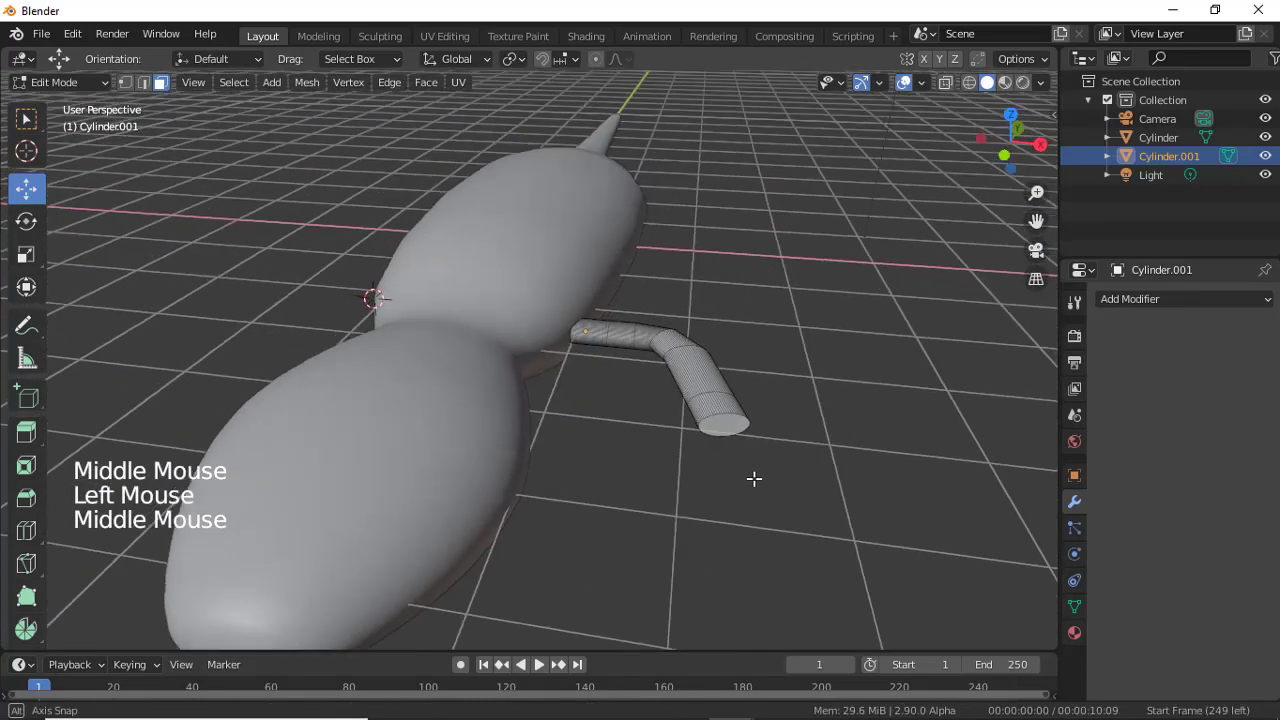
middle_click(734, 446)
scroll("up", 3)
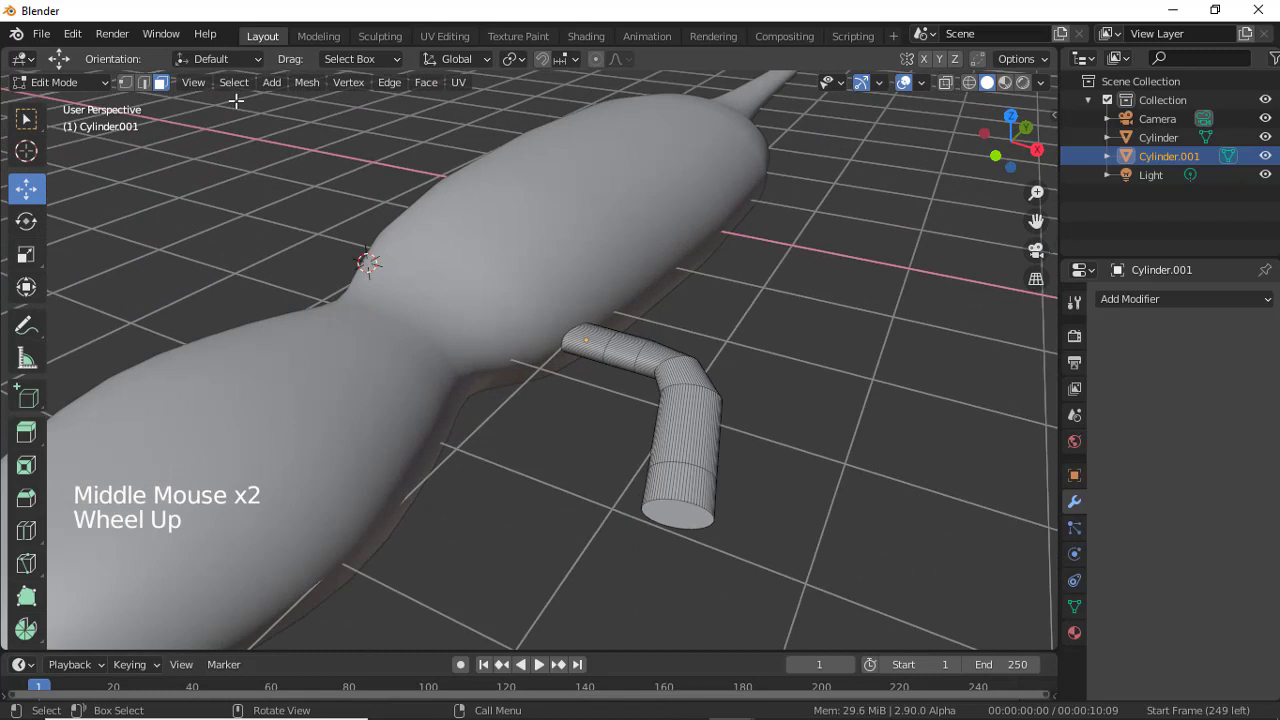
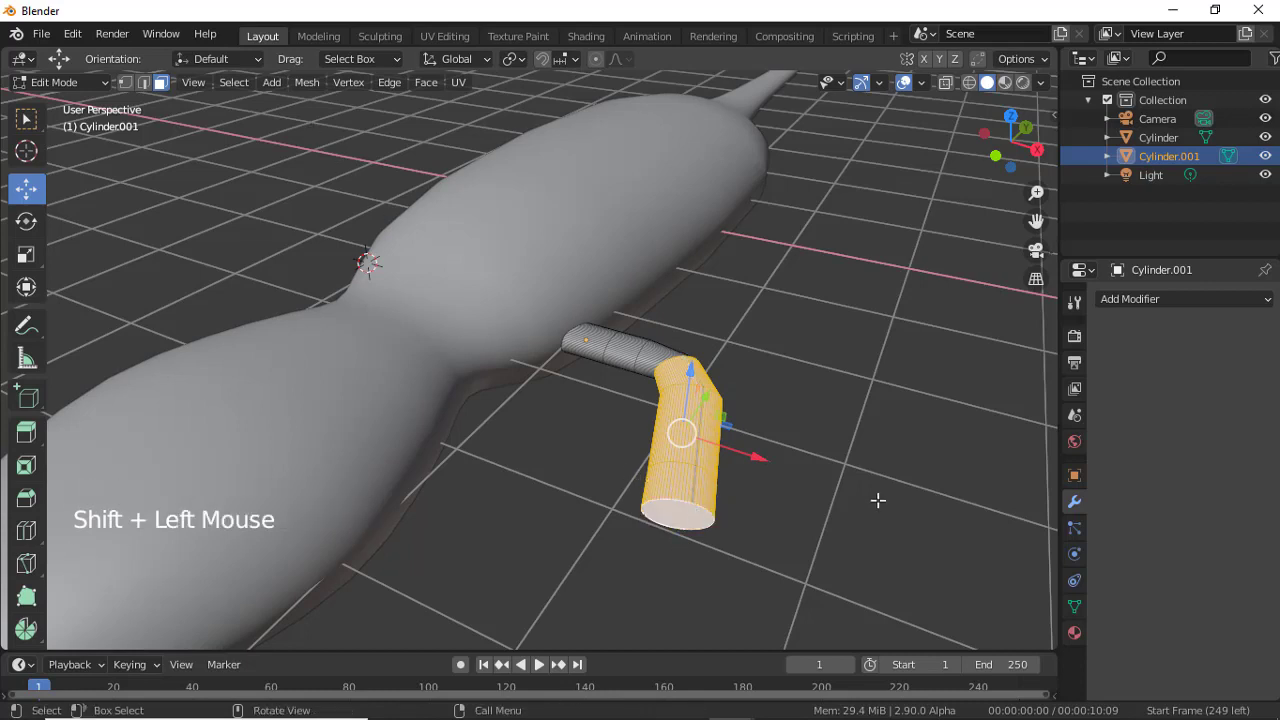
key("s")
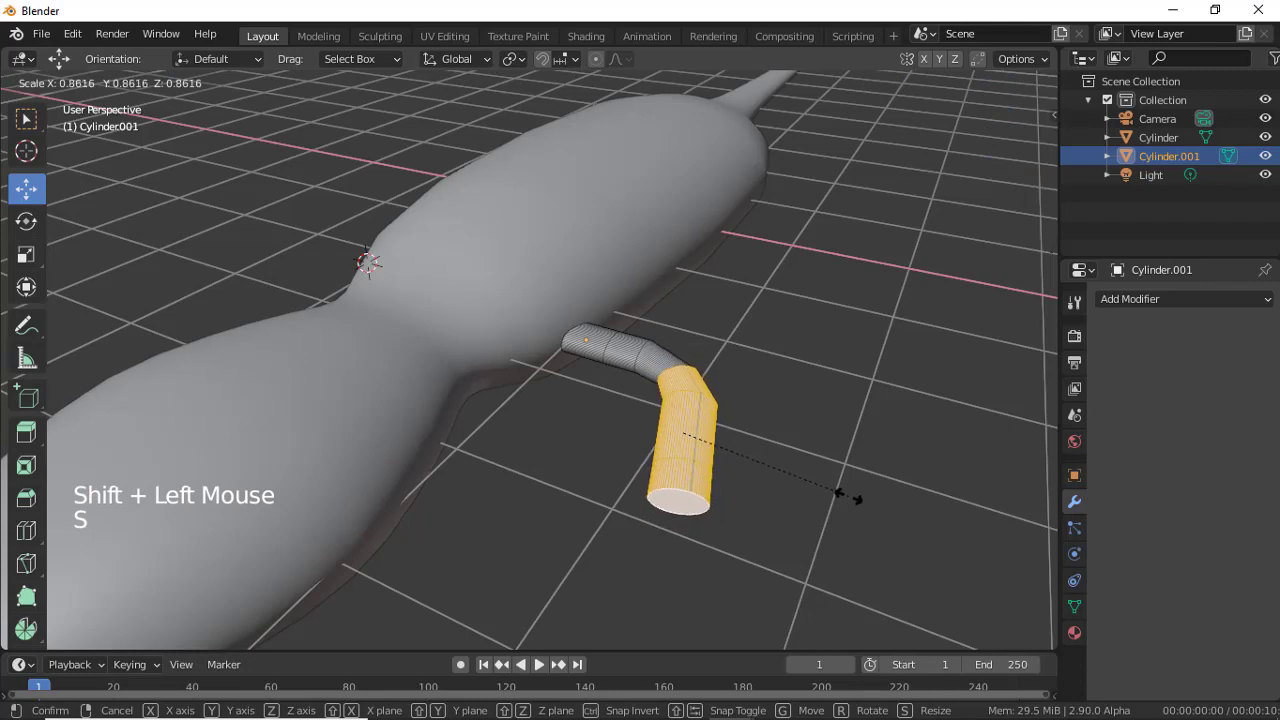
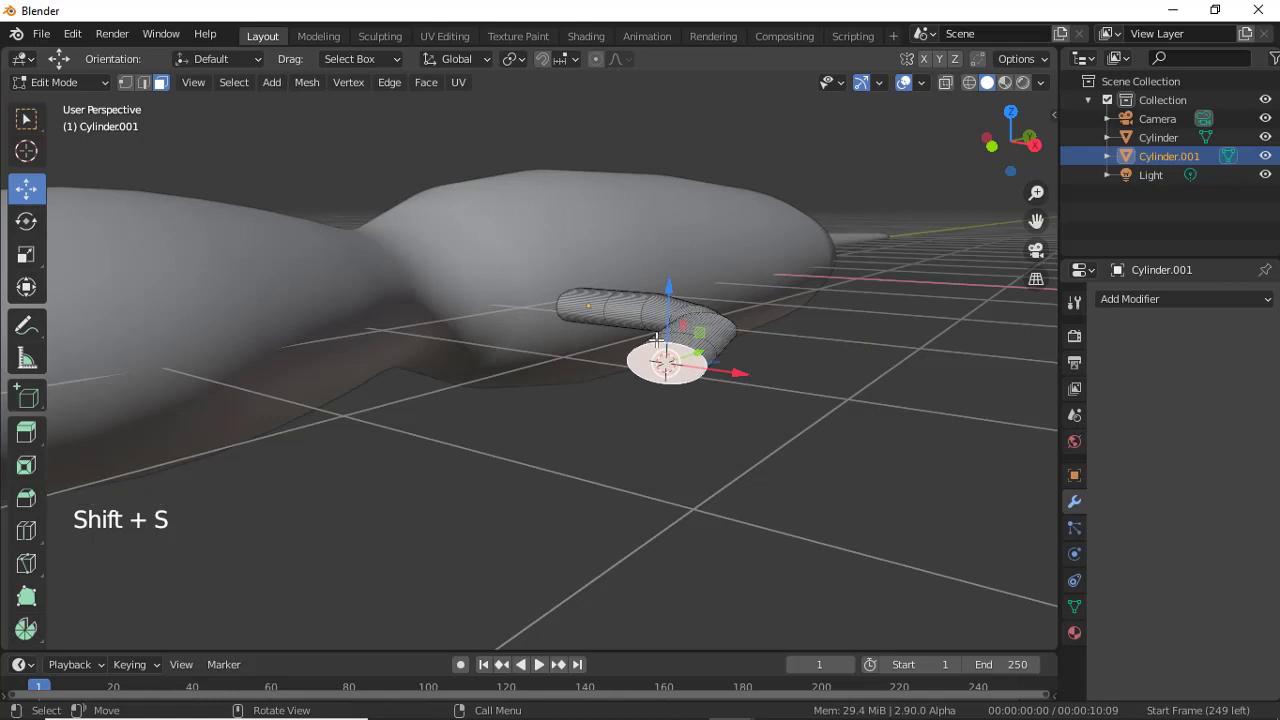
Shrink the small centre face at the leg's tip and adjust how far the tip pushes out.
scroll("up", 3)
key("shift+a")
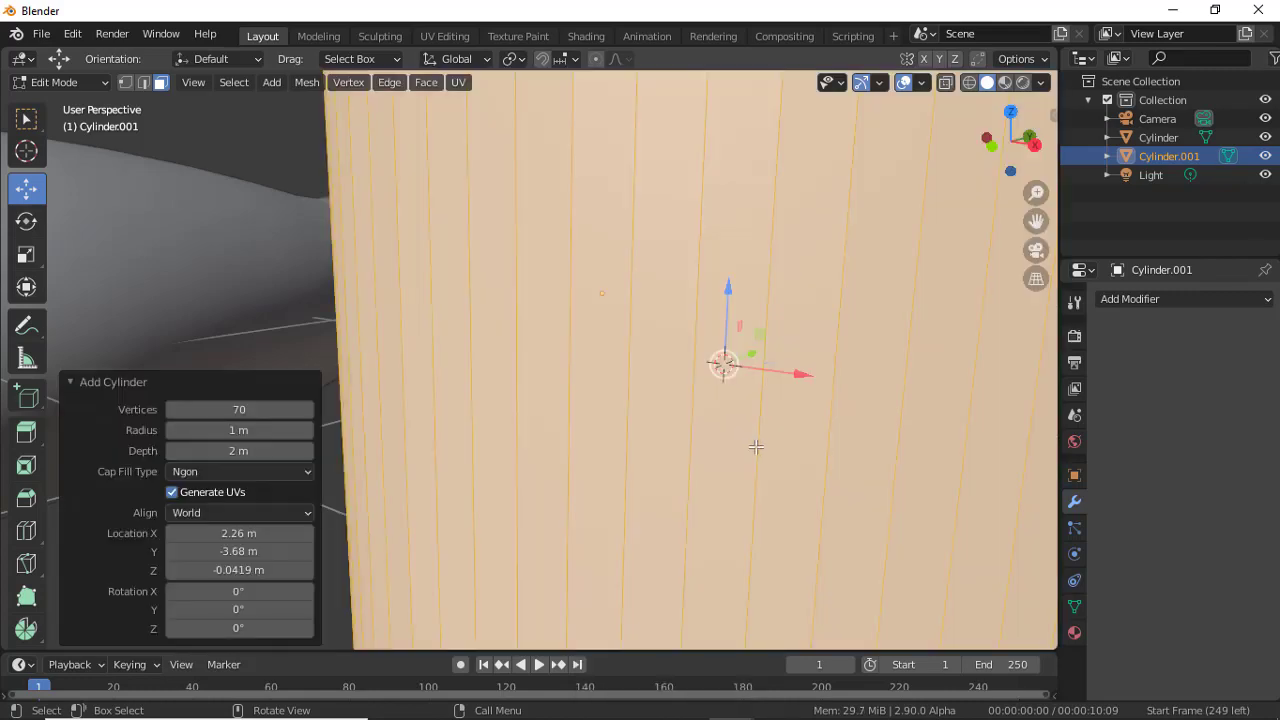
key("s")
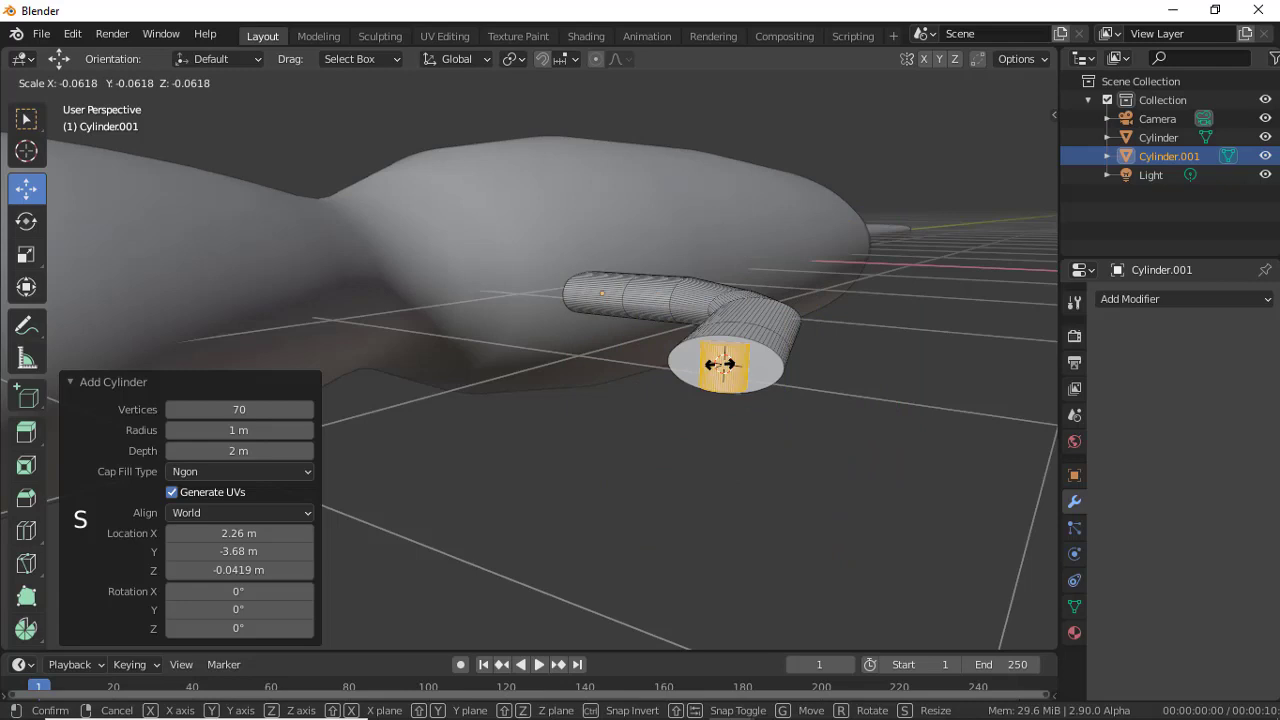
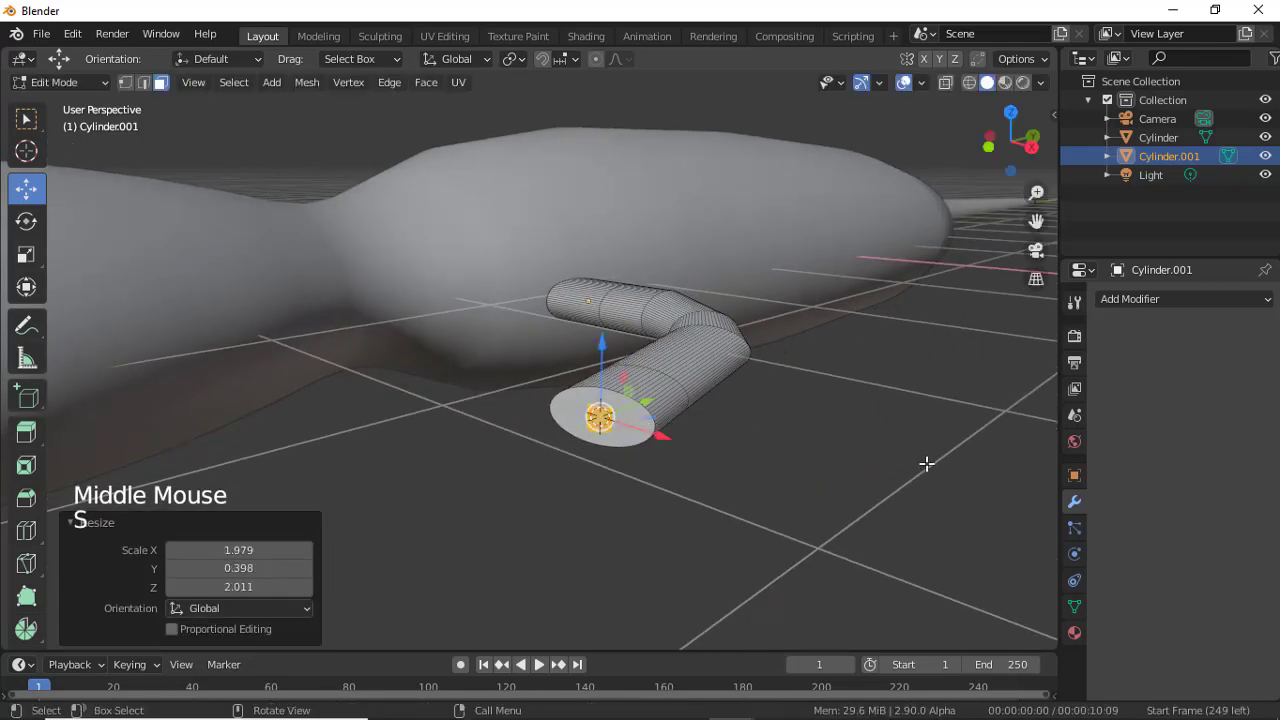
key("s")
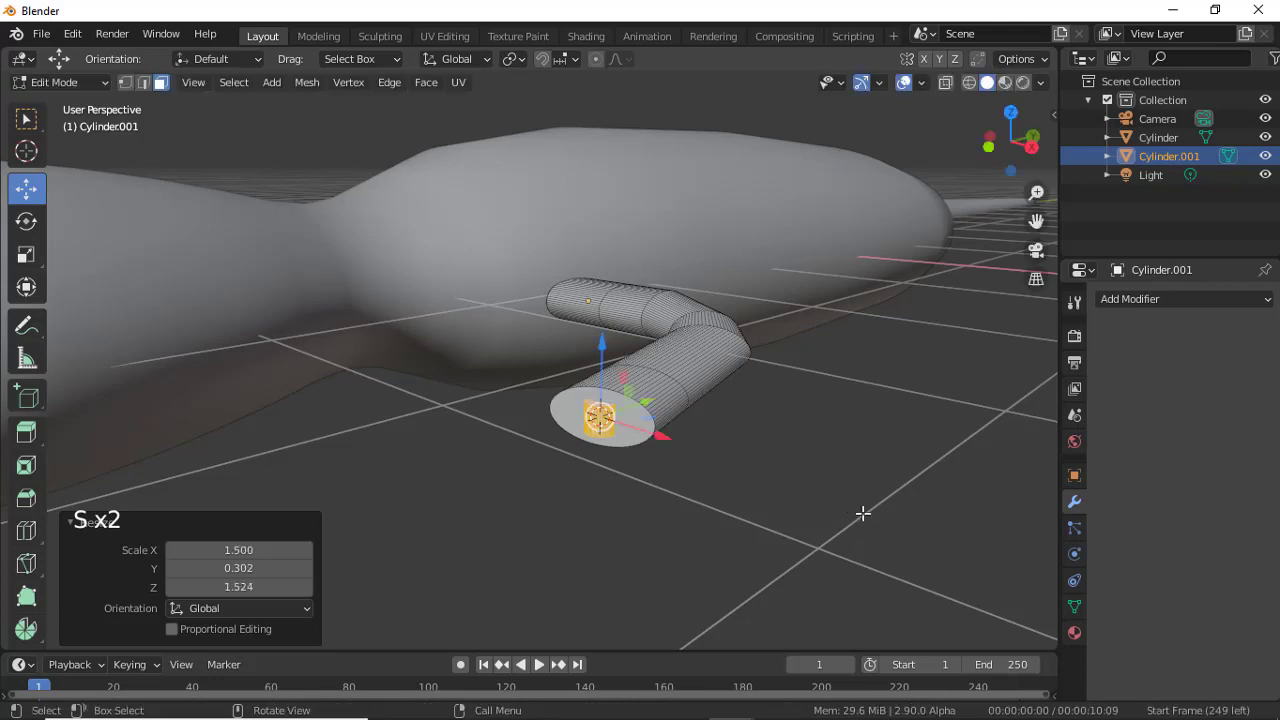
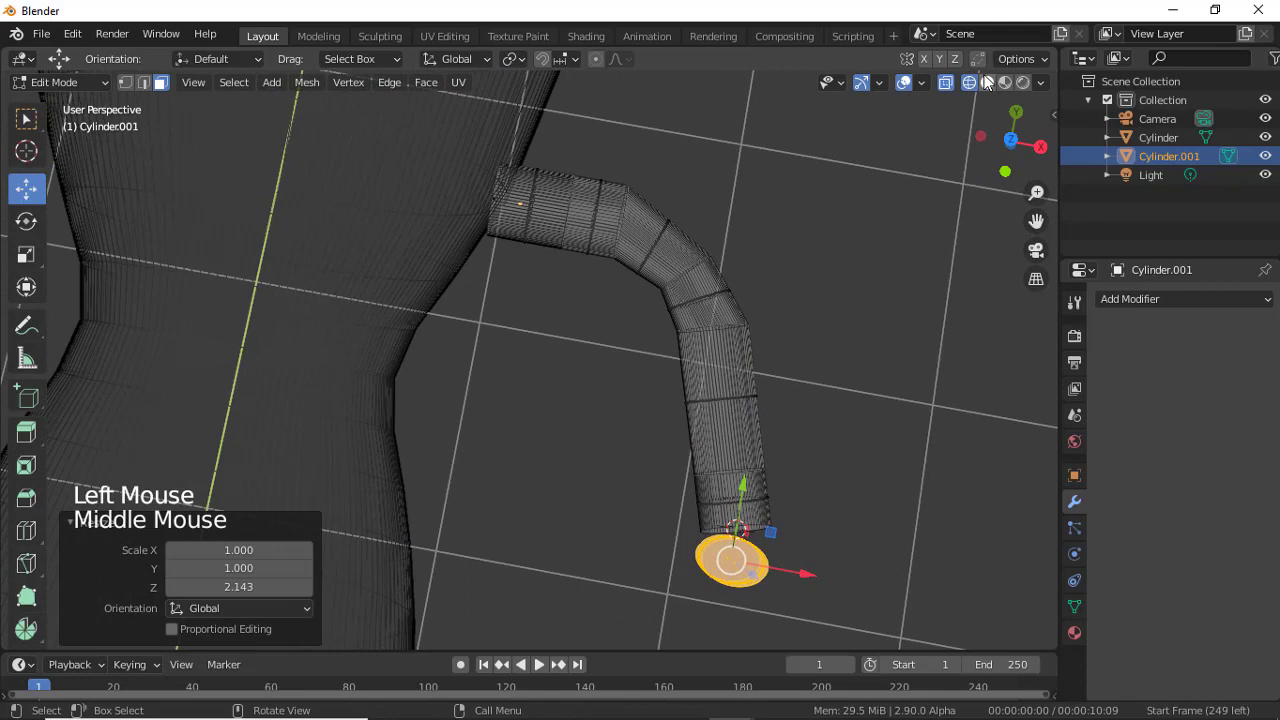
From a top view, rotate the leg's end face and position the foot disc just beneath it.
key("KP_7")
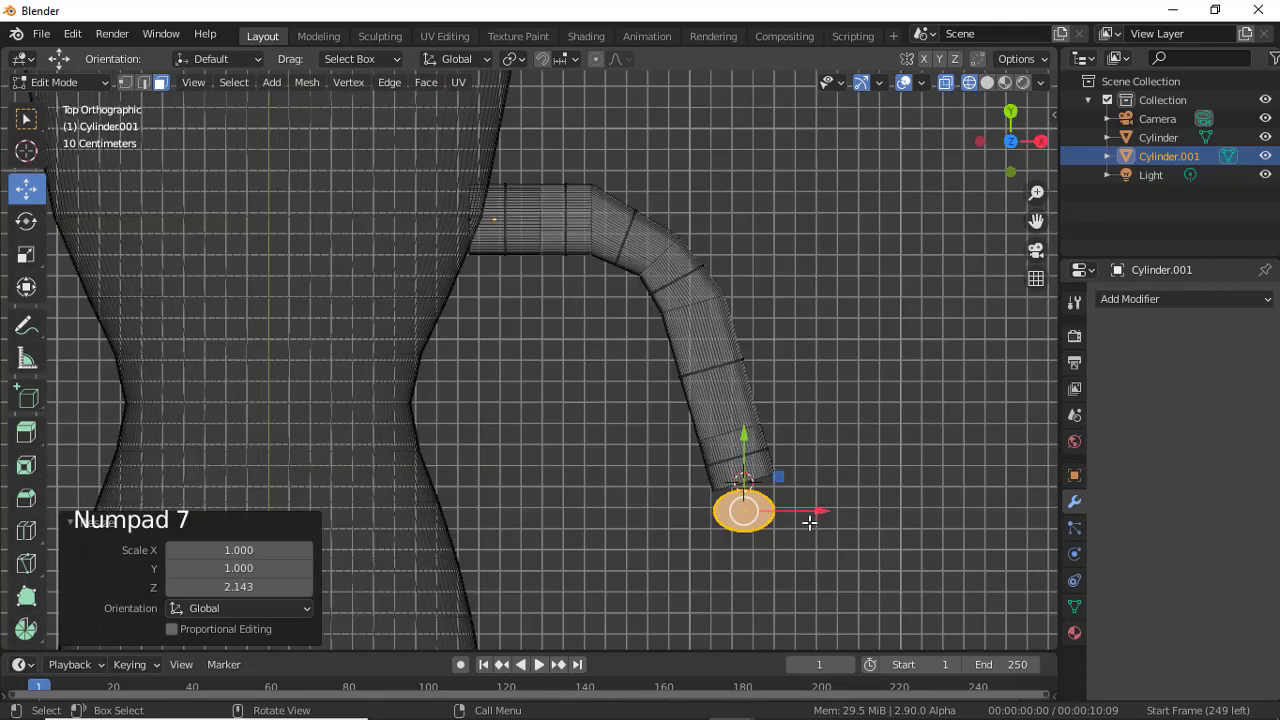
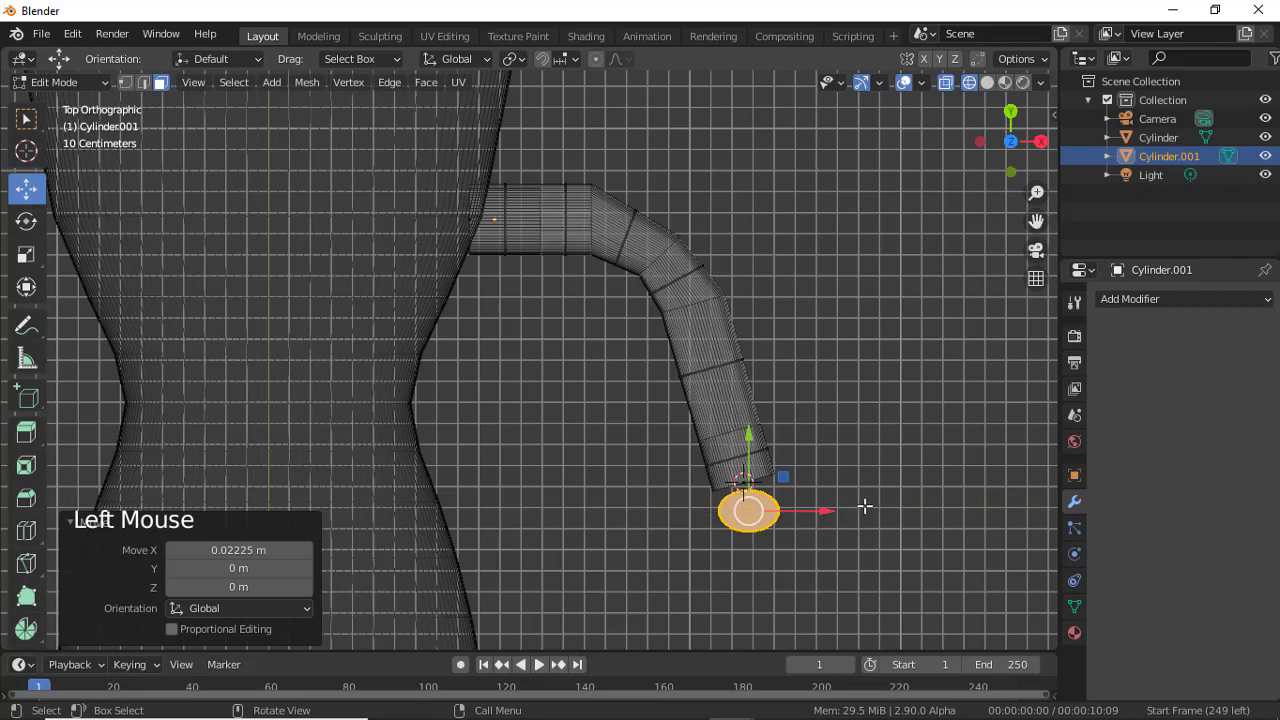
key("r")
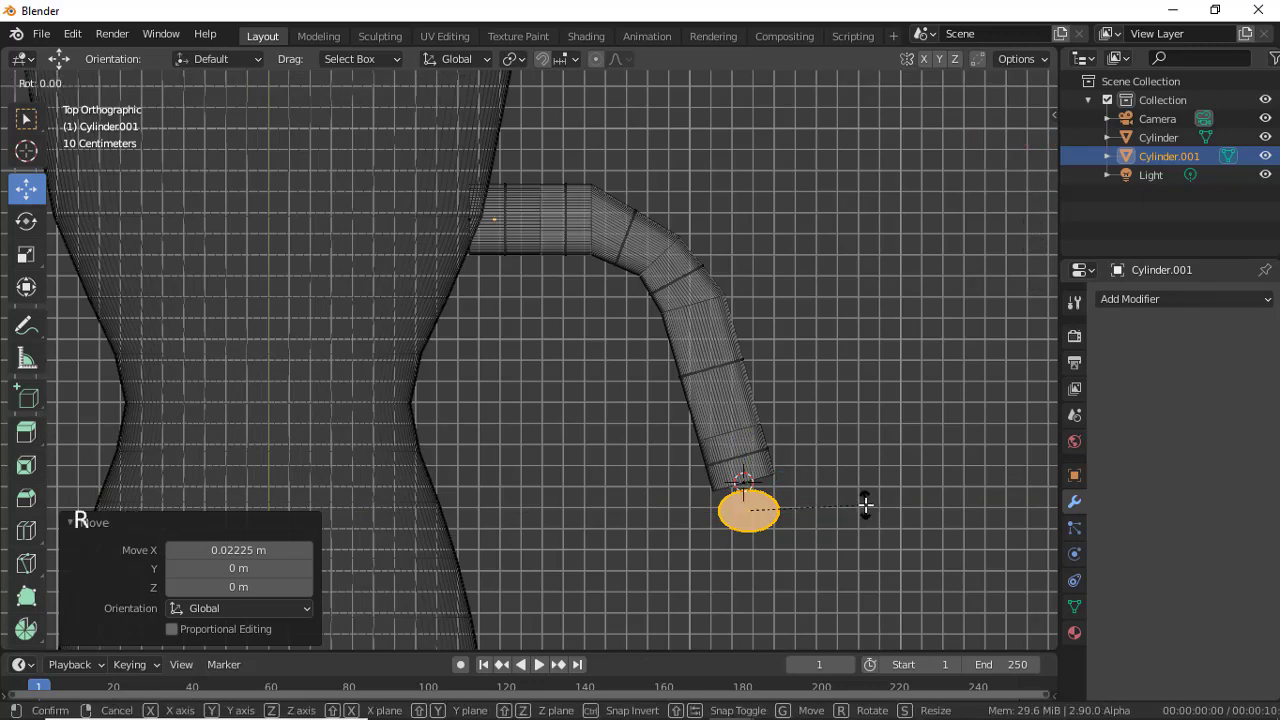
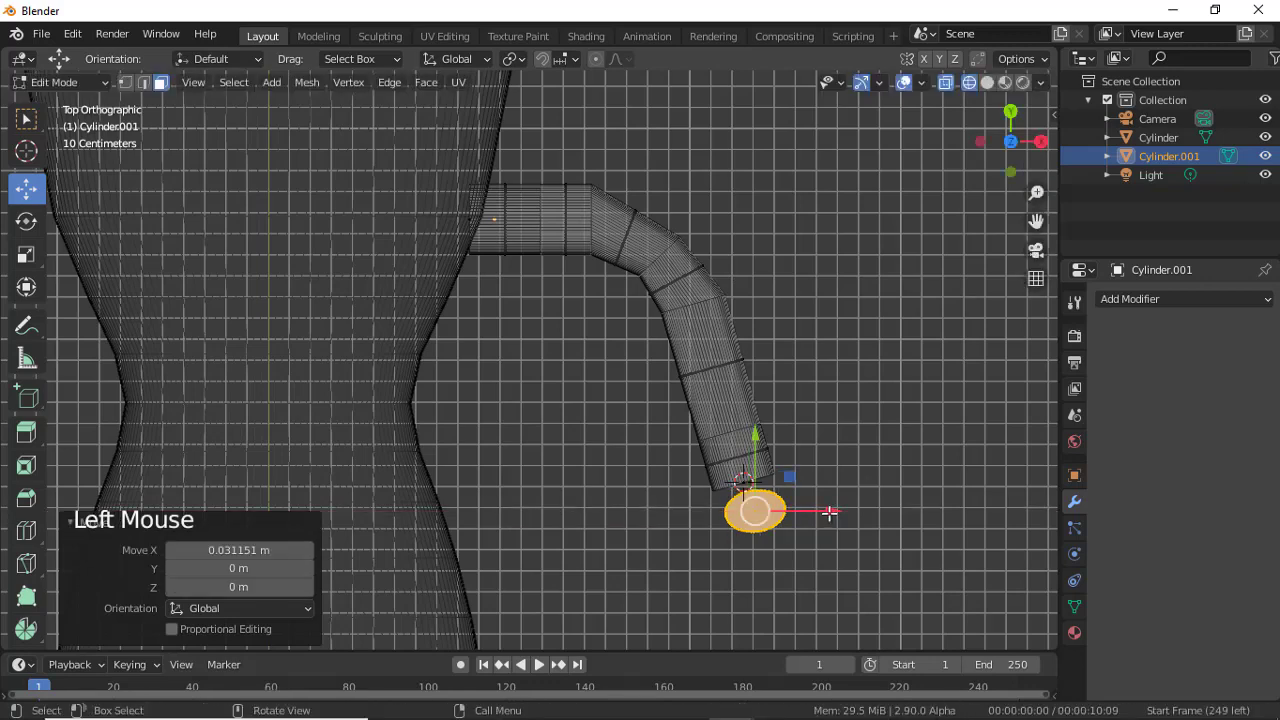
middle_click(855, 448)
scroll("up", 3)
scroll("up", 3)
middle_click(886, 450)
key("r")
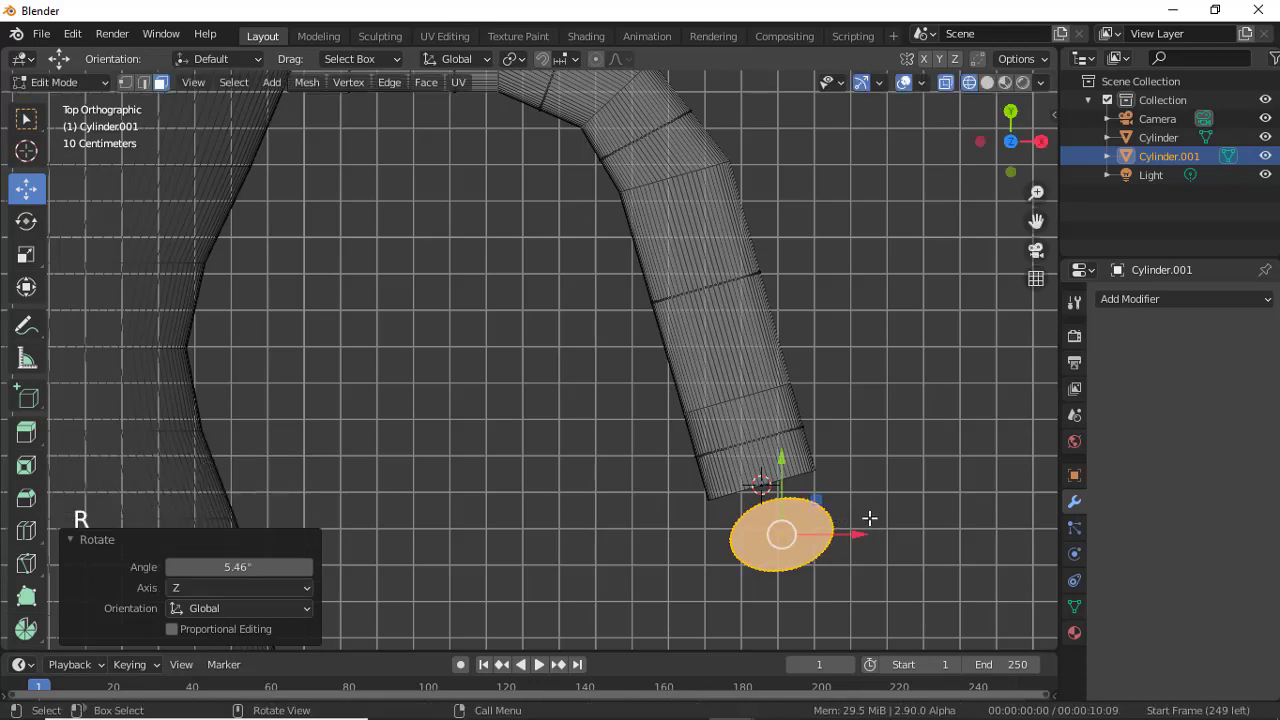
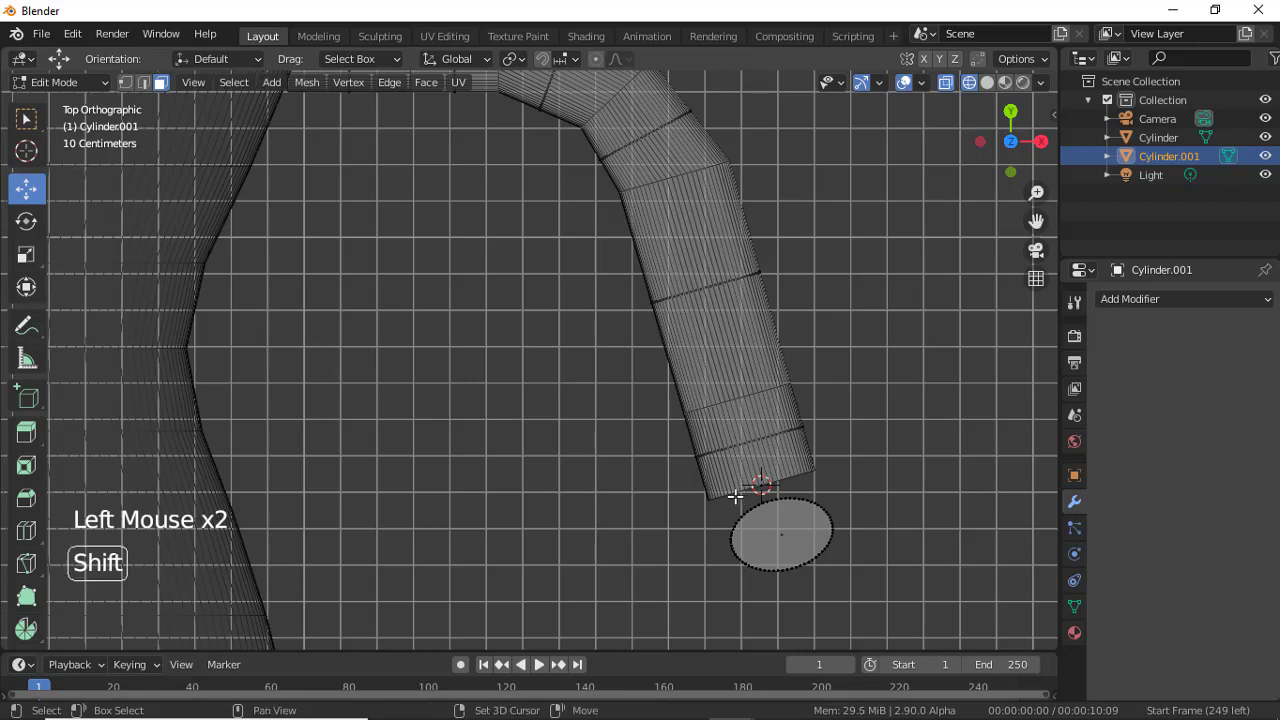
Select the leg tube's open end ring together with the foot disc's rim for bridging.
left_click(706, 475)
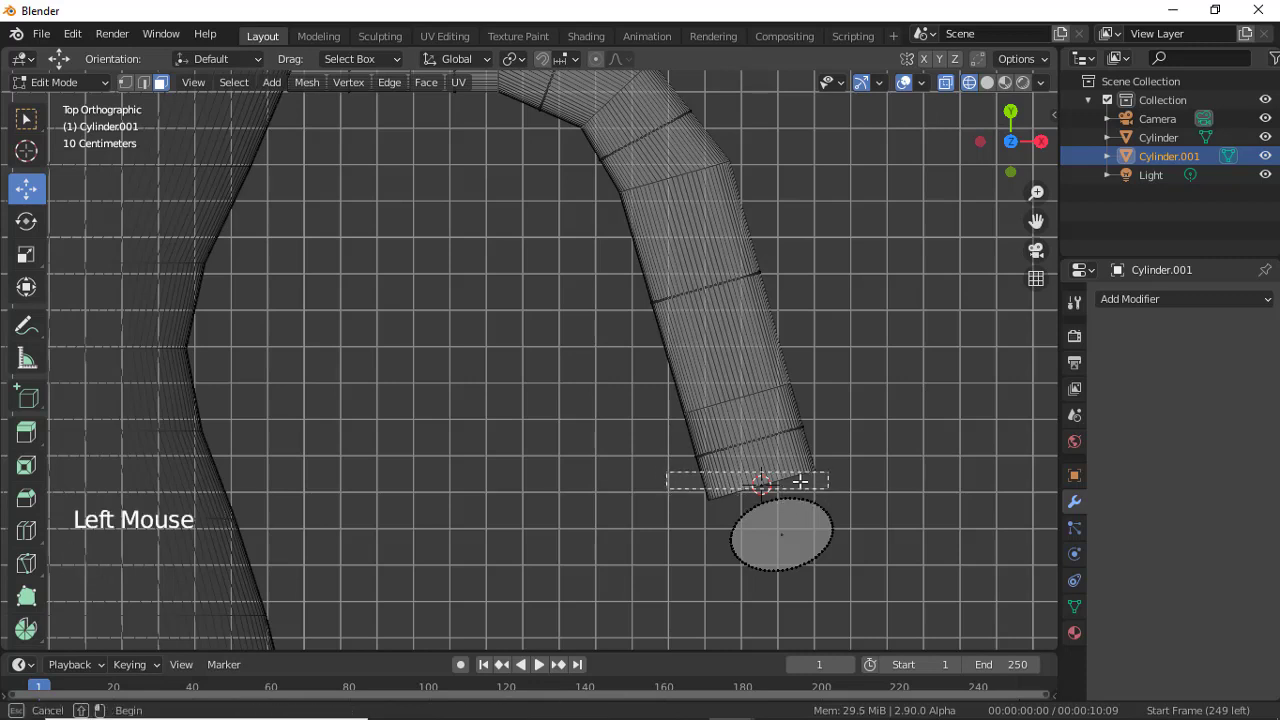
left_click(704, 461)
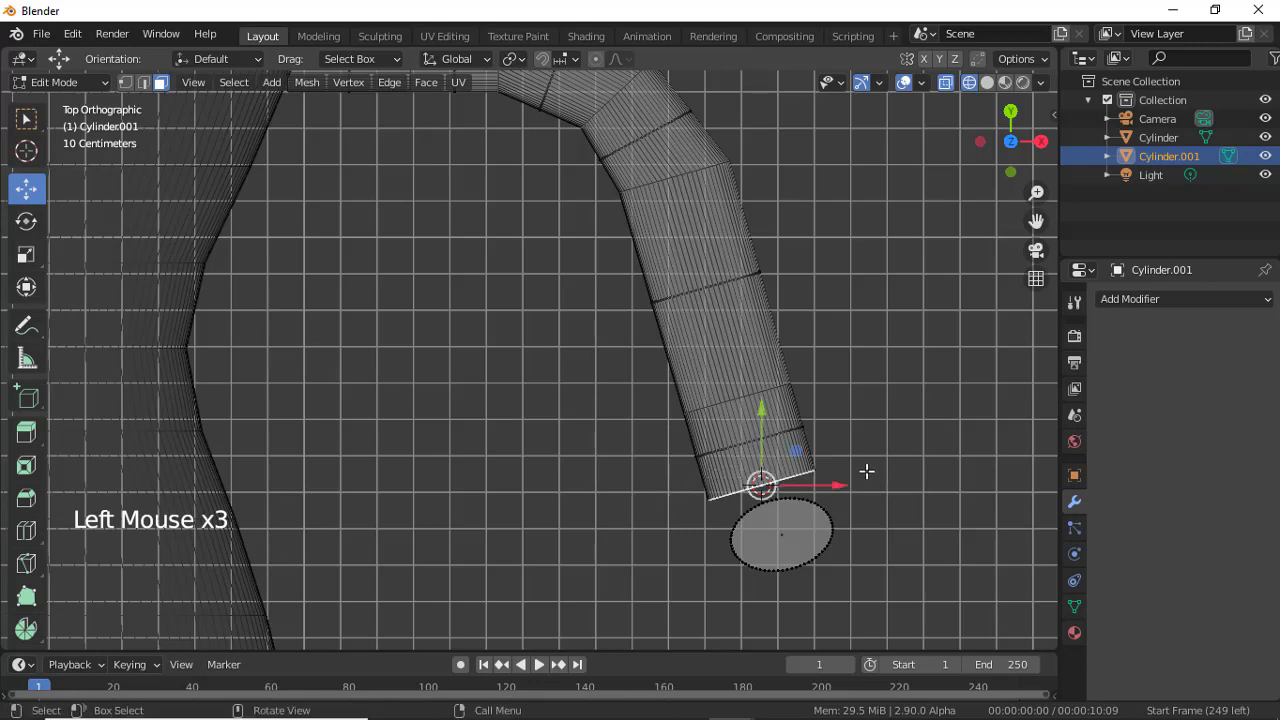
left_click(875, 464)
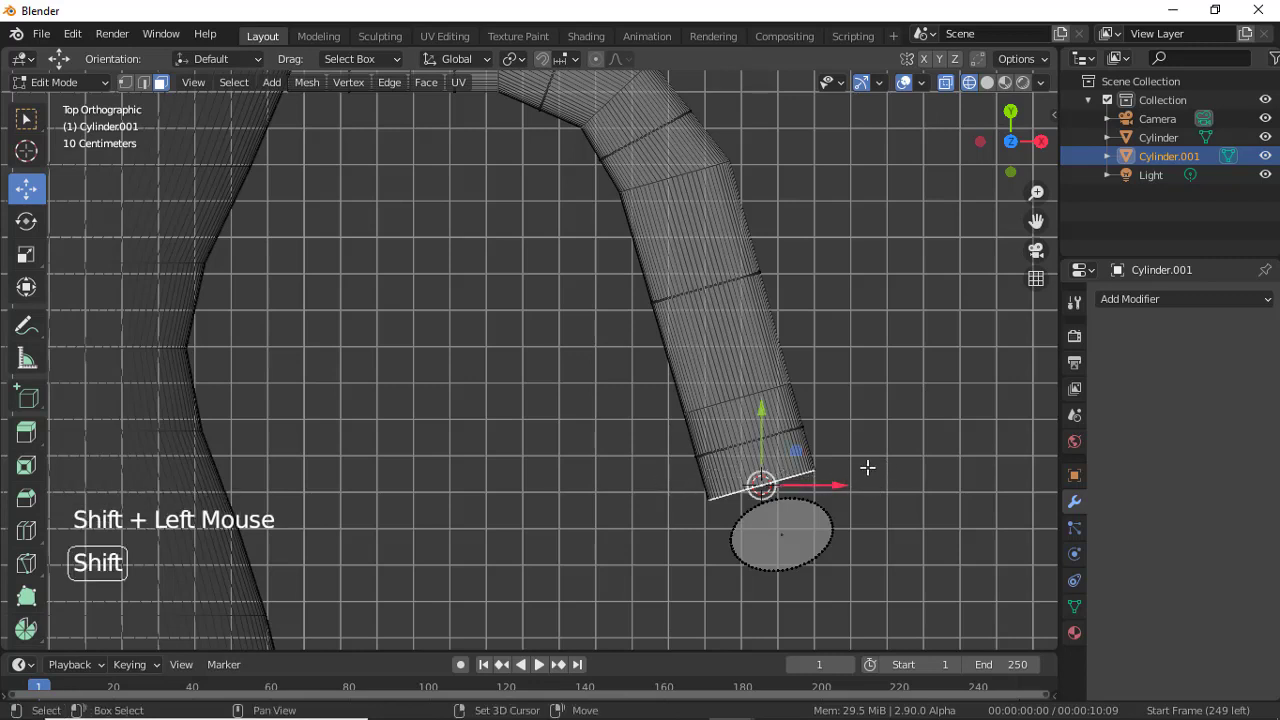
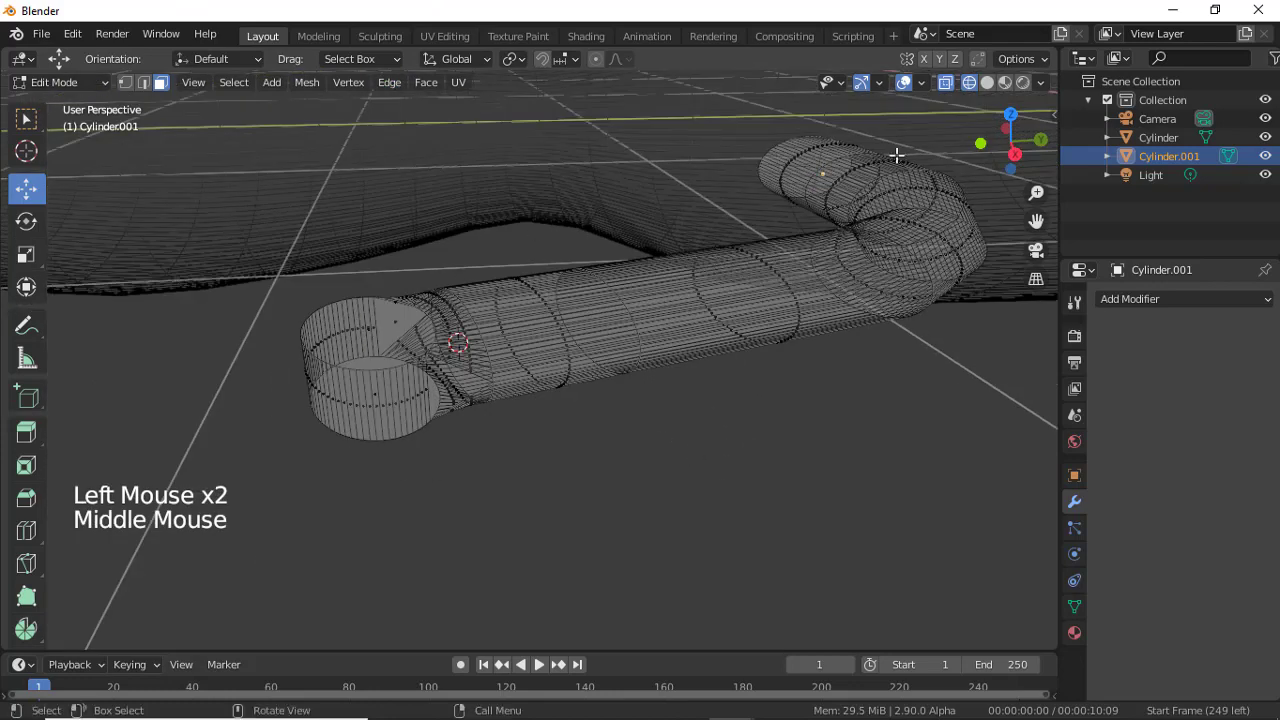
Turn off X-ray so the leg shows solid and inspect the foot end in Object Mode.
left_click(996, 90)
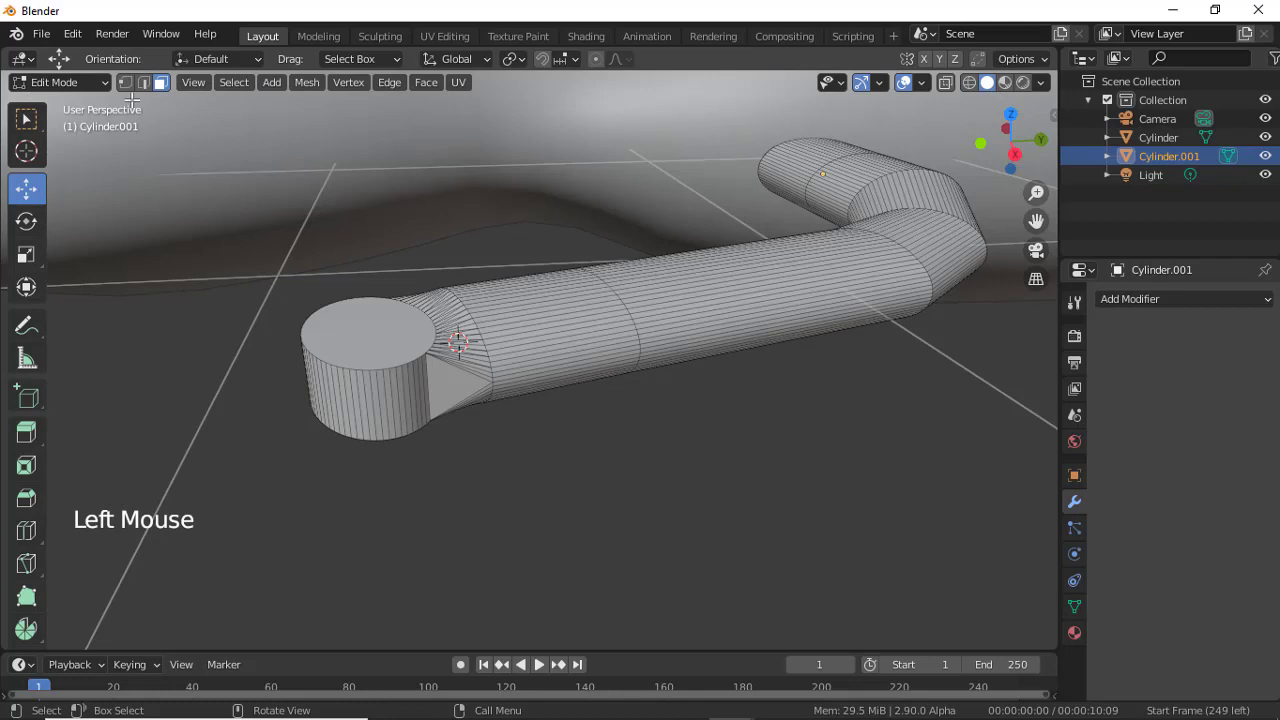
left_click(96, 93)
scroll("down", 3)
middle_click(422, 325)
scroll("up", 3)
middle_click(445, 365)
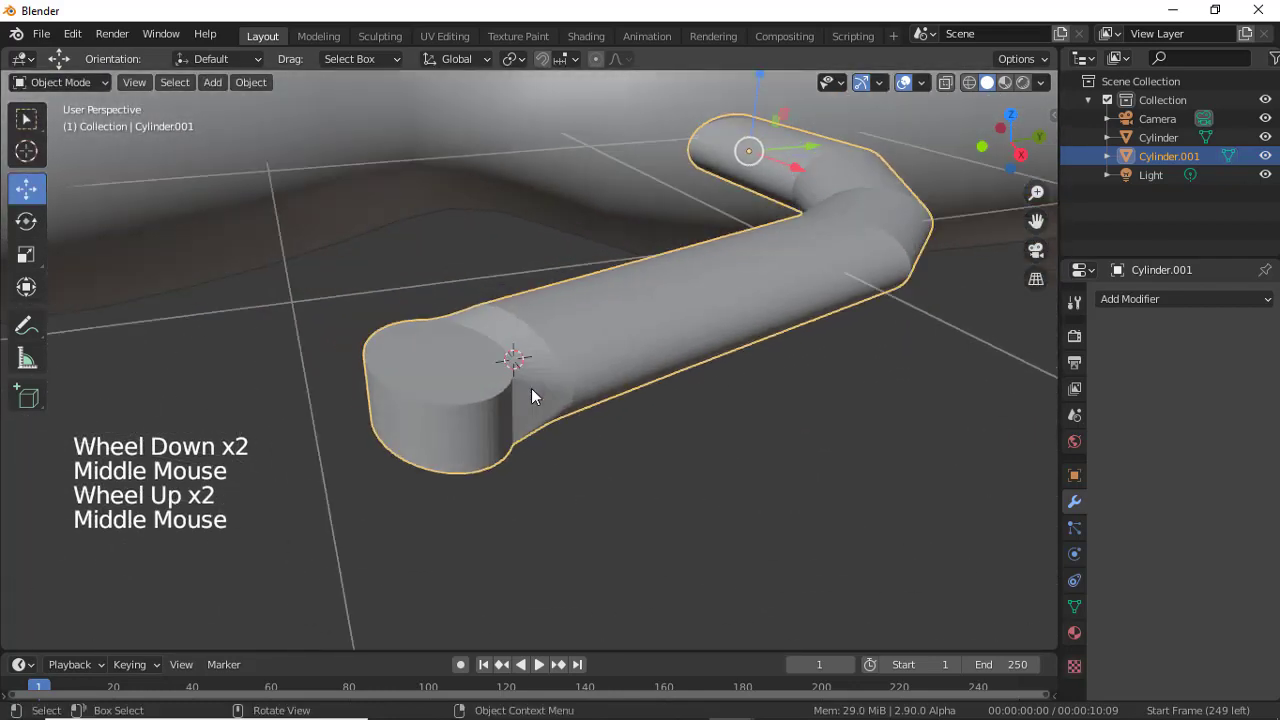
scroll("up", 3)
middle_click(574, 402)
middle_click(502, 420)
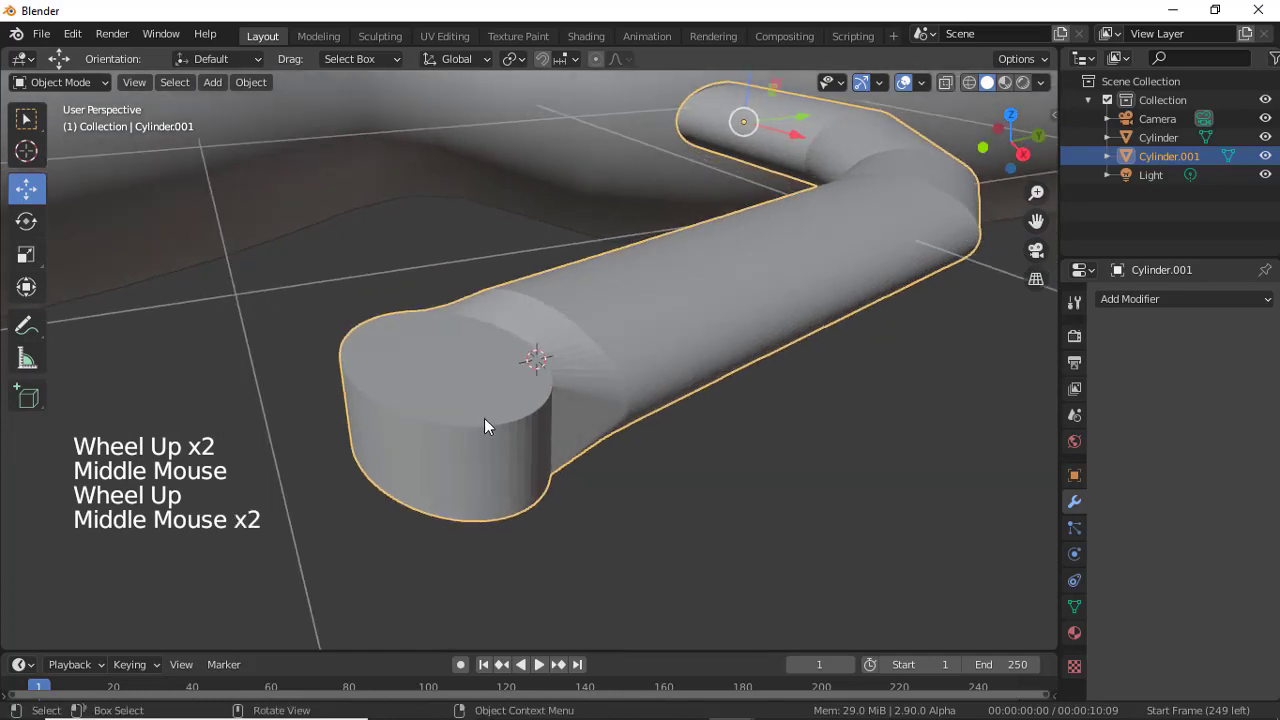
left_click(542, 463)
Return to Edit Mode on the leg and zoom in close on the foot disc.
left_click(82, 91)
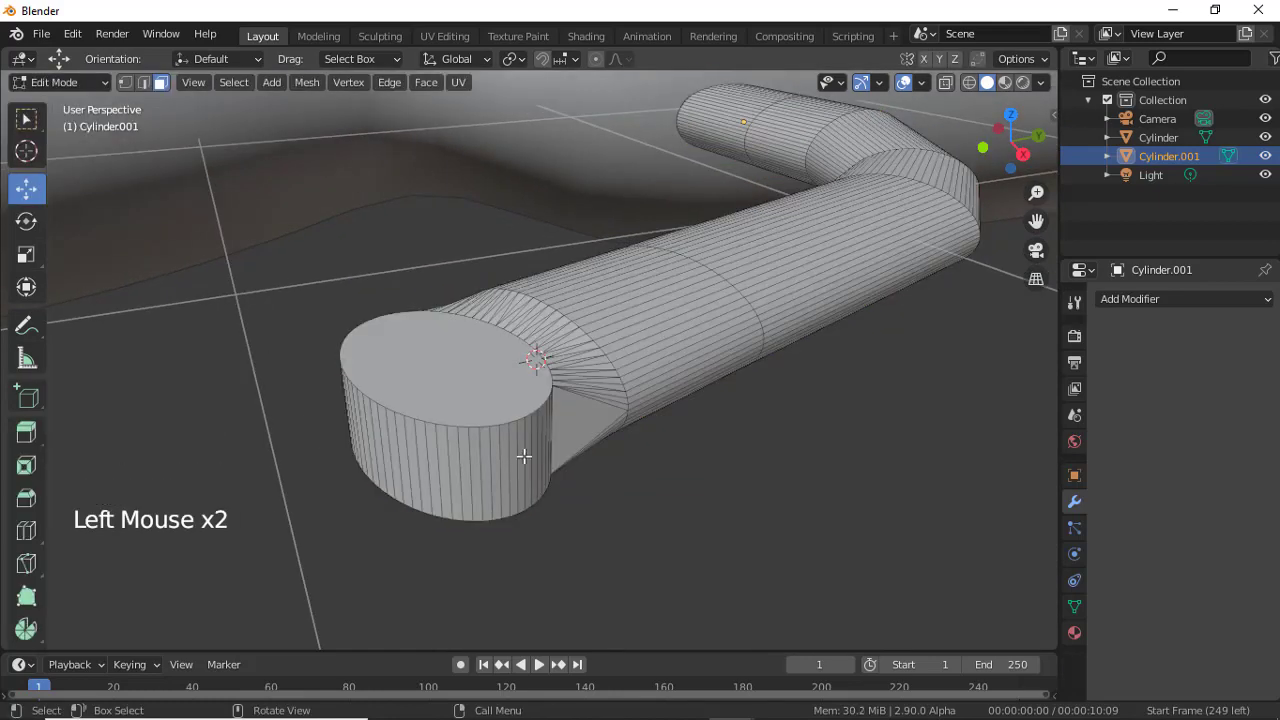
middle_click(491, 444)
scroll("up", 3)
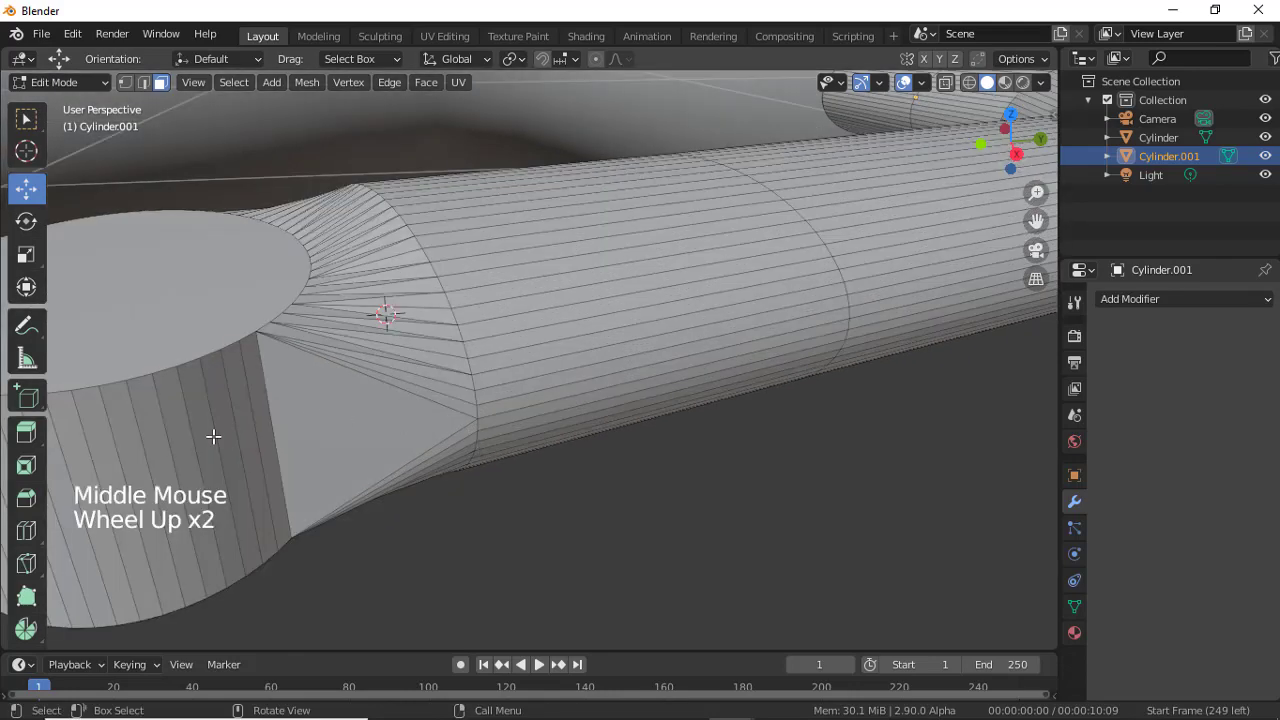
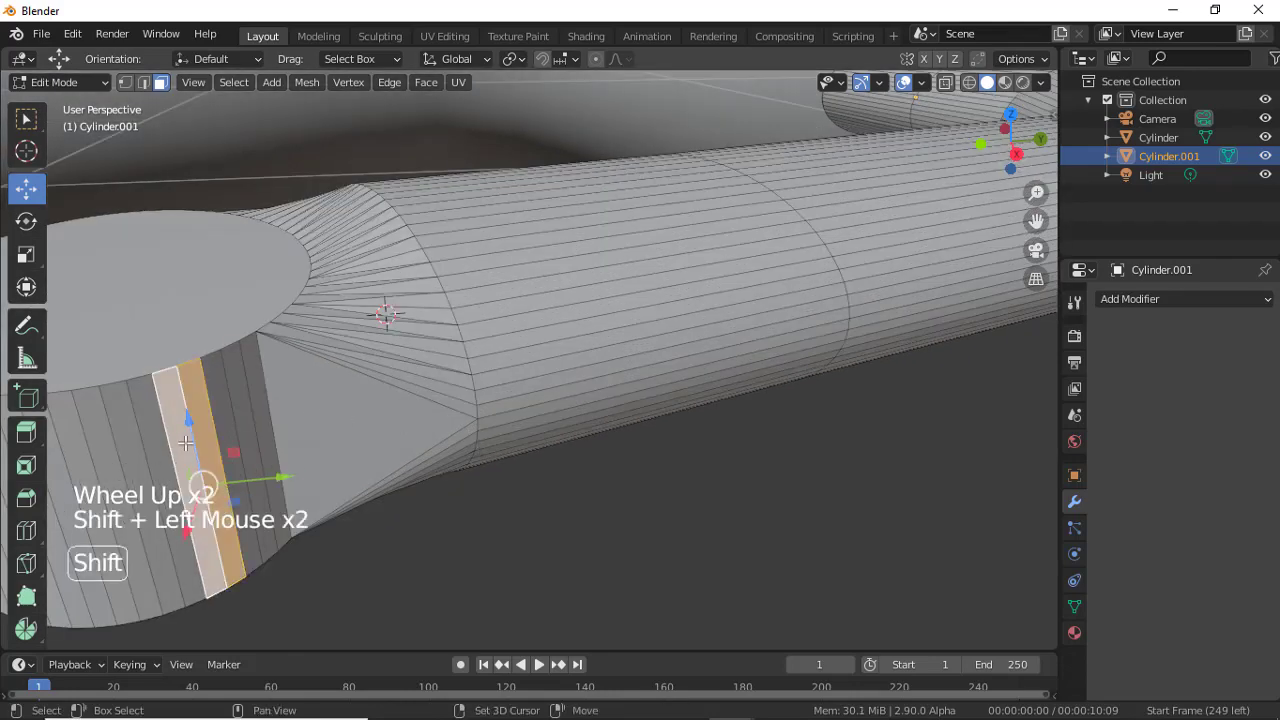
scroll("down", 3)
Extrude three side faces of the foot disc outward into flat toes, checking from top view.
key("e")
scroll("down", 3)
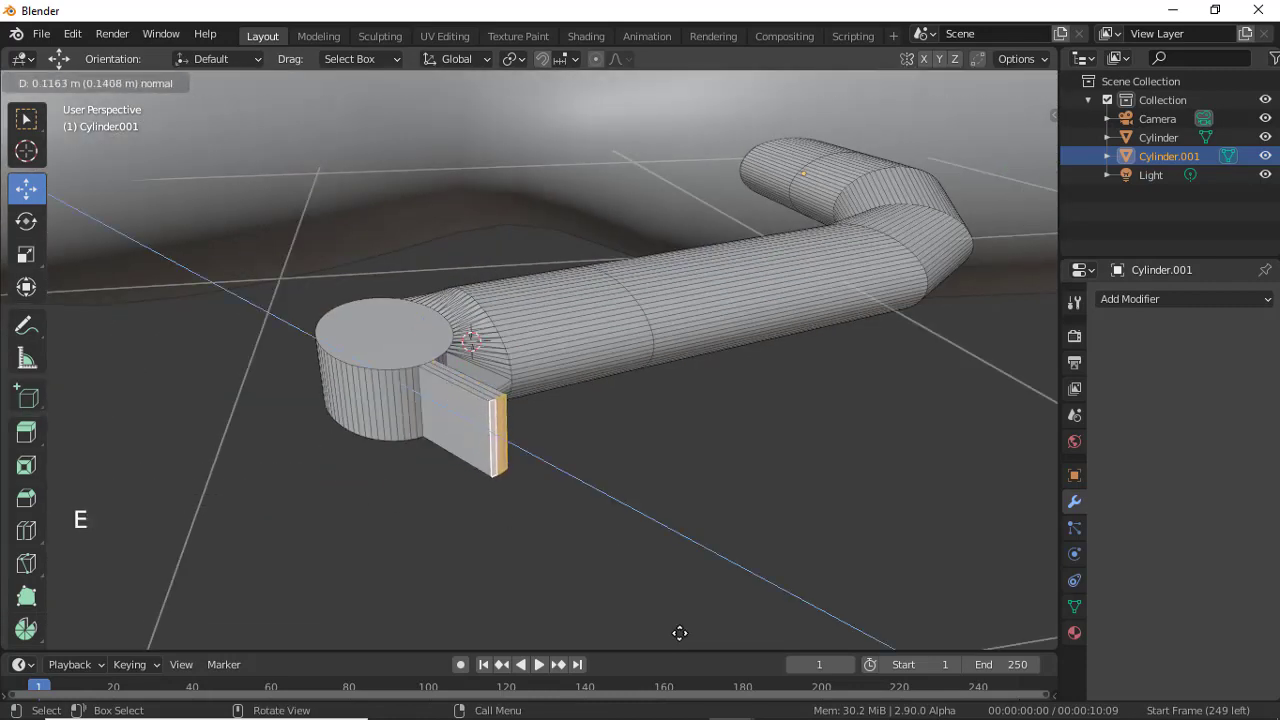
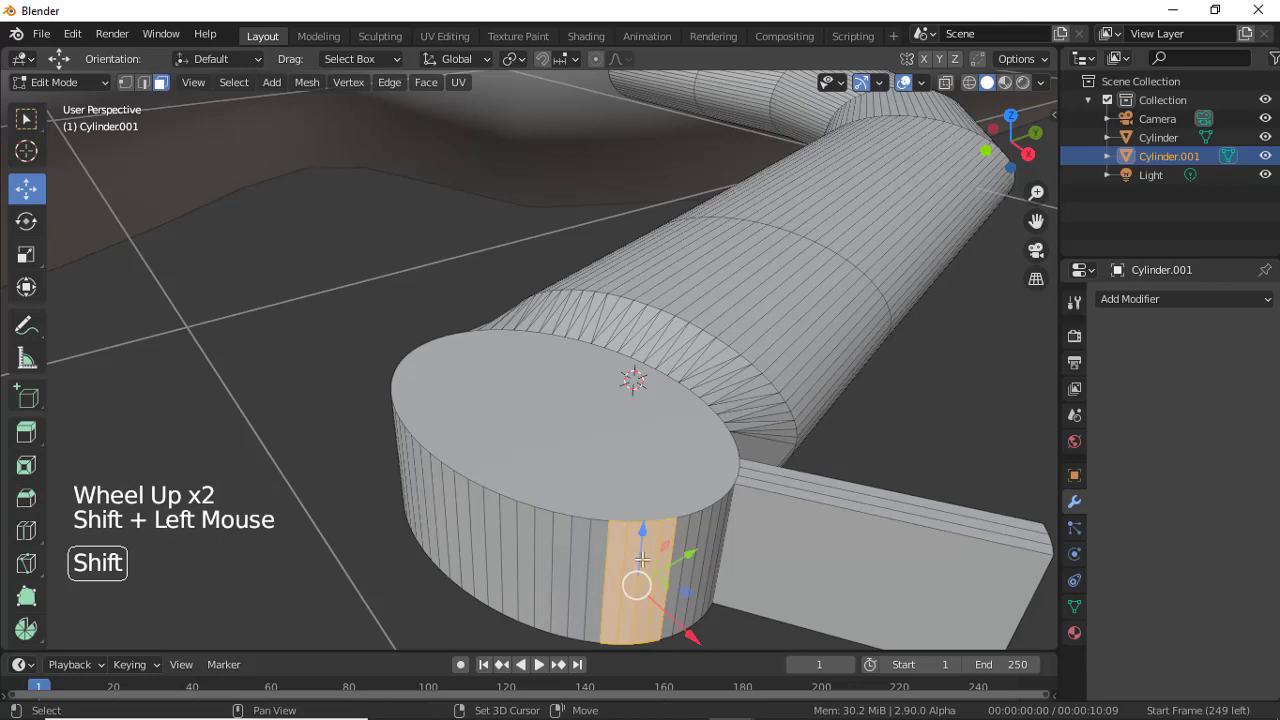
scroll("down", 3)
key("e")
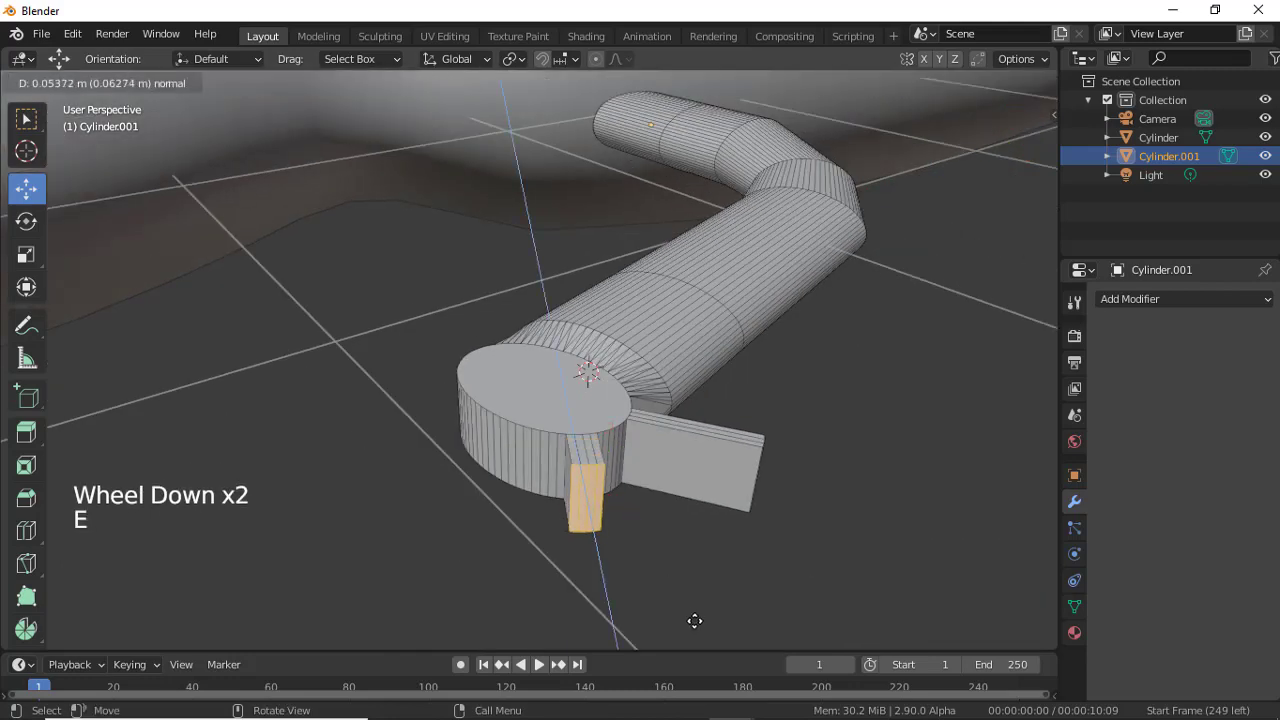
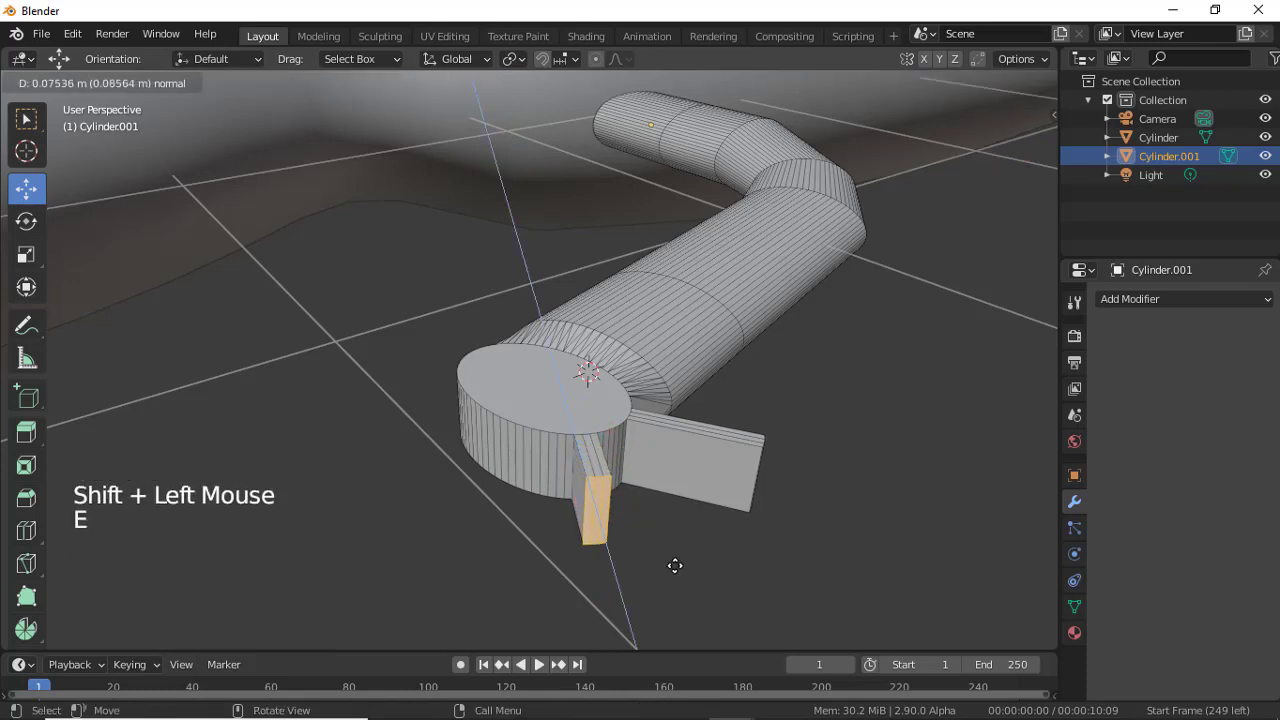
key("KP_7")
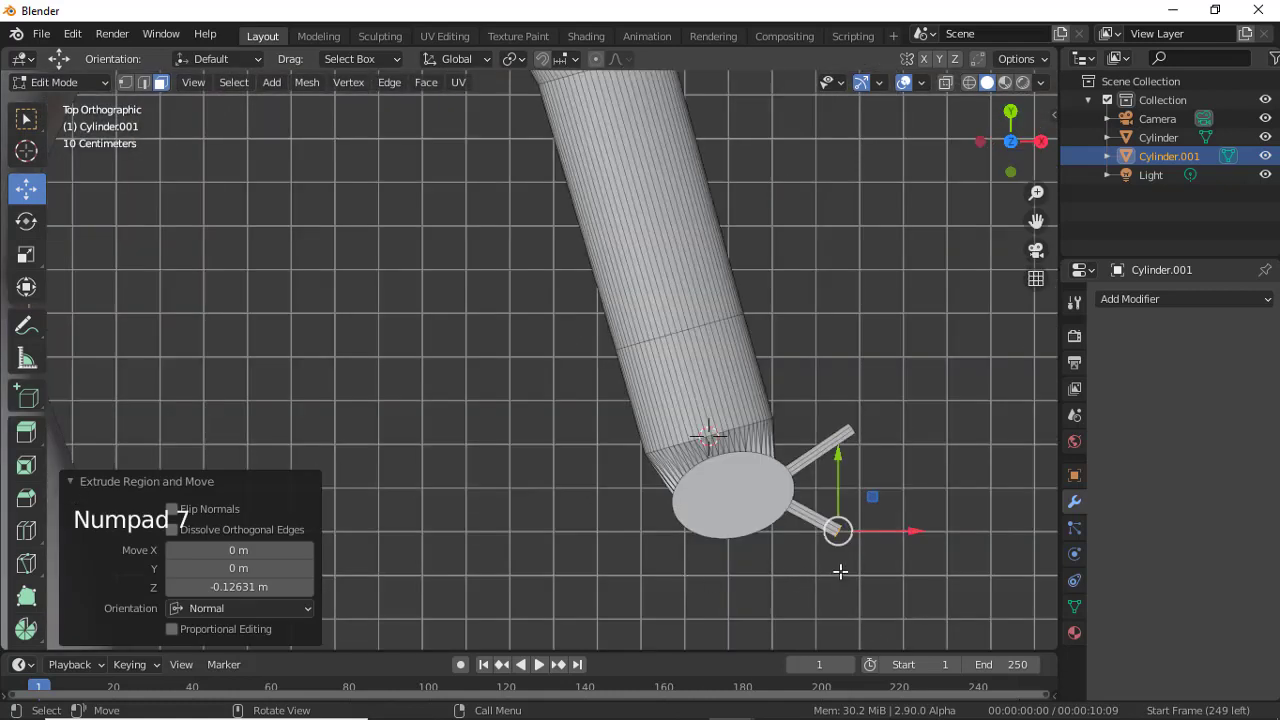
key("ctrl+z")
key("e")
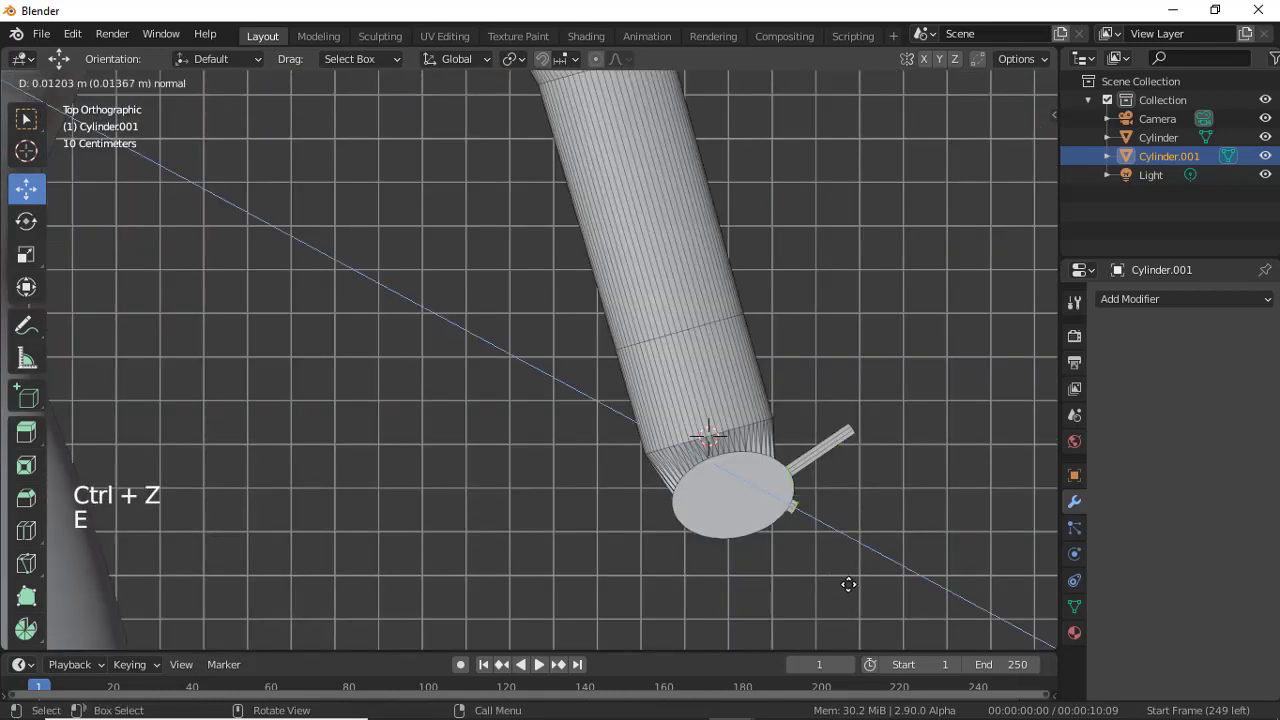
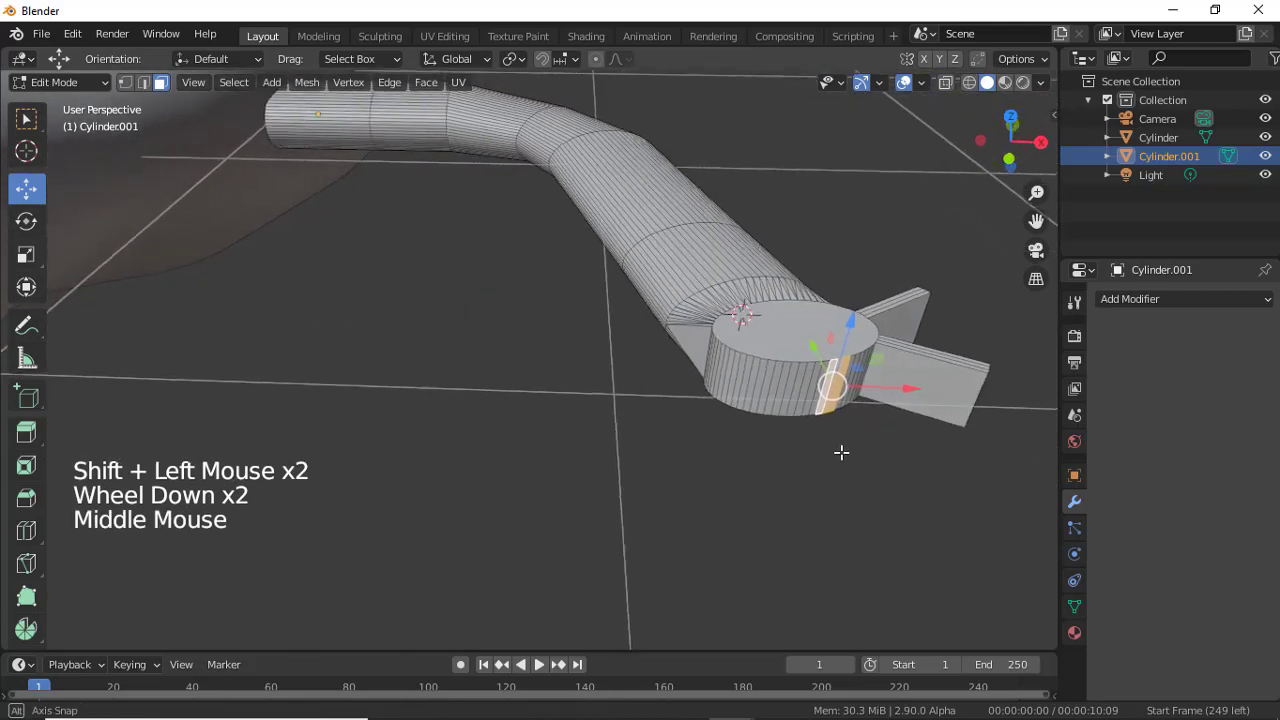
Extrude more toes around the disc and scale their tip faces down to about 0.45 into spikes.
key("e")
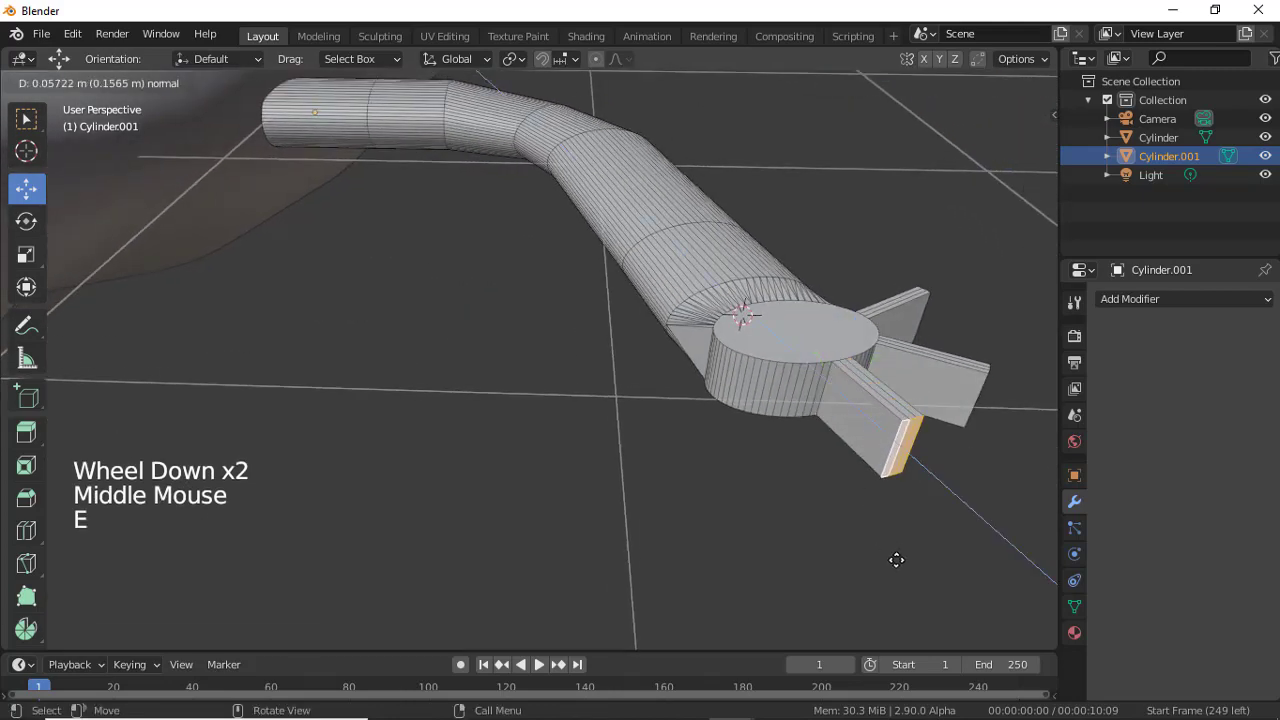
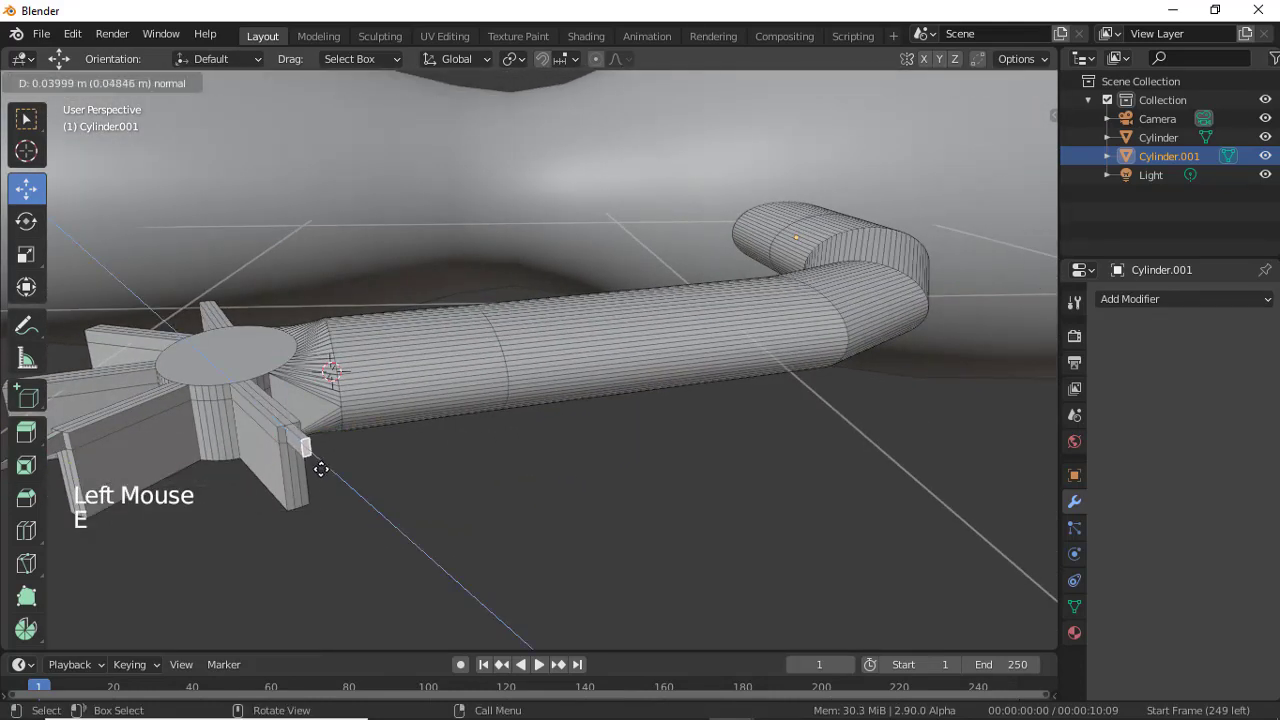
key("s")
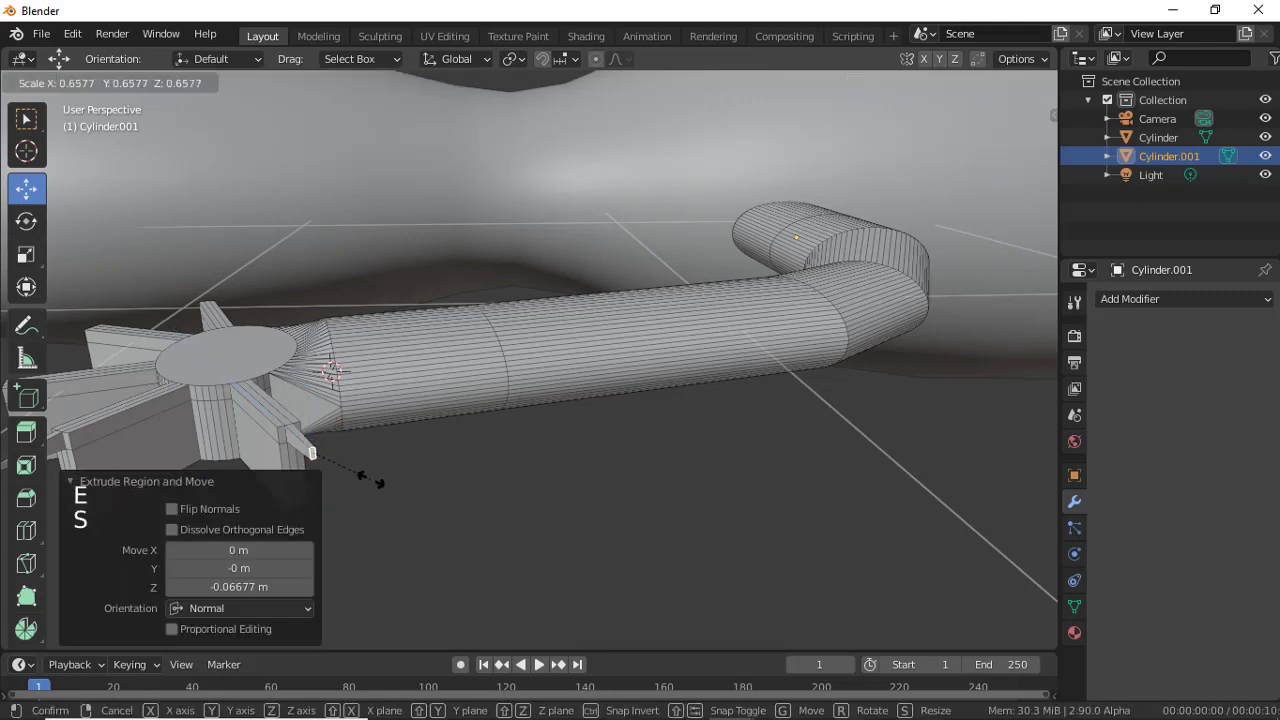
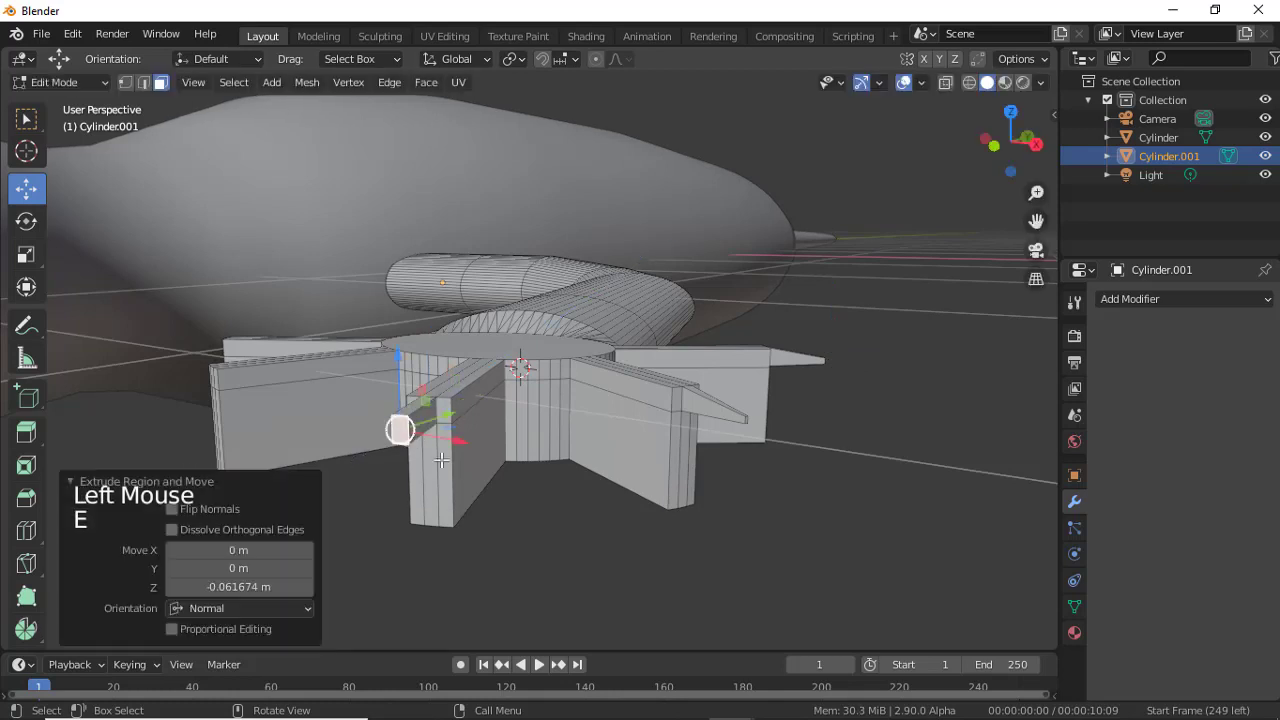
key("s")
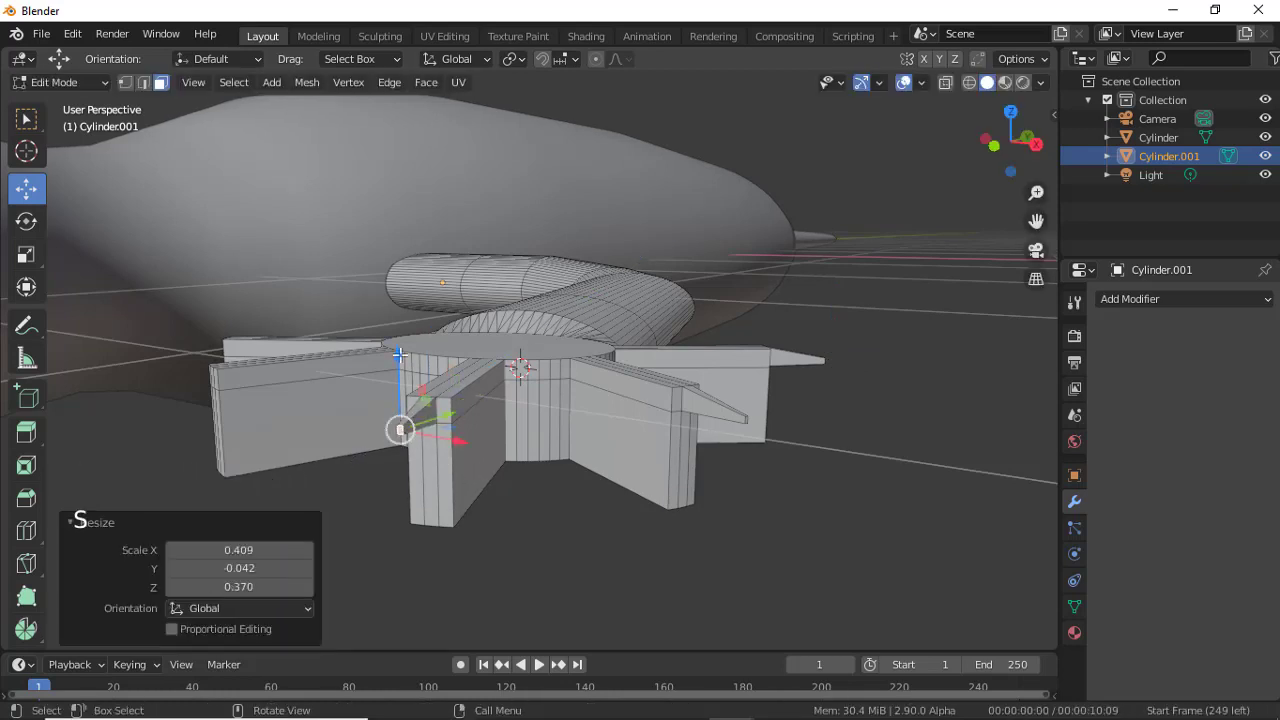
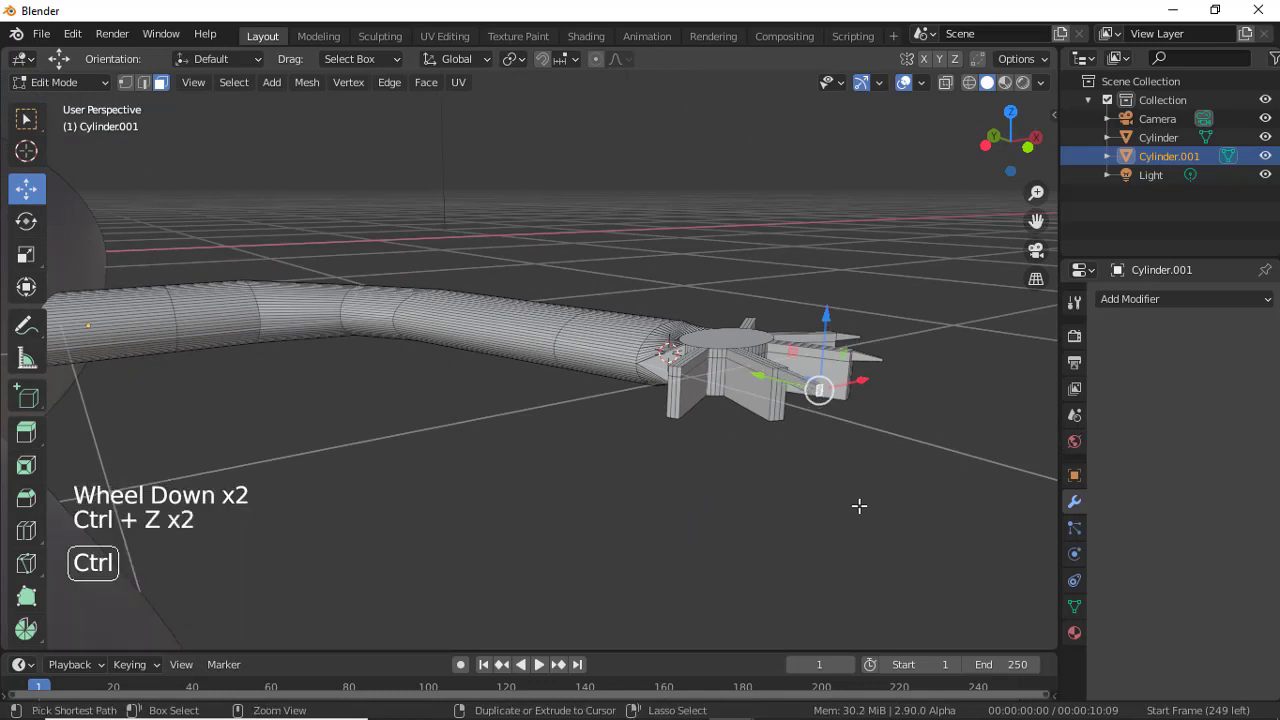
key("e")
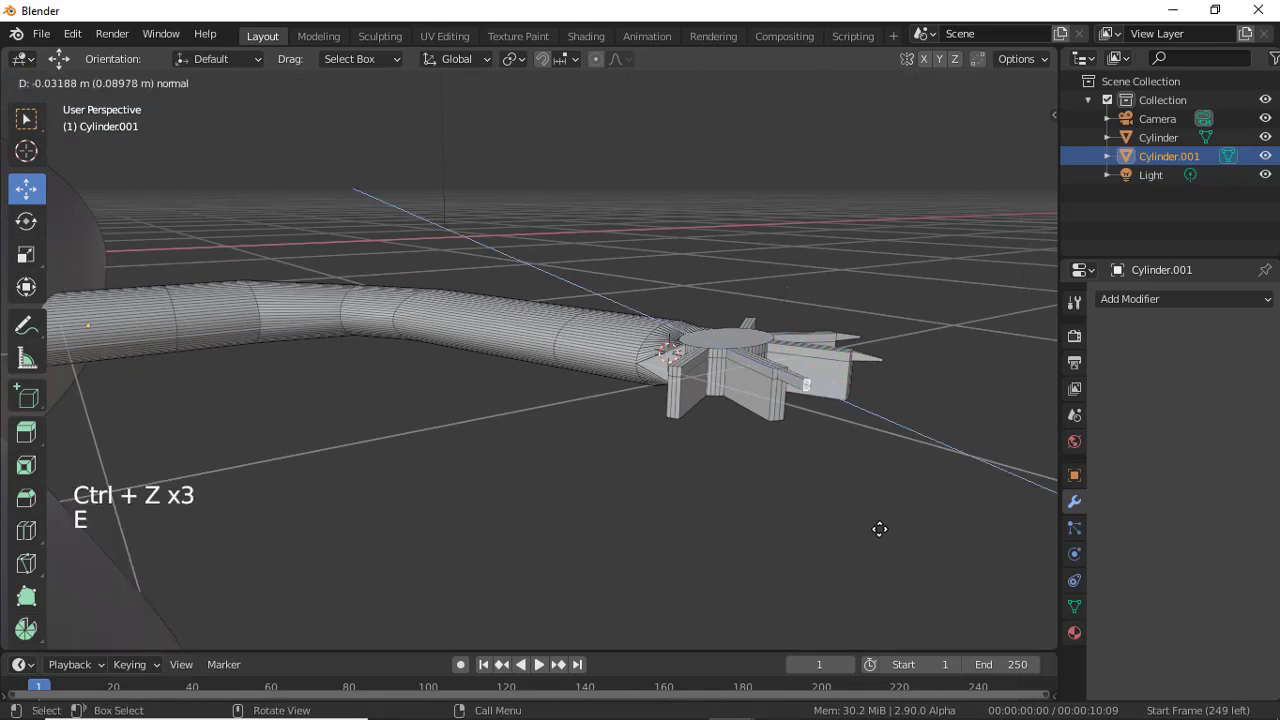
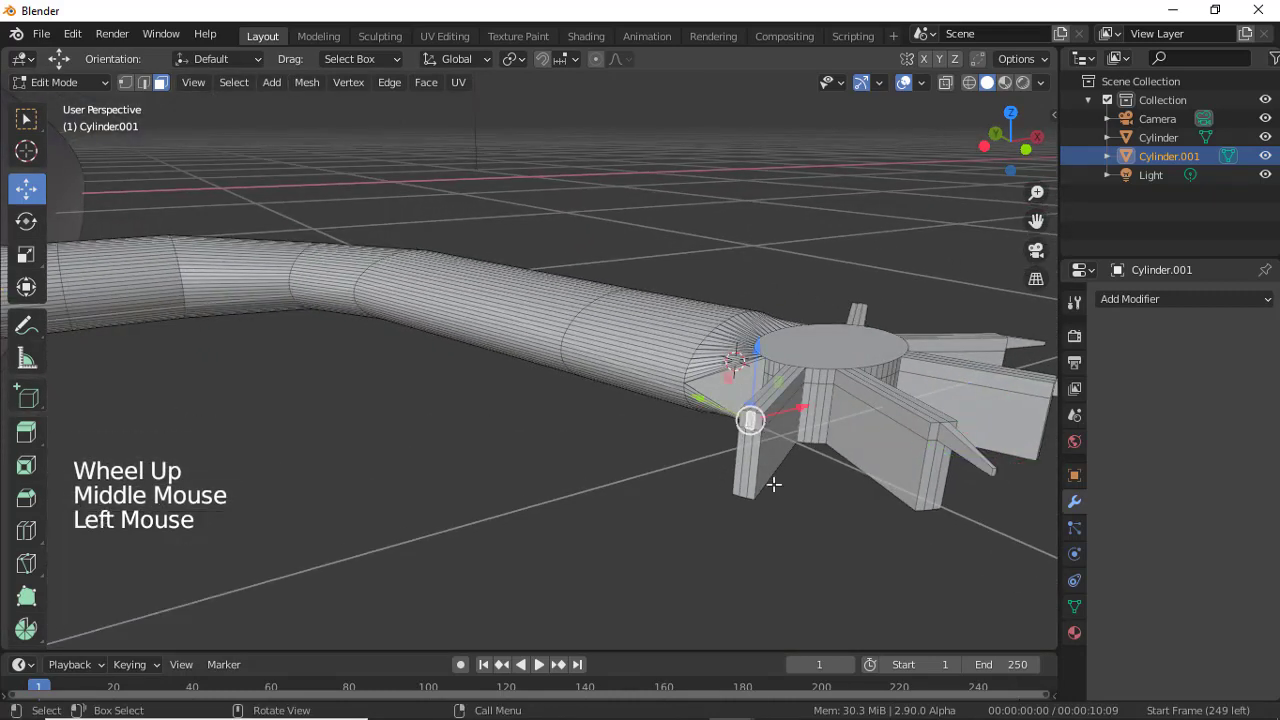
key("e")
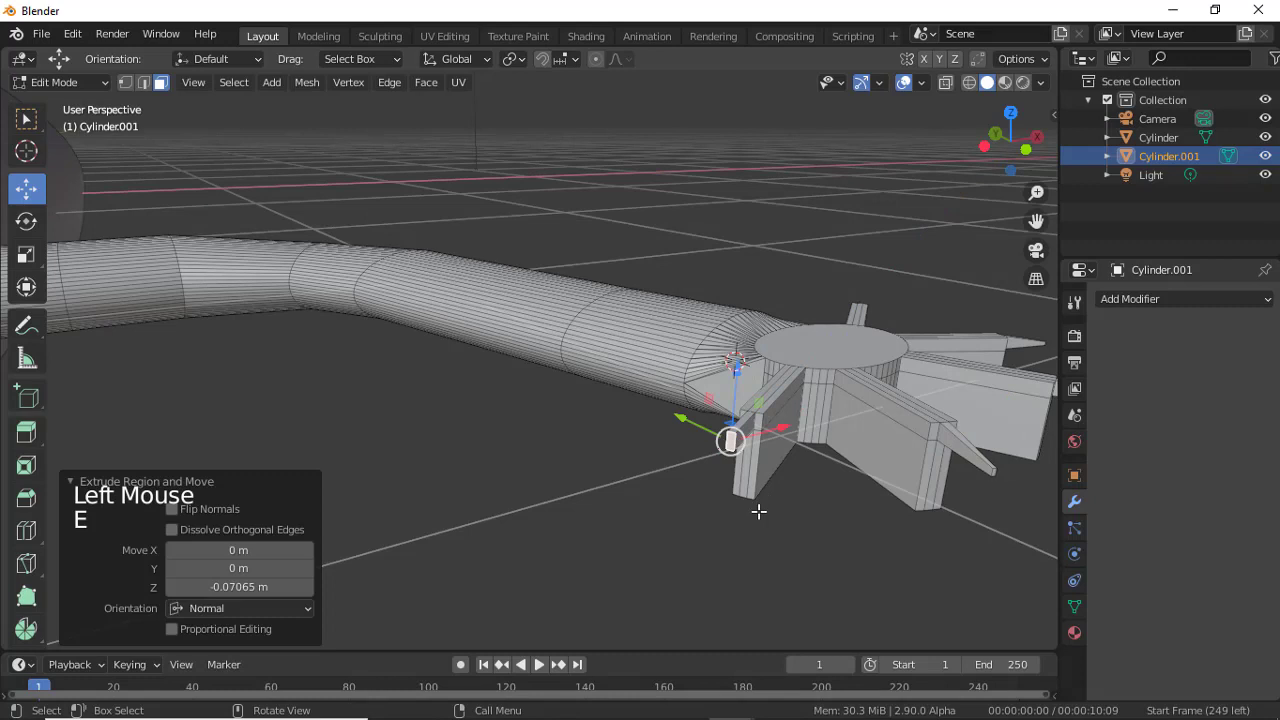
key("s")
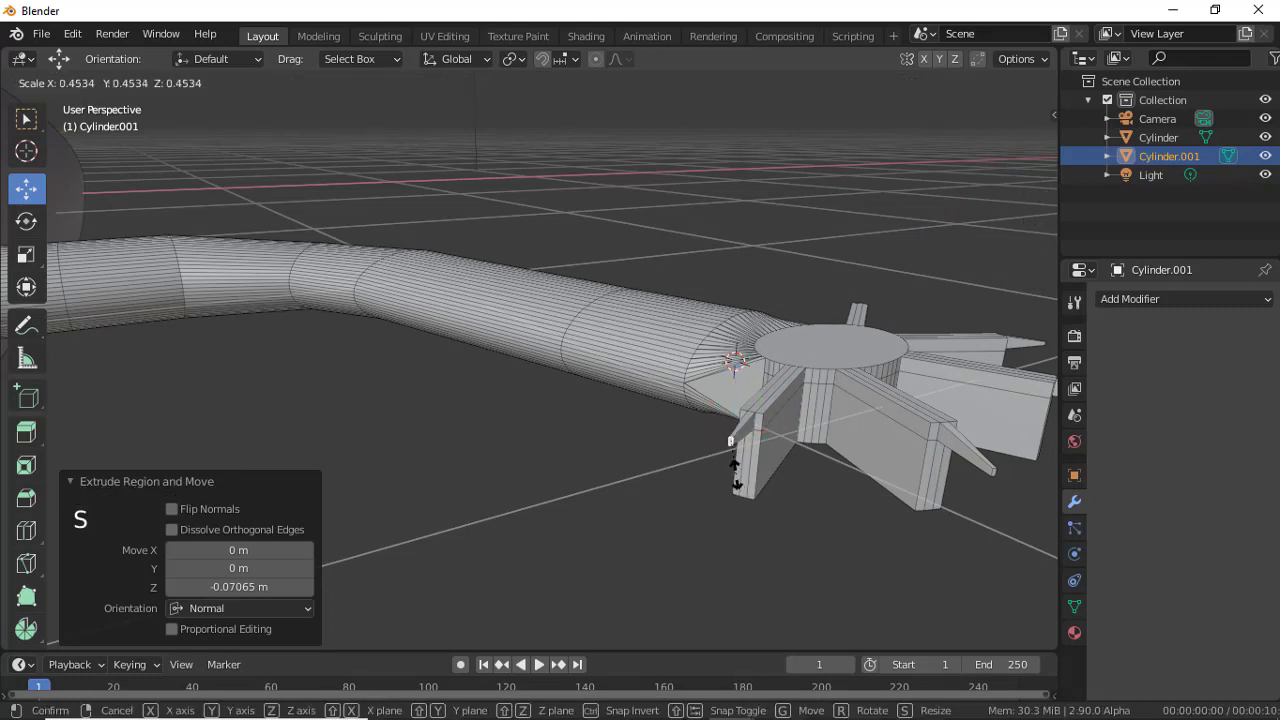
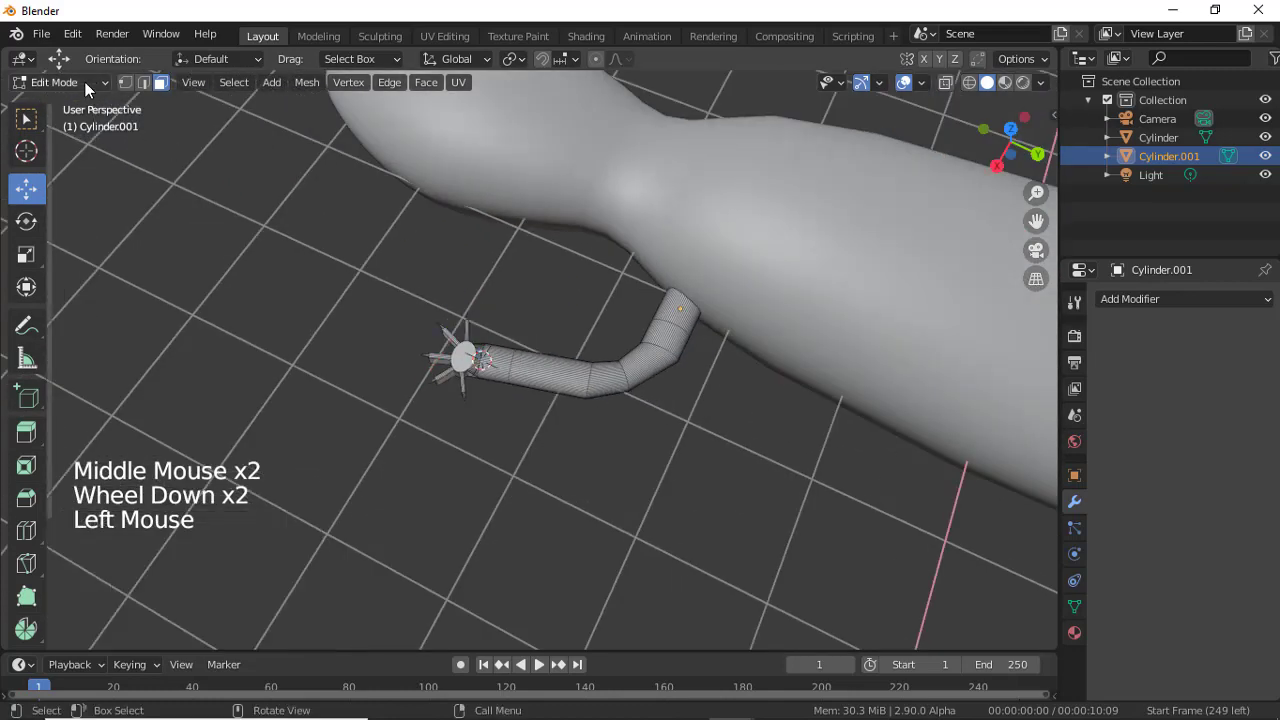
Leave Edit Mode so the spiky-footed leg Cylinder.001 is handled as a whole object.
left_click(94, 87)
right_click(631, 364)
left_click(598, 317)
middle_click(598, 318)
scroll("up", 3)
key("ctrl+z")
key("ctrl+z")
Orbit around the front leg to look down on it from above.
middle_click(613, 272)
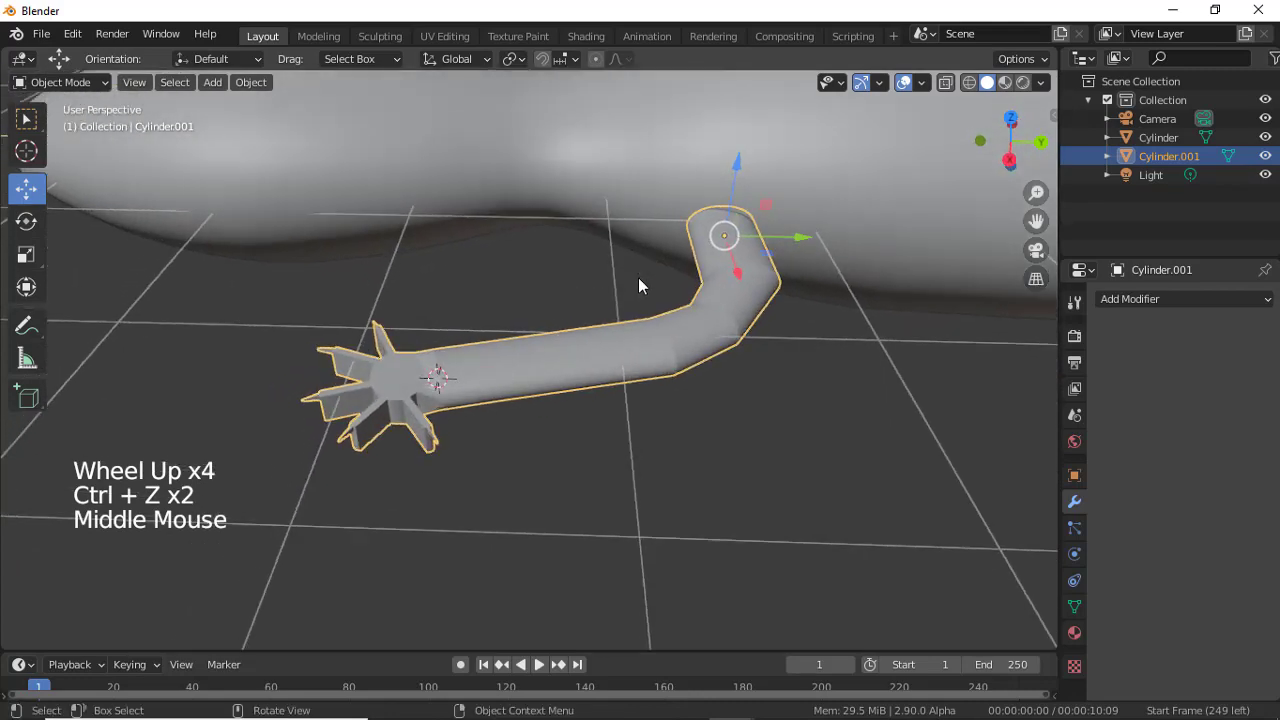
middle_click(617, 218)
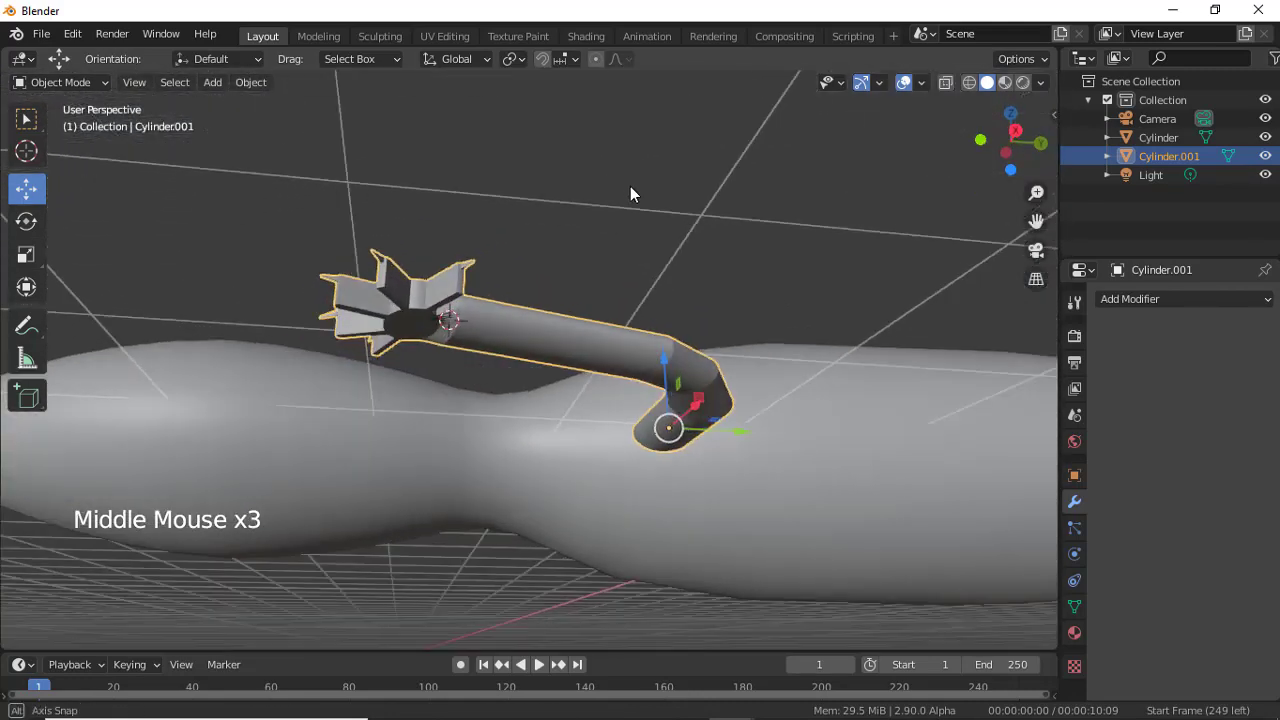
scroll("down", 3)
middle_click(503, 407)
scroll("down", 3)
middle_click(539, 389)
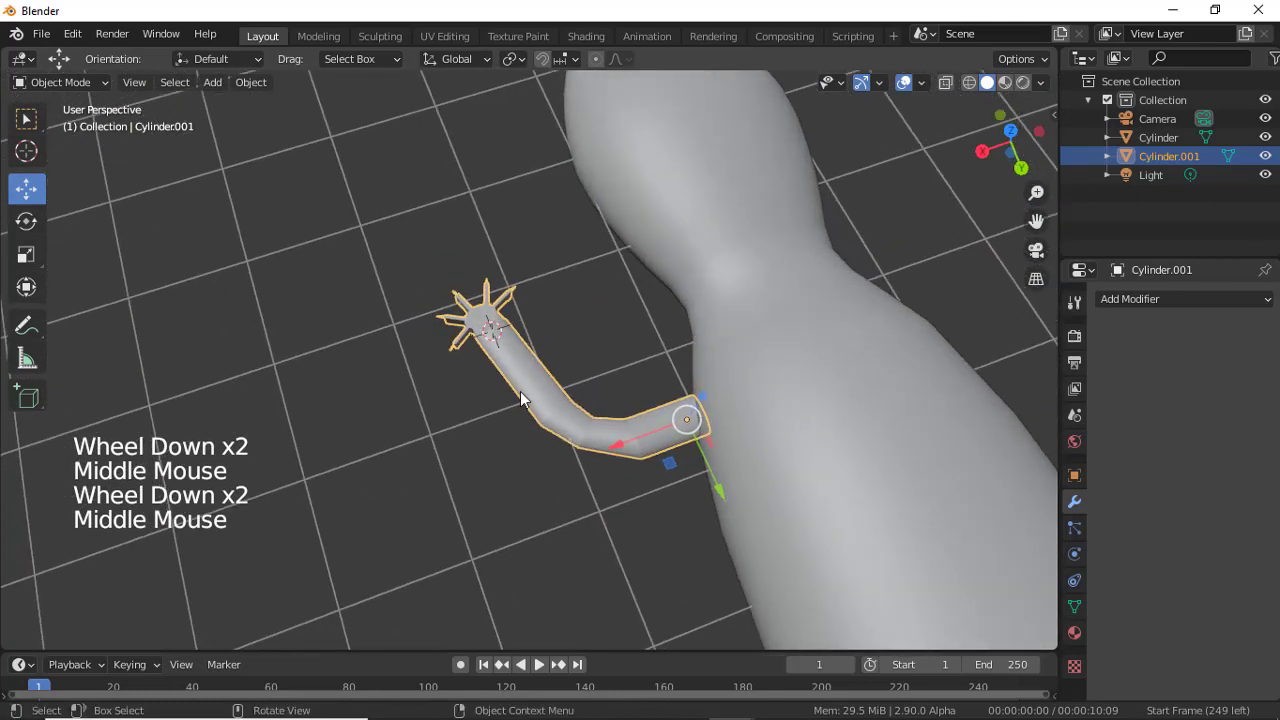
Duplicate the leg as Cylinder.002, rotate it to face the other way and place it on the opposite shoulder.
key("shift+d")
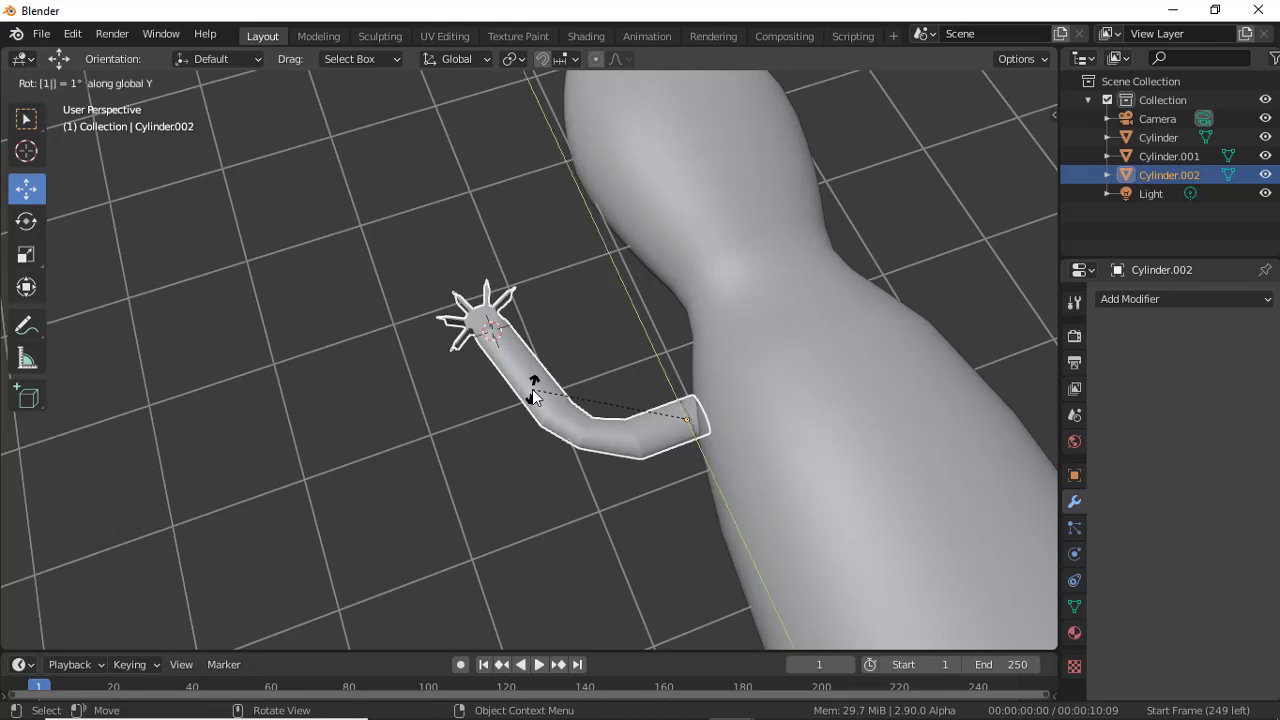
scroll("down", 3)
middle_click(566, 406)
left_click(567, 422)
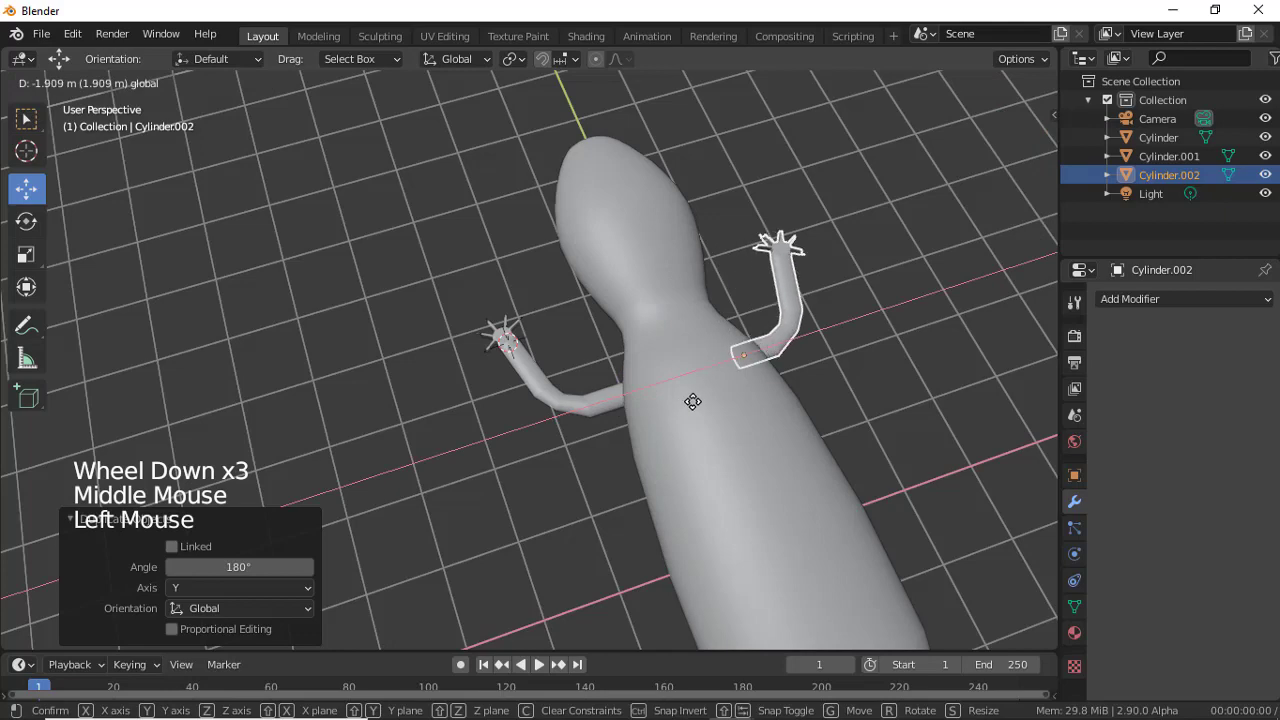
middle_click(757, 437)
scroll("down", 3)
middle_click(795, 438)
scroll("up", 3)
scroll("up", 3)
left_click(613, 367)
Select the first front leg and resize it against the shoulder from a head-on view.
left_click(651, 286)
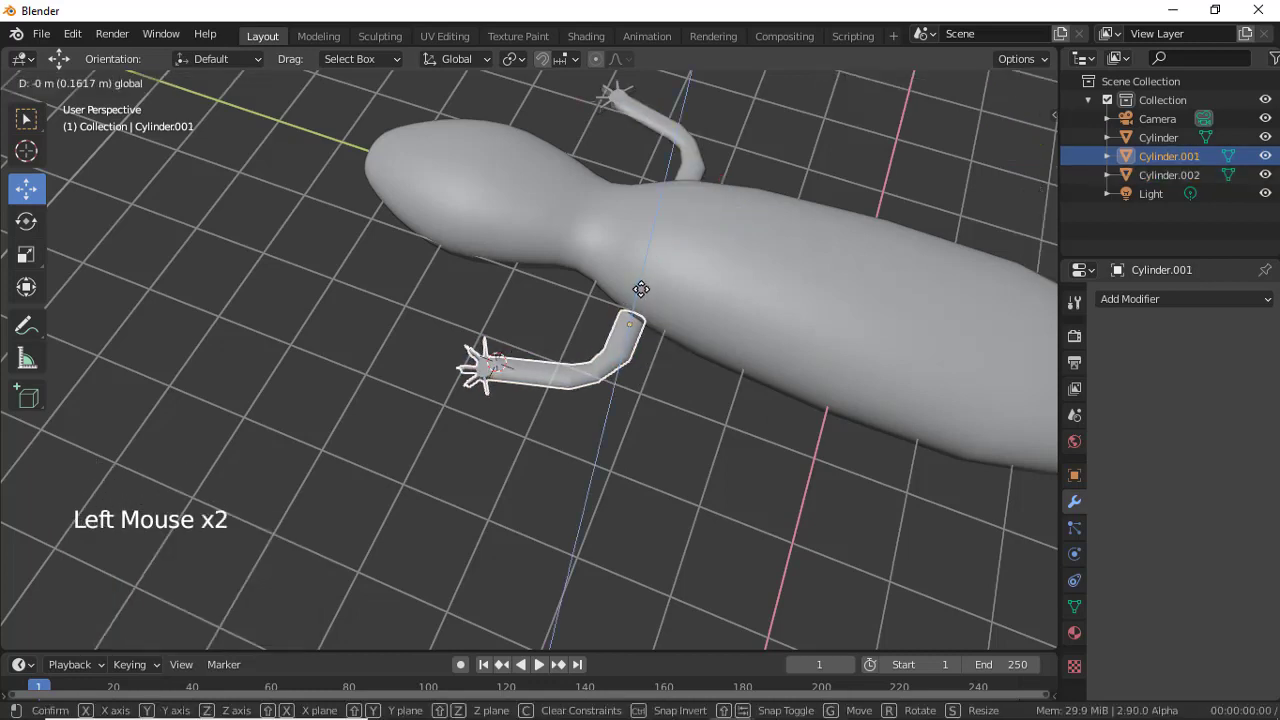
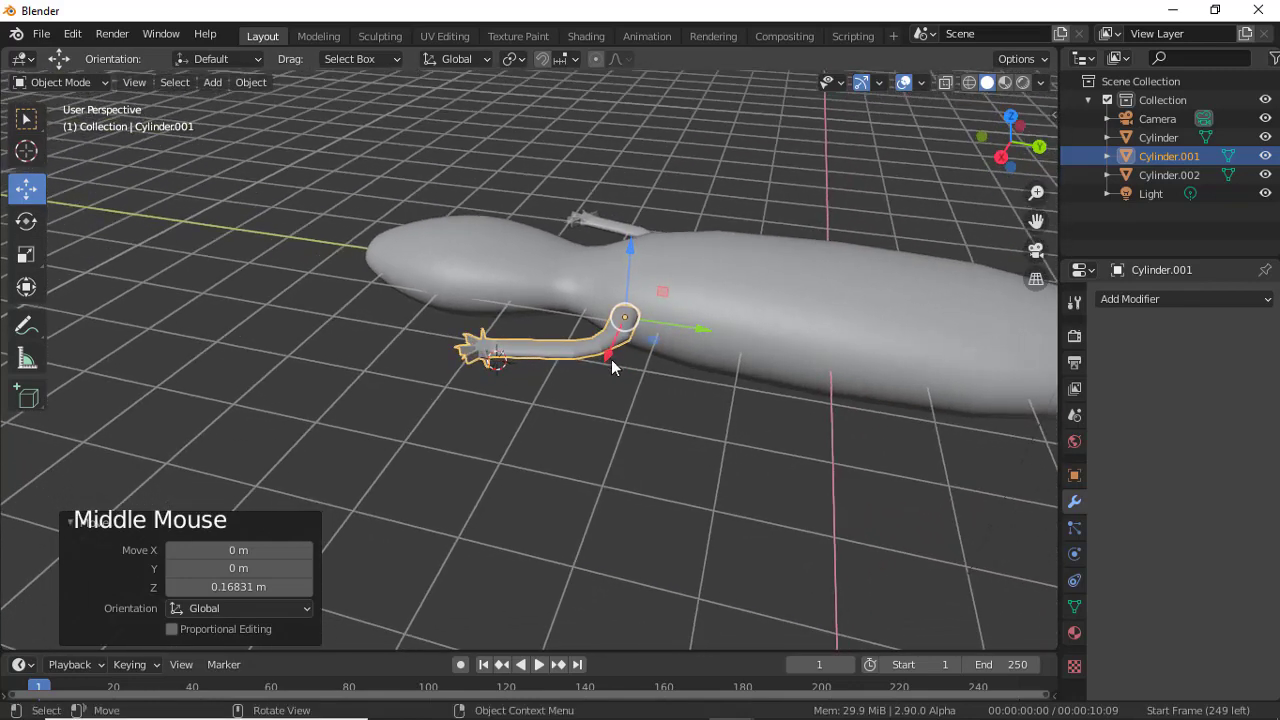
left_click(618, 365)
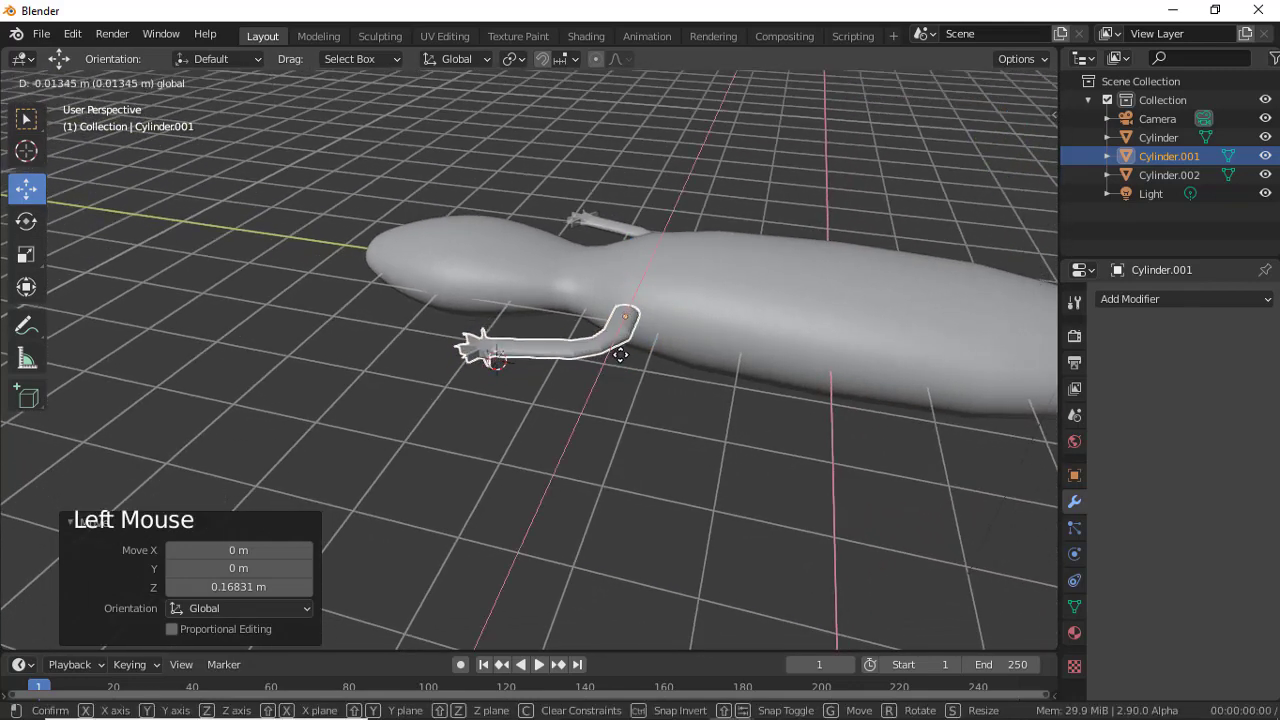
middle_click(518, 239)
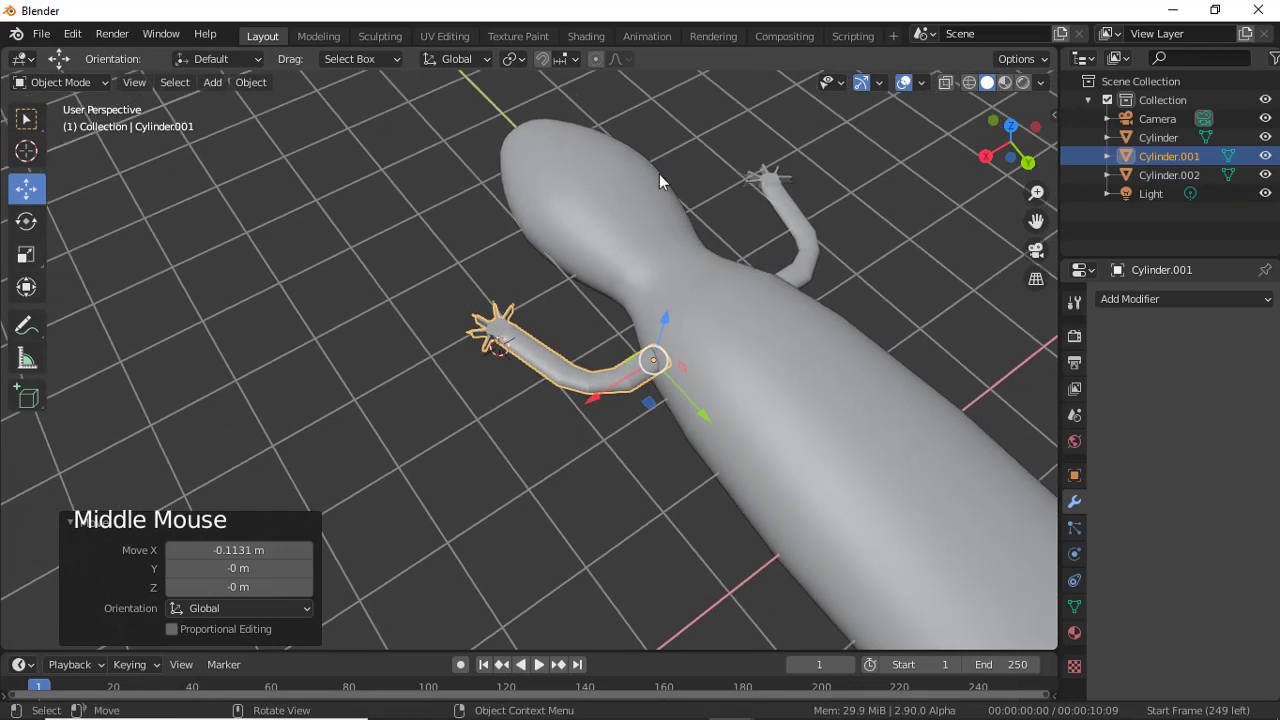
middle_click(625, 192)
scroll("down", 3)
middle_click(802, 447)
key("s")
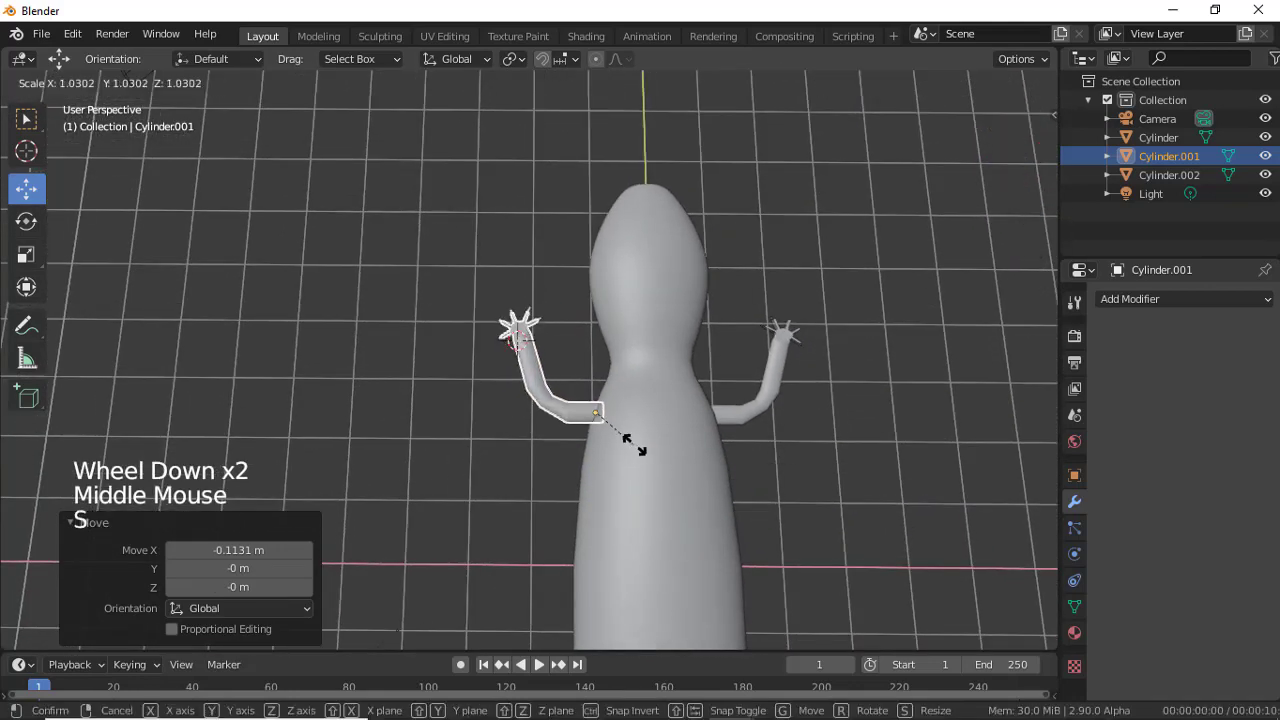
Enlarge the second front leg slightly and confirm its size from an overview.
left_click(748, 421)
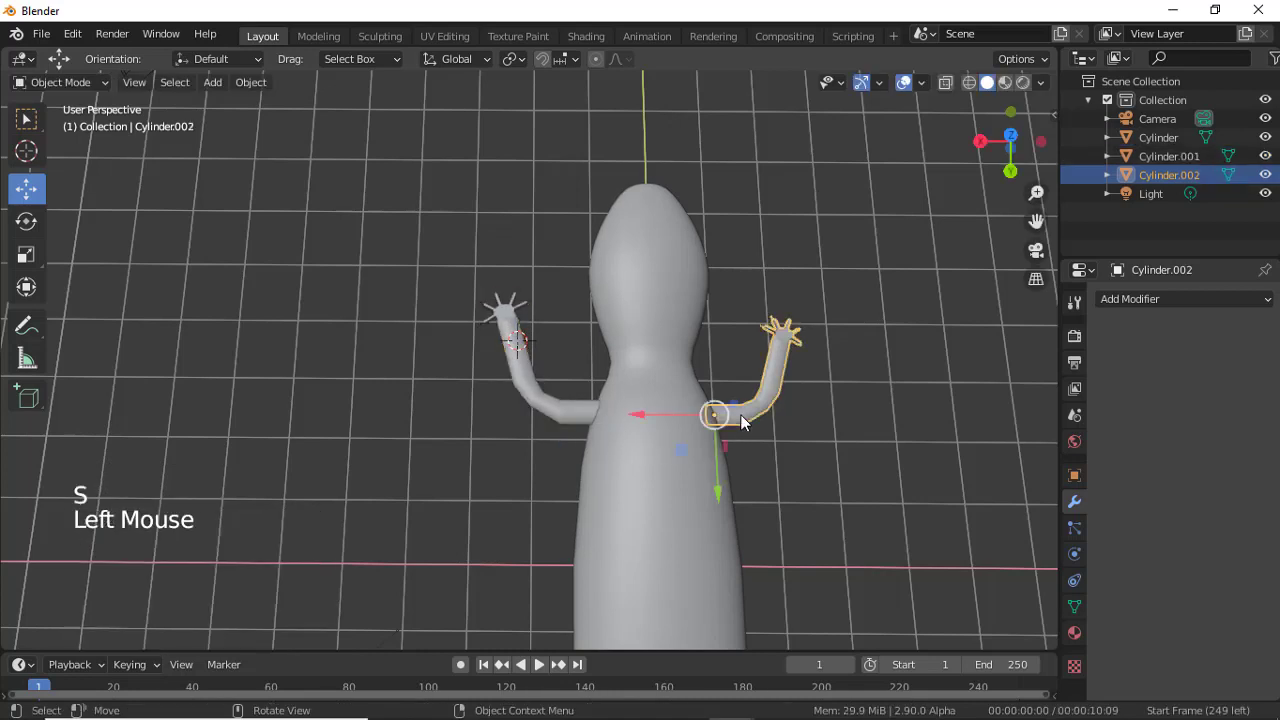
key("s")
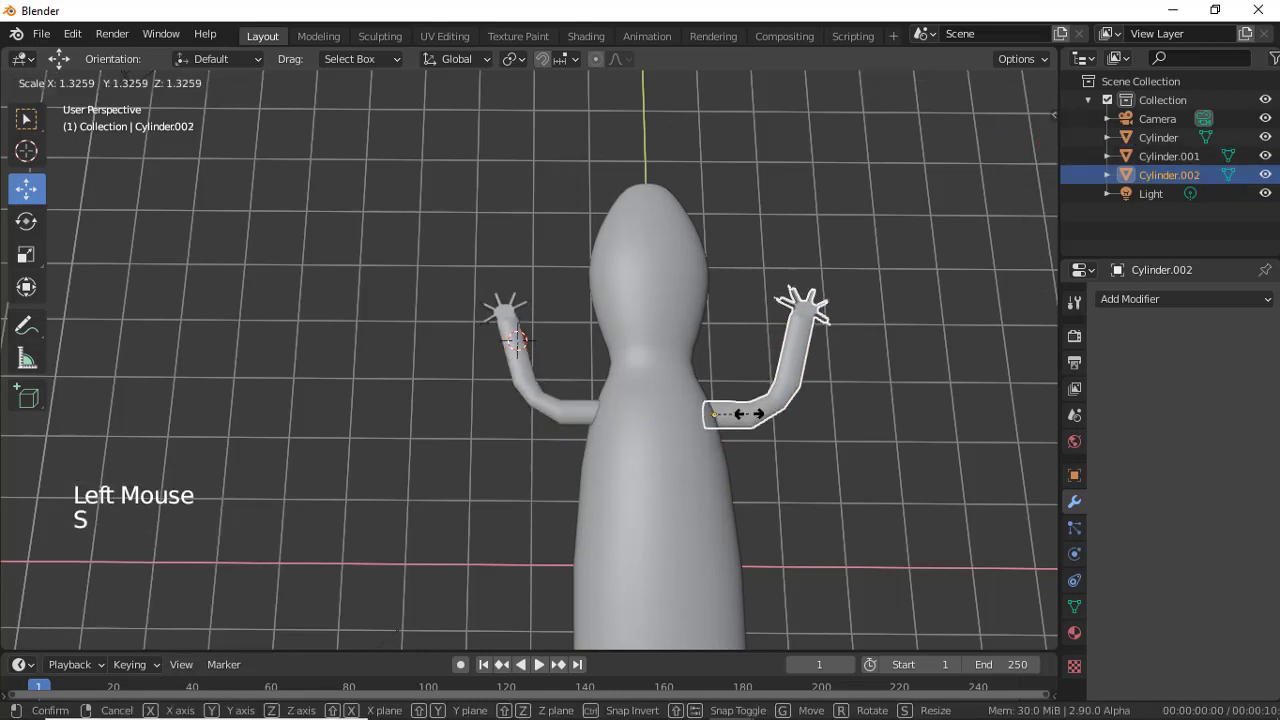
scroll("down", 3)
middle_click(649, 434)
scroll("down", 3)
middle_click(719, 428)
middle_click(696, 413)
left_click(784, 346)
Scale both front legs together for a matching fit, then select the lizard body.
left_click(570, 217)
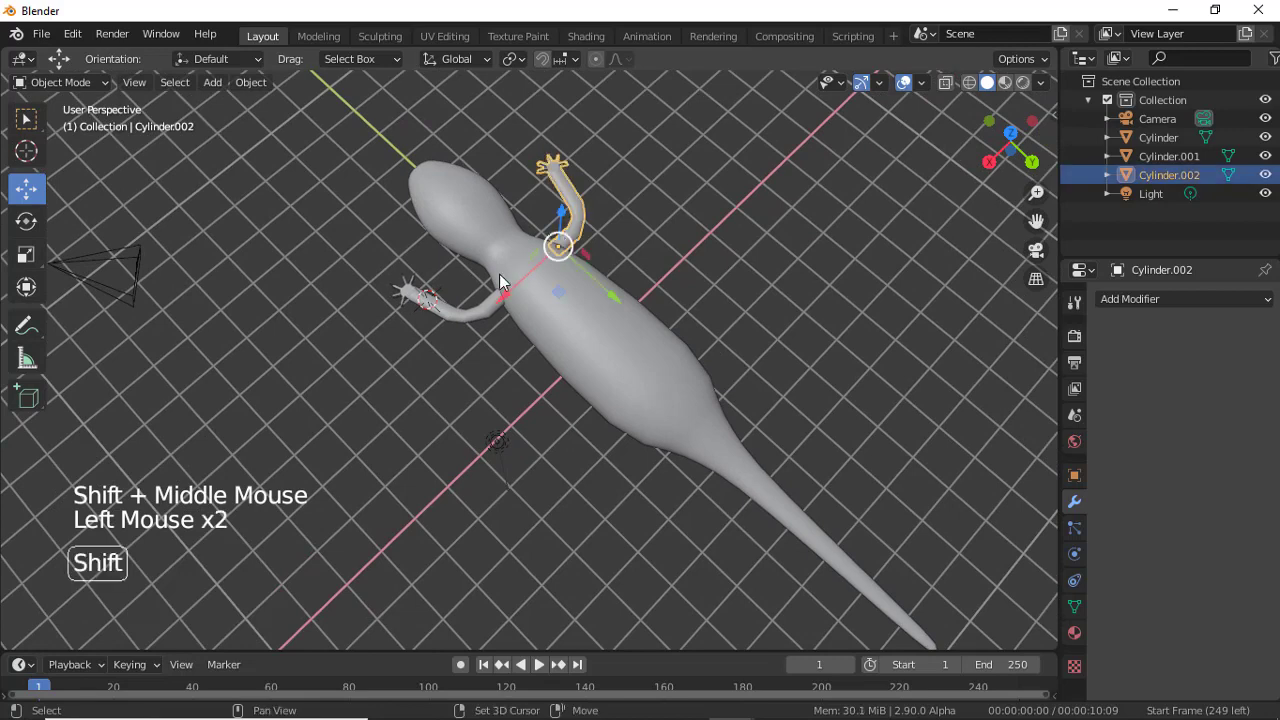
left_click(488, 307)
key("s")
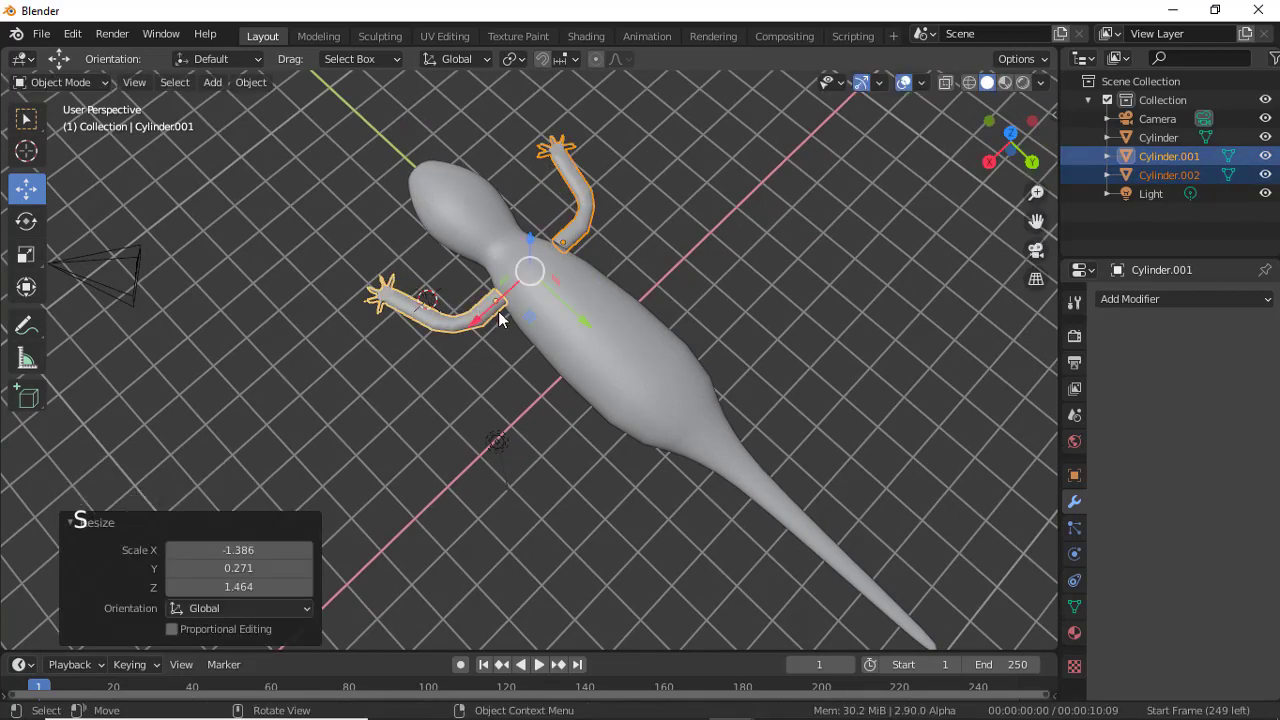
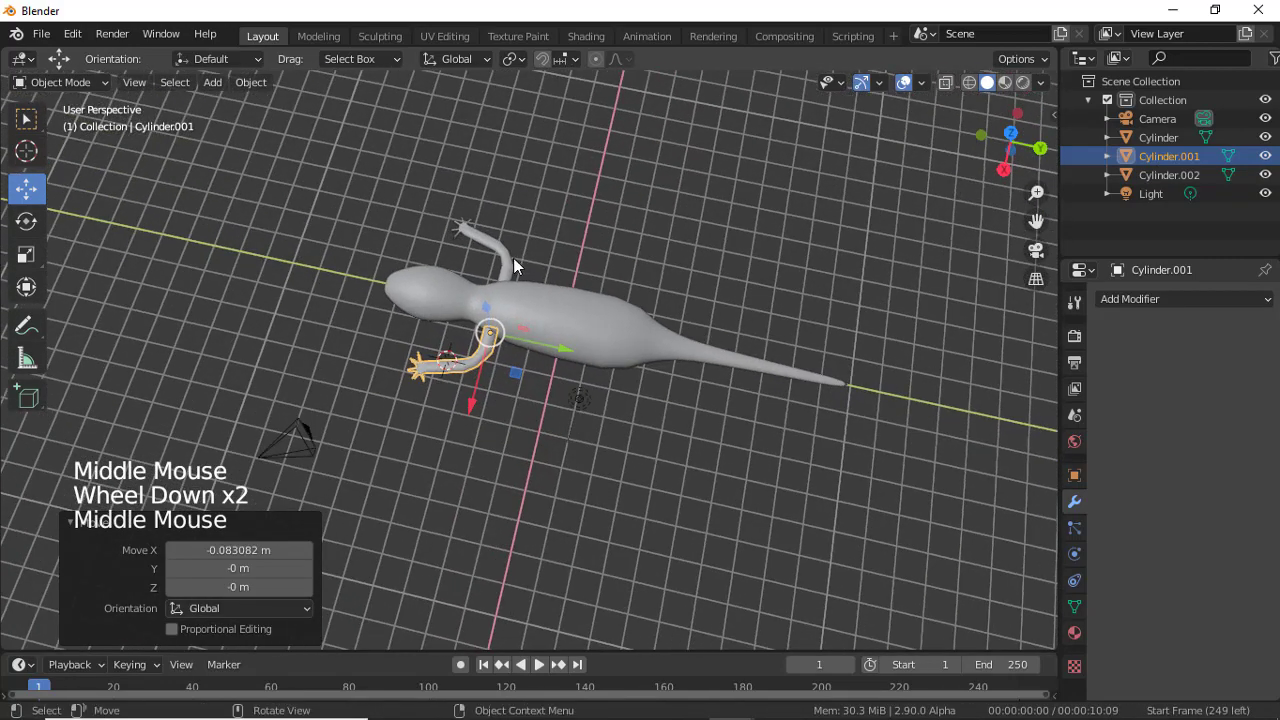
left_click(688, 344)
middle_click(707, 313)
Duplicate a front leg and move the copy to the rear of the body beside the tail.
left_click(482, 351)
middle_click(598, 376)
key("shift+d")
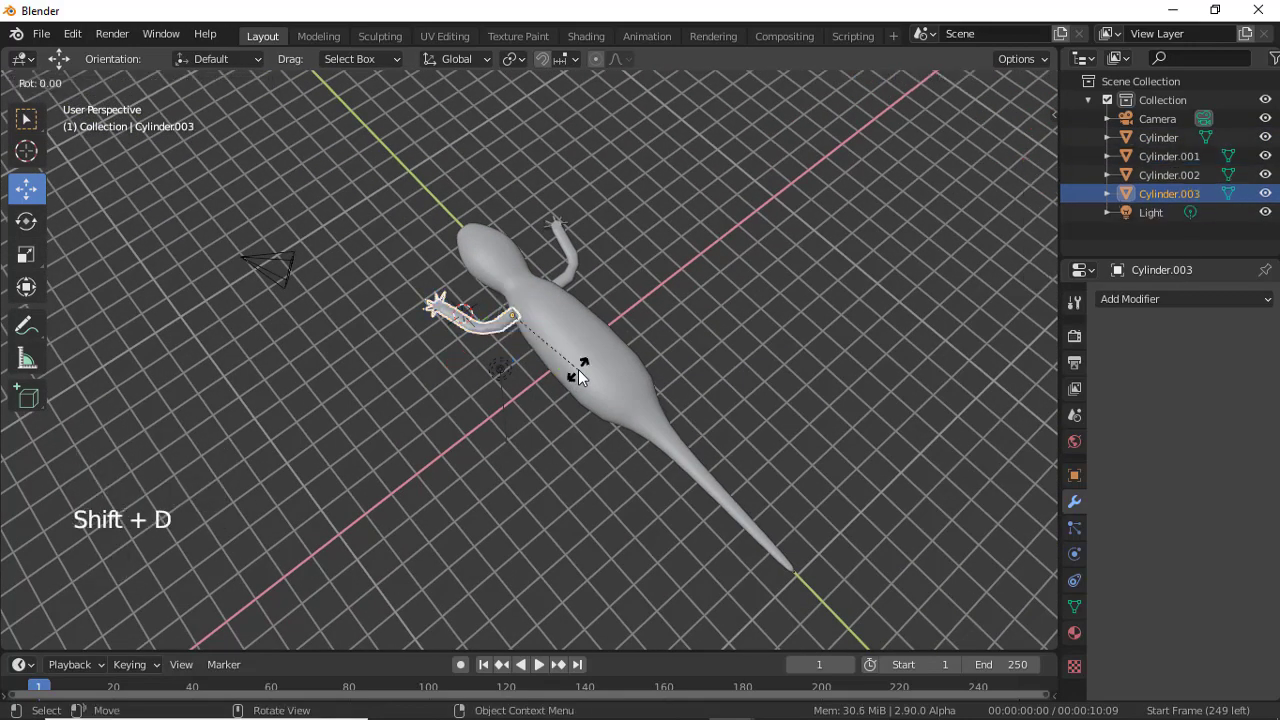
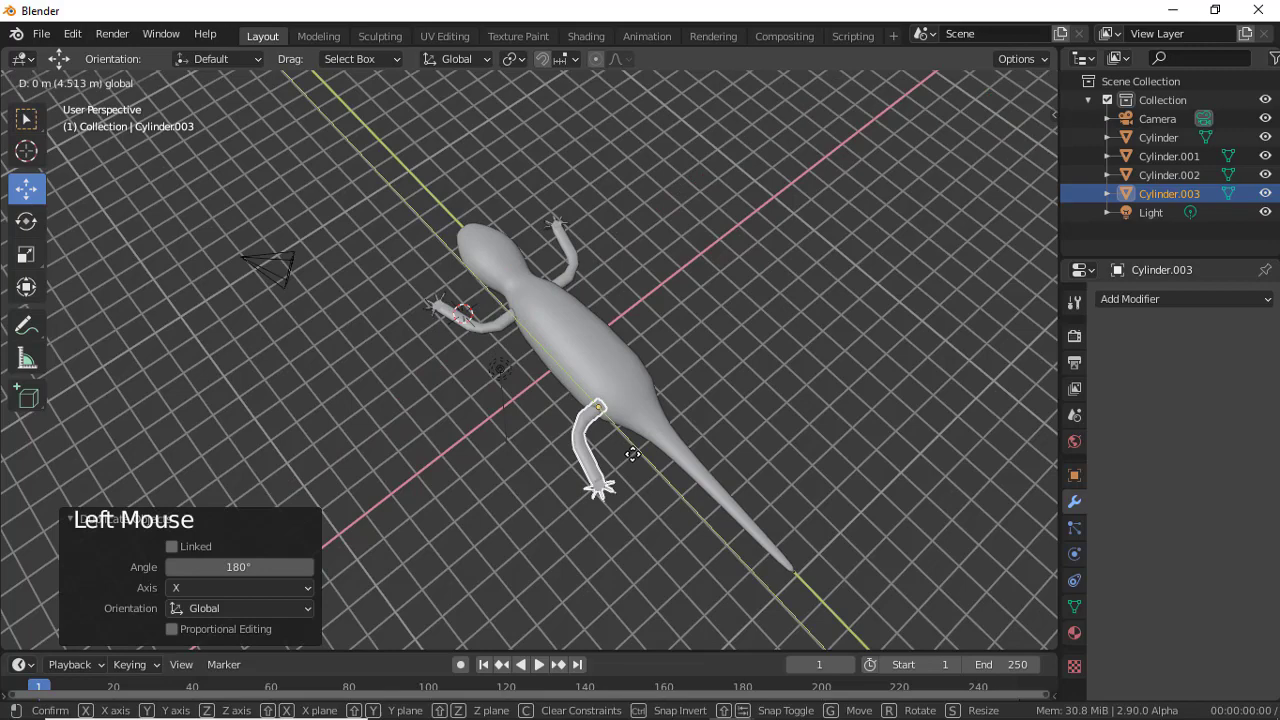
middle_click(660, 460)
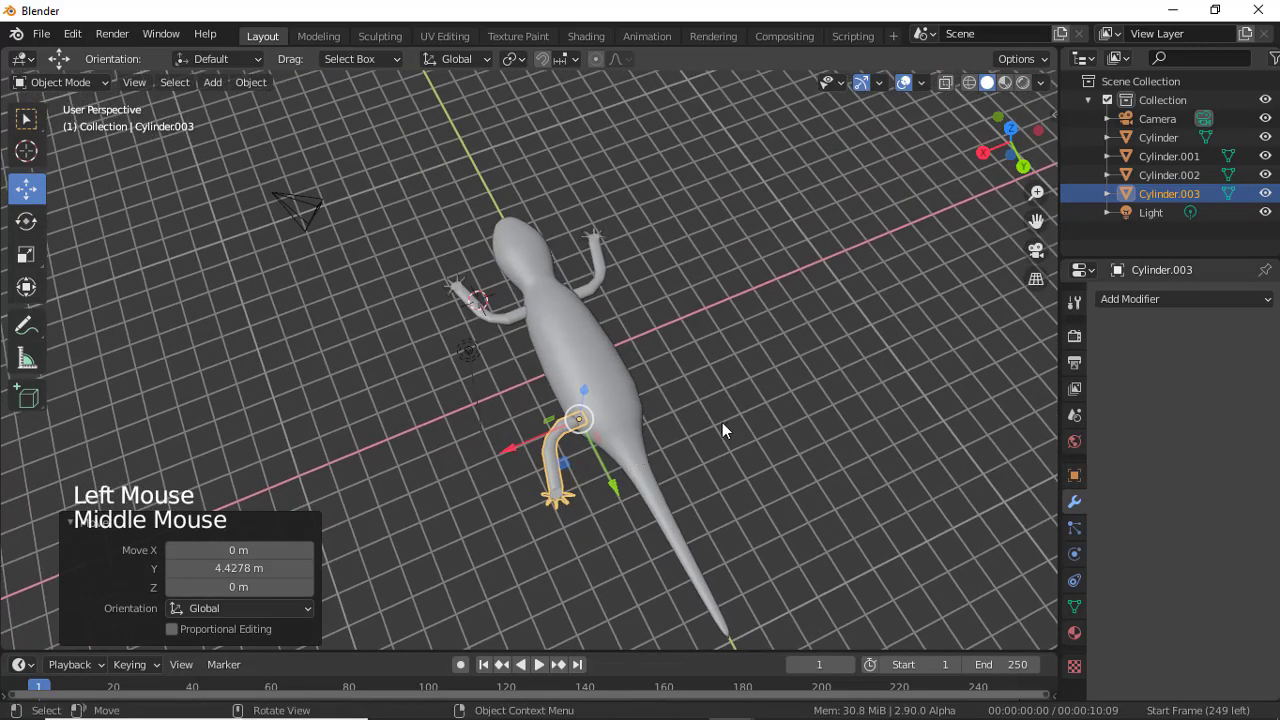
middle_click(697, 424)
Check the hind leg's placement from top and underside views, then select it.
left_click(632, 425)
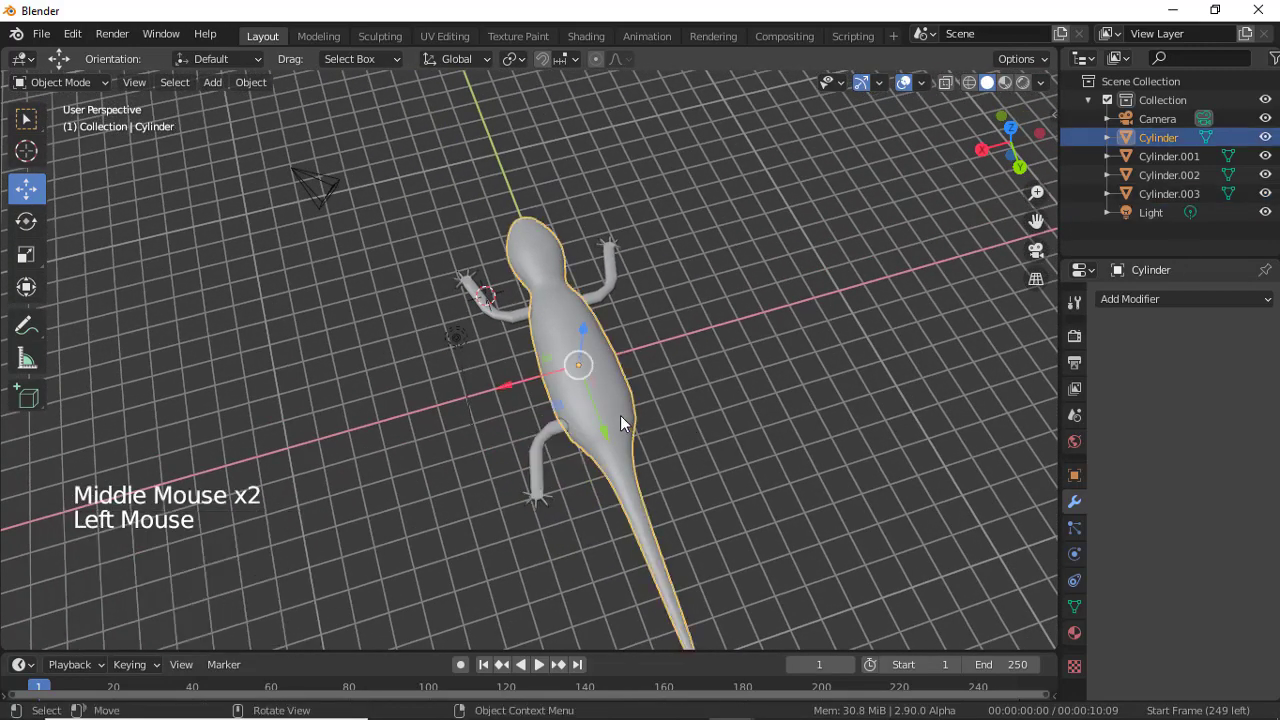
key("KP_7")
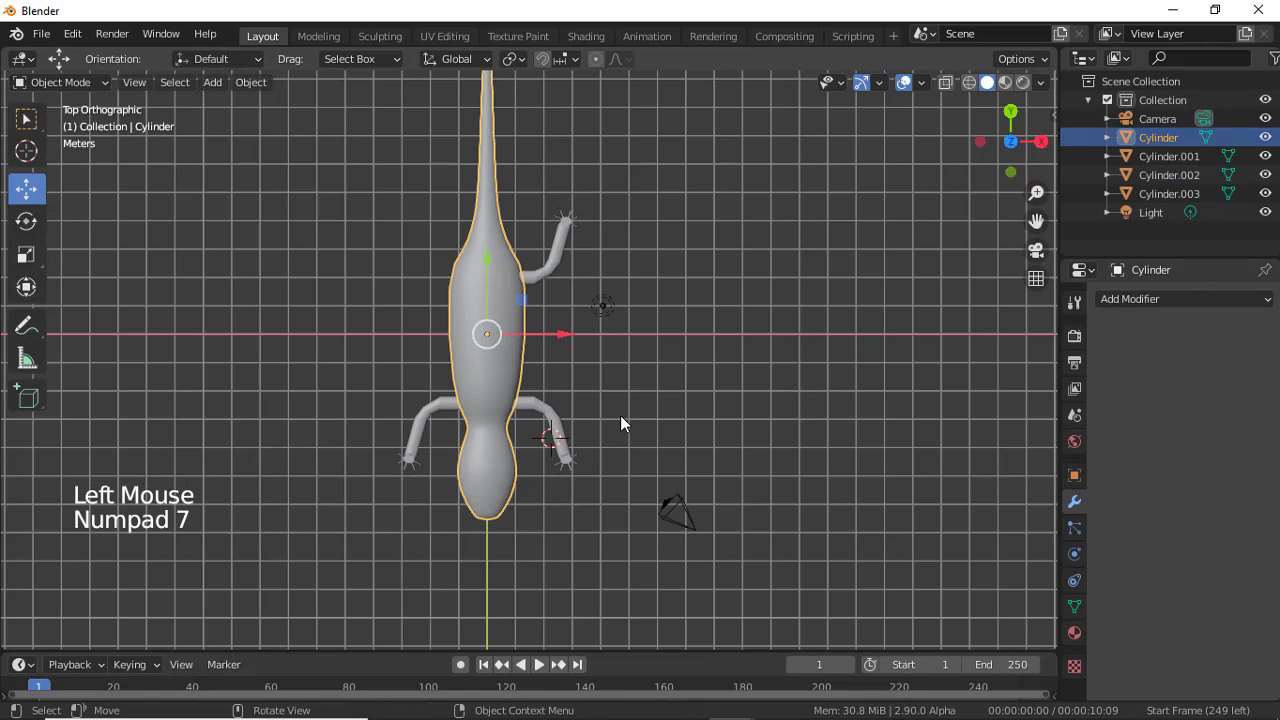
key("ctrl+KP_7")
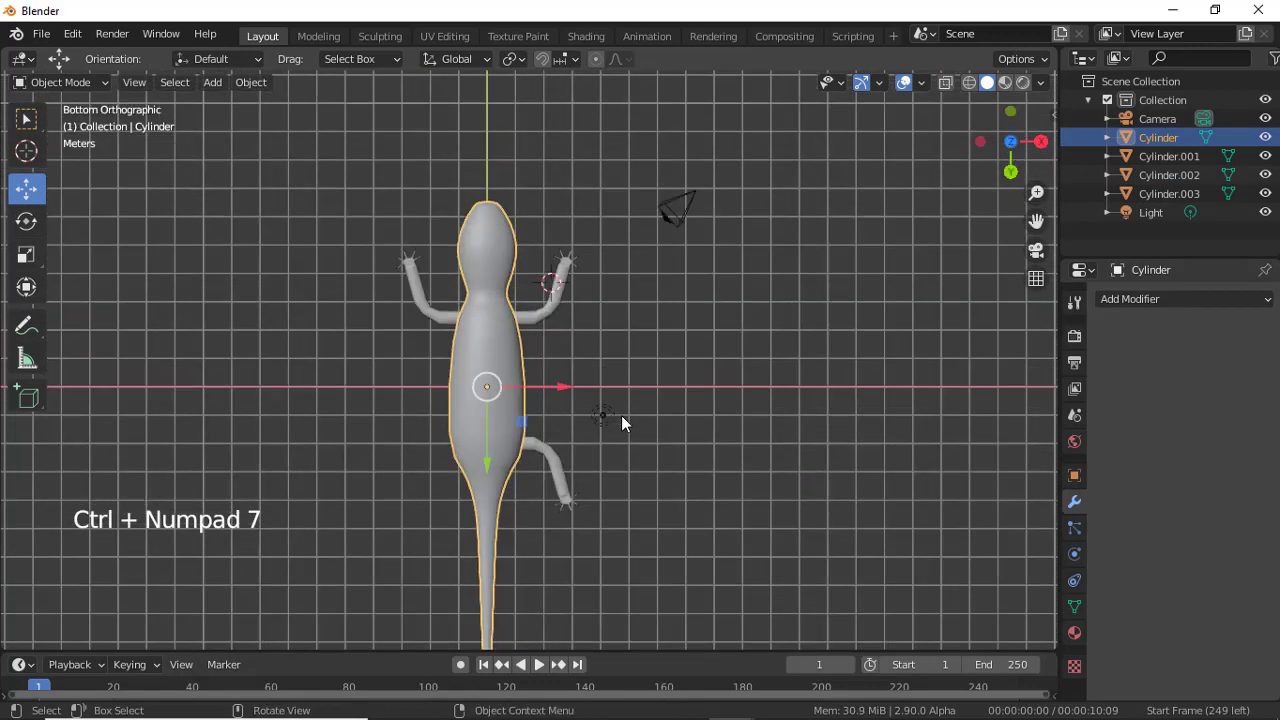
scroll("up", 3)
middle_click(599, 465)
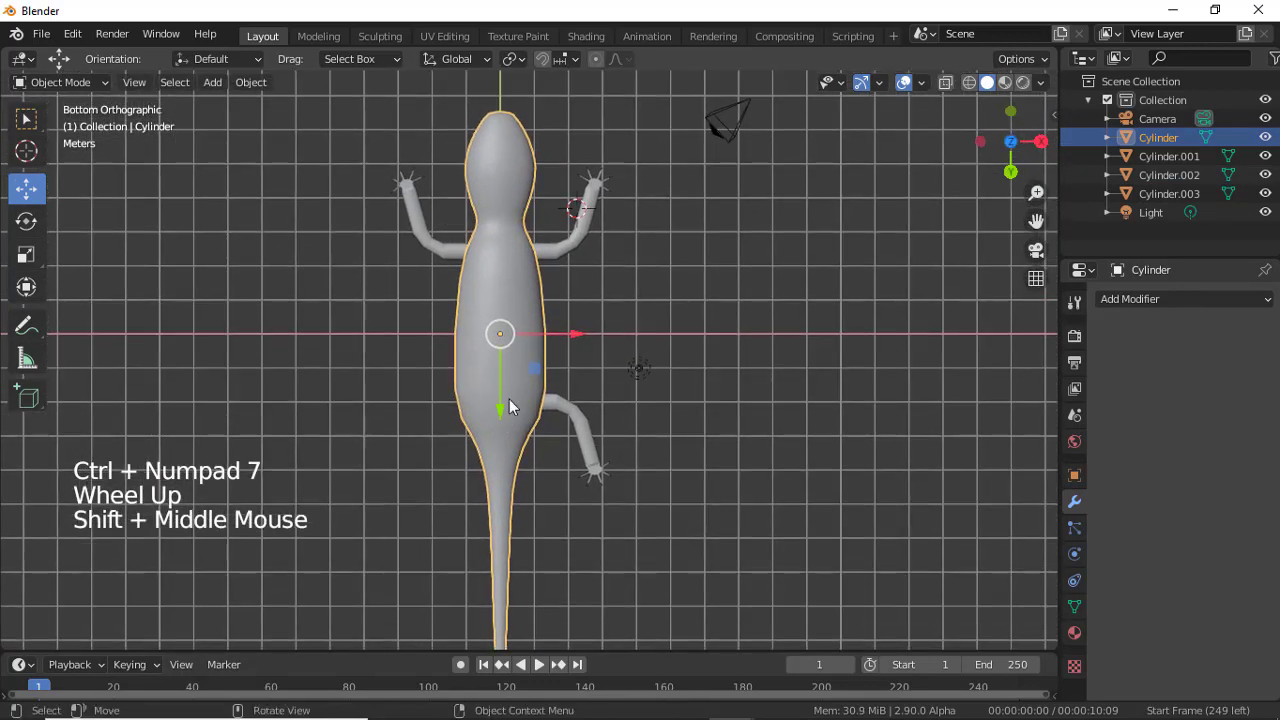
right_click(504, 410)
right_click(594, 418)
left_click(585, 423)
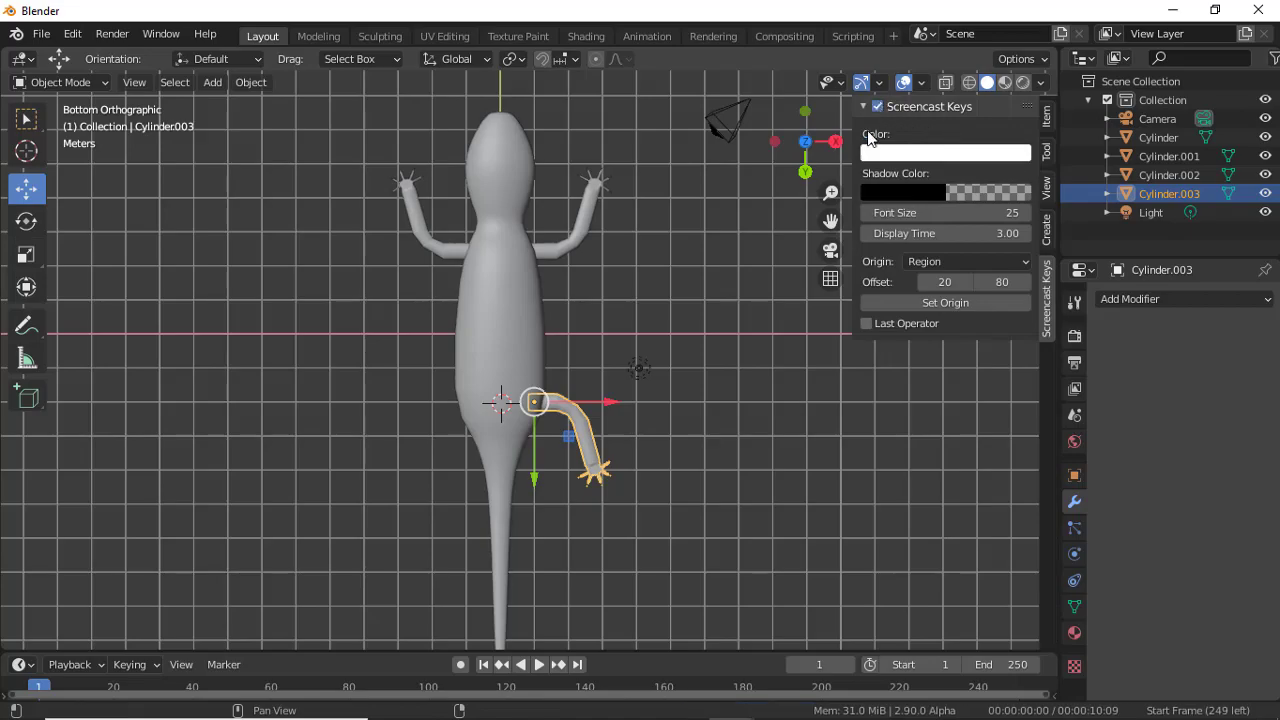
Orbit from the underside to a perspective view looking along the lizard's tail.
left_click(741, 272)
middle_click(820, 286)
scroll("down", 3)
middle_click(613, 484)
scroll("up", 3)
middle_click(723, 446)
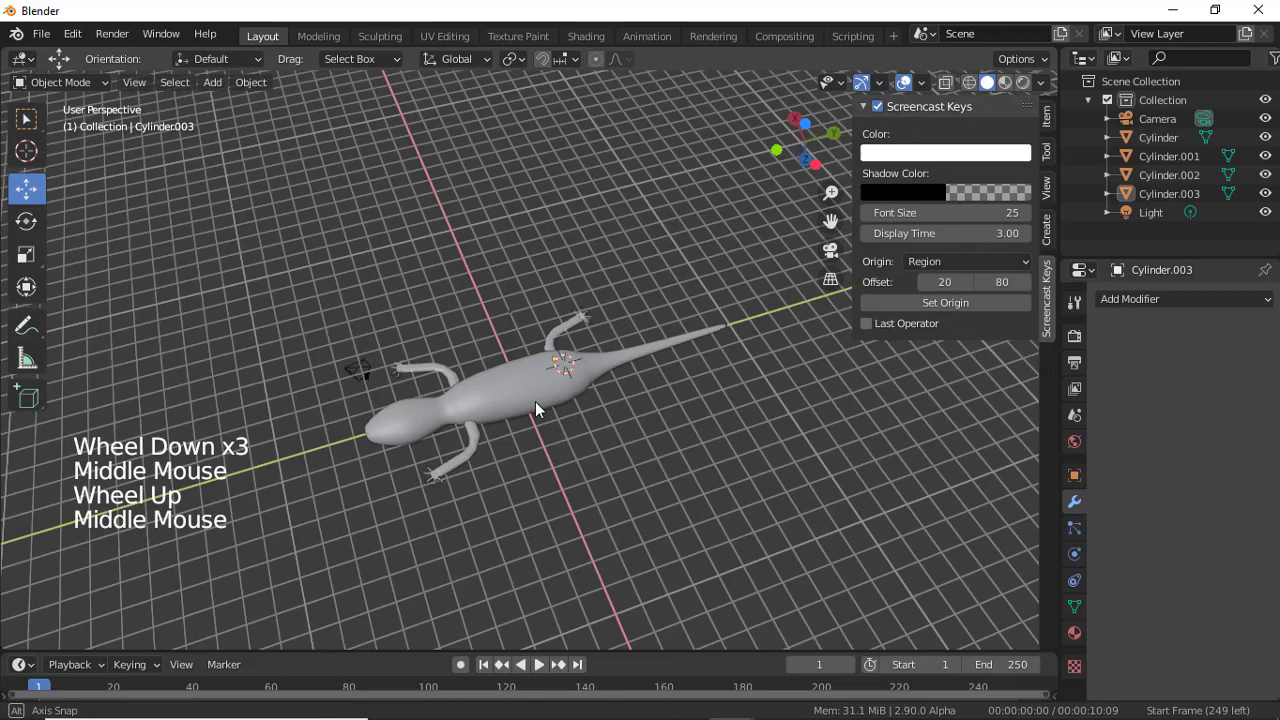
scroll("up", 3)
middle_click(526, 453)
Delete the lone hind leg copy (Cylinder.003) near the tail.
left_click(438, 433)
left_click(602, 339)
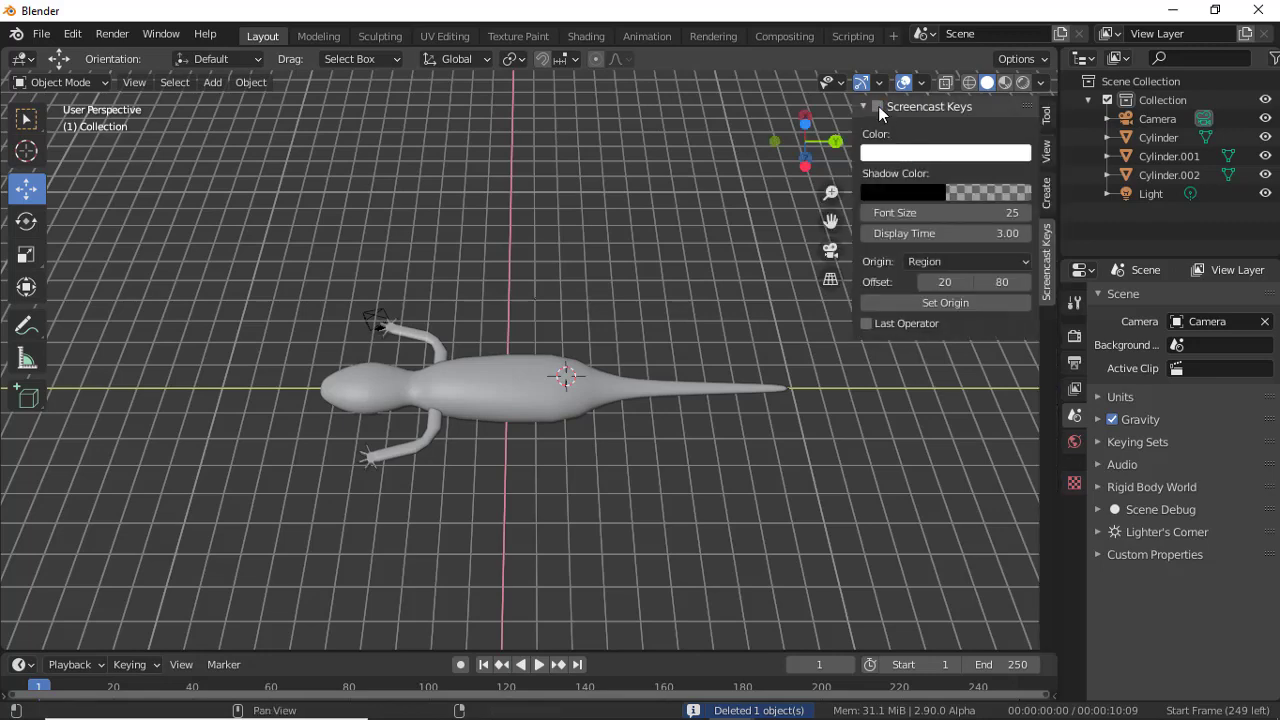
left_click(723, 188)
middle_click(675, 319)
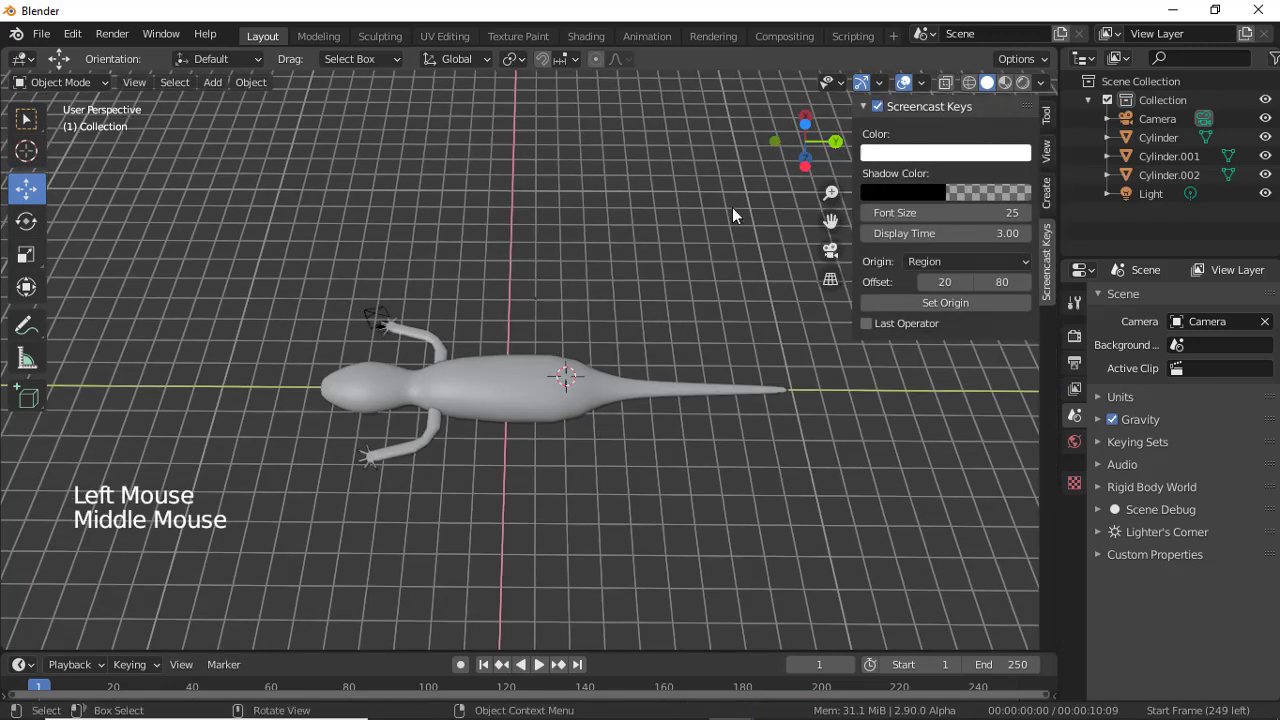
Duplicate the two front legs and half-turn the copies to form backward-facing hind legs.
left_click(739, 212)
key("n")
left_click(433, 346)
left_click(445, 419)
middle_click(507, 431)
key("shift+d")
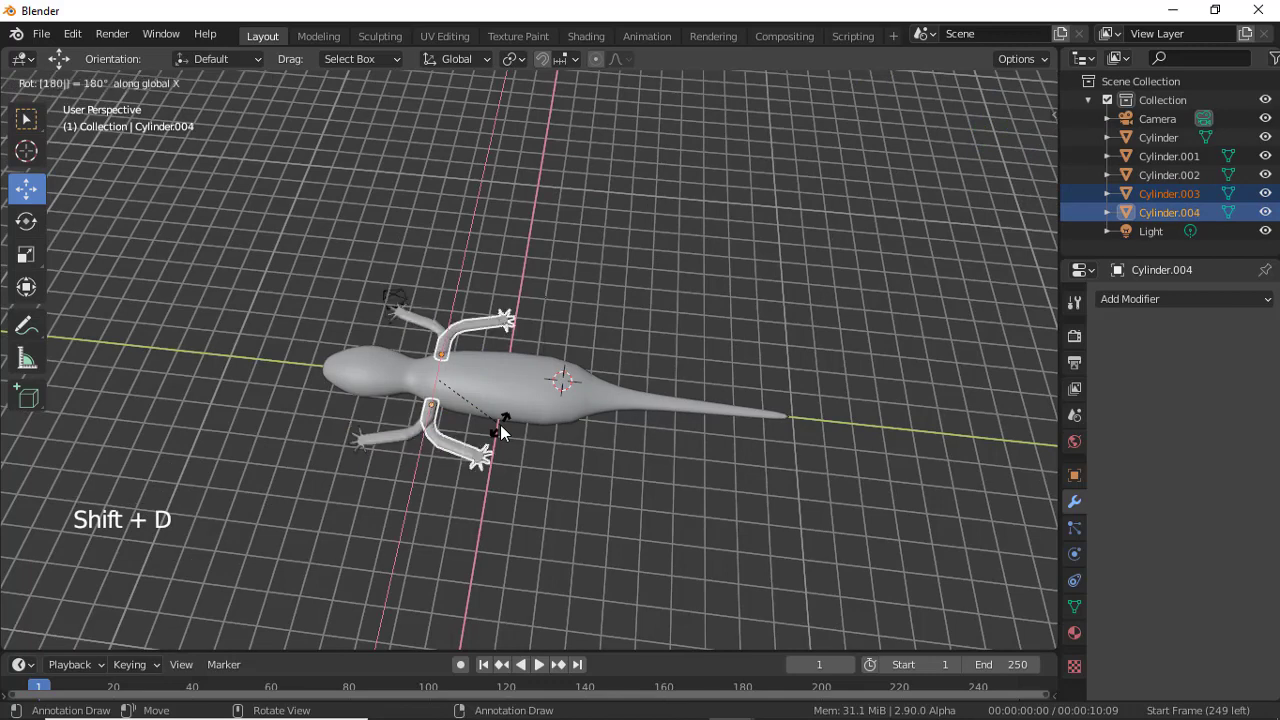
left_click(526, 394)
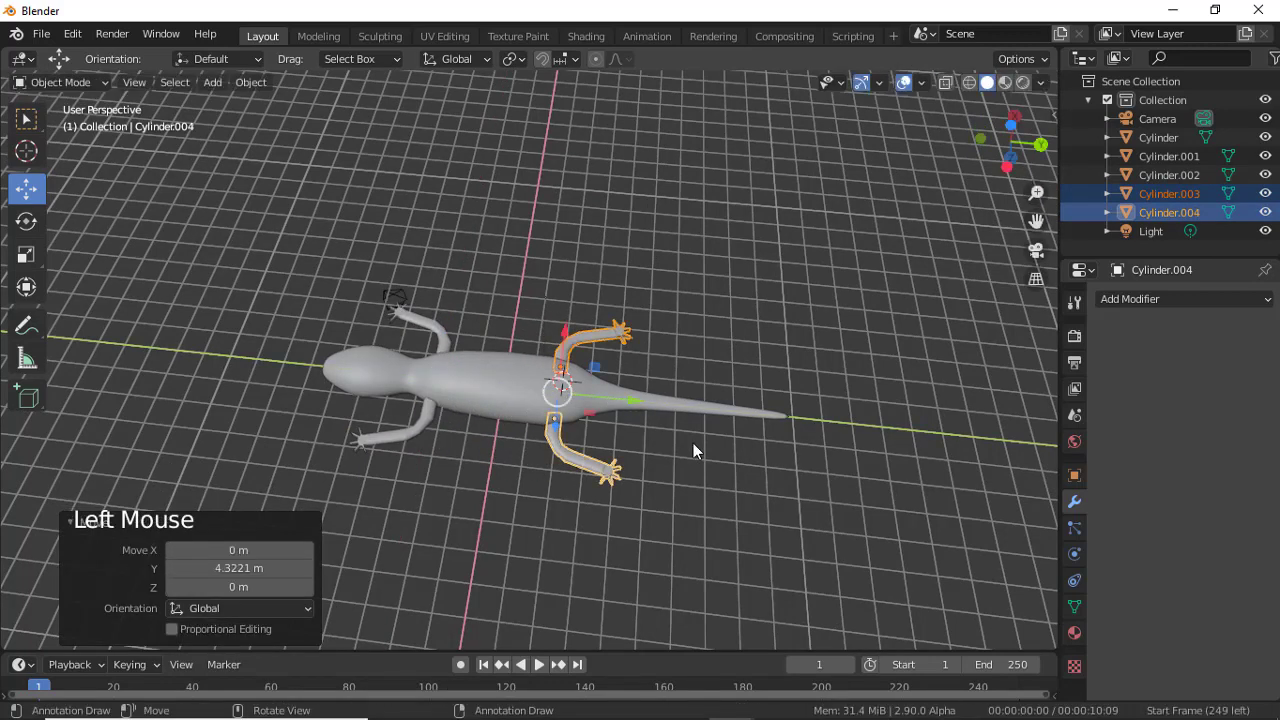
Enlarge both new hind legs slightly after inspecting them from above.
middle_click(697, 430)
middle_click(689, 504)
scroll("up", 3)
middle_click(726, 438)
middle_click(754, 393)
scroll("up", 3)
middle_click(734, 411)
scroll("down", 3)
middle_click(724, 451)
middle_click(723, 391)
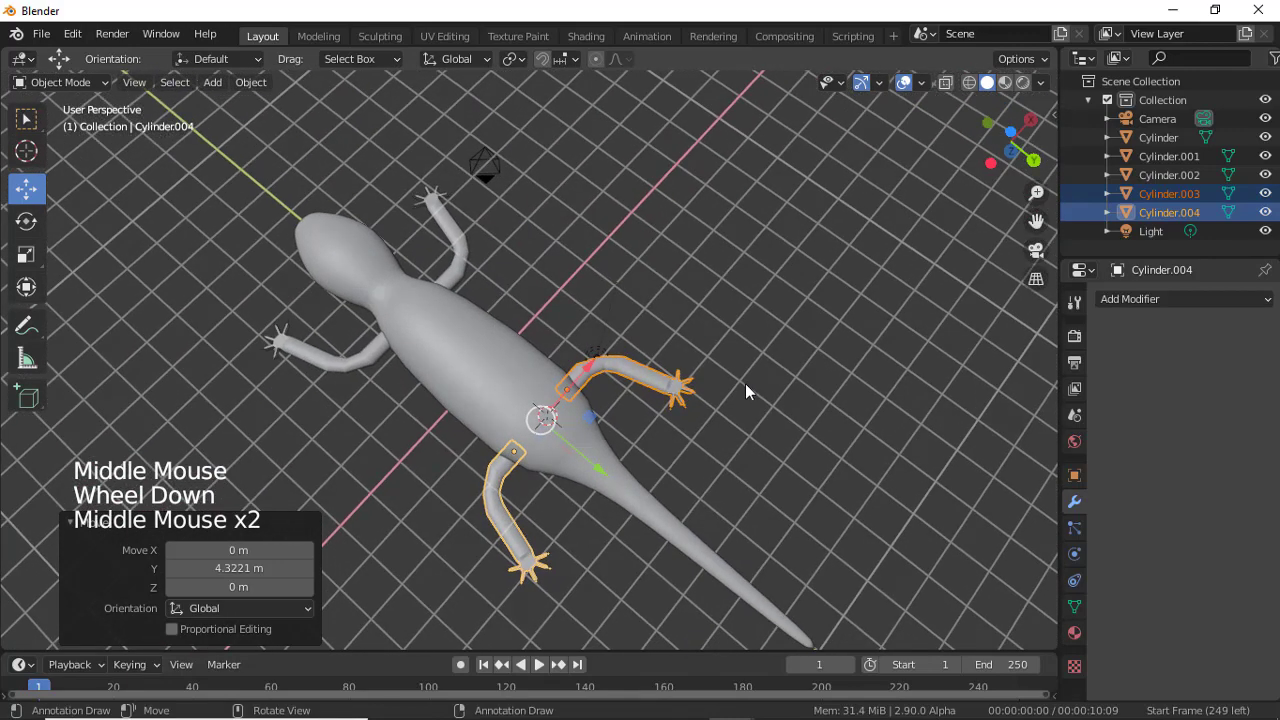
key("s")
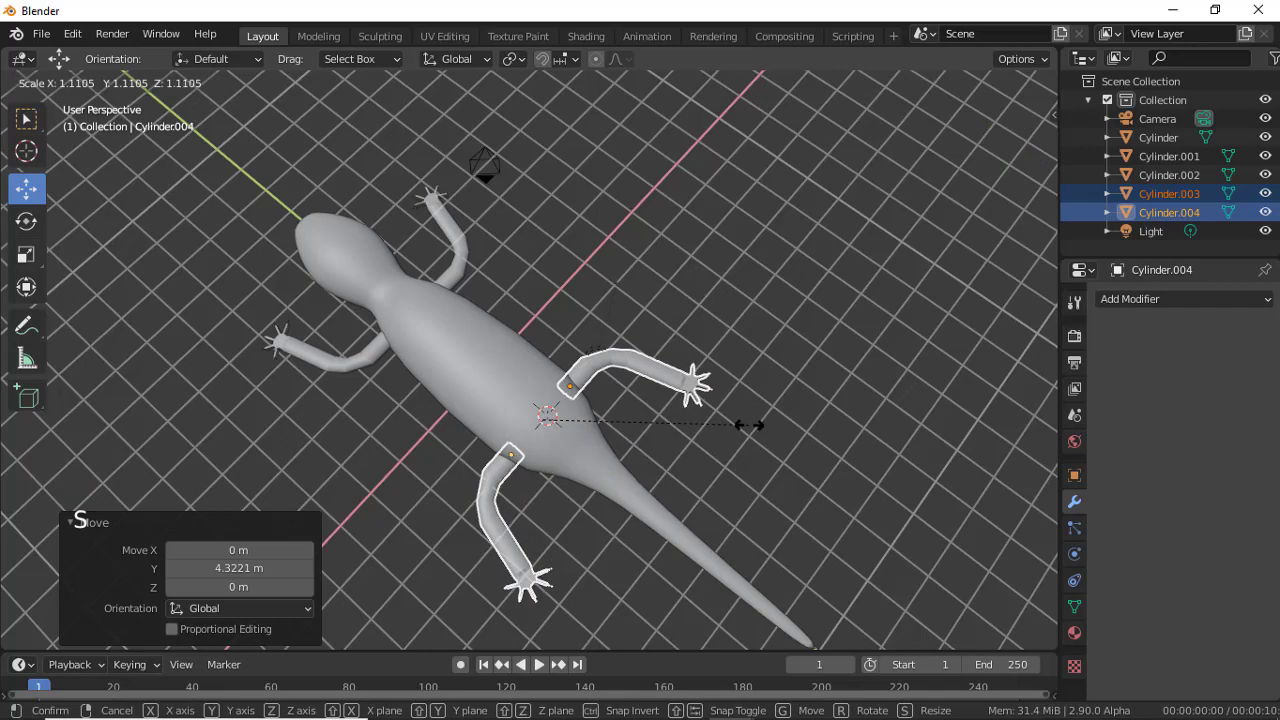
middle_click(748, 439)
left_click(778, 406)
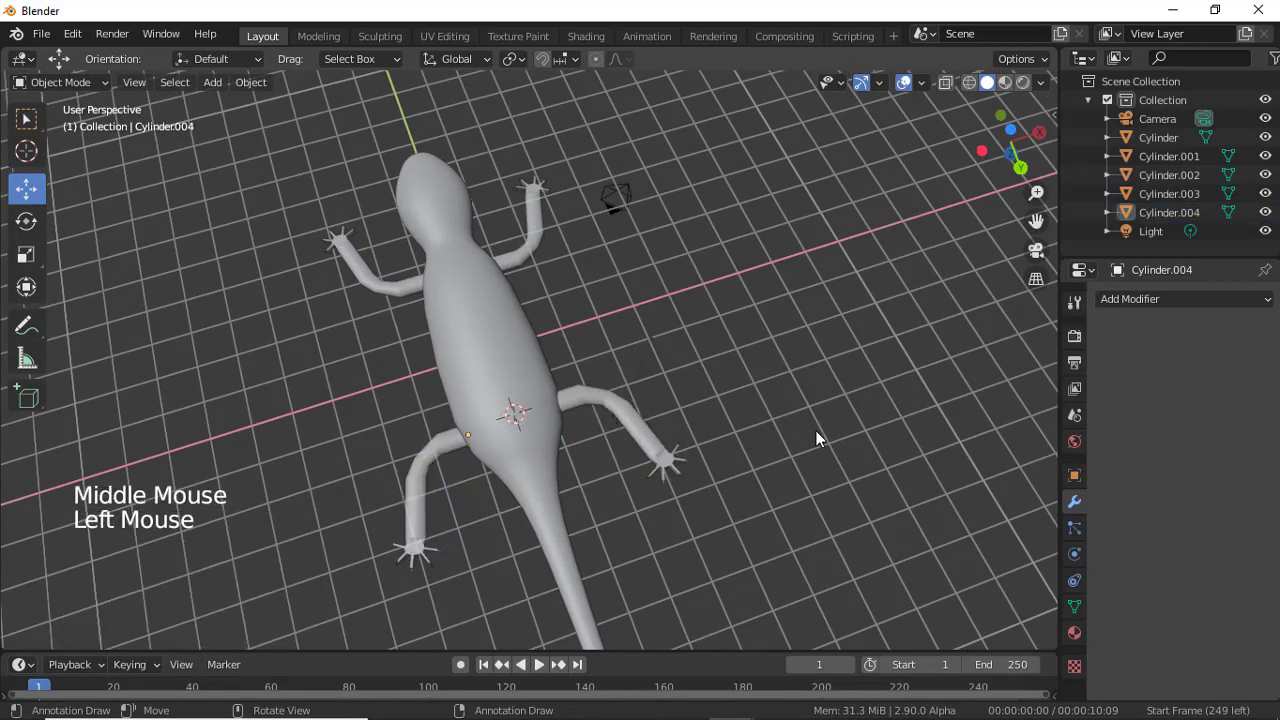
Switch to Top Orthographic view of the four-legged lizard and select its body.
scroll("down", 3)
middle_click(729, 477)
scroll("up", 3)
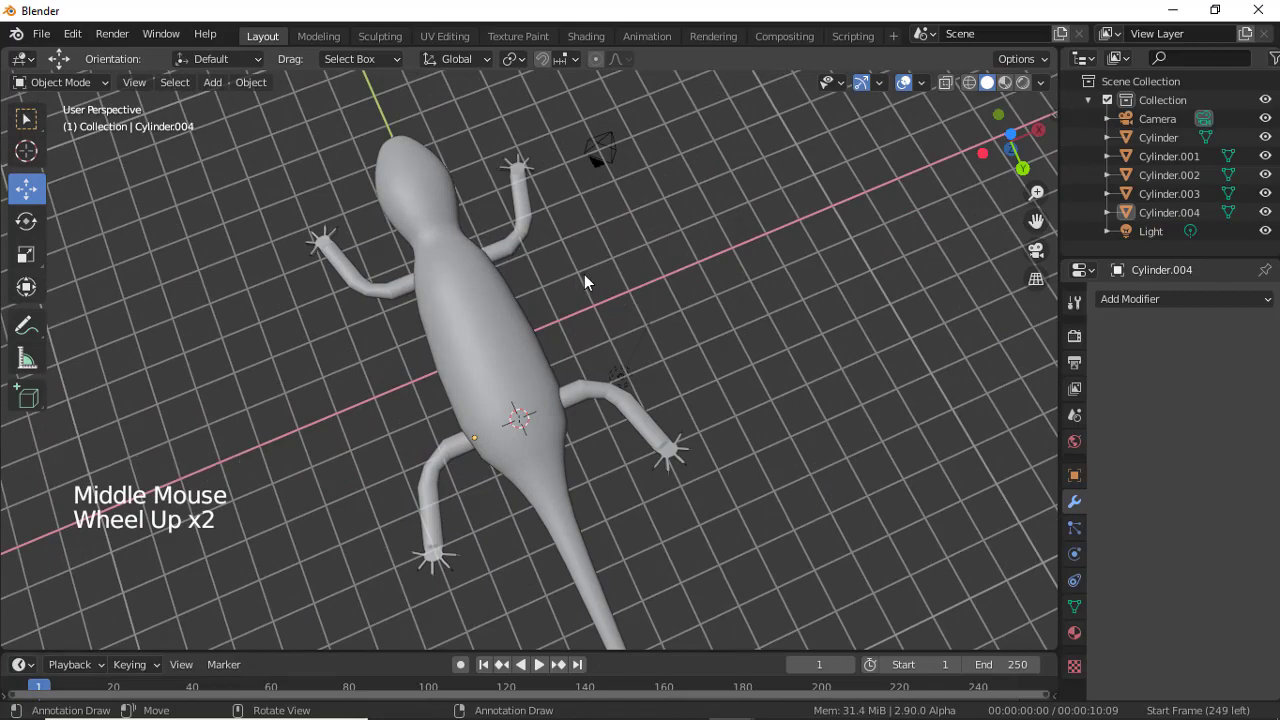
middle_click(634, 276)
middle_click(717, 266)
middle_click(784, 312)
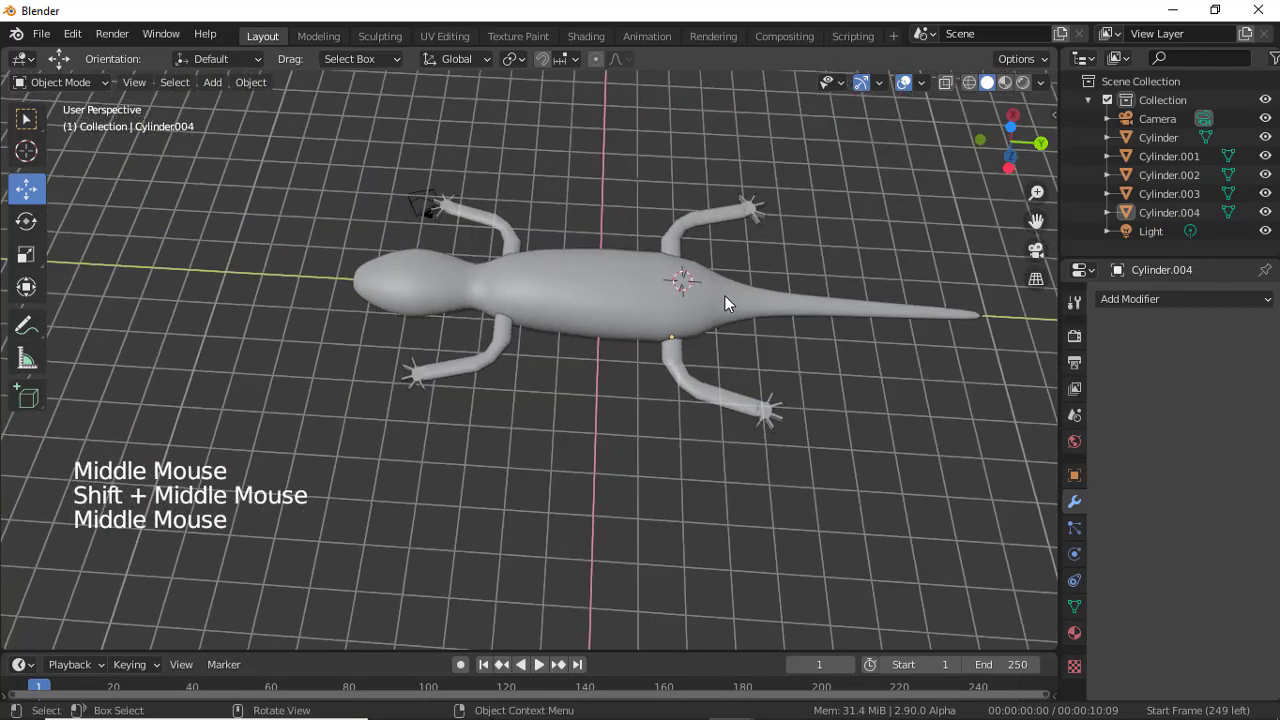
middle_click(709, 381)
key("KP_7")
left_click(579, 450)
Add a UV sphere at the 3D cursor on the head and shrink it to eye size.
right_click(579, 449)
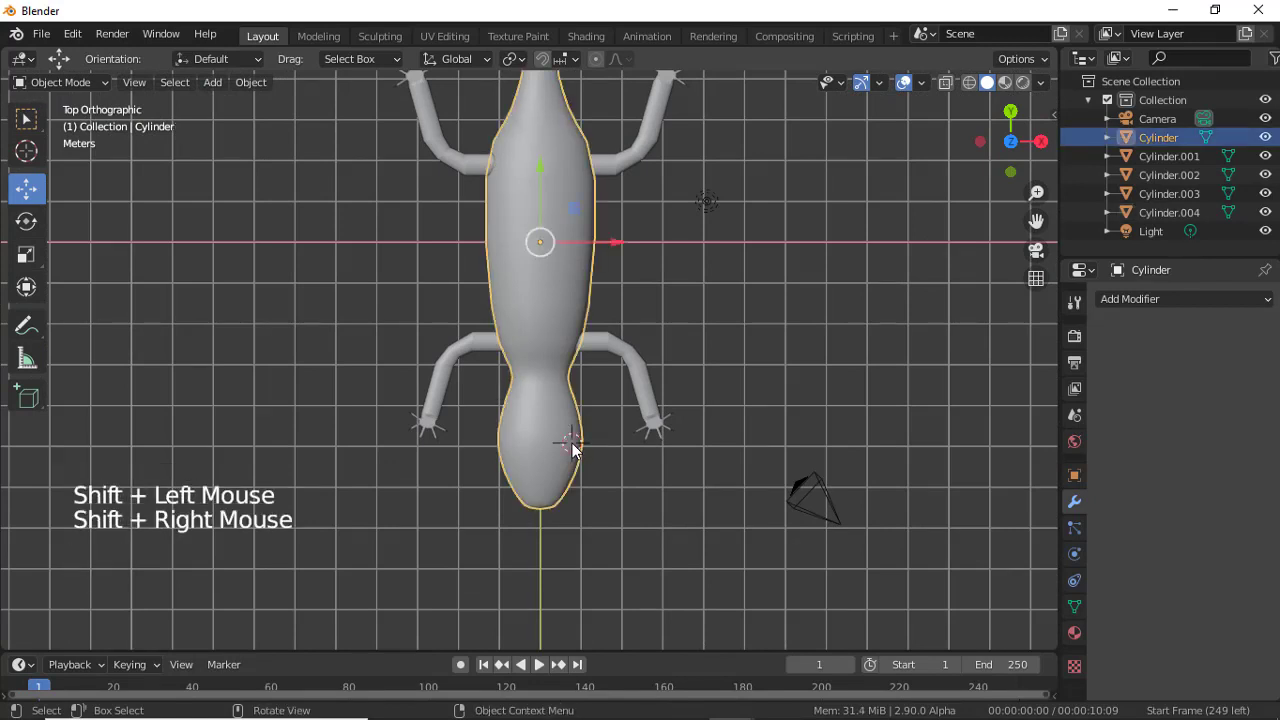
key("shift+a")
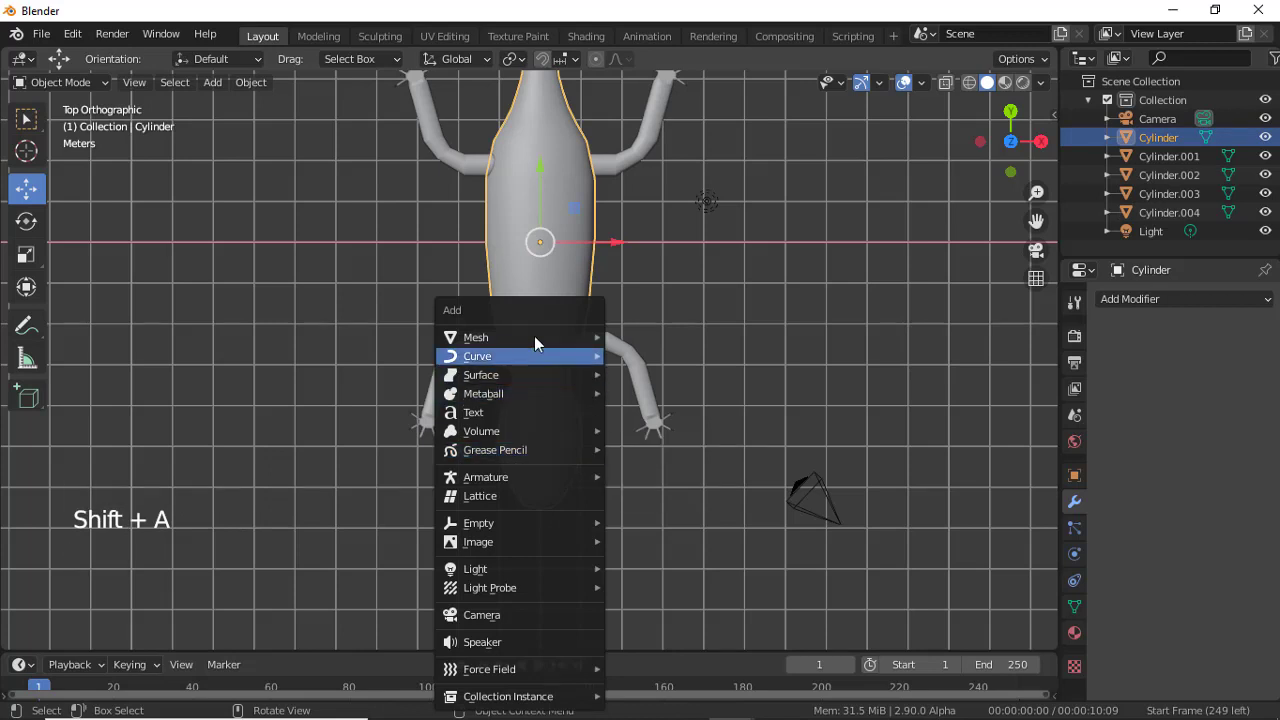
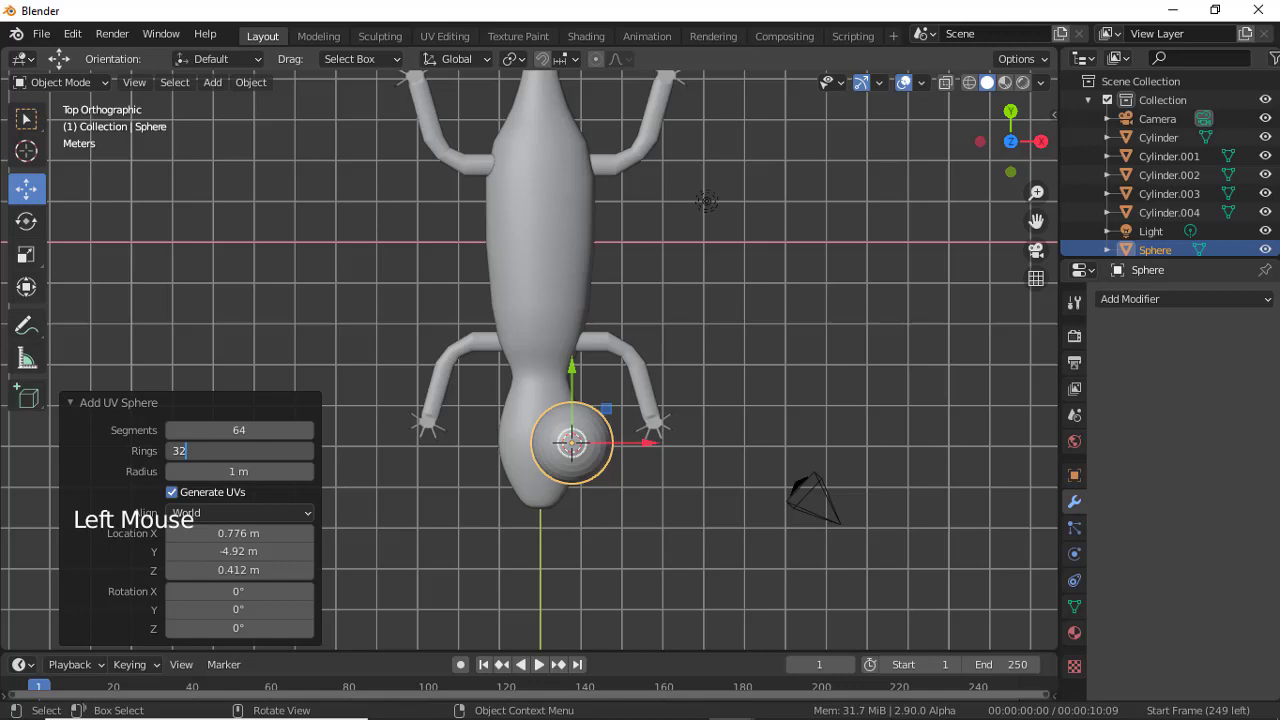
middle_click(603, 437)
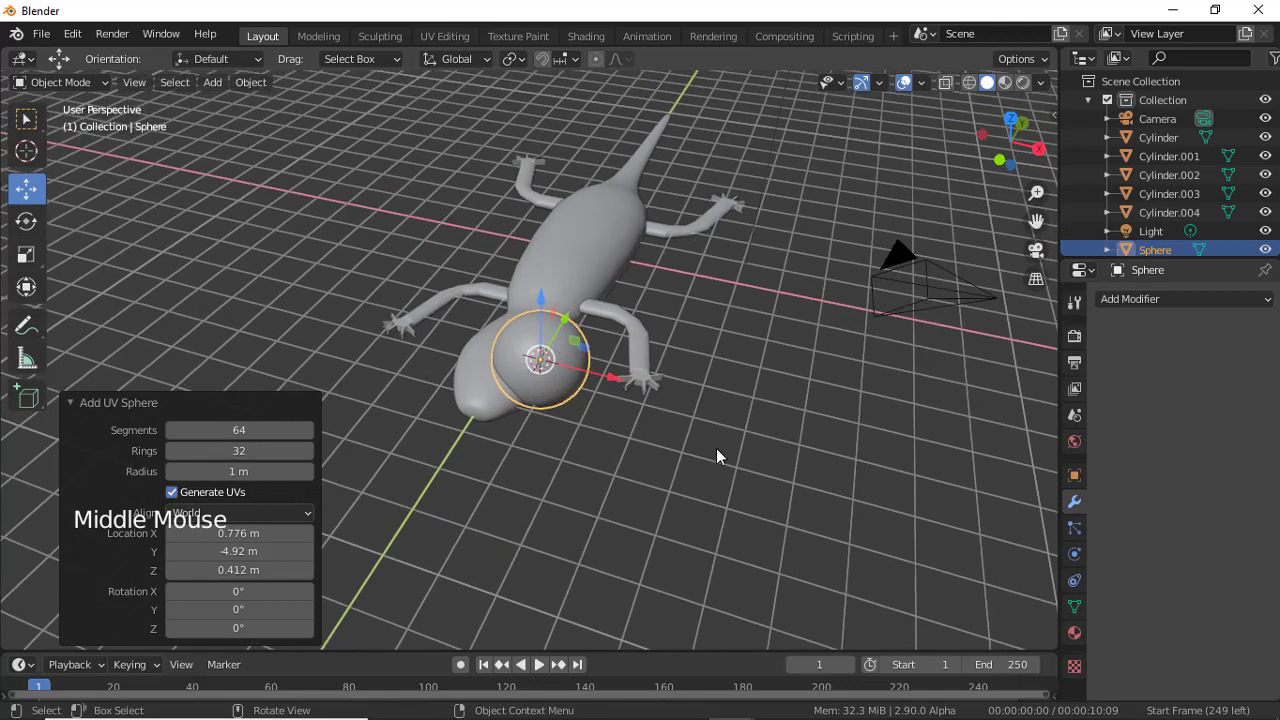
key("d")
key("s")
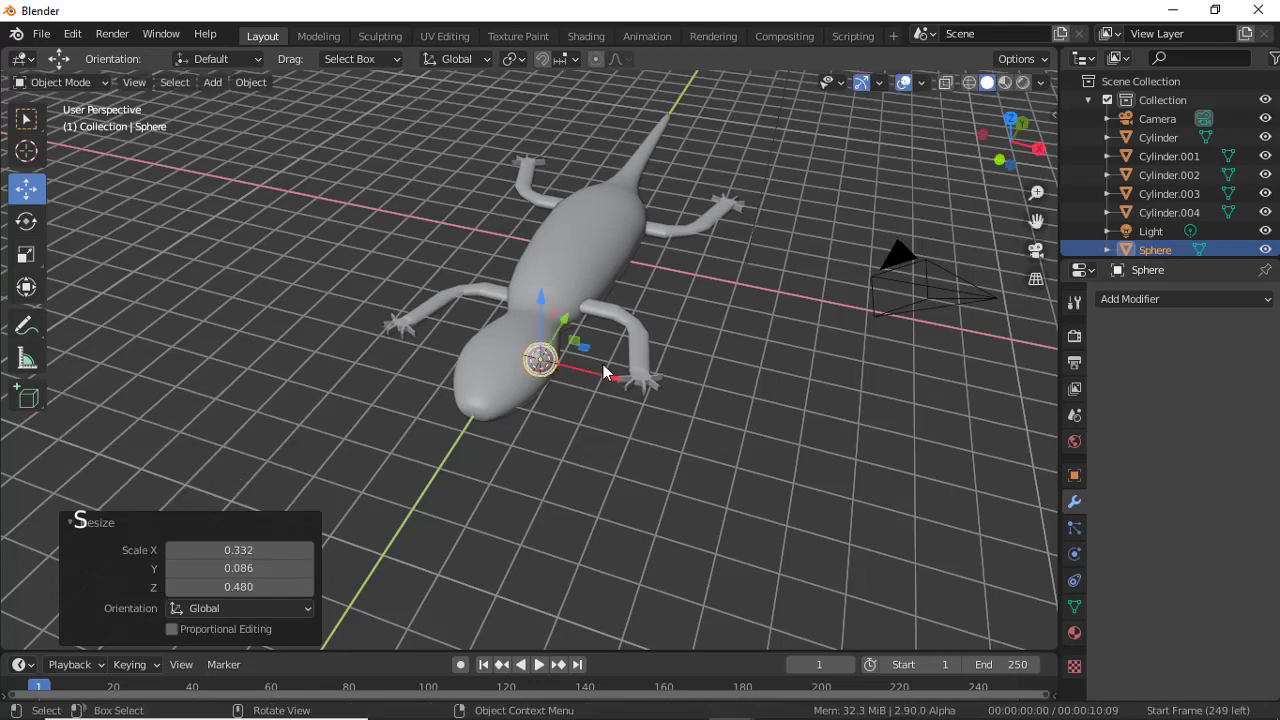
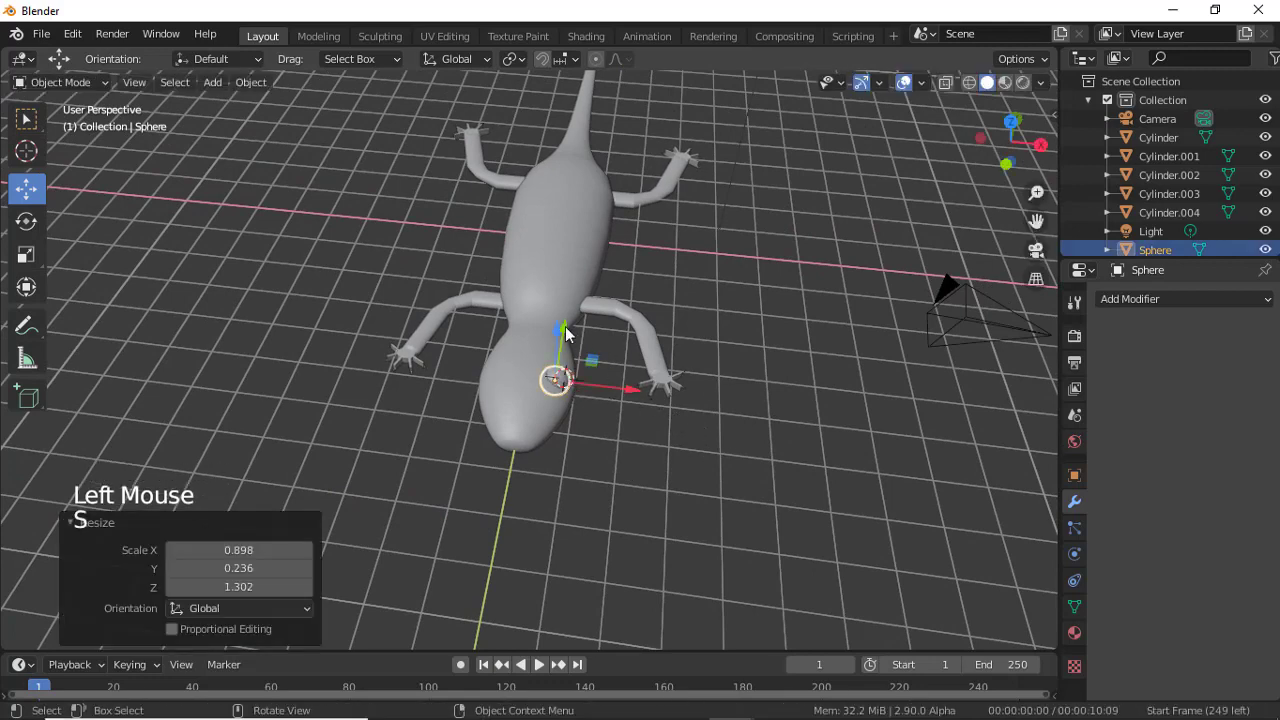
Lower the eye sphere onto the head surface and duplicate it for the second eye.
left_click(564, 336)
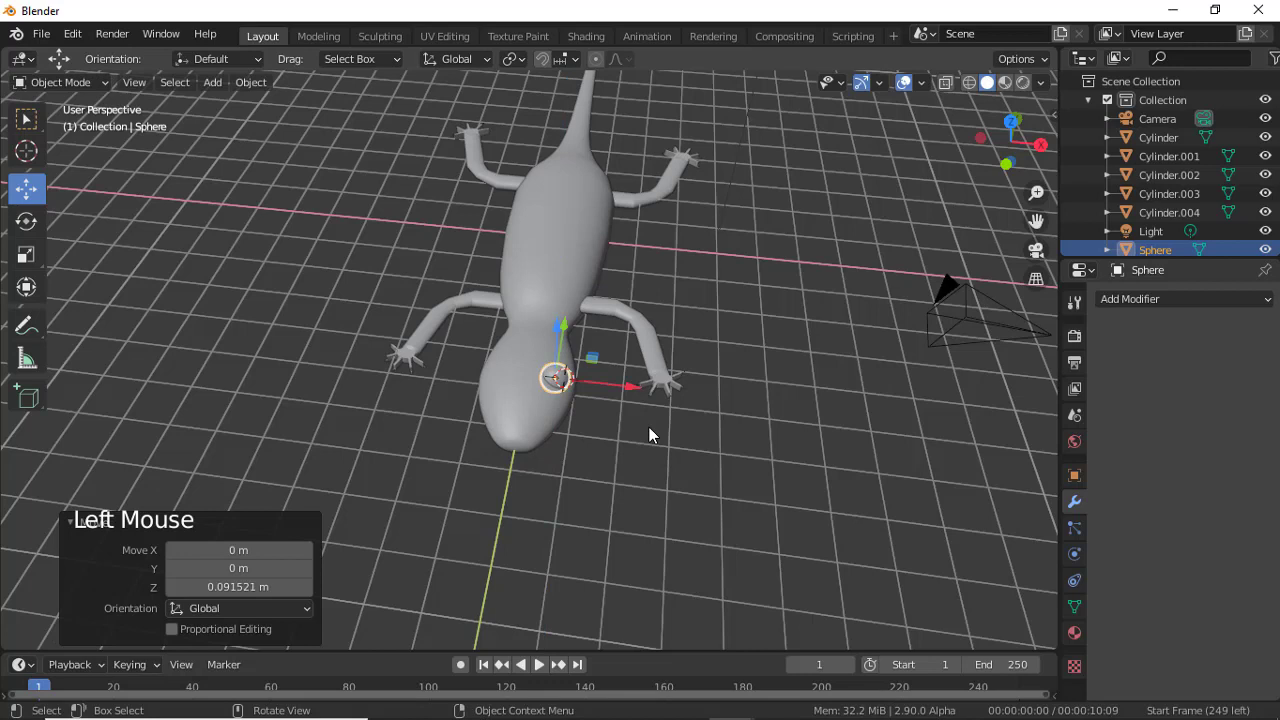
key("shift+d")
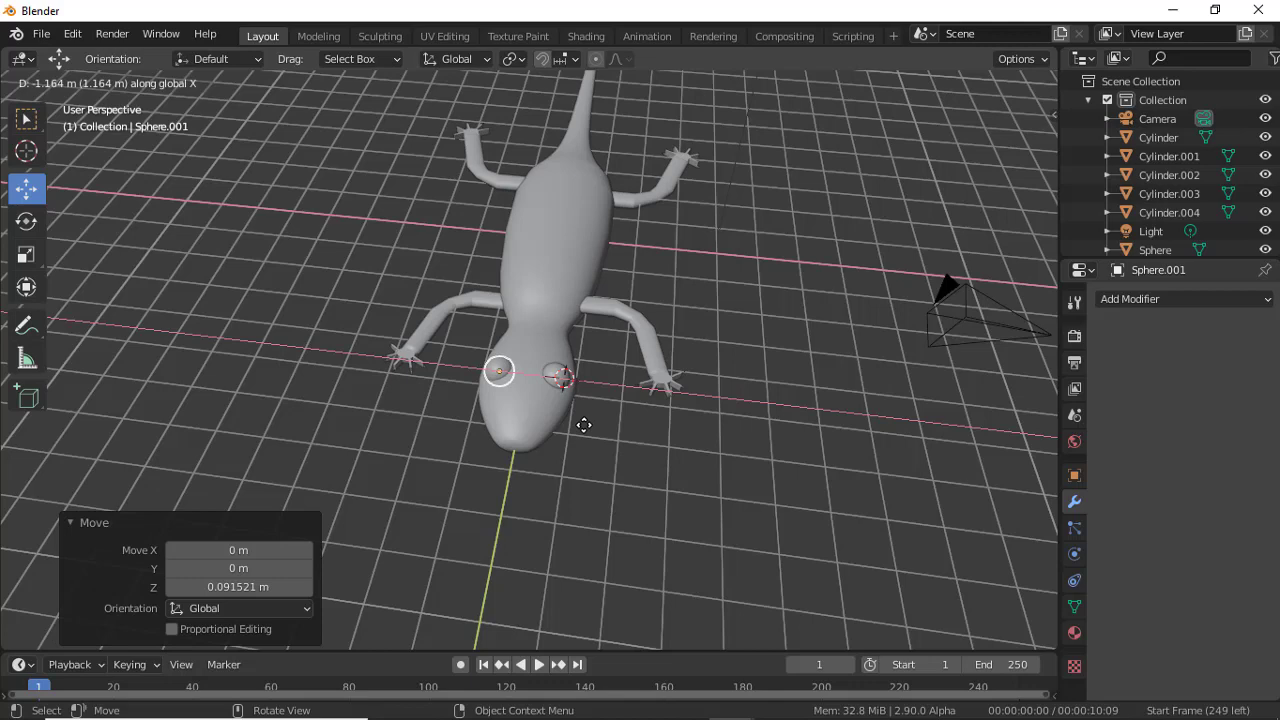
Place the copied eye on the head and reposition the first eye.
left_click(672, 437)
middle_click(703, 461)
left_click(566, 370)
left_click(557, 335)
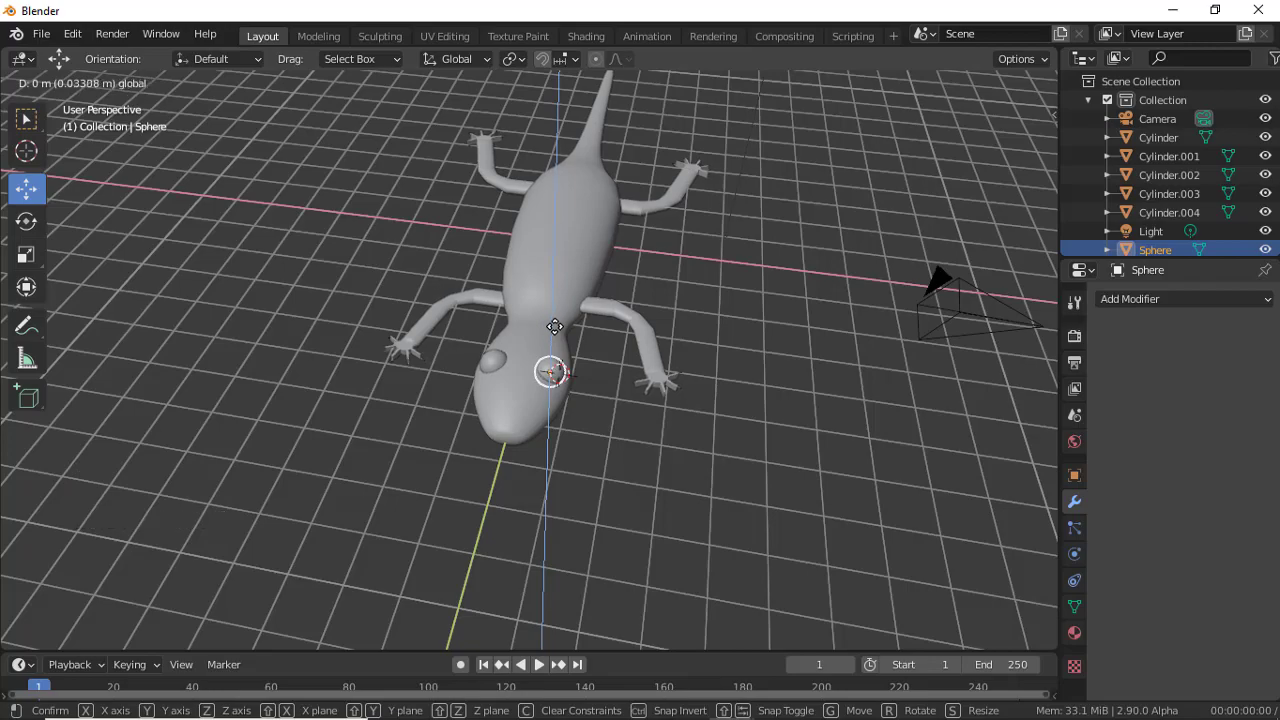
left_click(652, 436)
Adjust the second eye's position on the head after checking from several angles.
middle_click(687, 448)
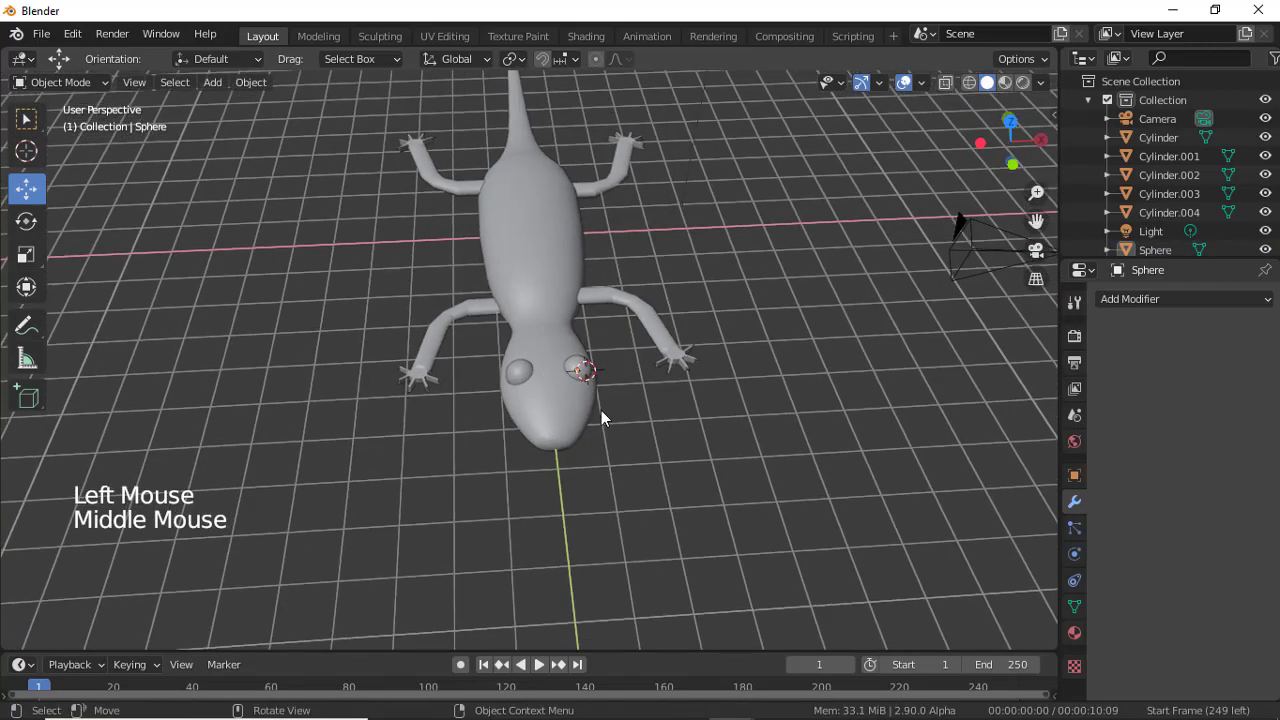
scroll("down", 3)
middle_click(553, 476)
scroll("up", 3)
middle_click(590, 479)
left_click(460, 376)
left_click(446, 317)
left_click(510, 344)
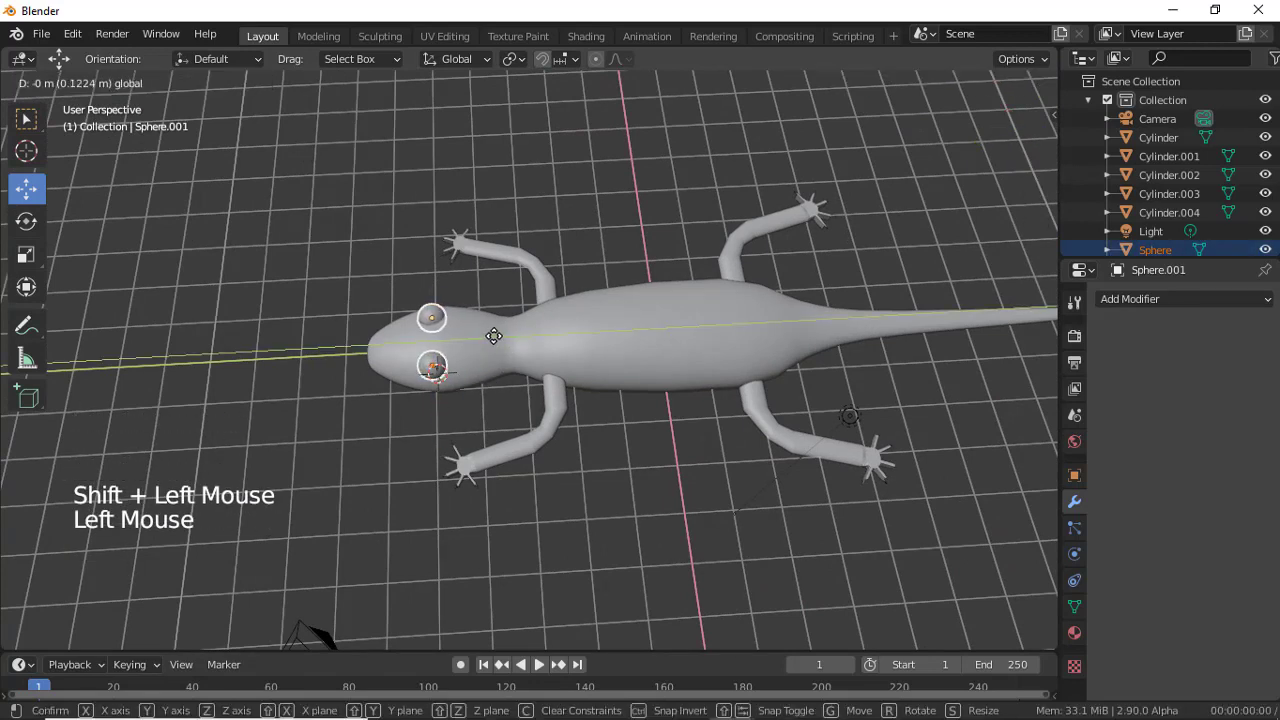
left_click(600, 462)
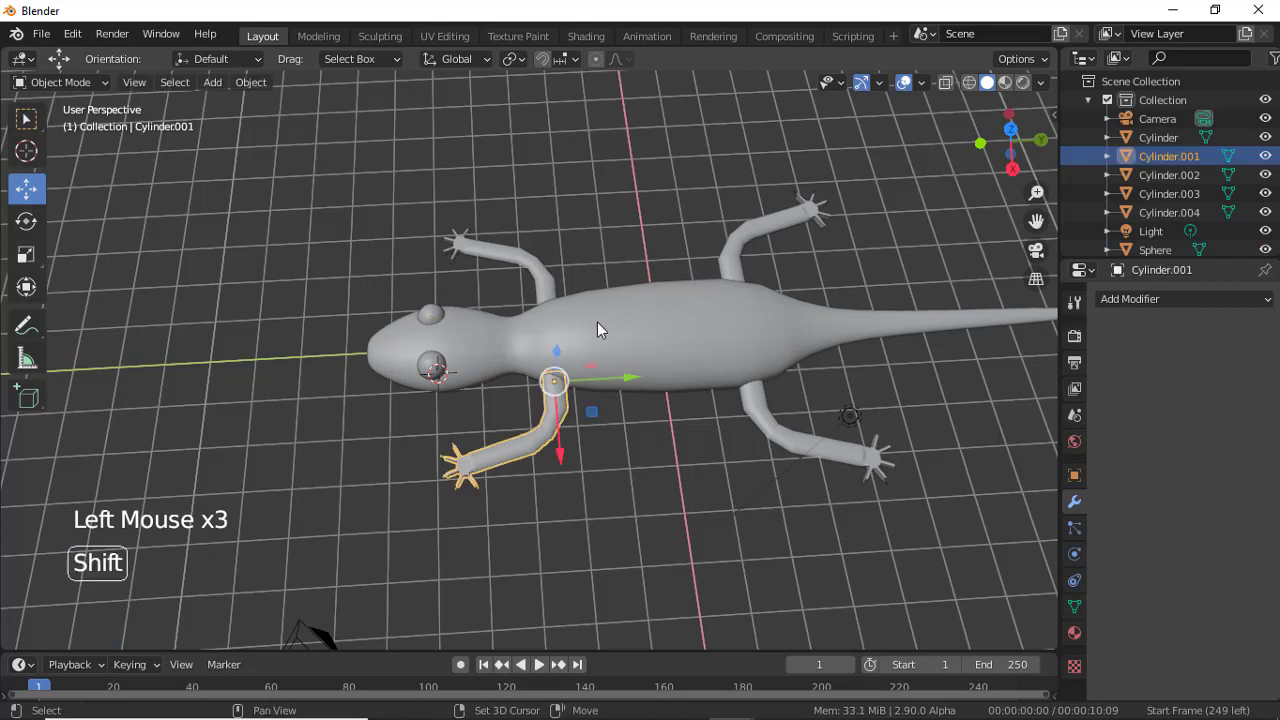
Select all body, leg, tail and eye parts in the Outliner and join them into one object.
left_click(604, 327)
double_click(538, 288)
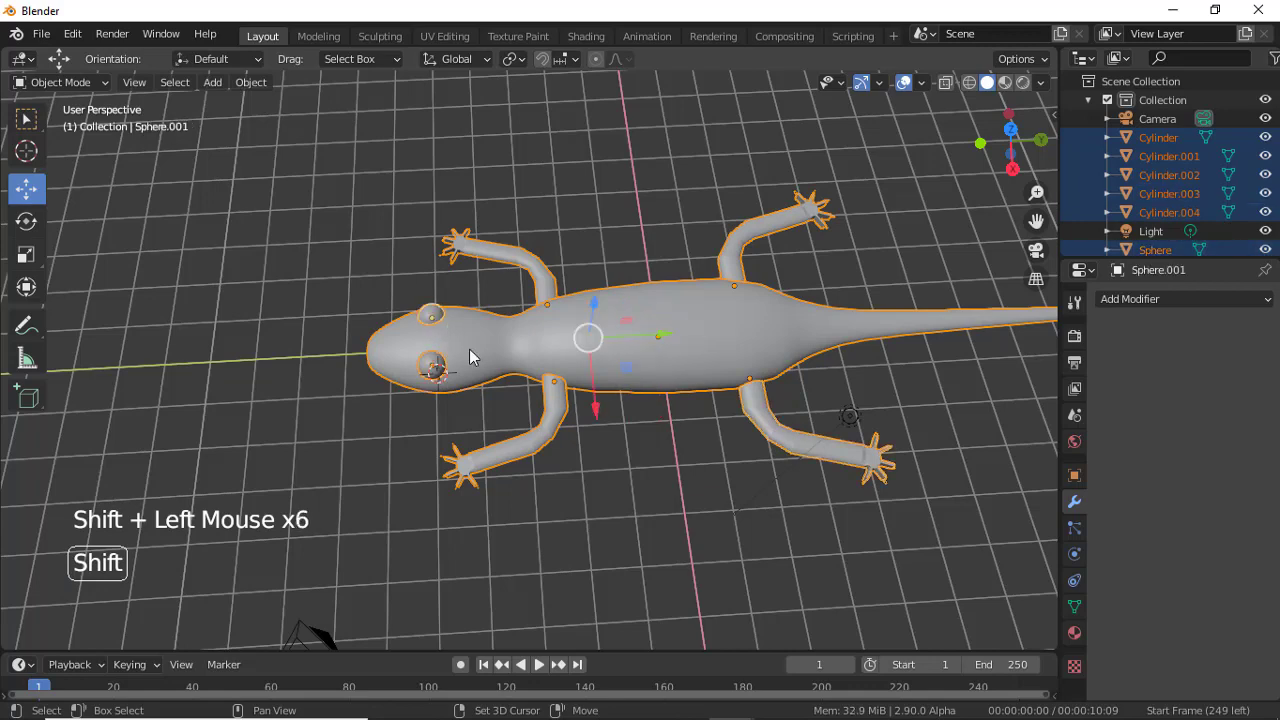
key("ctrl+j")
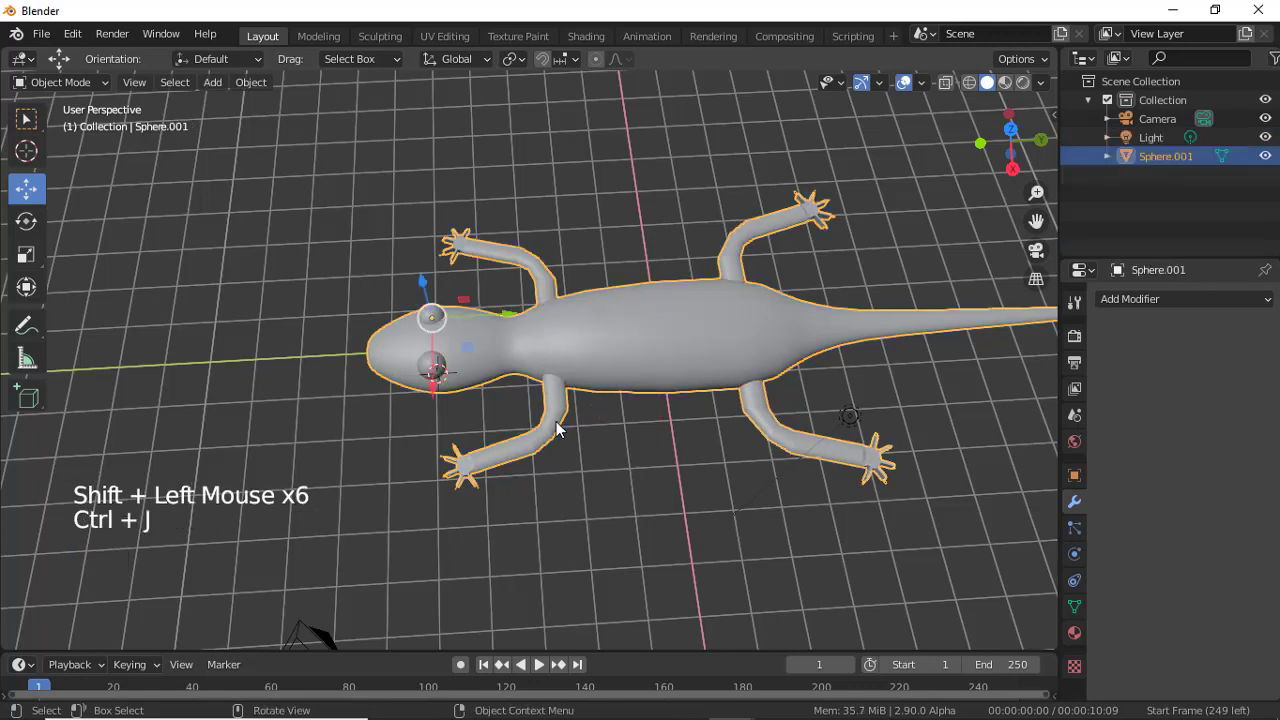
middle_click(671, 490)
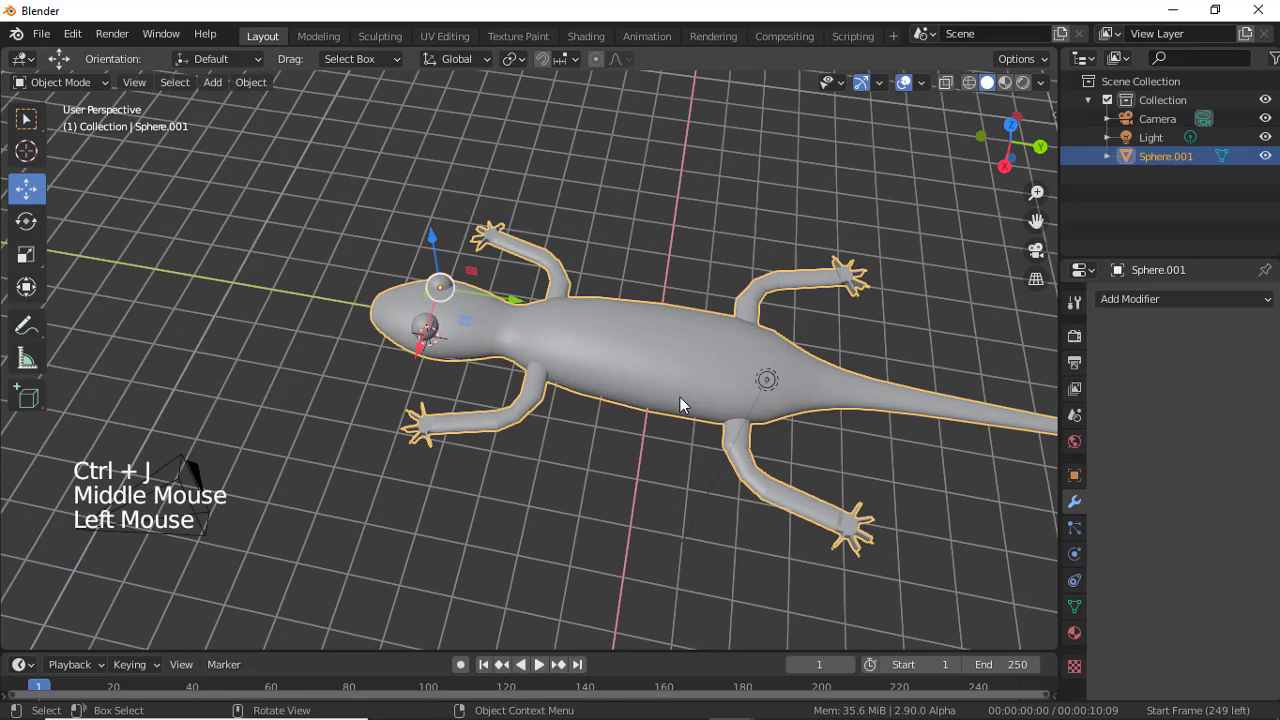
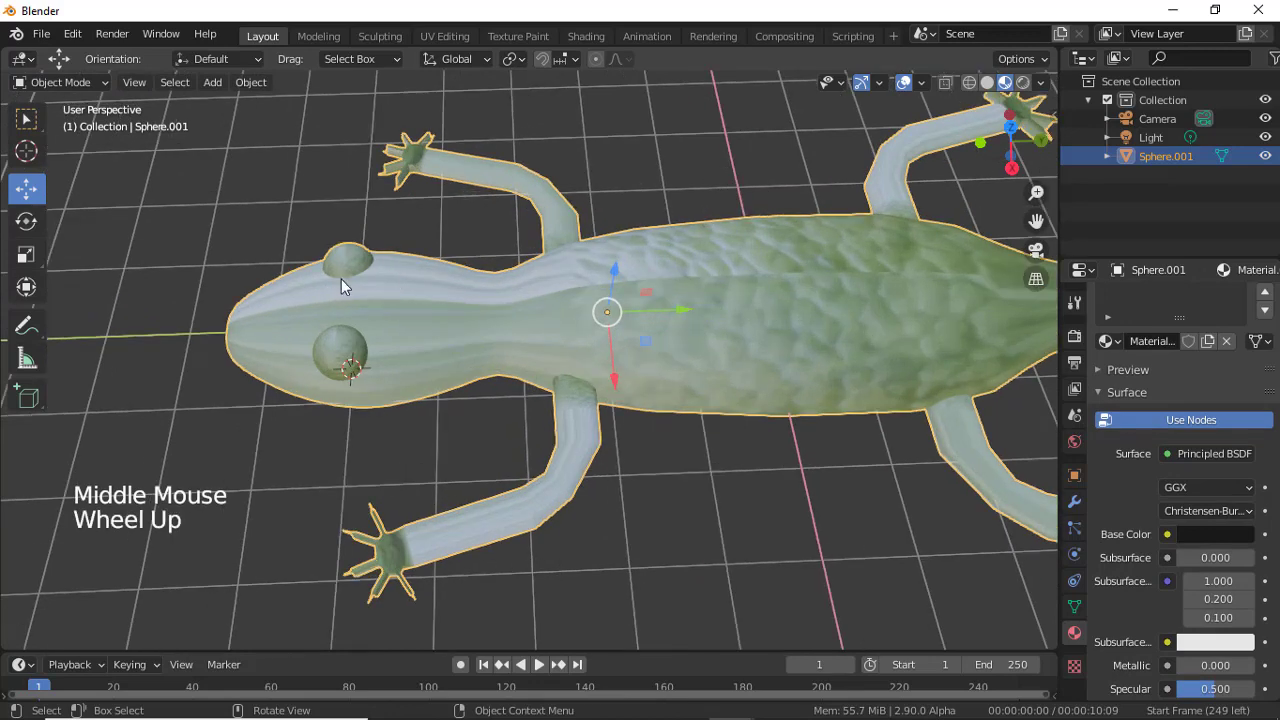
In Edit Mode select the whole connected eye mesh and add a new material slot.
key("ctrl+z")
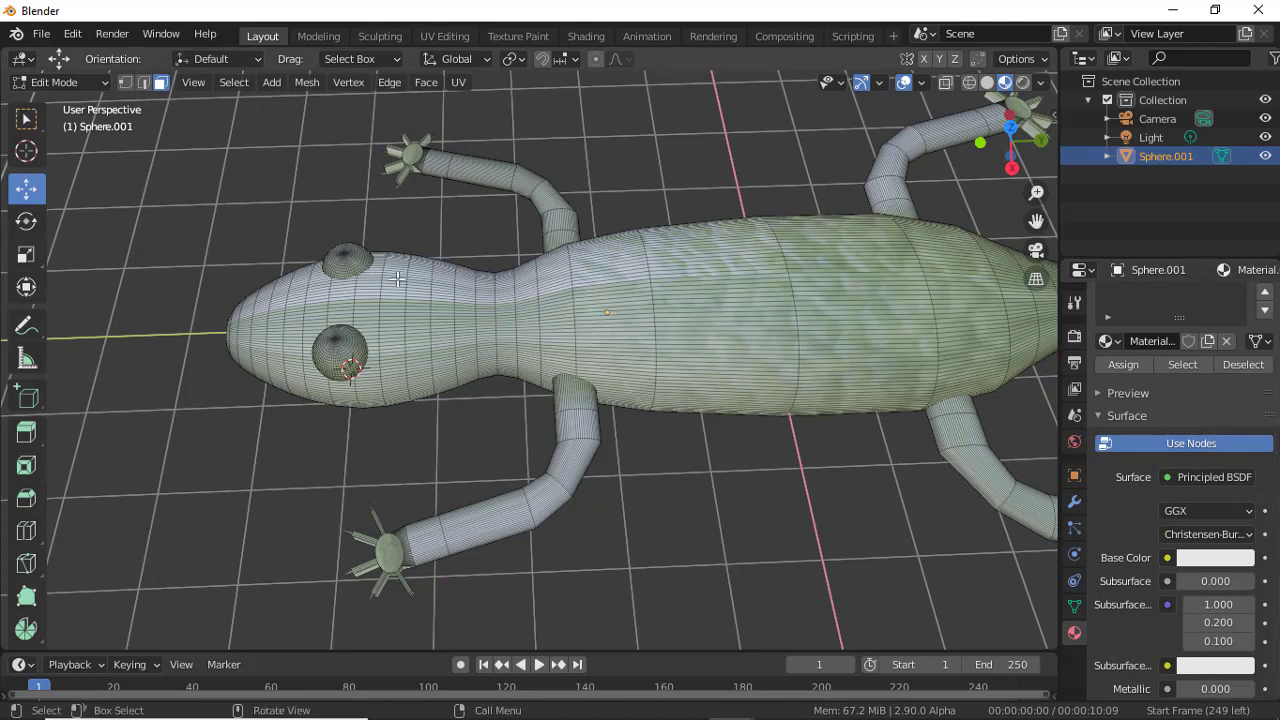
key("l")
key("l")
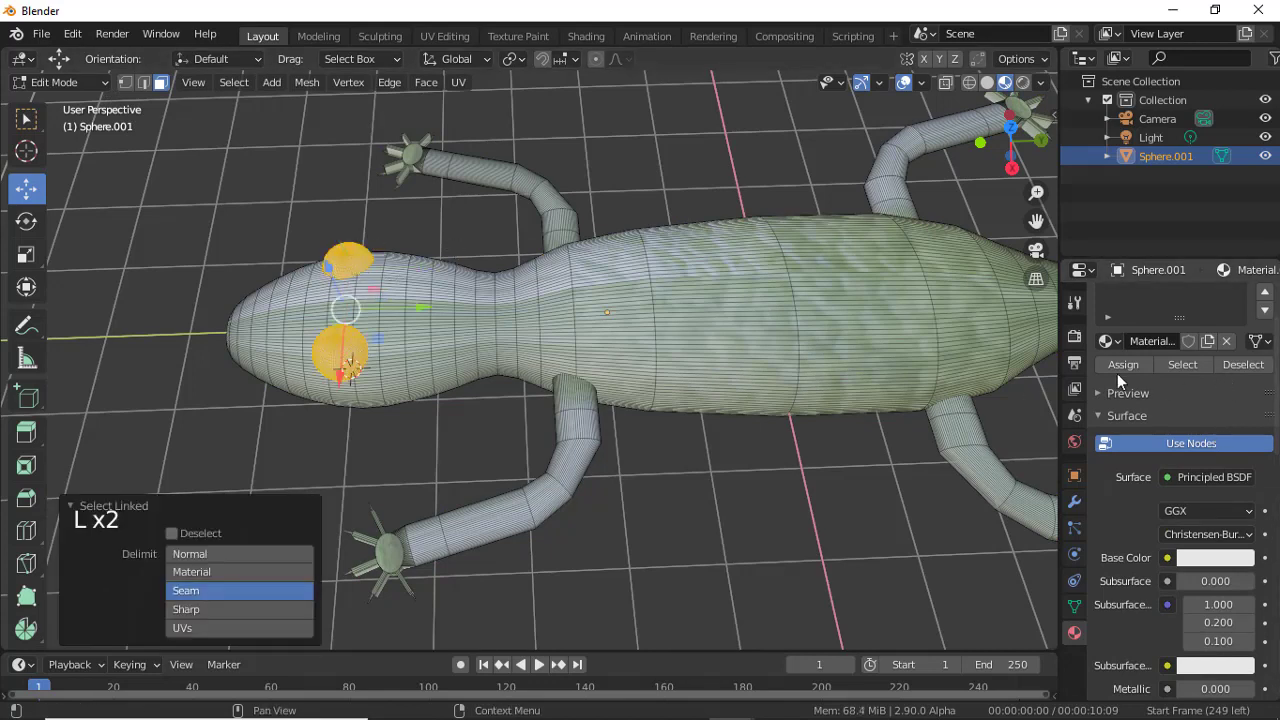
left_click(1129, 367)
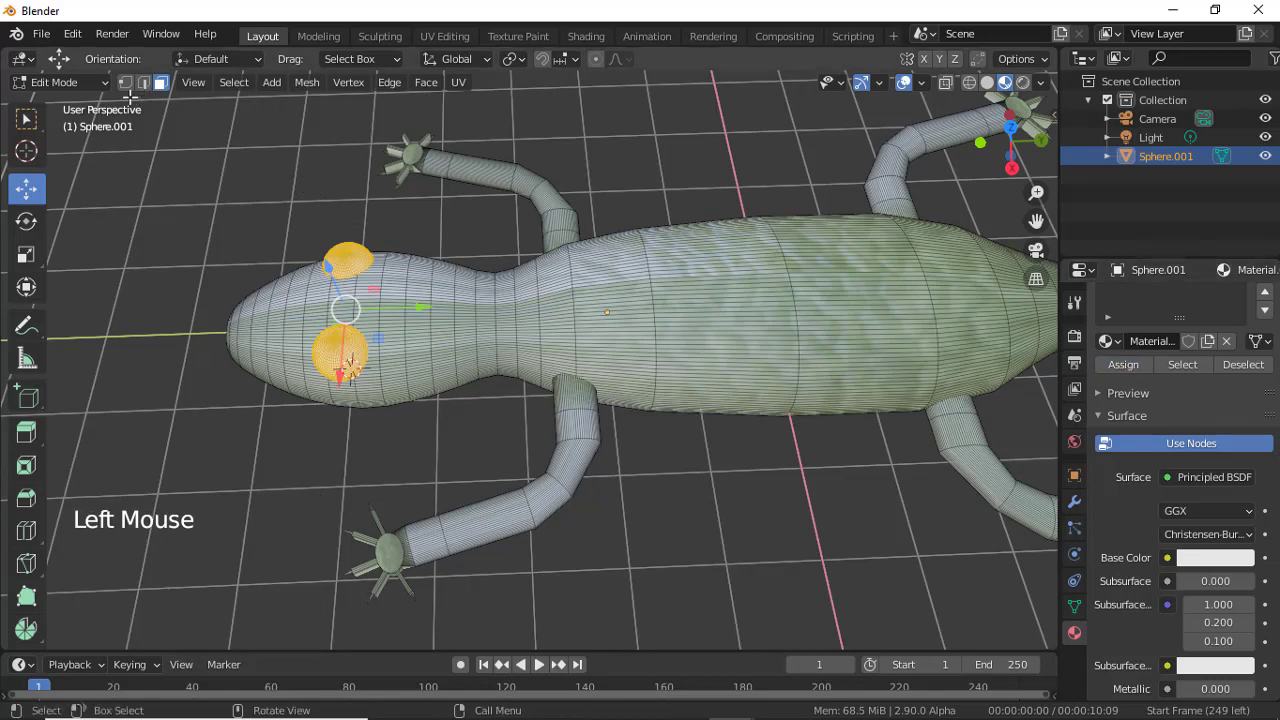
left_click(99, 84)
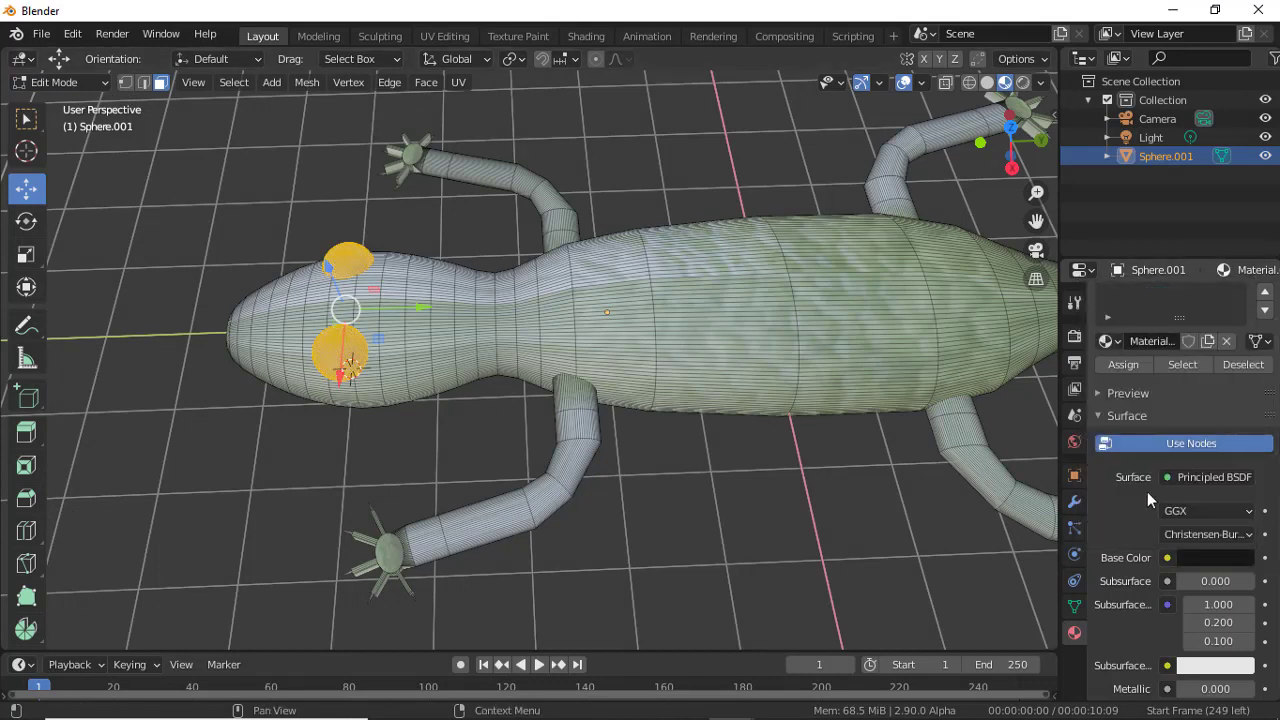
Give the new material a black Base Color, assign it to the eye, and return to Object Mode.
left_click(1149, 368)
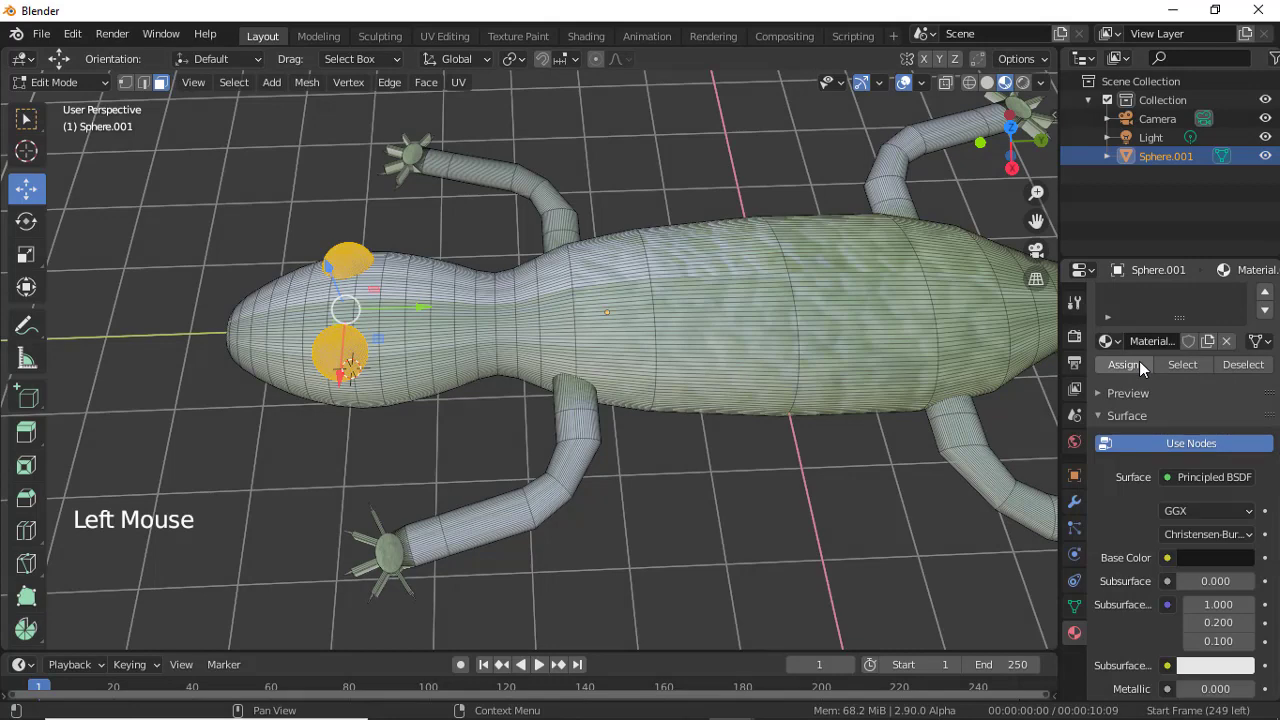
left_click(1149, 368)
double_click(99, 95)
left_click(101, 92)
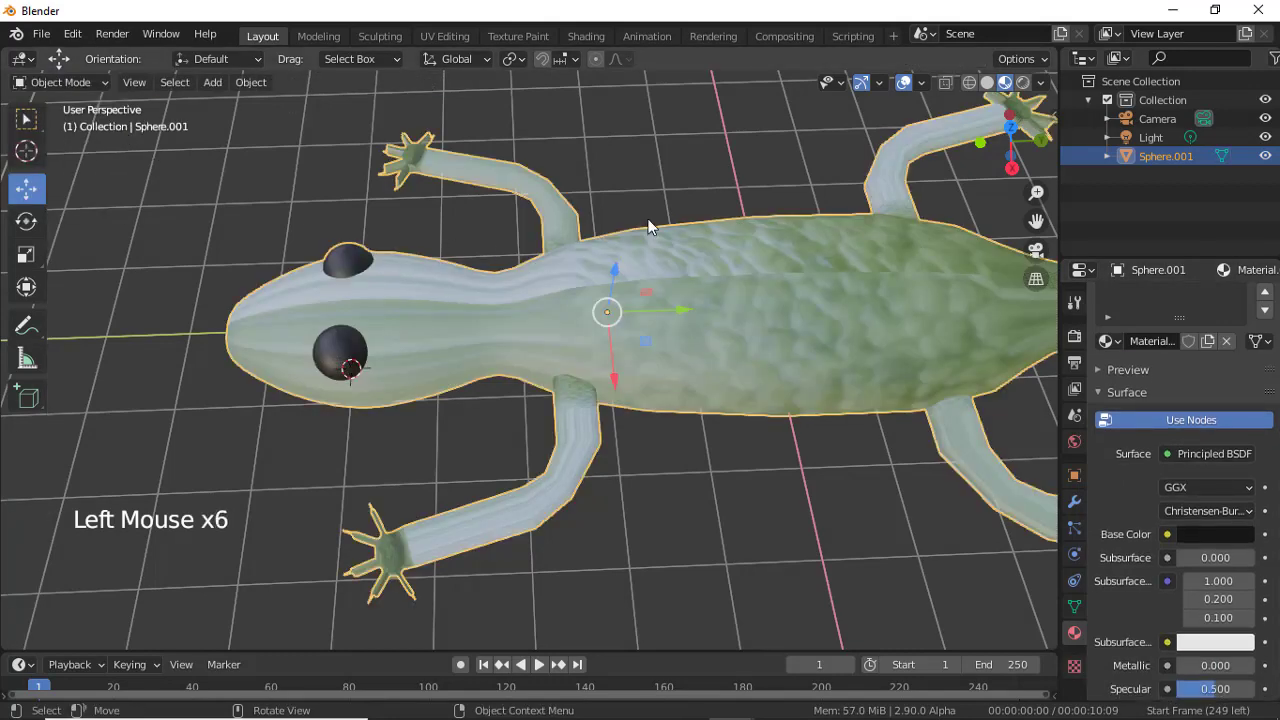
left_click(687, 201)
scroll("down", 3)
left_click(690, 190)
middle_click(723, 196)
scroll("down", 3)
middle_click(705, 252)
middle_click(758, 308)
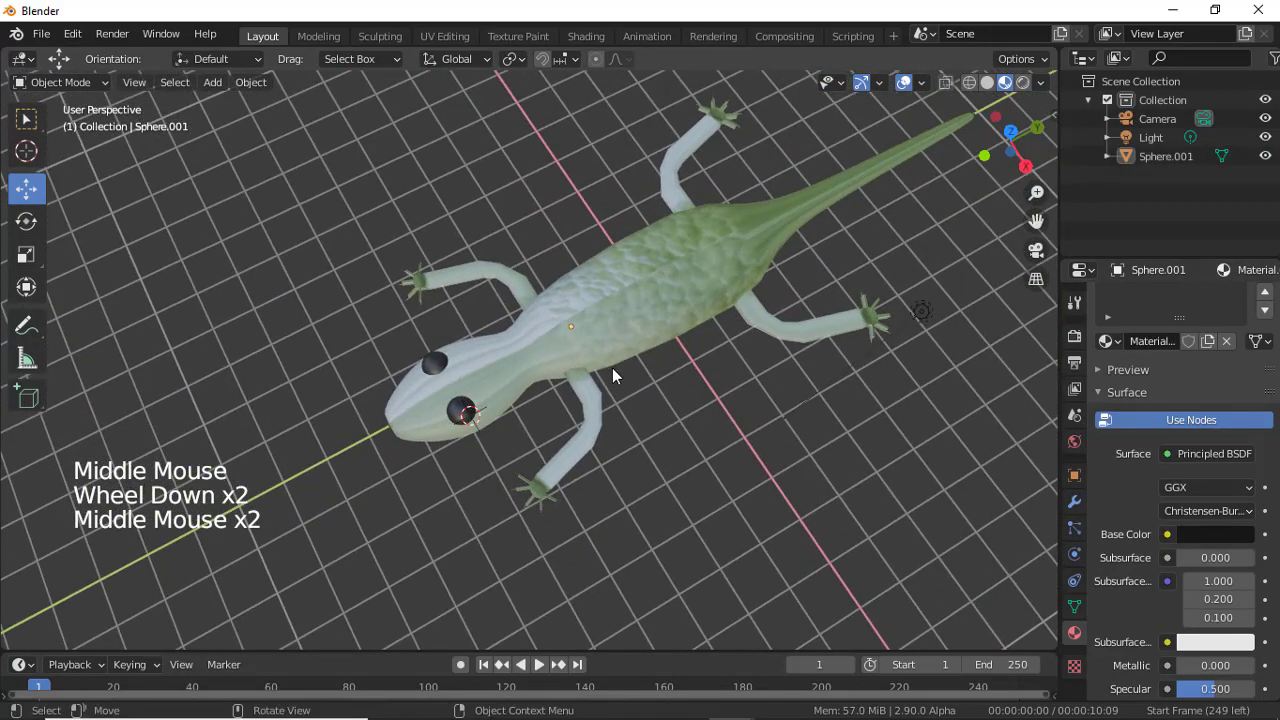
middle_click(704, 388)
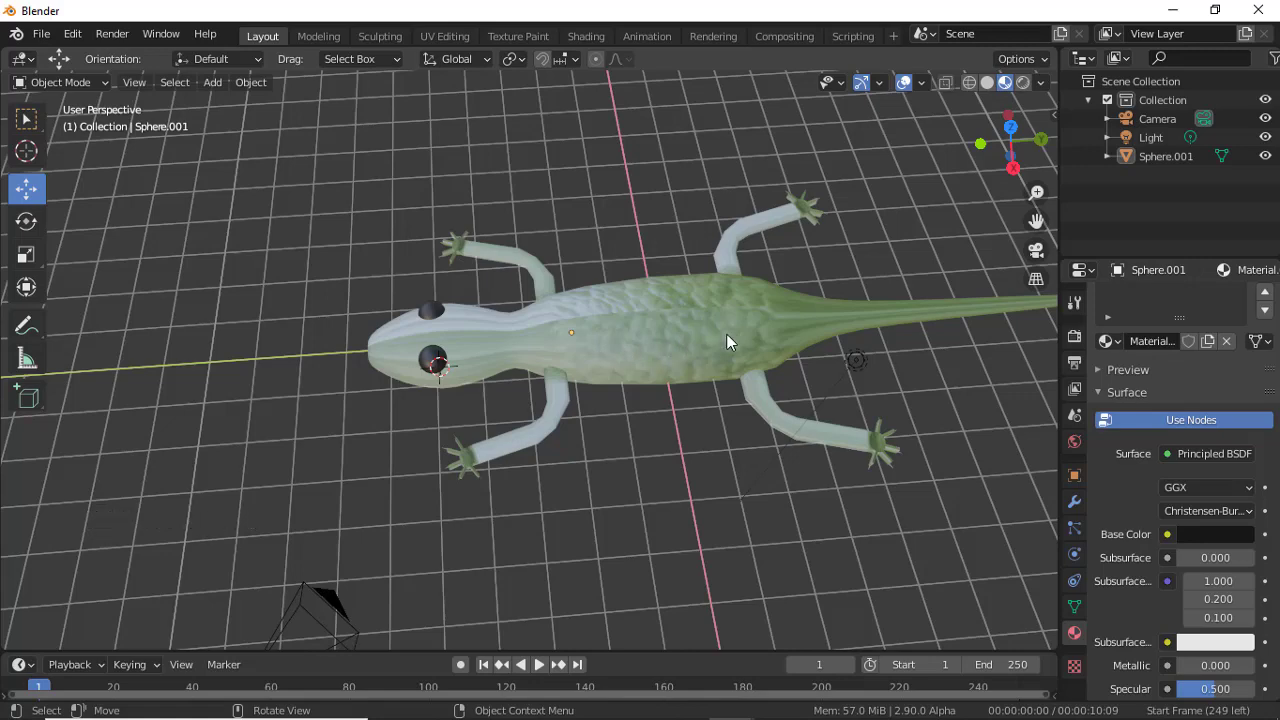
scroll("up", 3)
scroll("down", 3)
middle_click(729, 325)
scroll("down", 3)
scroll("up", 3)
middle_click(704, 280)
middle_click(749, 269)
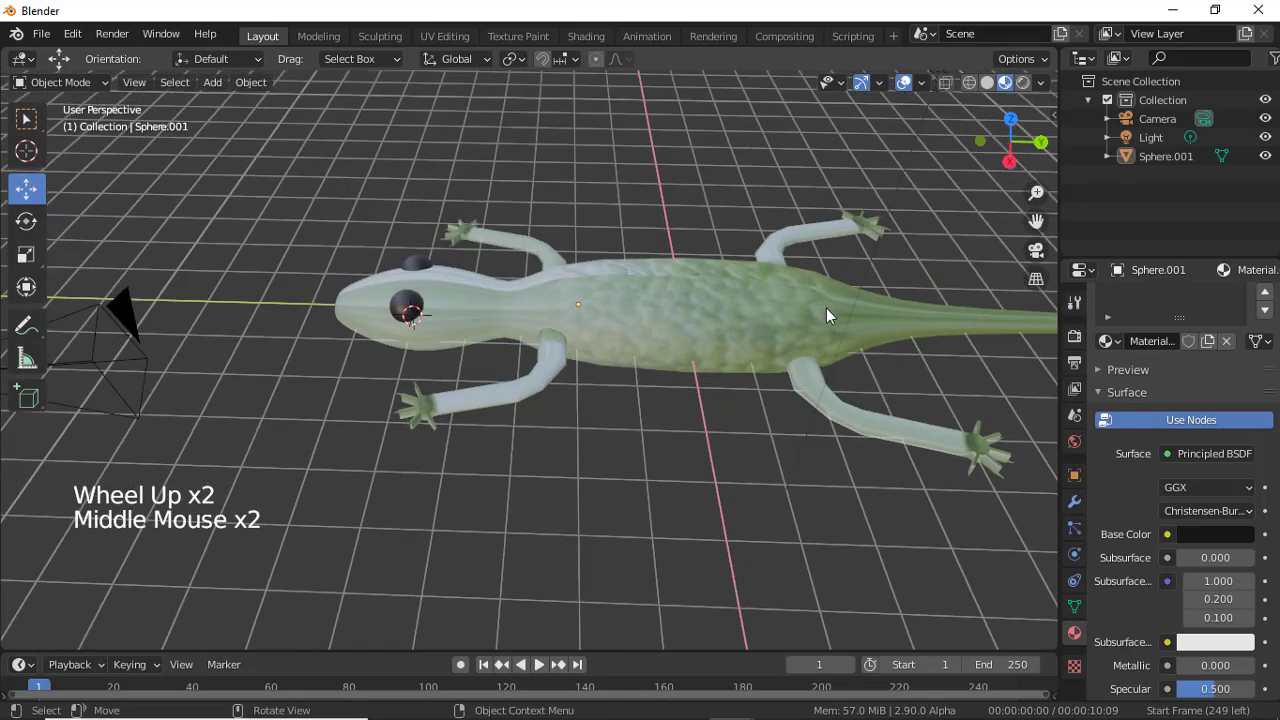
middle_click(754, 340)
middle_click(725, 340)
middle_click(727, 360)
scroll("down", 3)
middle_click(767, 399)
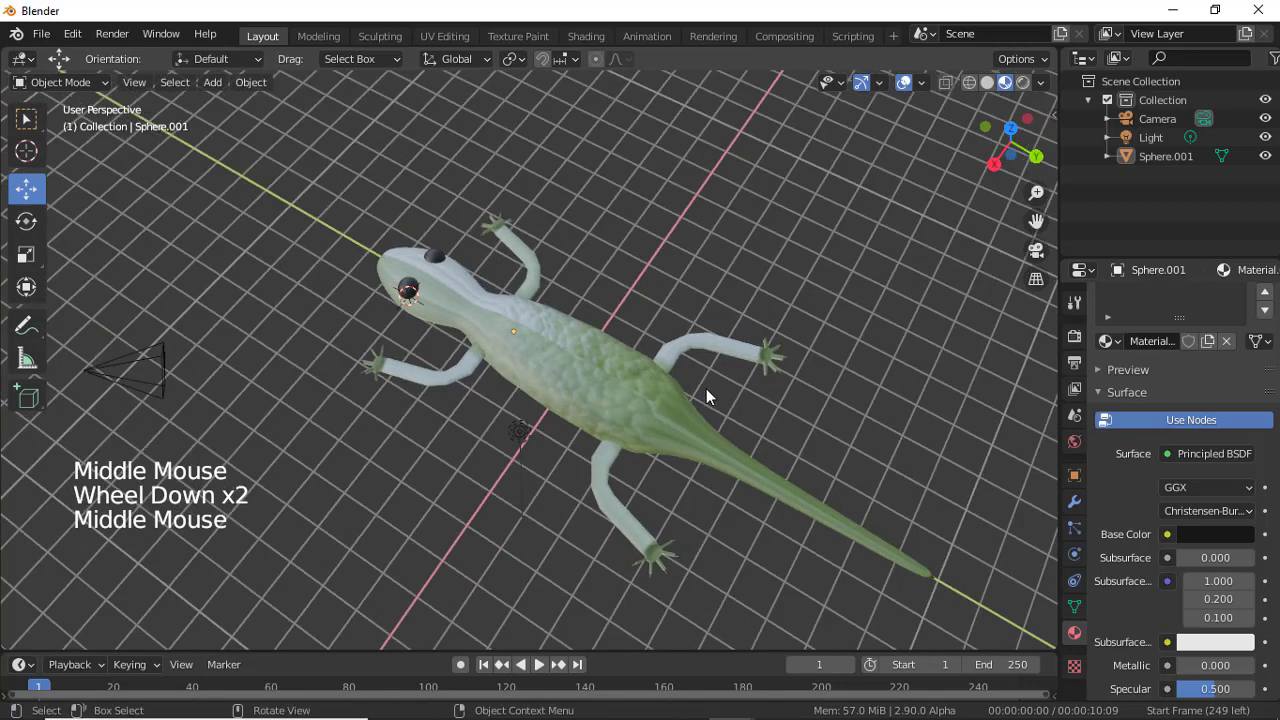